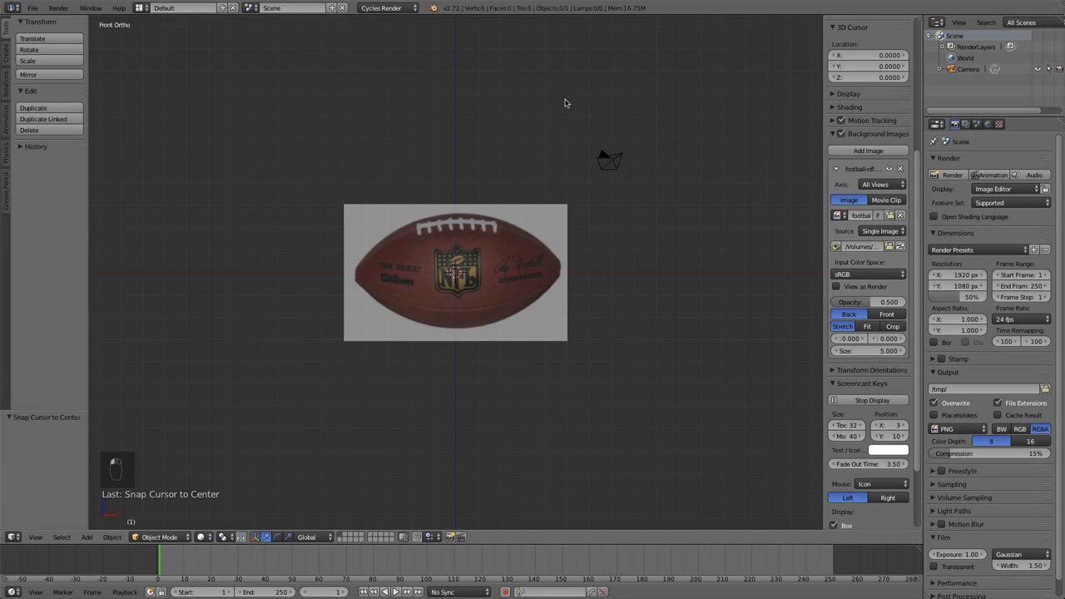
Frame the football reference and add a cylinder mesh over its centre.
middle_click(516, 230)
key(n)
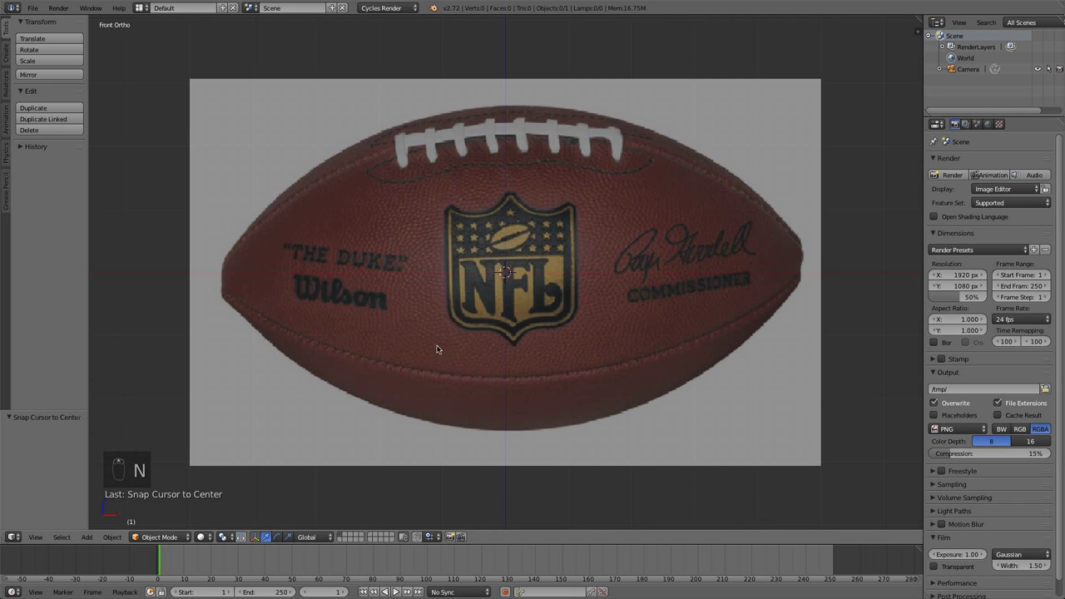
key(shift+a)
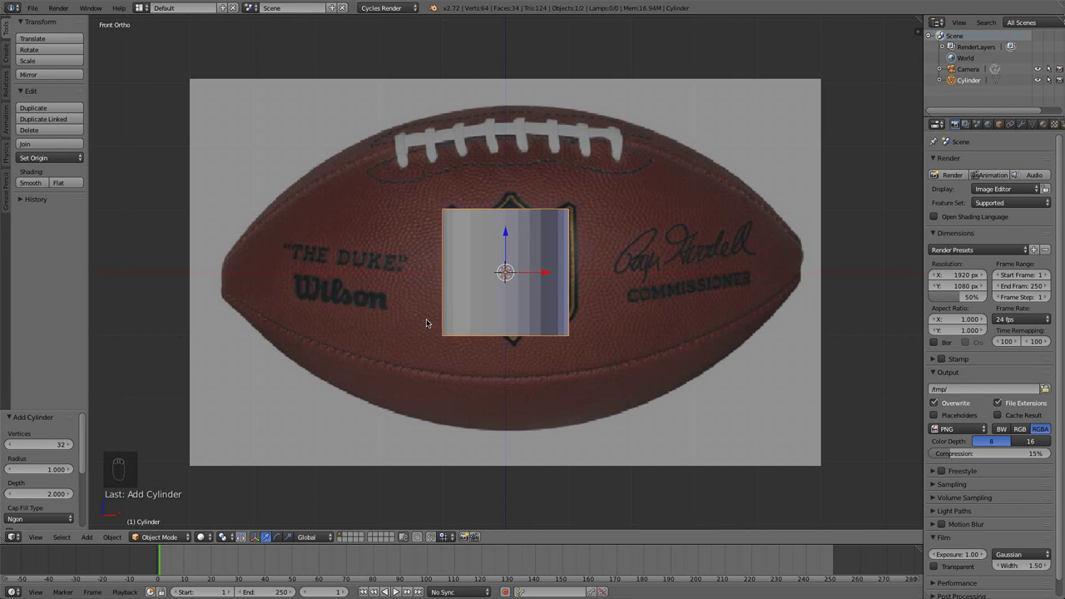
Rotate the cylinder 90° onto its side and scale it up to cover the ball.
key(r)
drag(433, 295, 537, 358)
key(s)
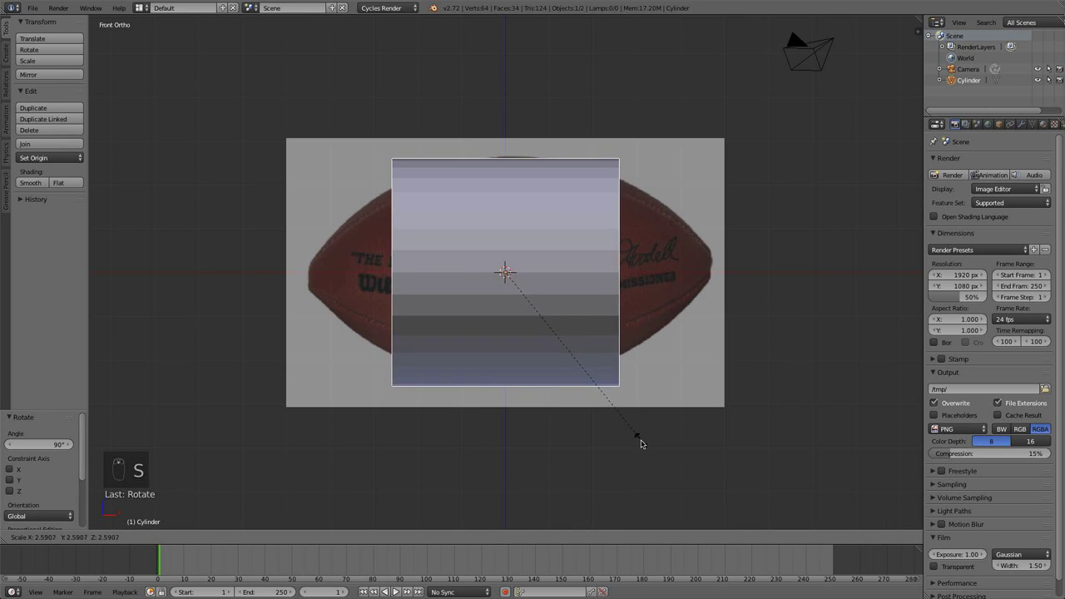
click(645, 441)
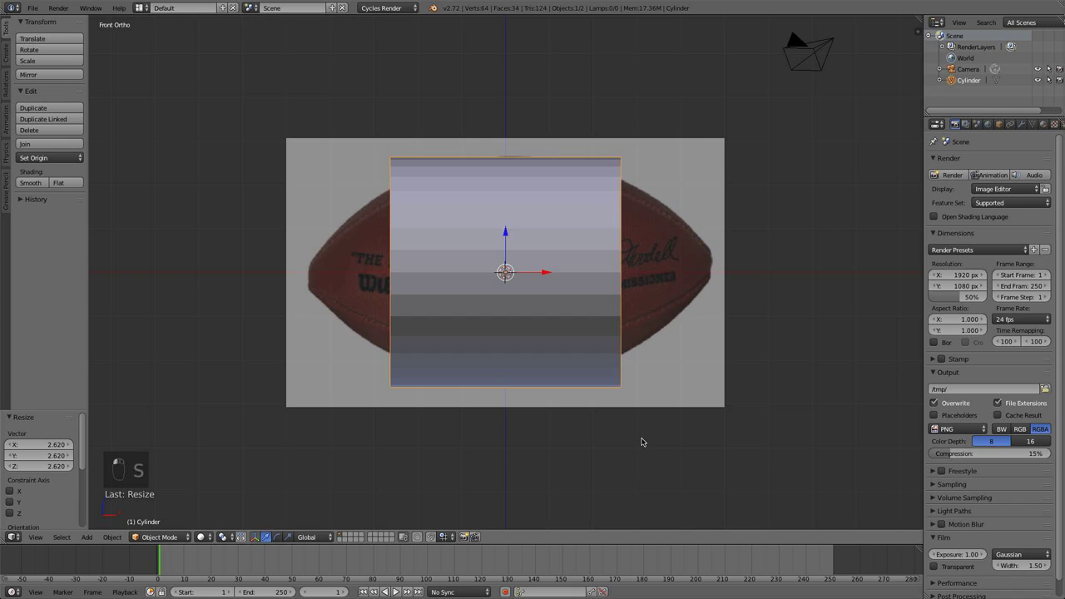
In Edit Mode add a vertical loop cut and delete the cylinder's right half.
key(Tab)
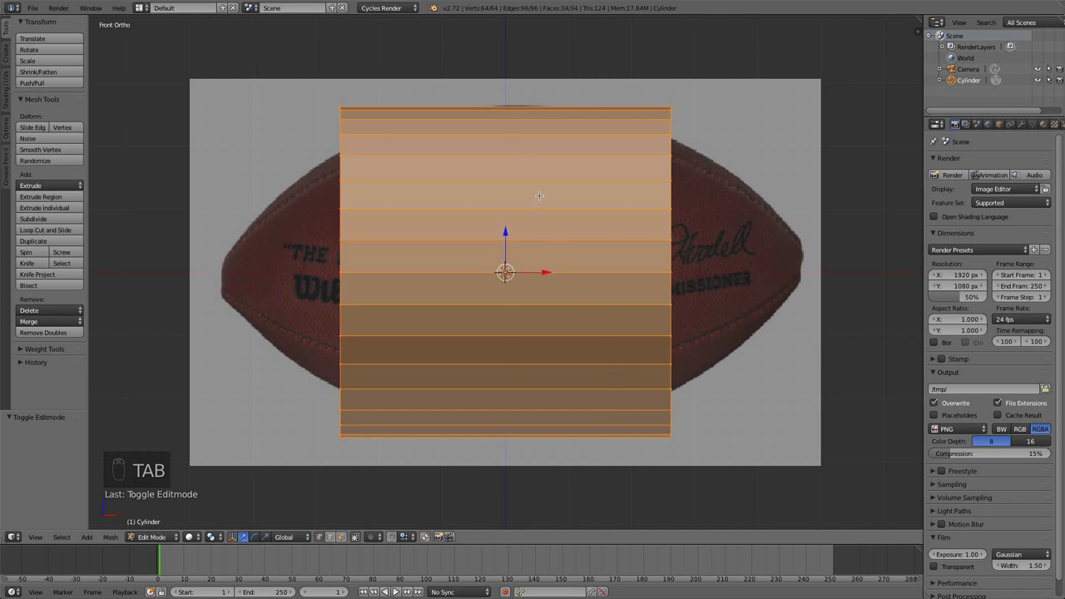
key(ctrl+r)
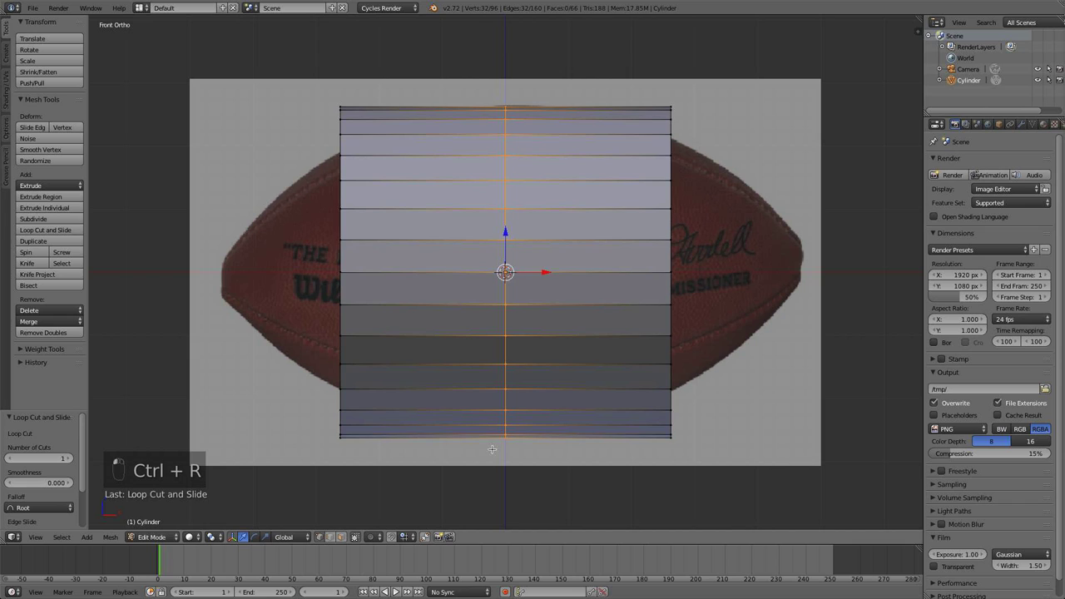
key(a)
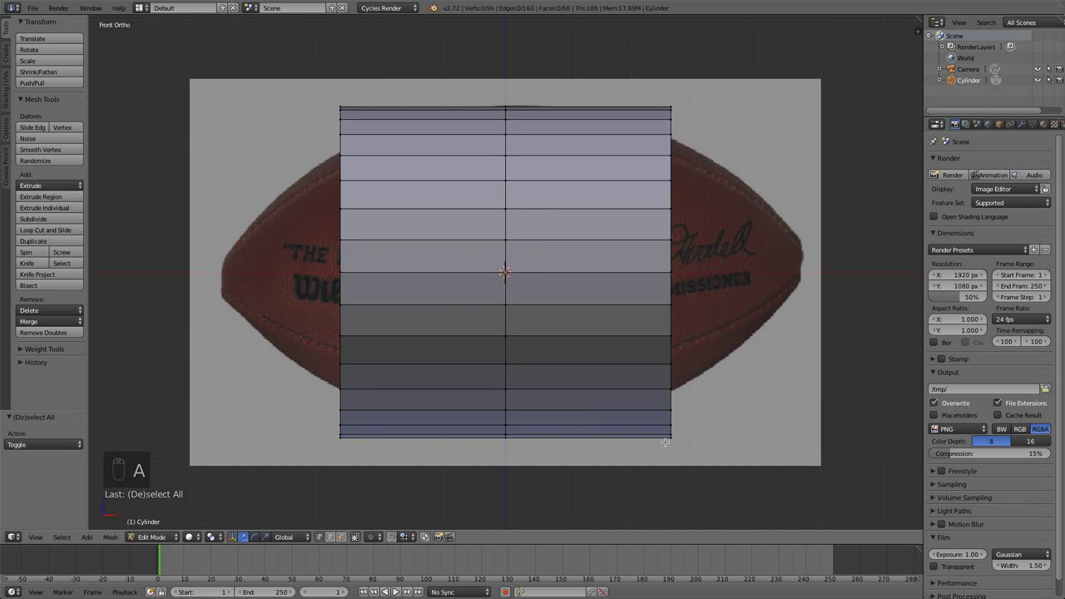
key(b)
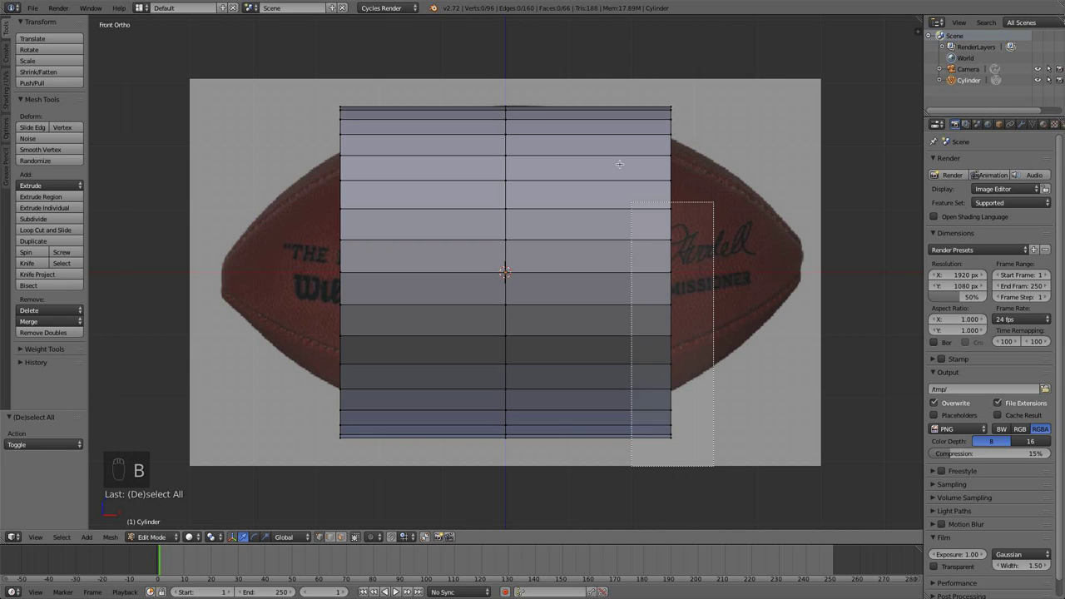
key(x)
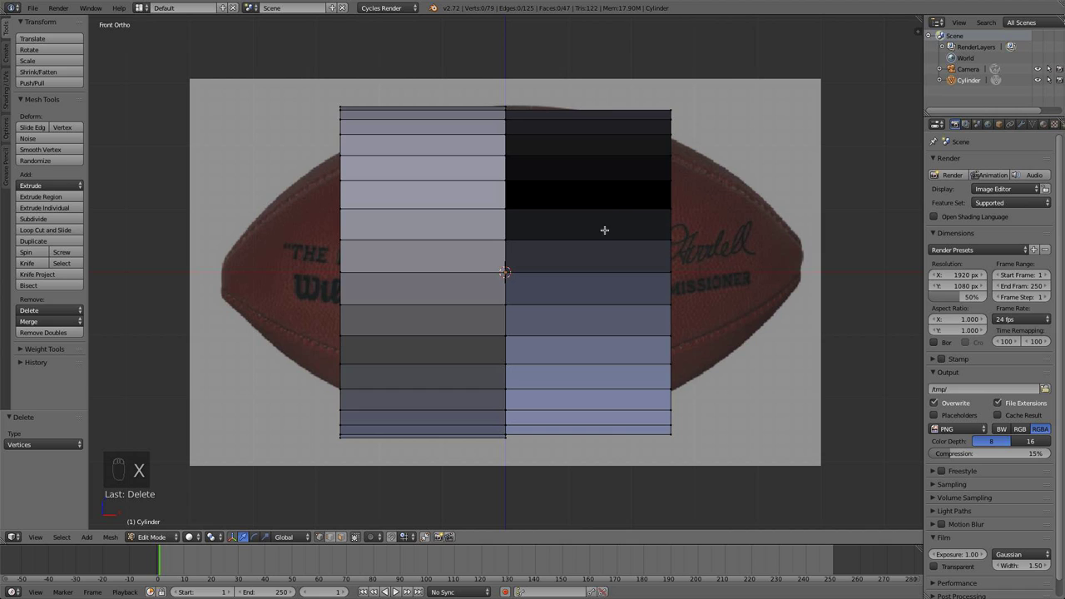
key(b)
key(x)
Delete the lower half and leftover geometry, leaving the upper-left quarter, and exit Edit Mode.
key(b)
key(x)
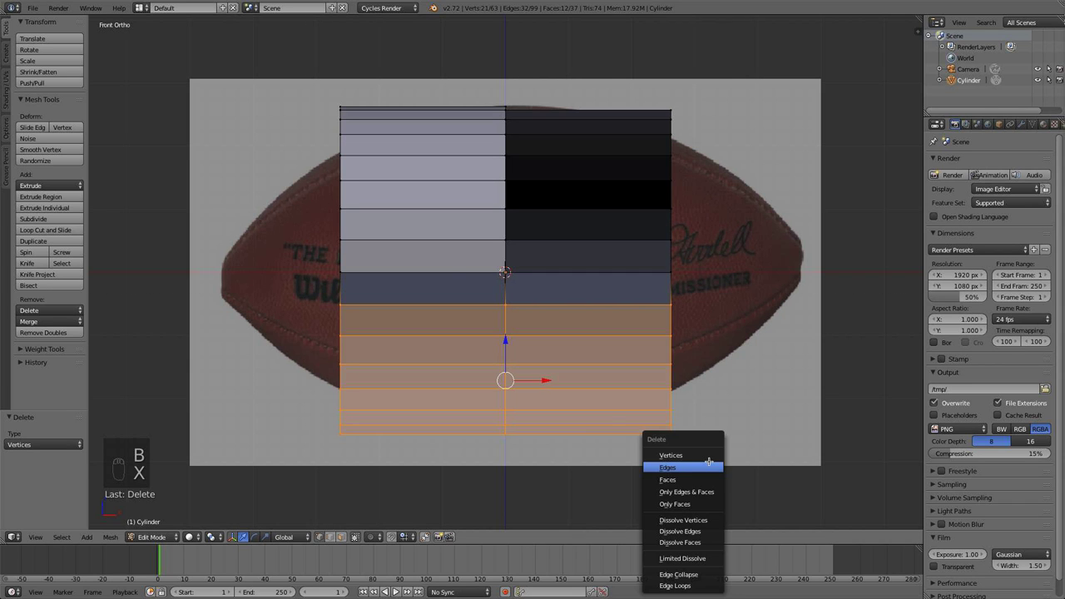
key(b)
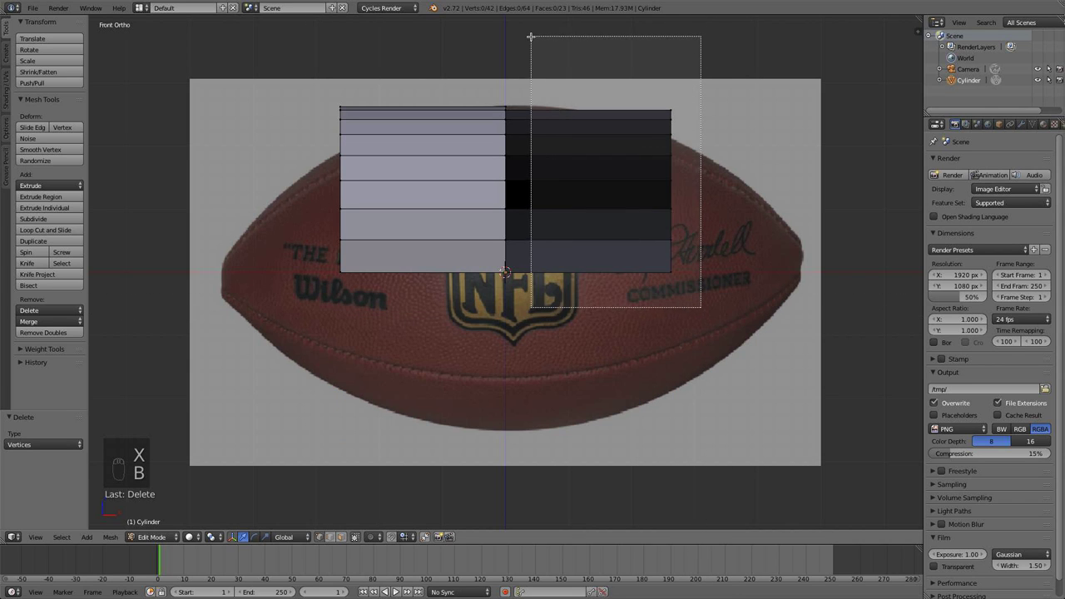
key(x)
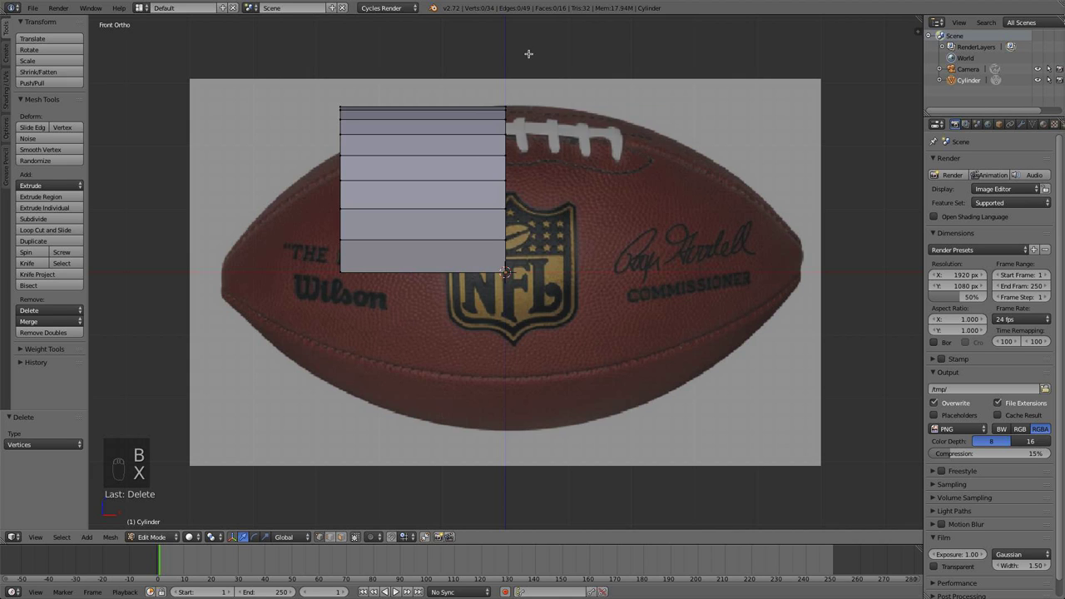
key(KP_7)
key(b)
key(x)
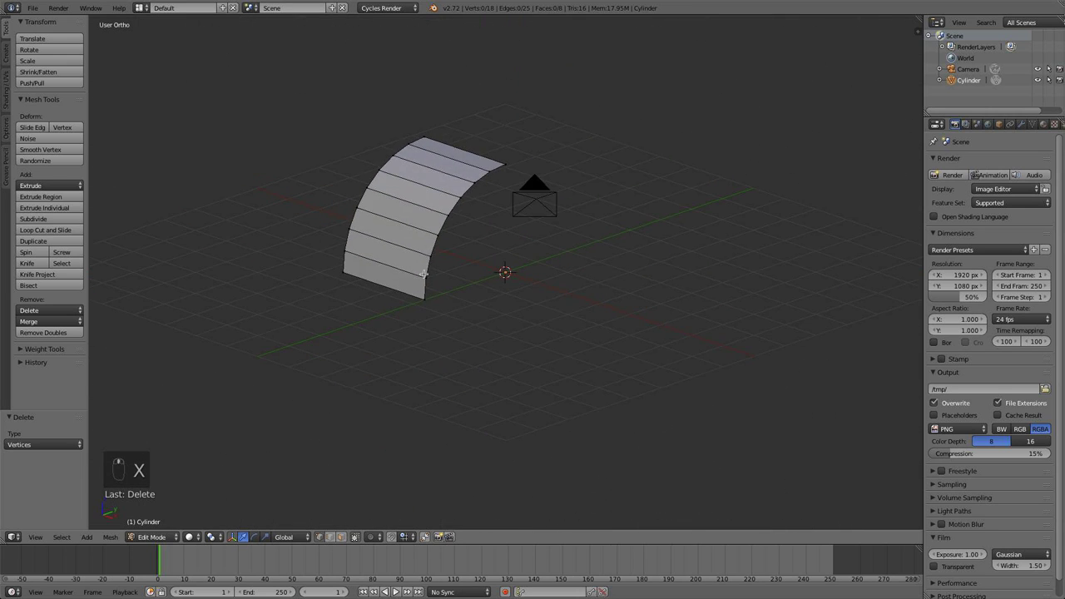
key(KP_1)
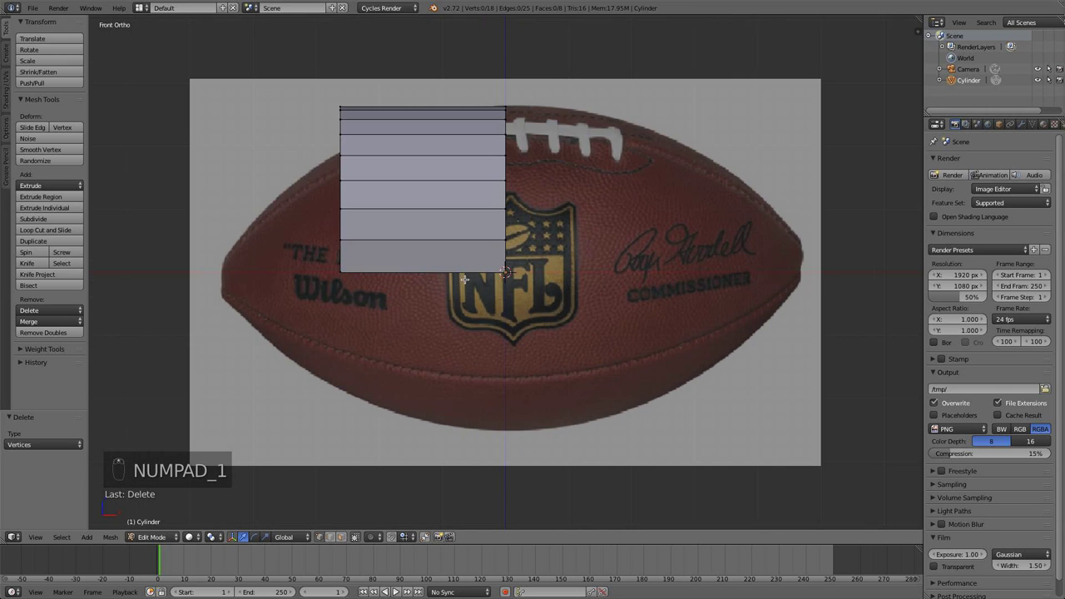
key(Tab)
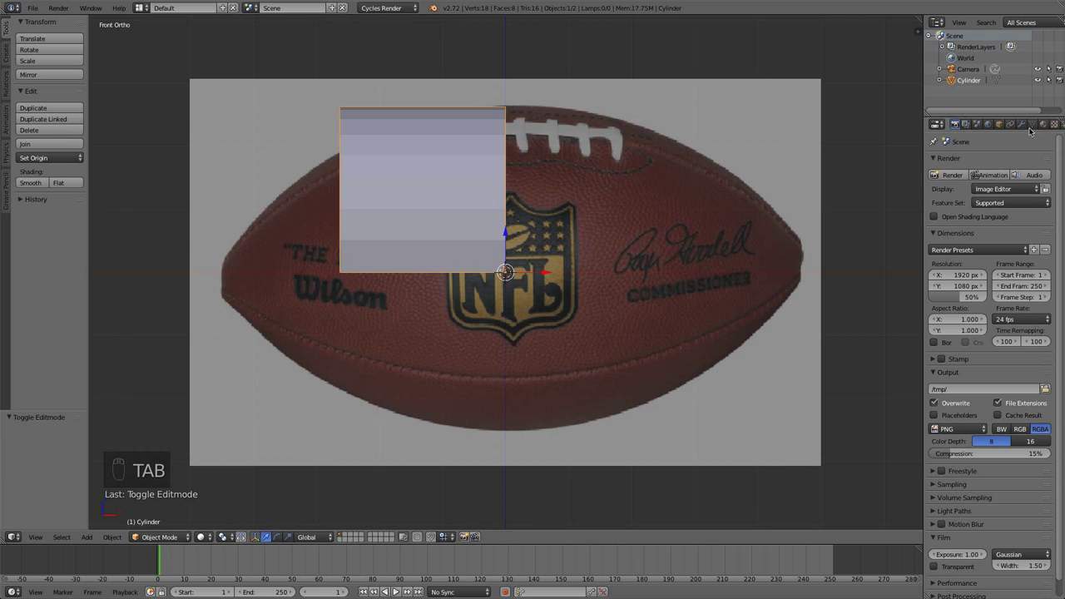
Add a Mirror modifier on X and Y with merge and clipping enabled.
drag(1026, 124, 952, 182)
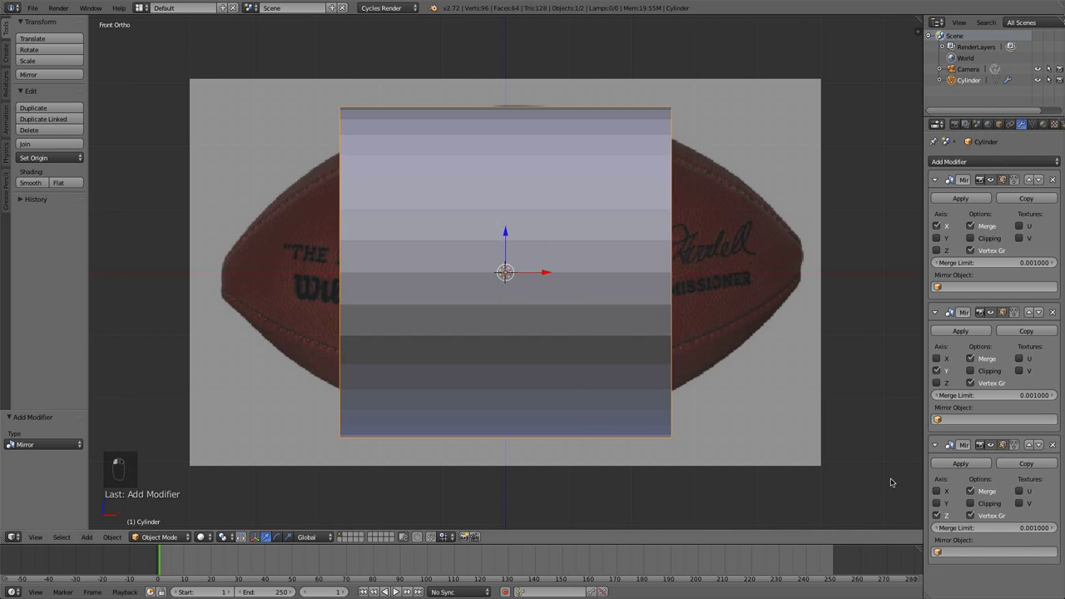
drag(833, 414, 687, 338)
drag(686, 338, 651, 397)
drag(651, 397, 622, 268)
key(KP_1)
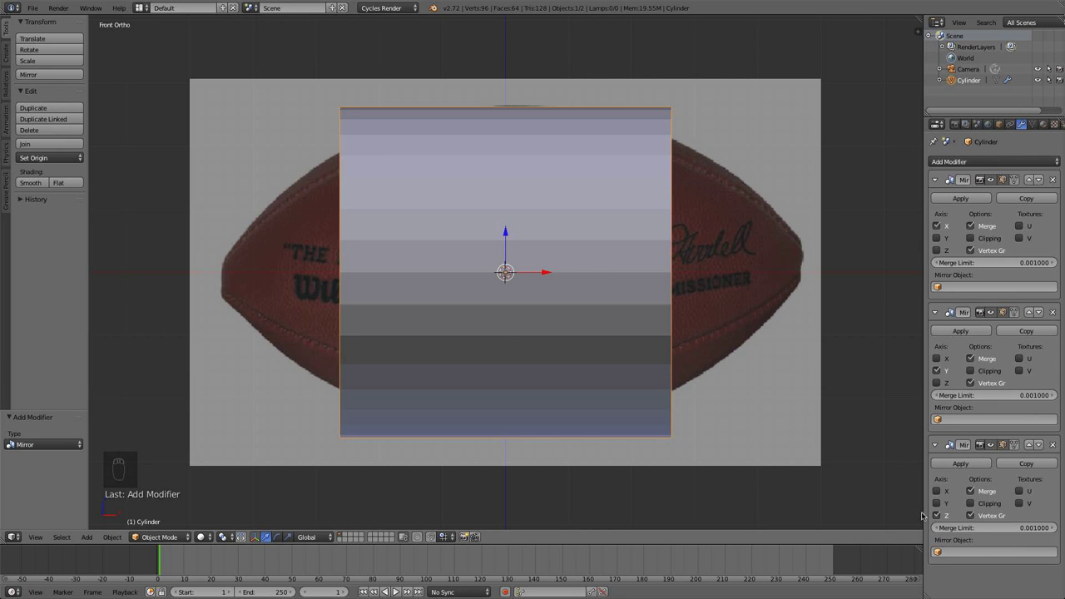
drag(944, 520, 970, 506)
drag(970, 507, 869, 272)
Add a Subdivision Surface modifier to smooth the mirrored shell.
drag(992, 166, 873, 345)
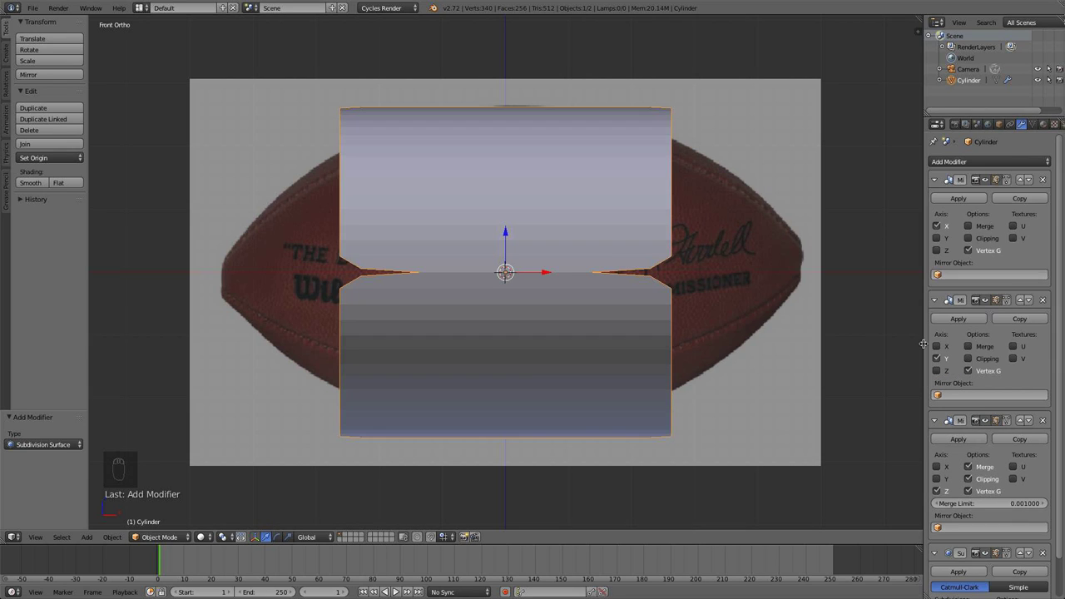
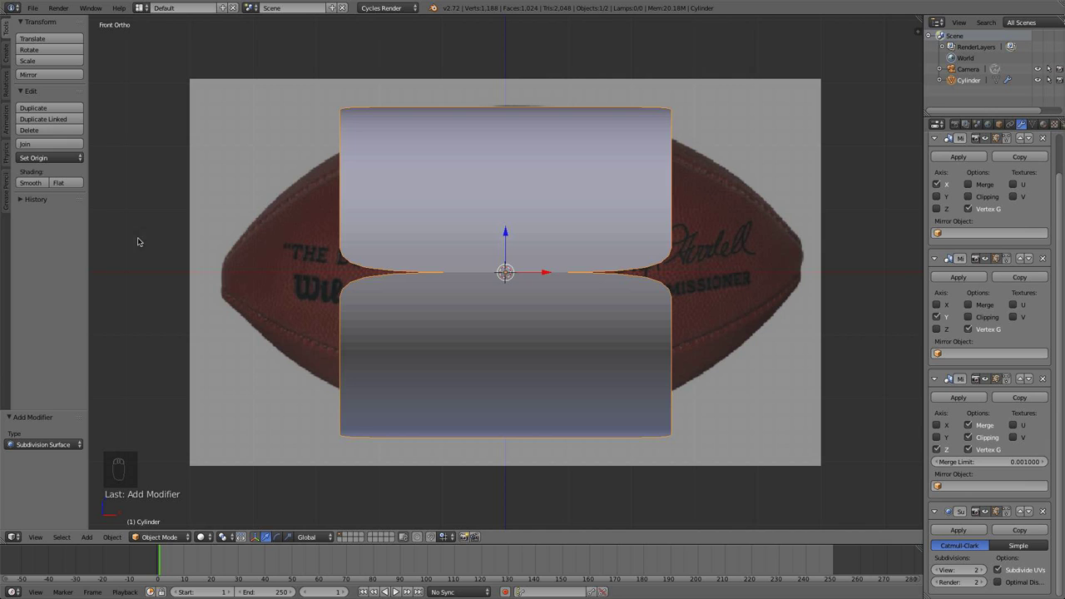
click(33, 179)
In Edit Mode with X-ray, scale the end vertices together into the football's left tip.
drag(519, 306, 529, 299)
key(Tab)
key(z)
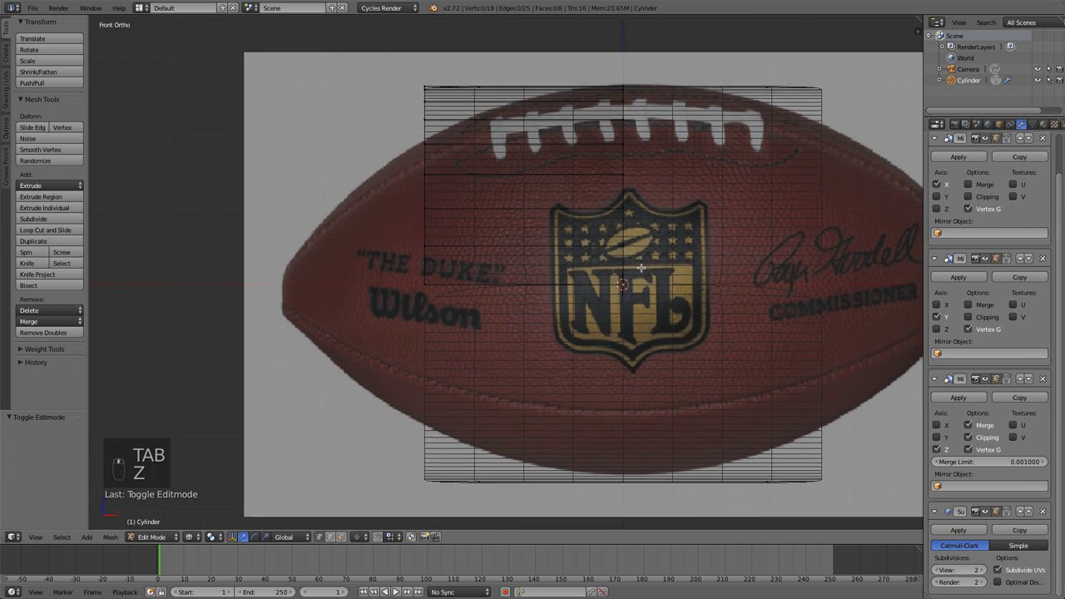
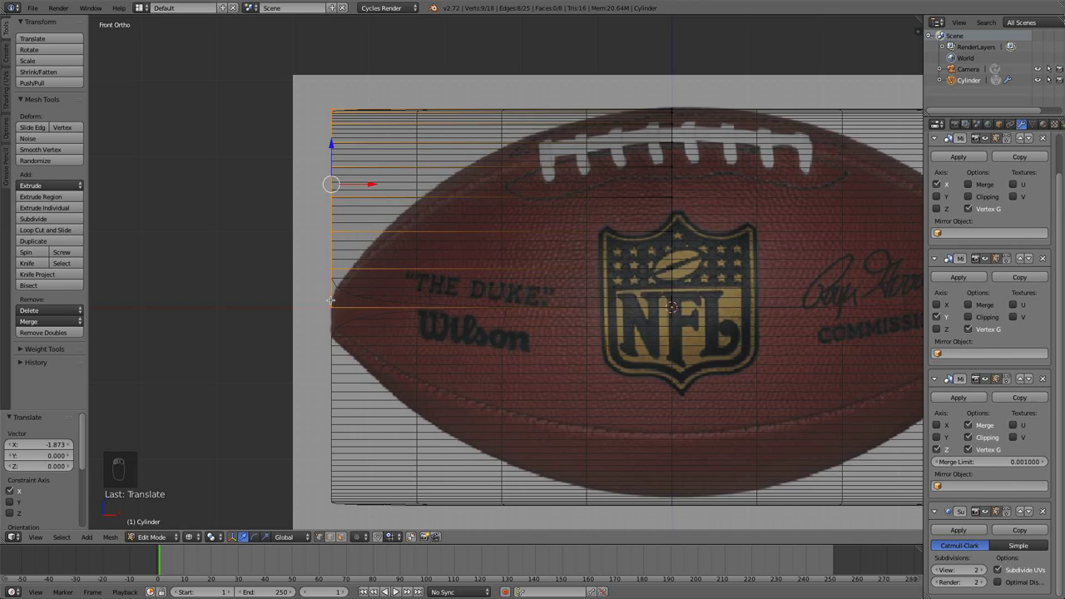
key(s)
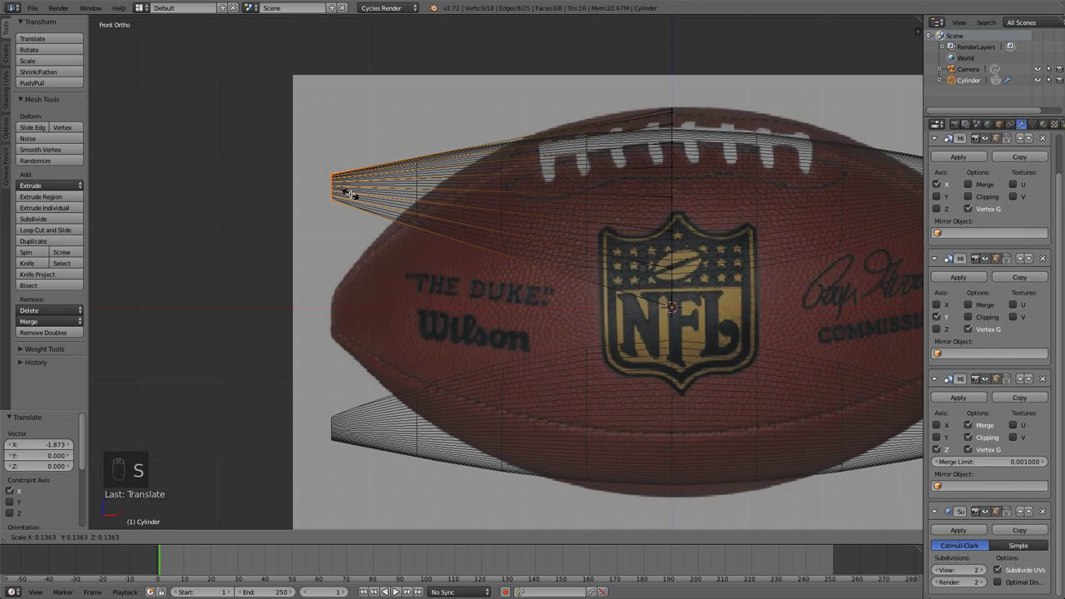
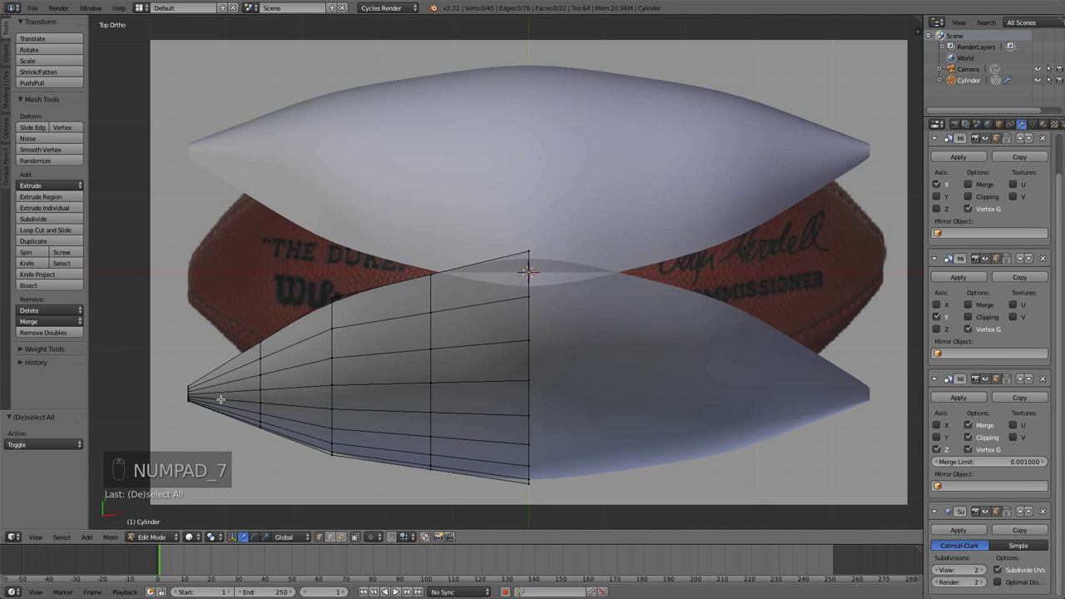
Fit the edge loops near the ball's pointed end to the reference outline in top view.
key(b)
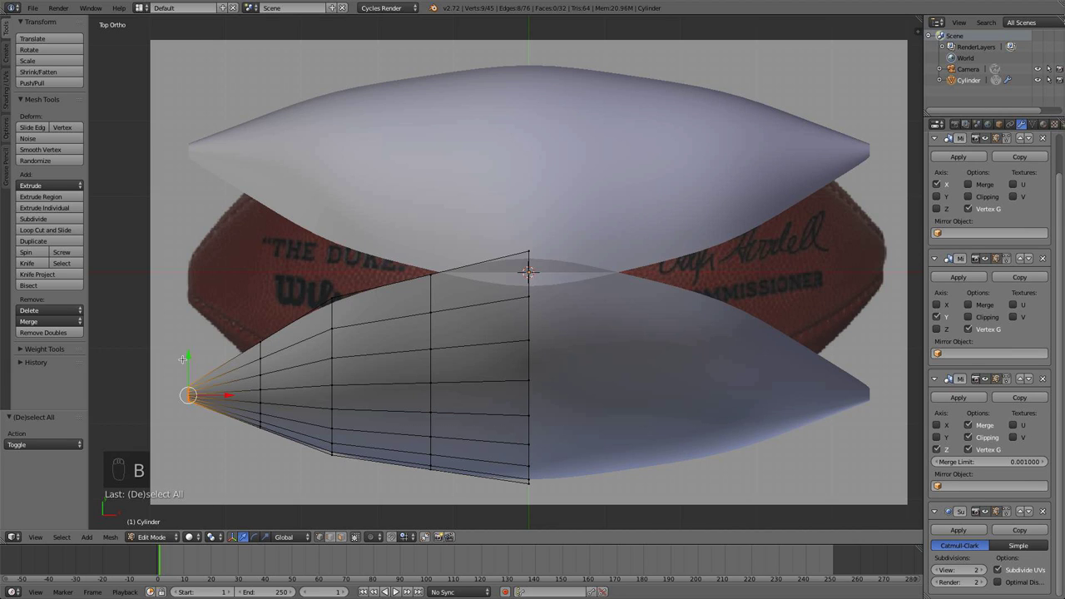
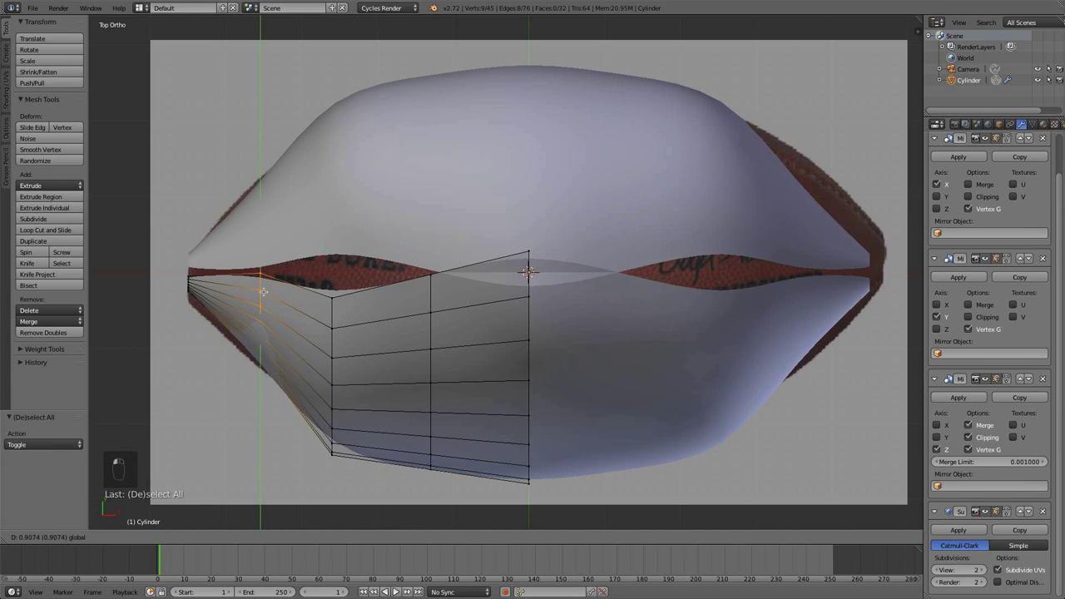
key(a)
key(b)
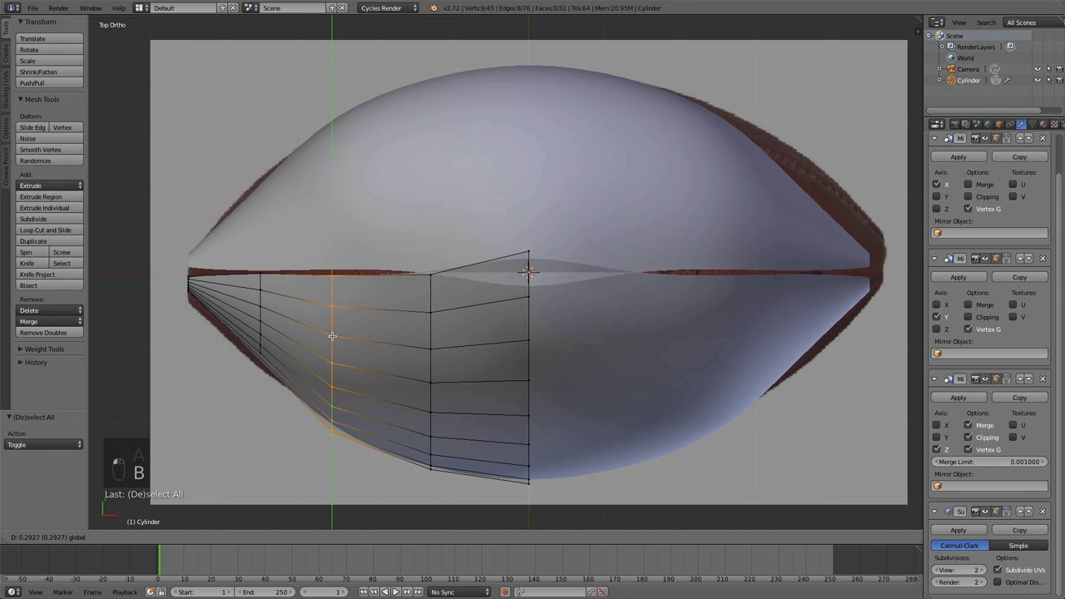
key(b)
key(b)
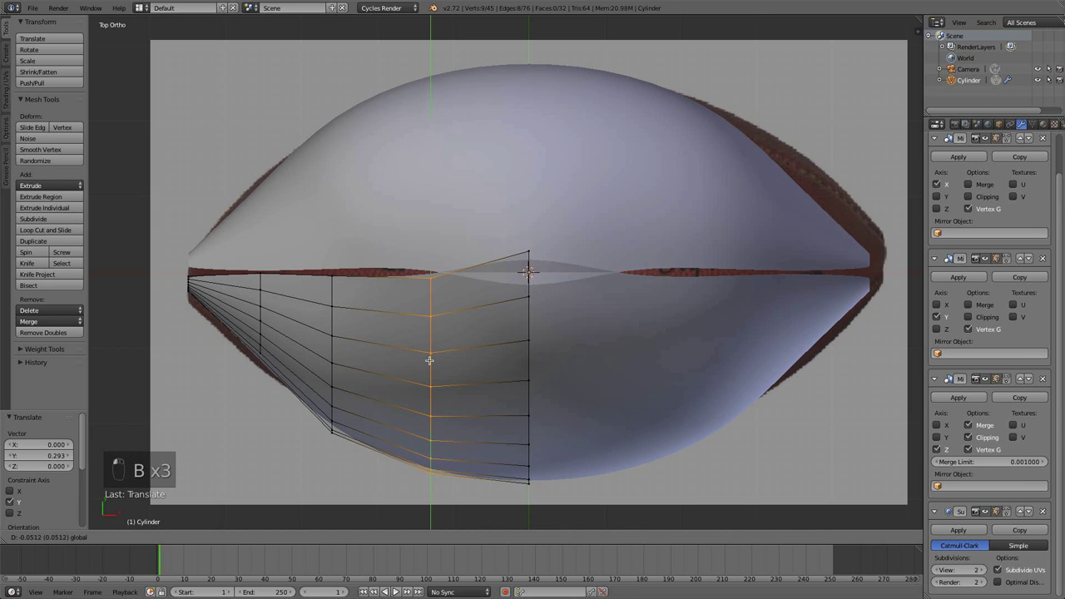
key(a)
key(b)
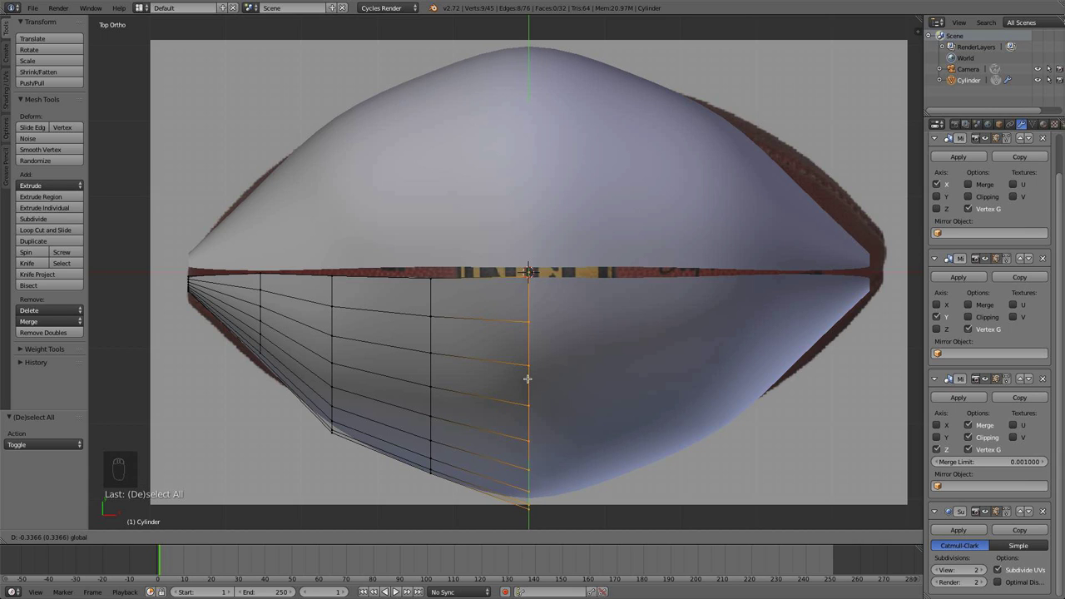
Fit the centre and remaining edge loops to the outline, scaling them into a tapered profile.
key(a)
key(b)
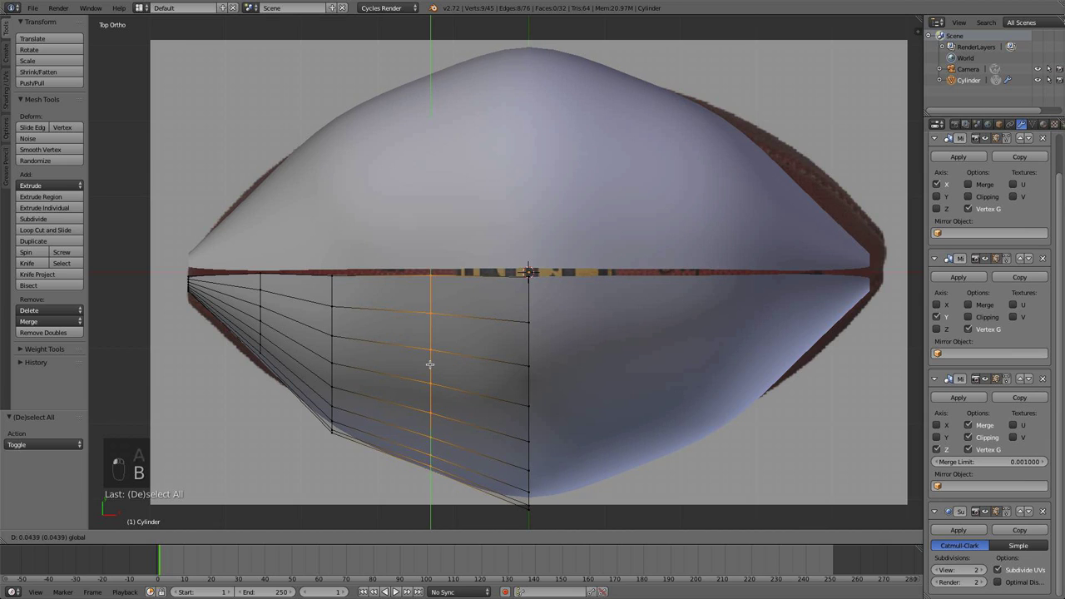
key(a)
key(b)
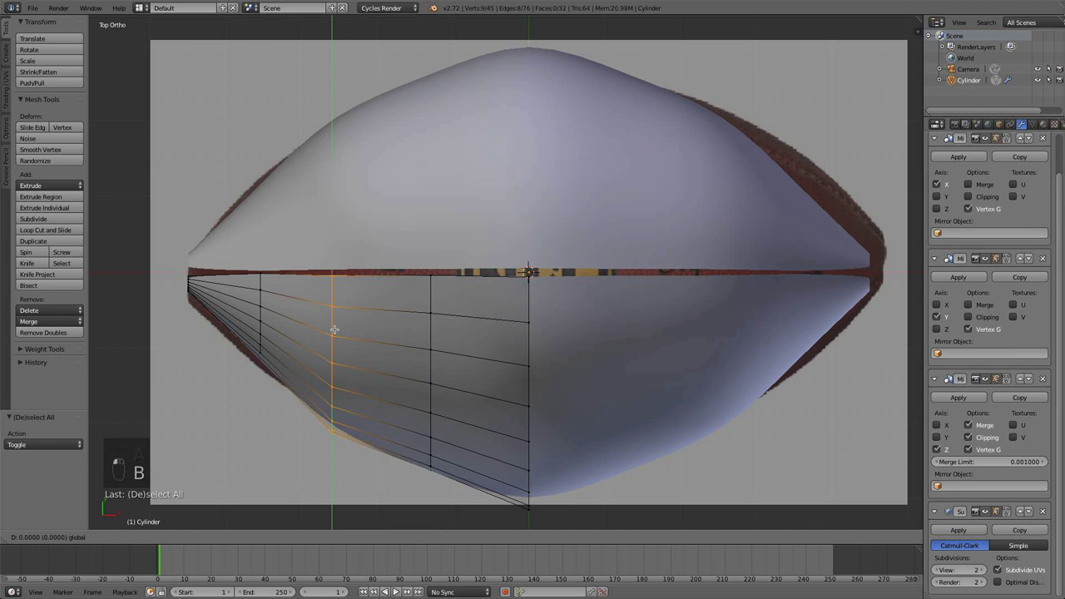
key(a)
key(b)
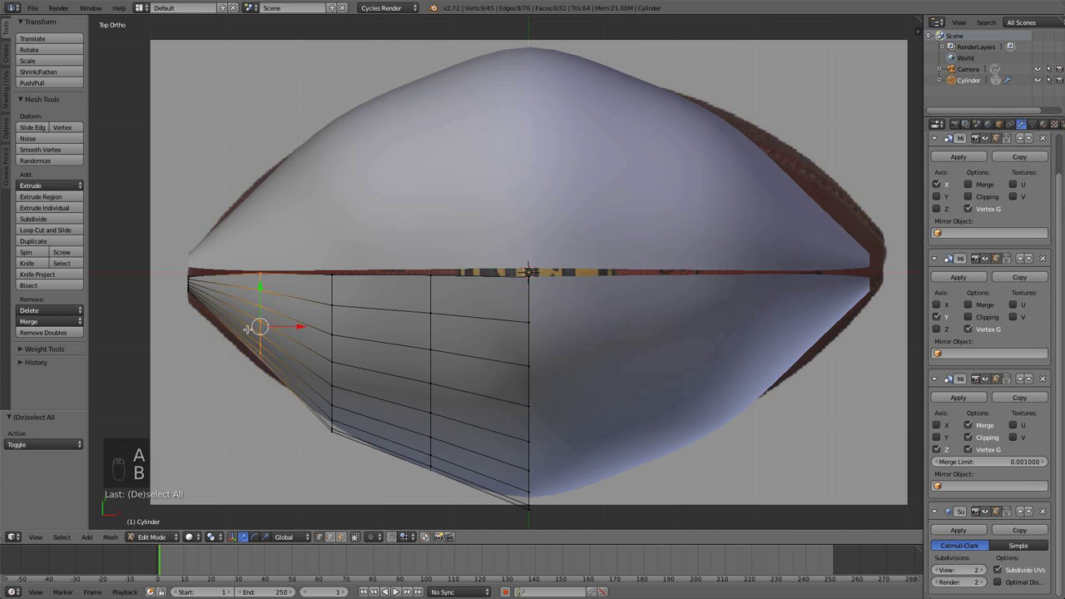
key(s)
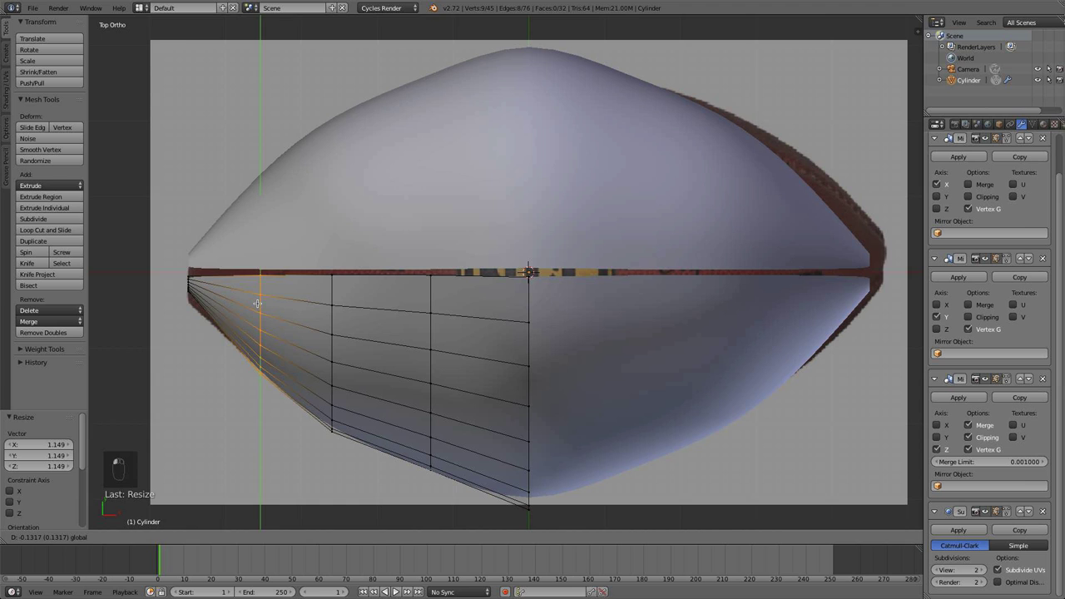
Compare the loops against the reference in front and top views and check the smoothed shape.
key(a)
key(KP_1)
key(b)
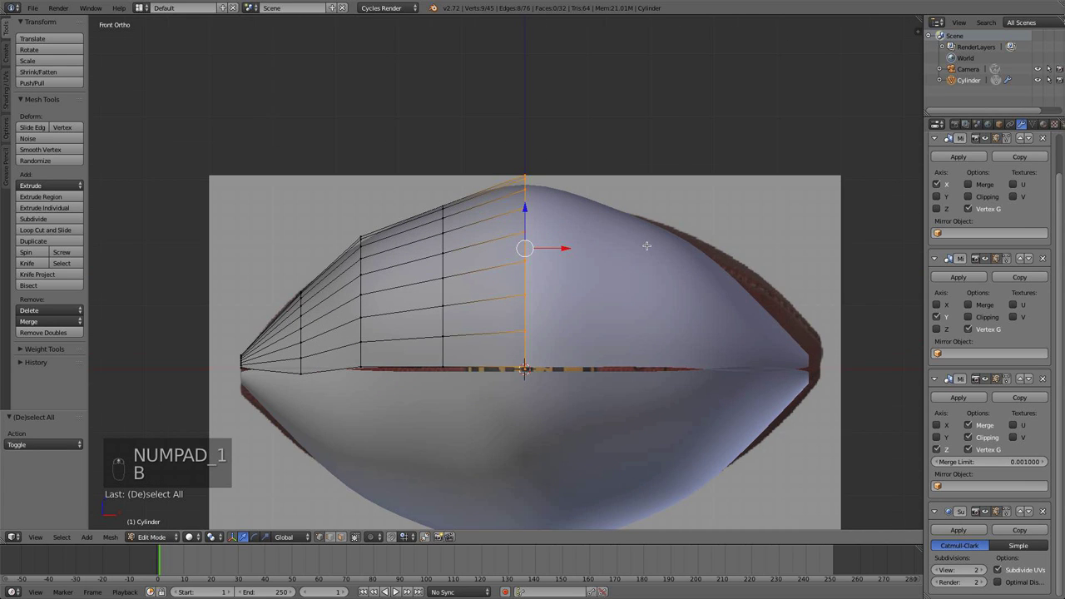
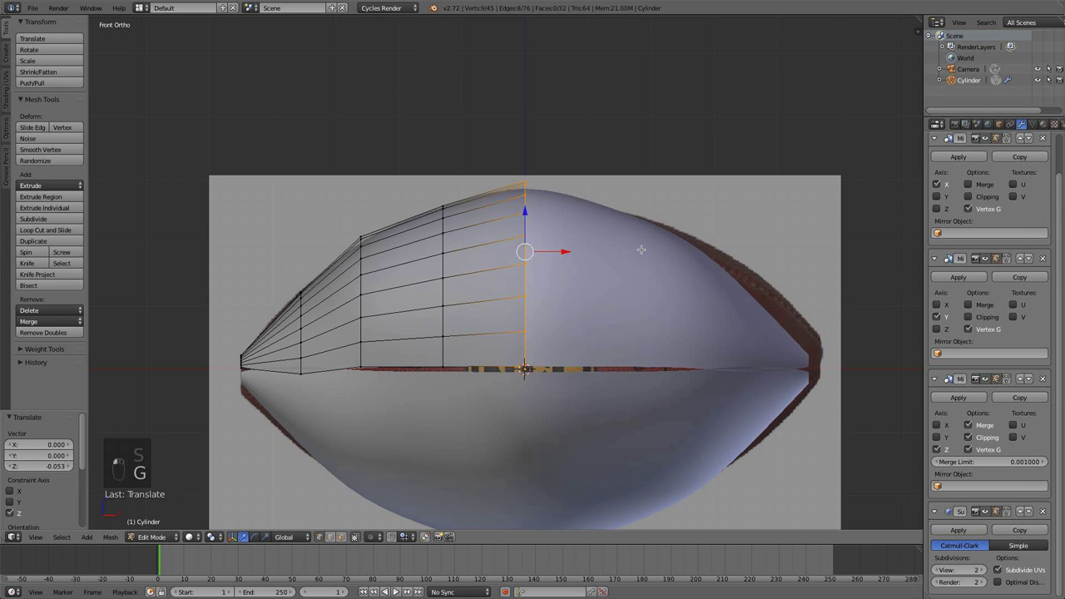
key(KP_3)
key(KP_7)
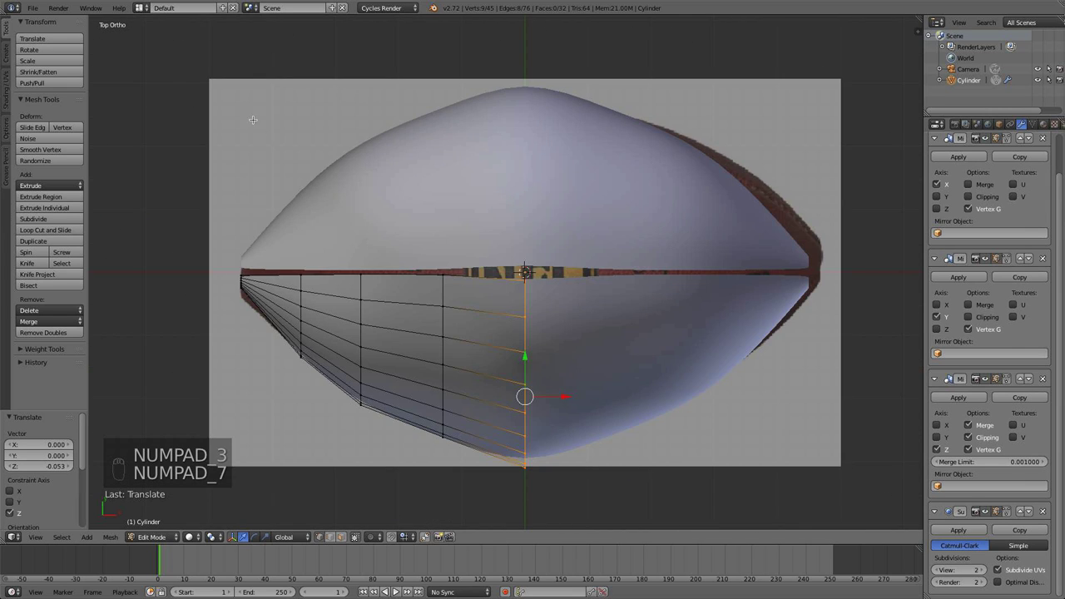
key(KP_1)
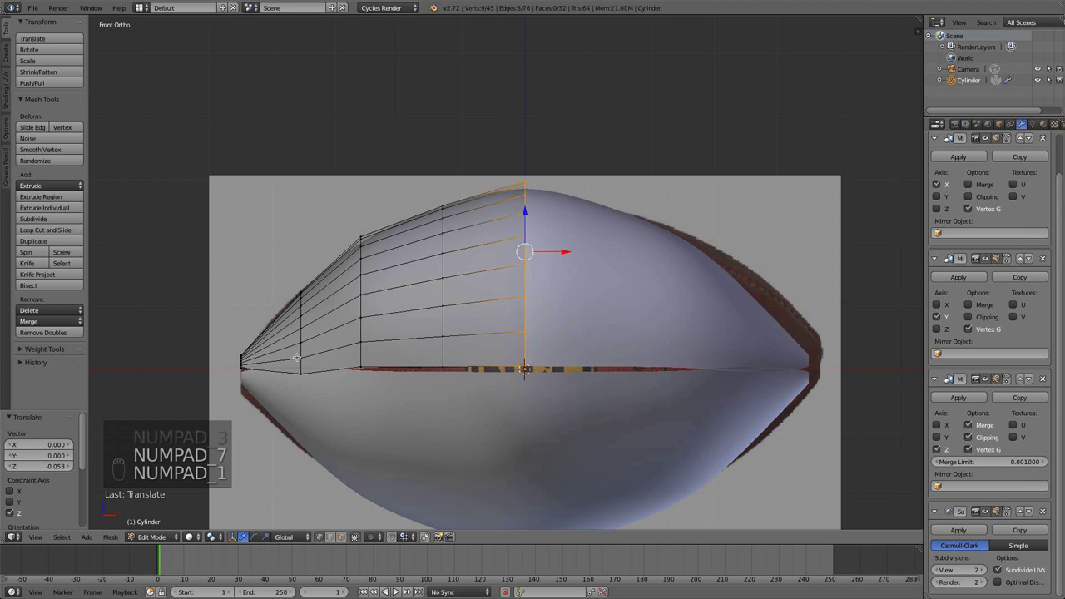
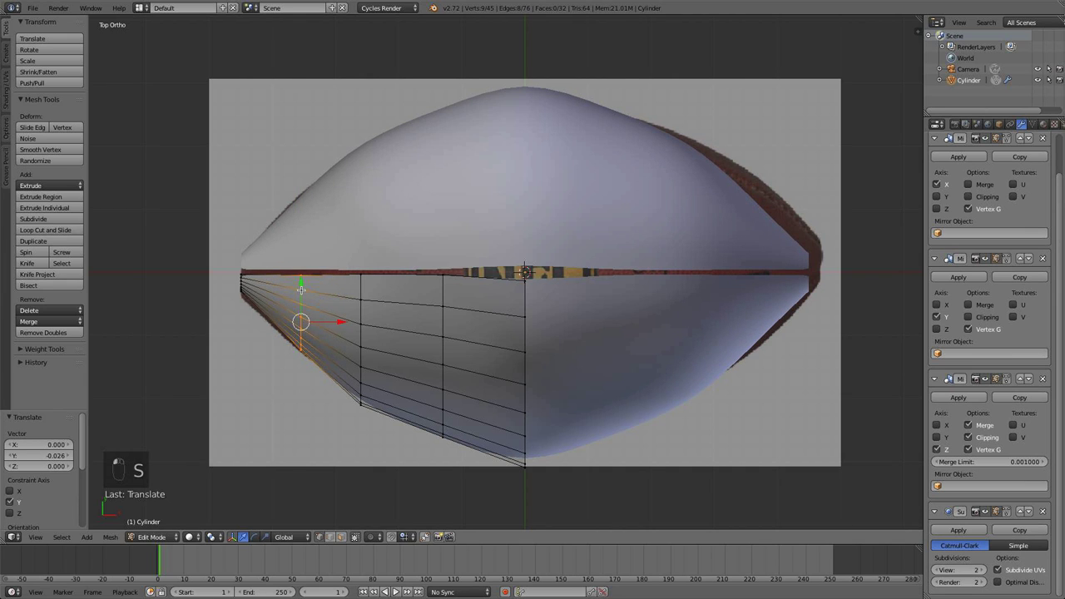
key(a)
key(b)
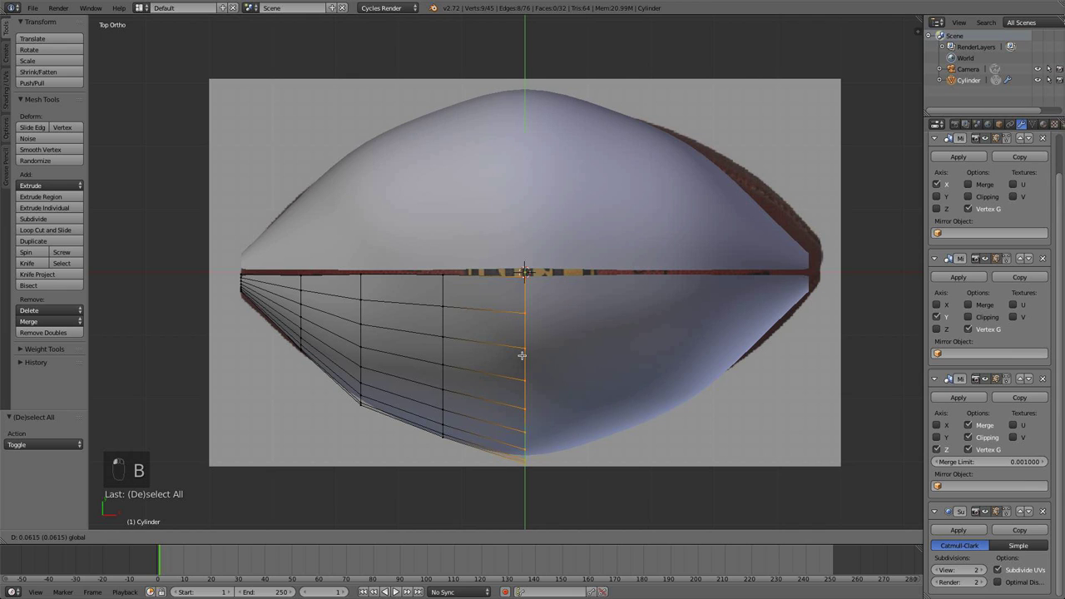
key(a)
key(Tab)
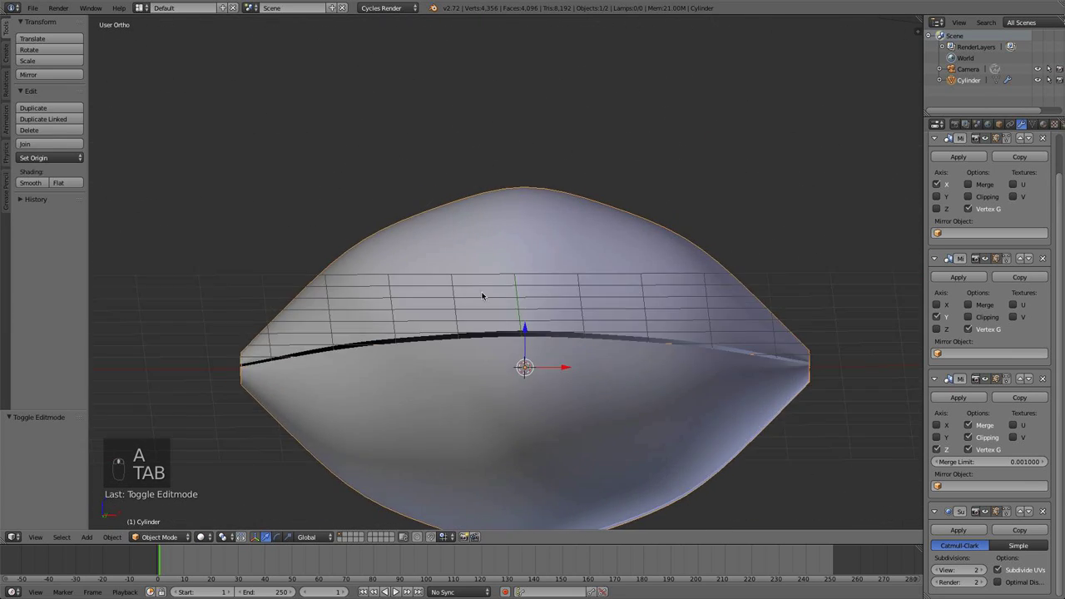
key(KP_1)
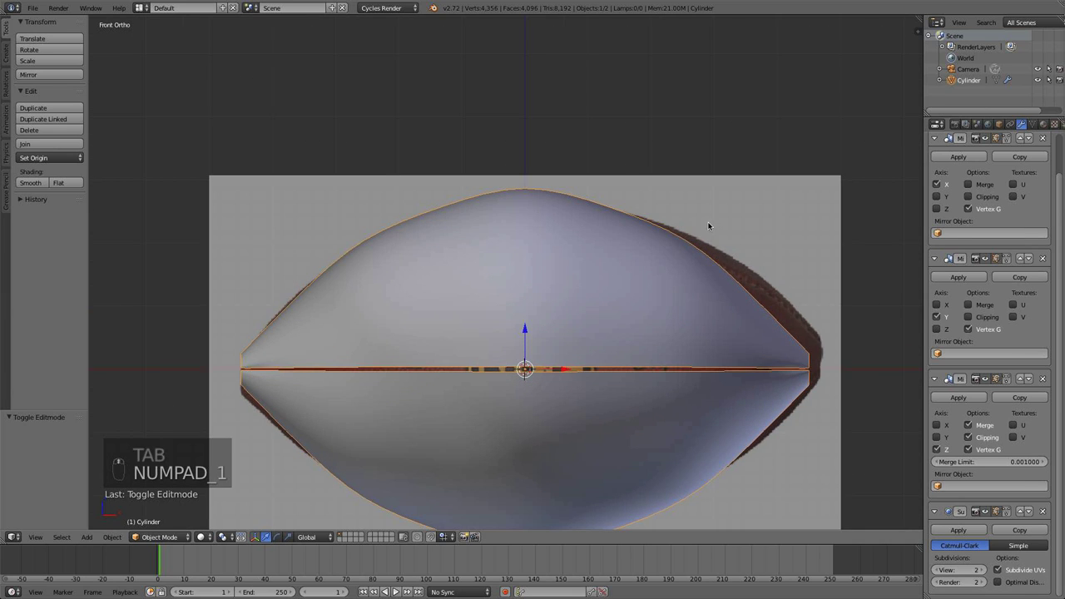
Box-select vertex columns and grab them to follow the ball's curve, then view the smoothed dome.
key(Tab)
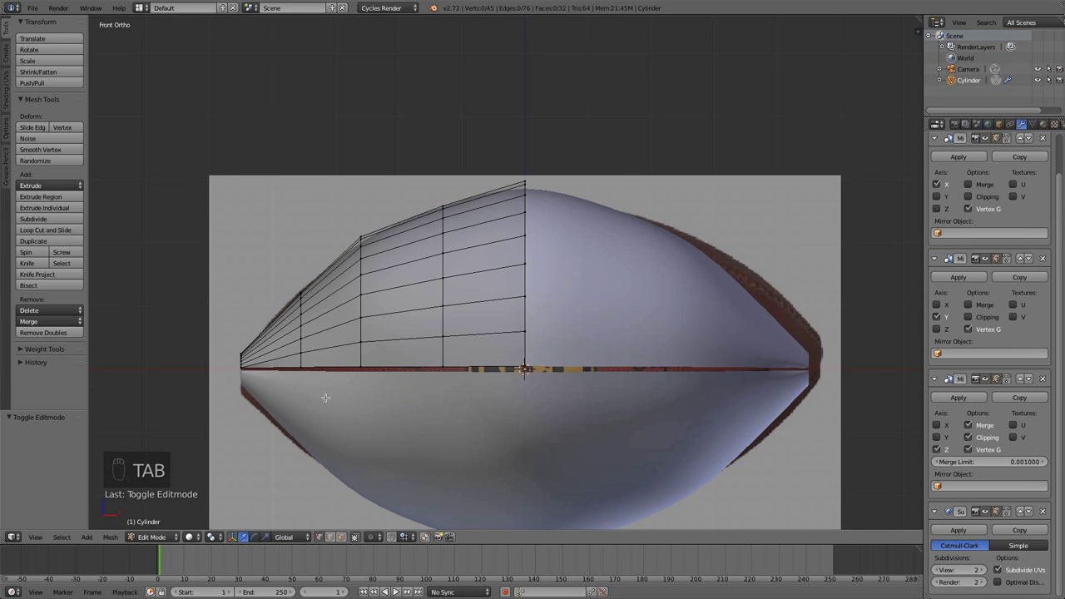
key(b)
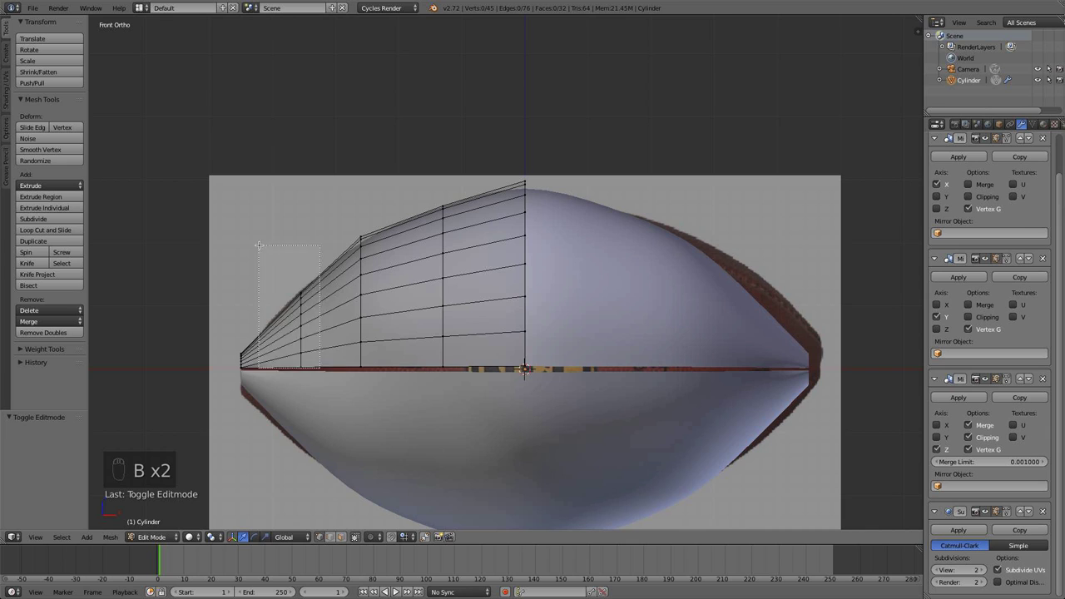
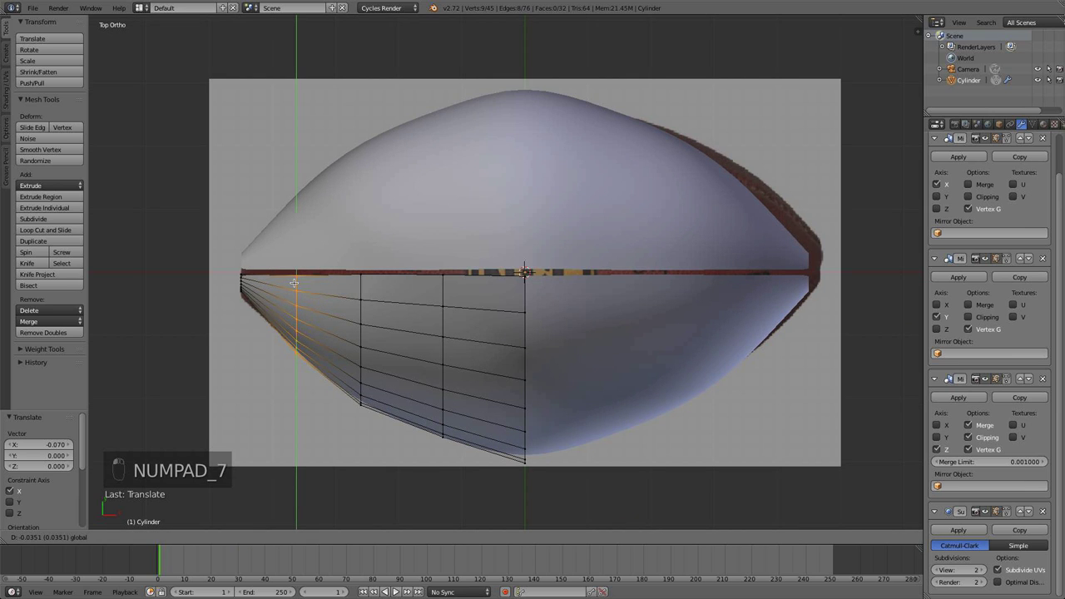
key(a)
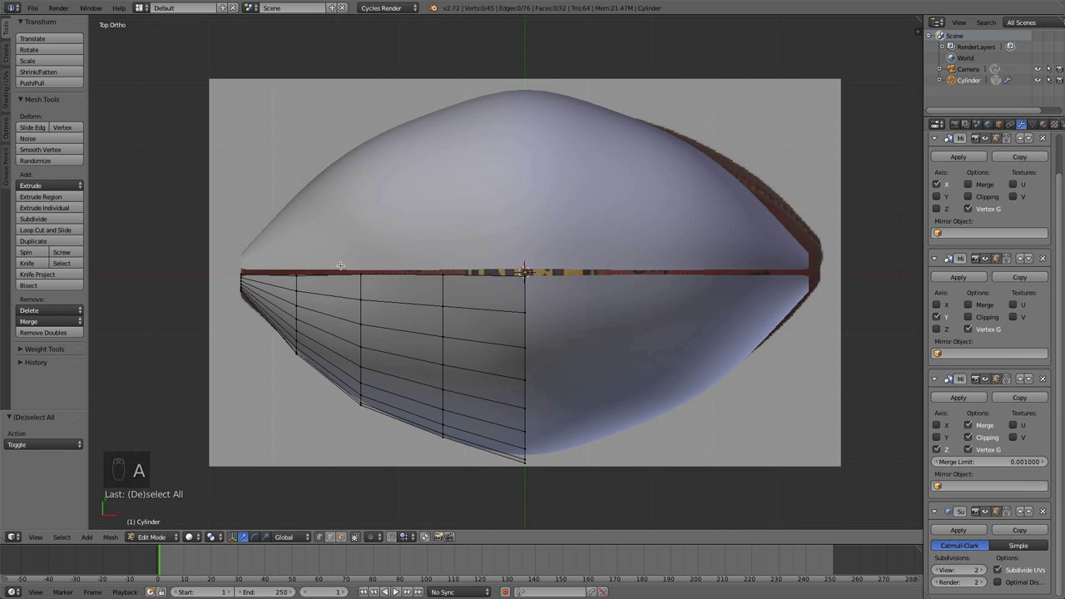
key(n)
key(n)
key(b)
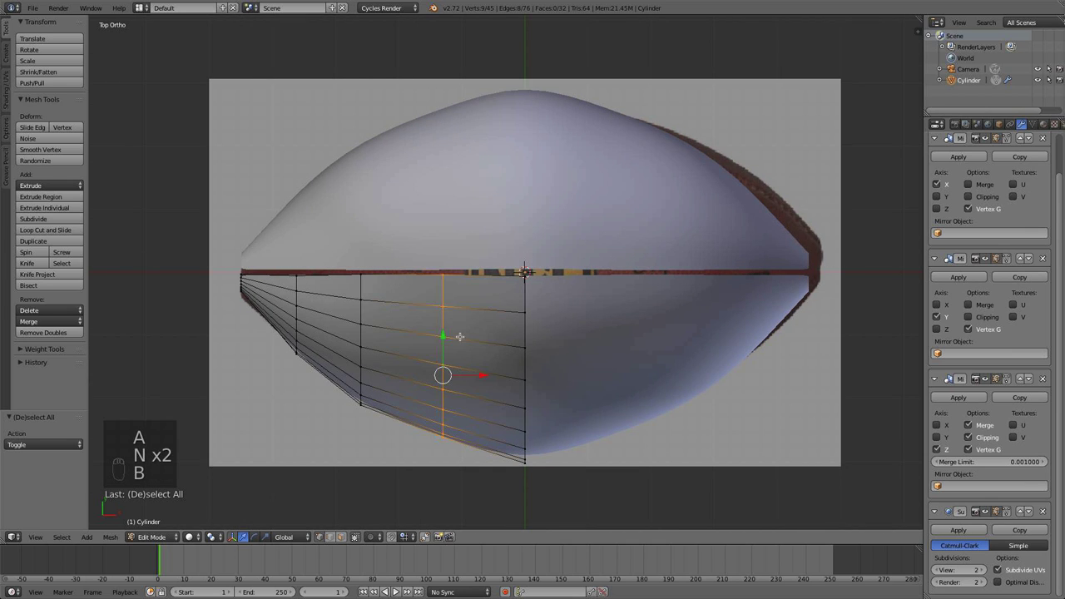
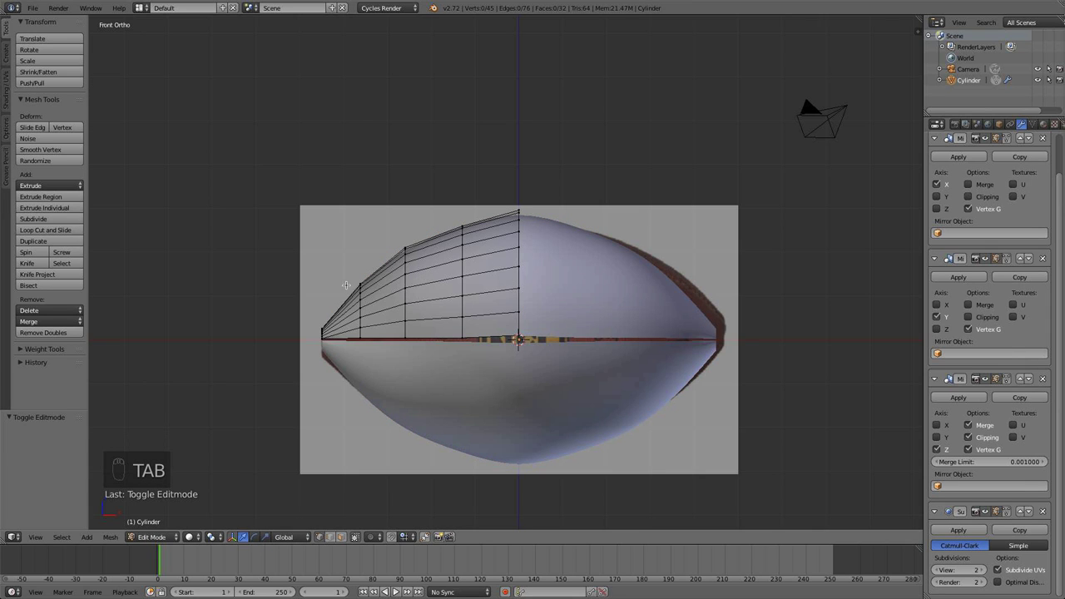
key(b)
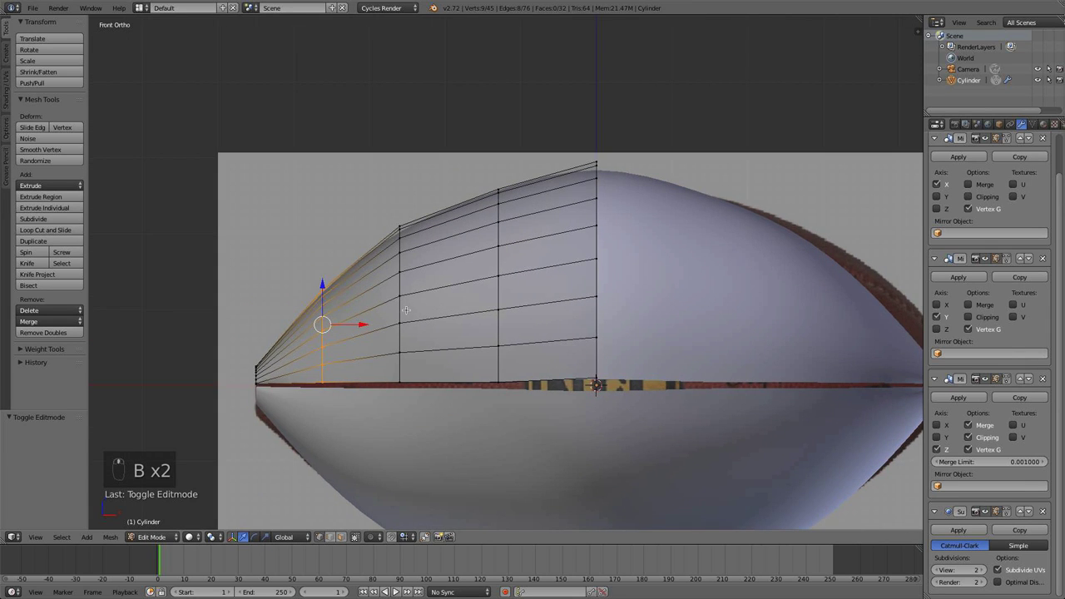
key(g)
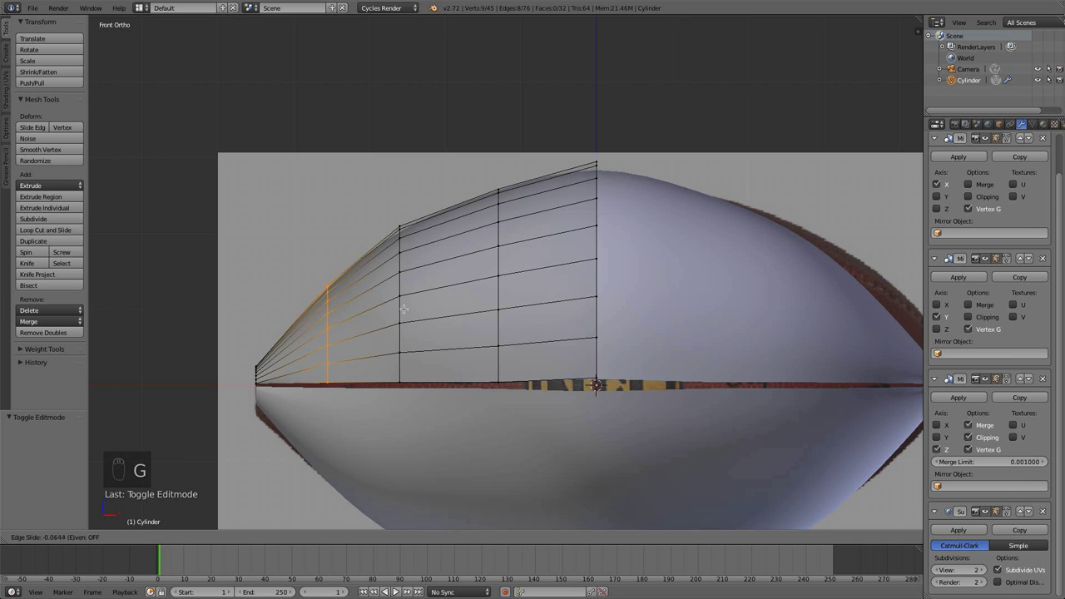
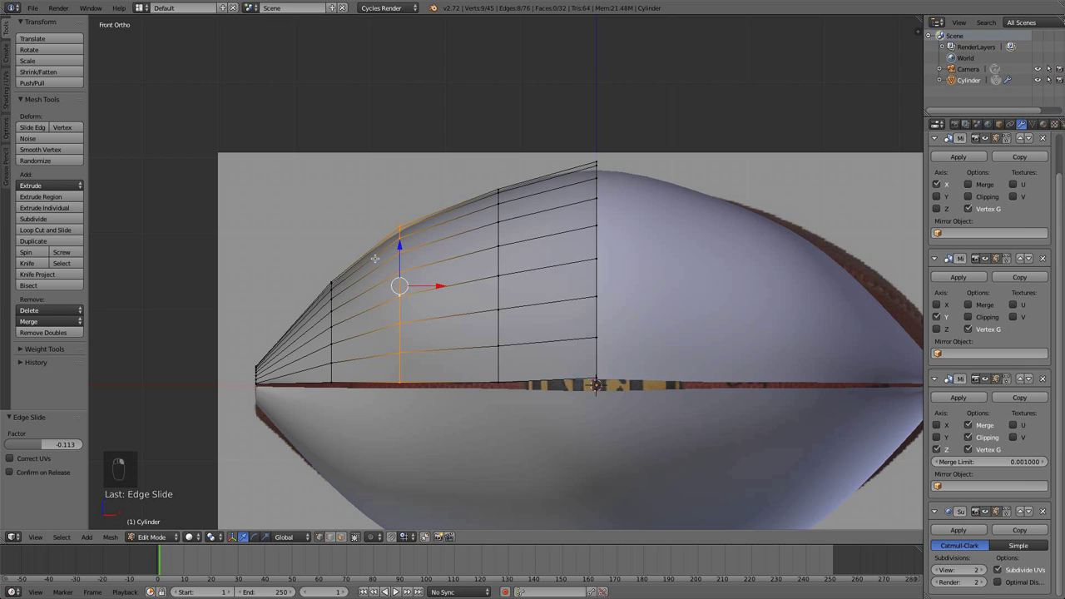
key(g)
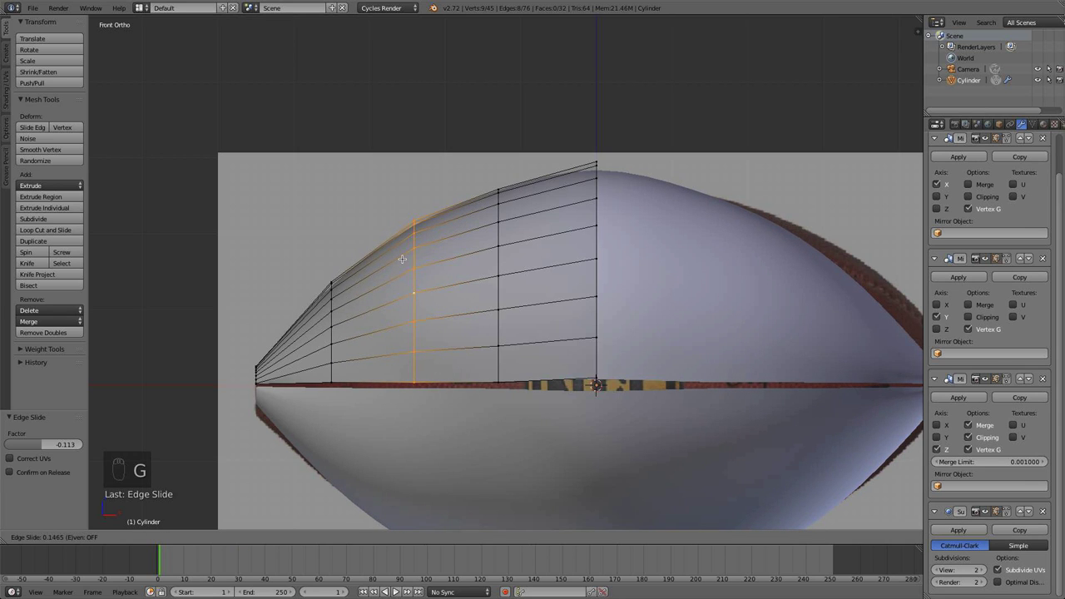
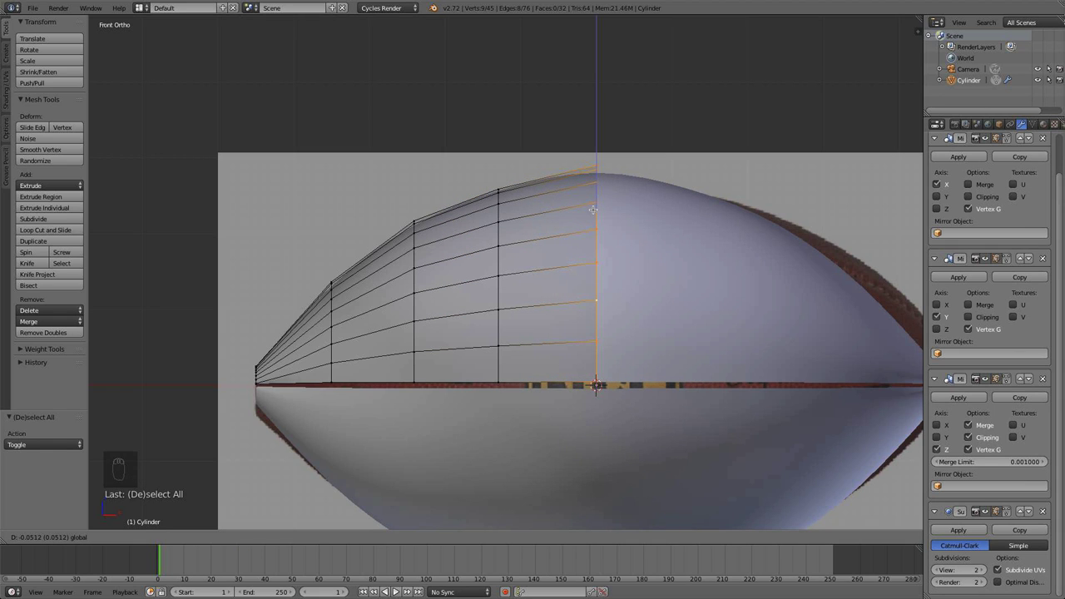
key(a)
key(Tab)
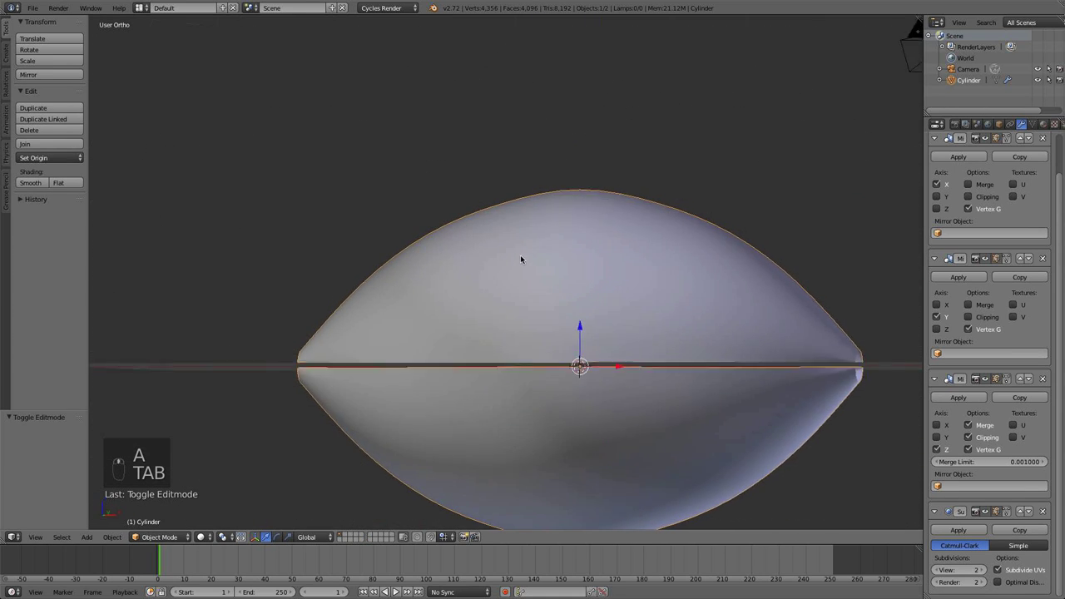
key(KP_1)
drag(440, 318, 481, 308)
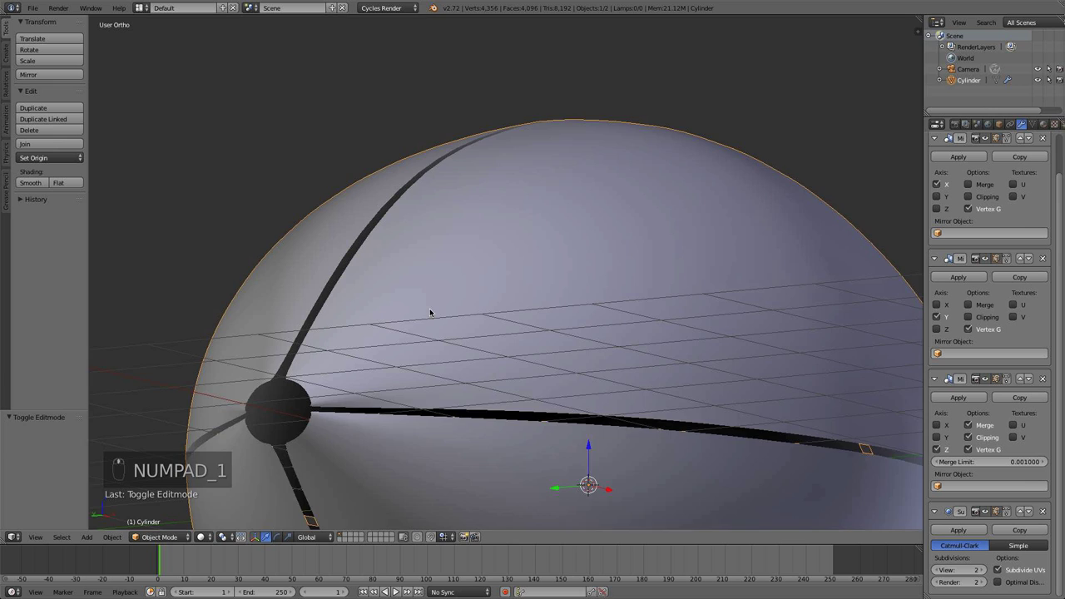
key(KP_3)
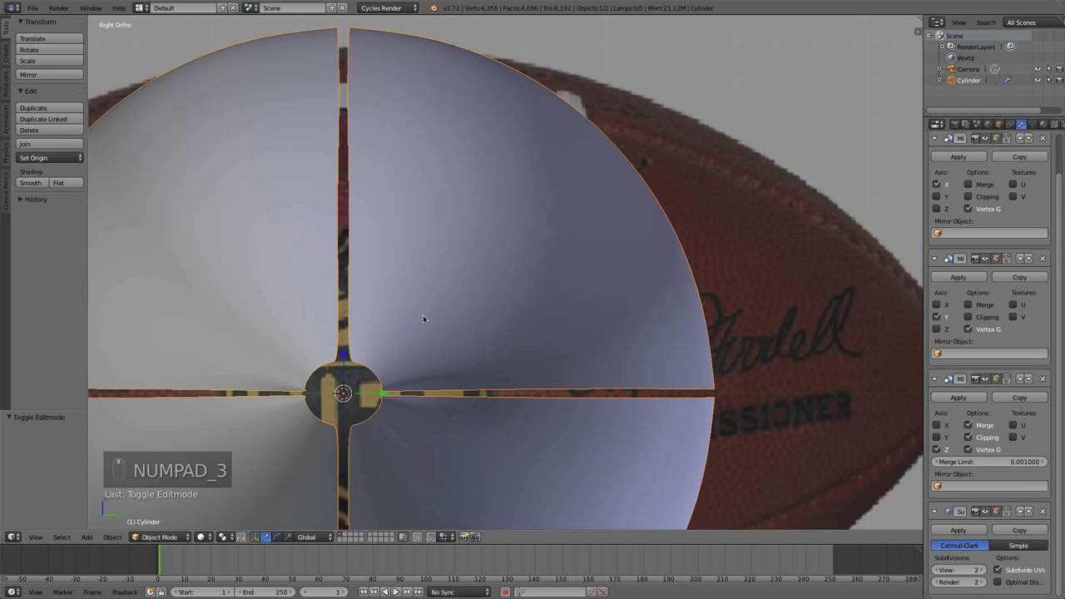
key(KP_1)
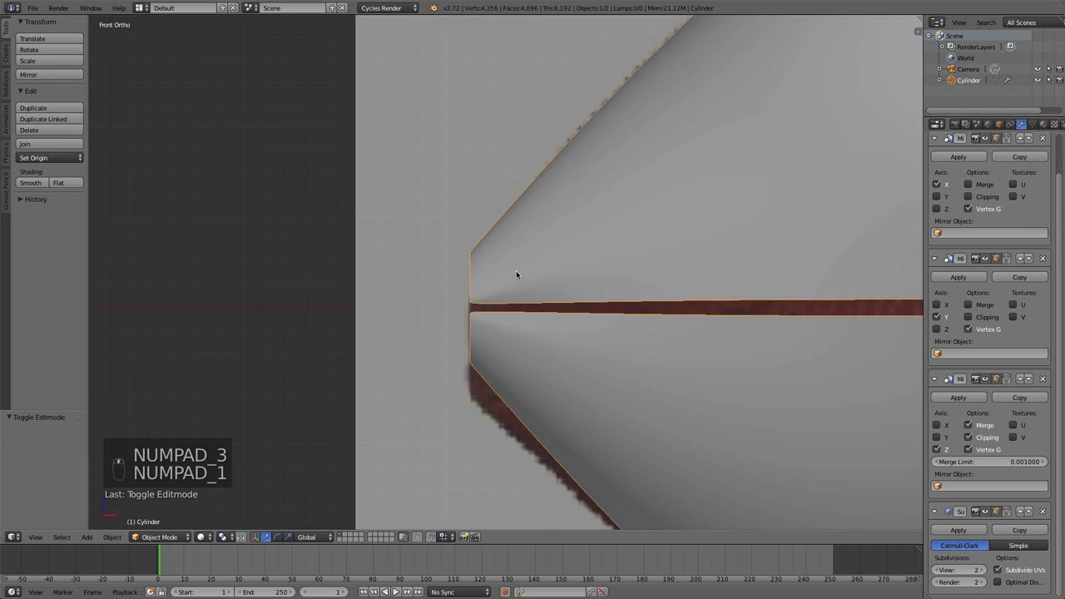
Re-enter Edit Mode and inspect the tip in side view, starting to move its vertices.
key(Tab)
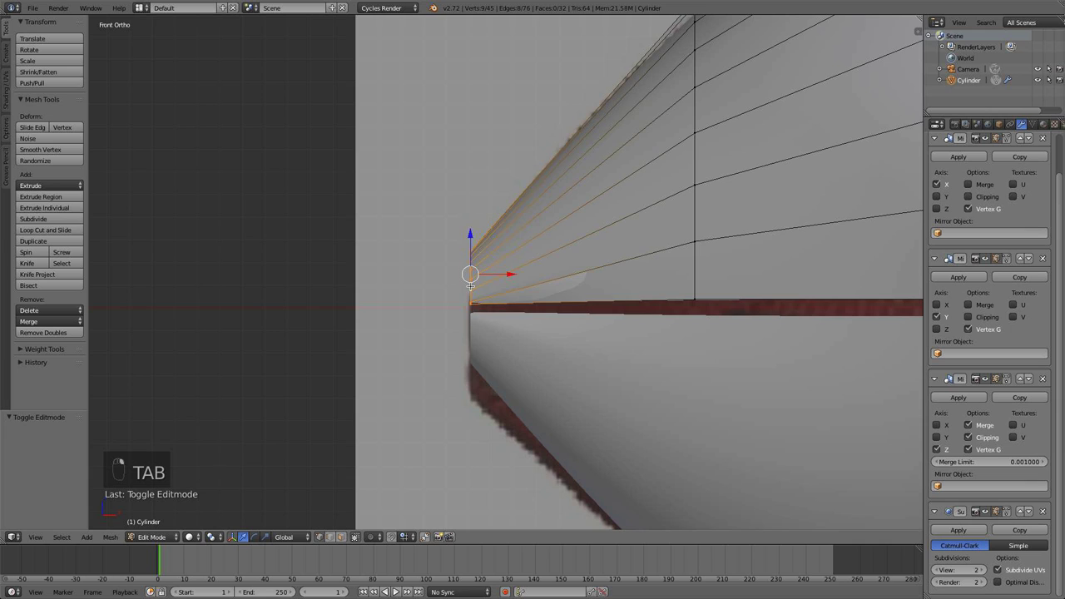
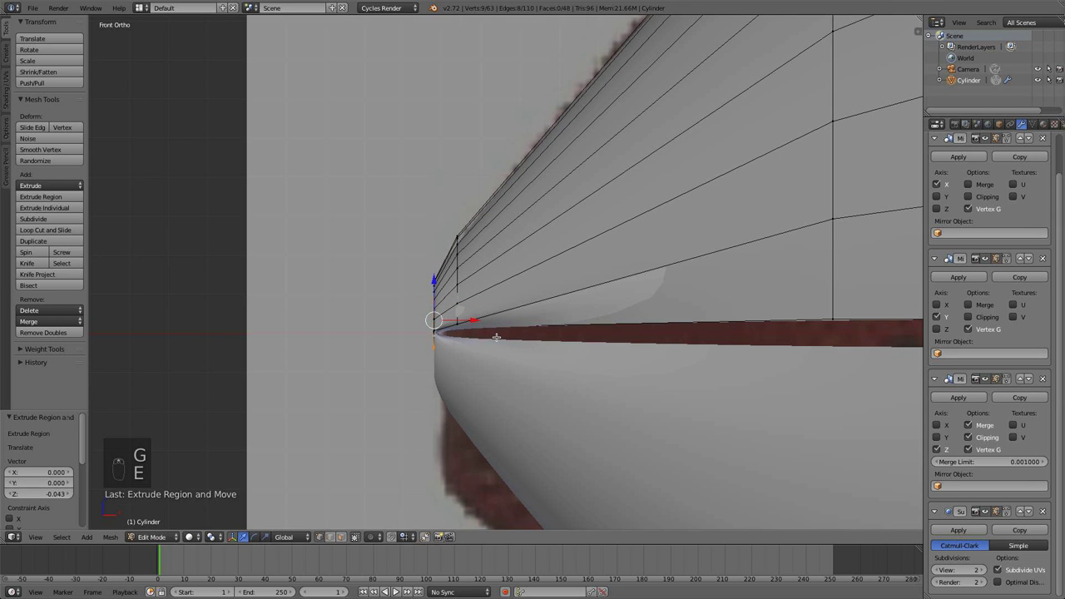
key(s)
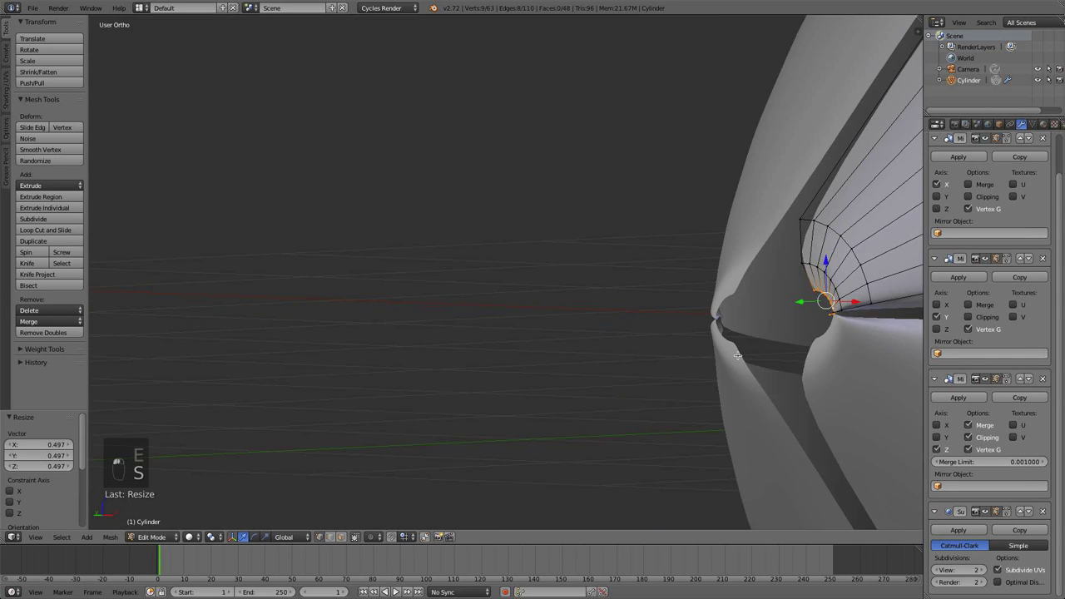
key(KP_1)
key(KP_3)
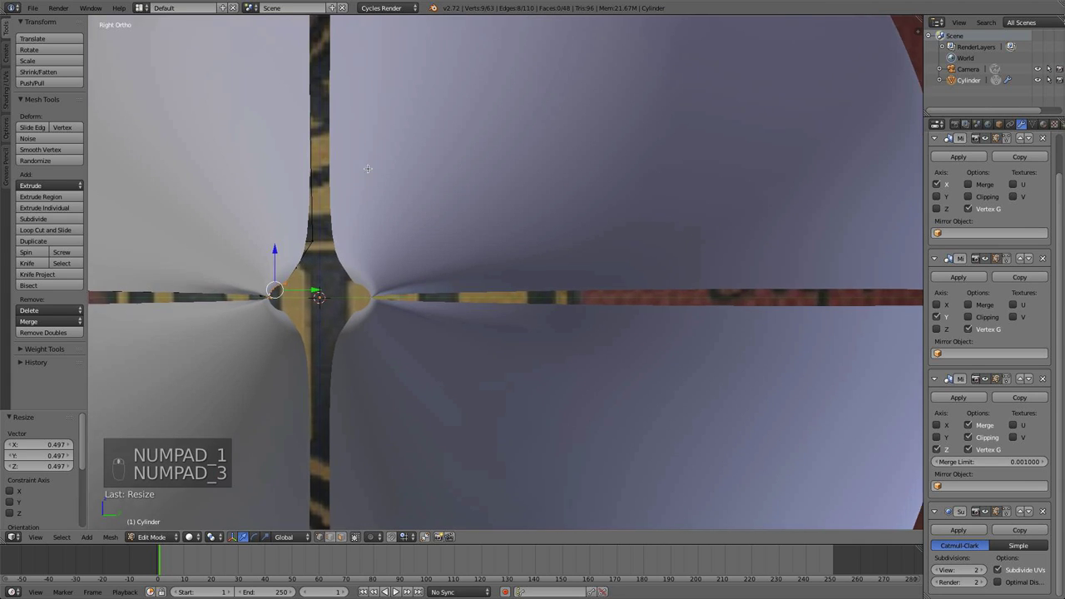
key(g)
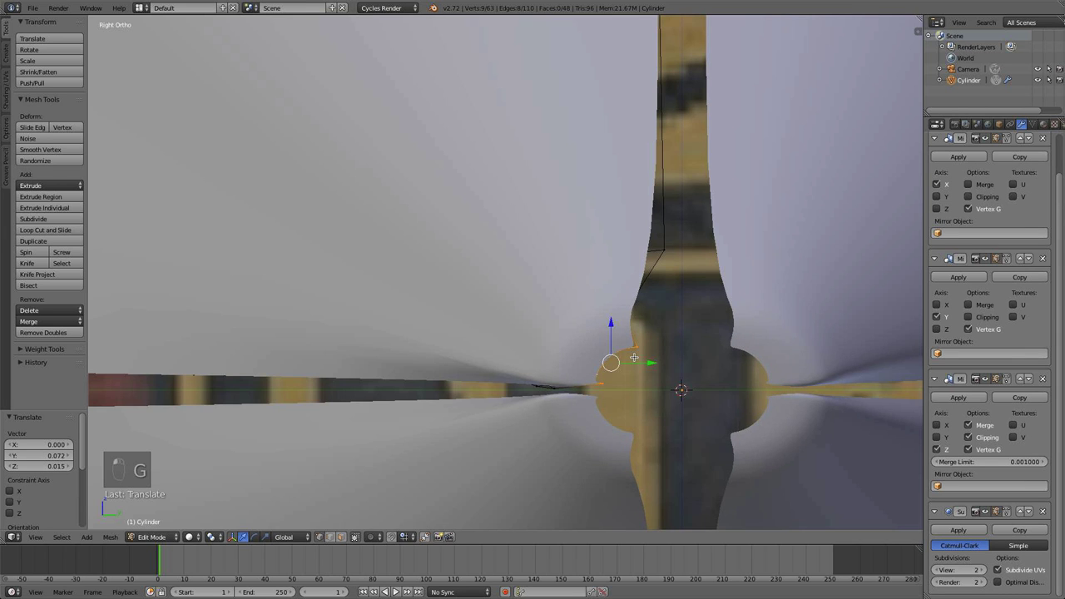
With wireframe over the reference, reposition and resize the ring of vertices around the tip.
key(z)
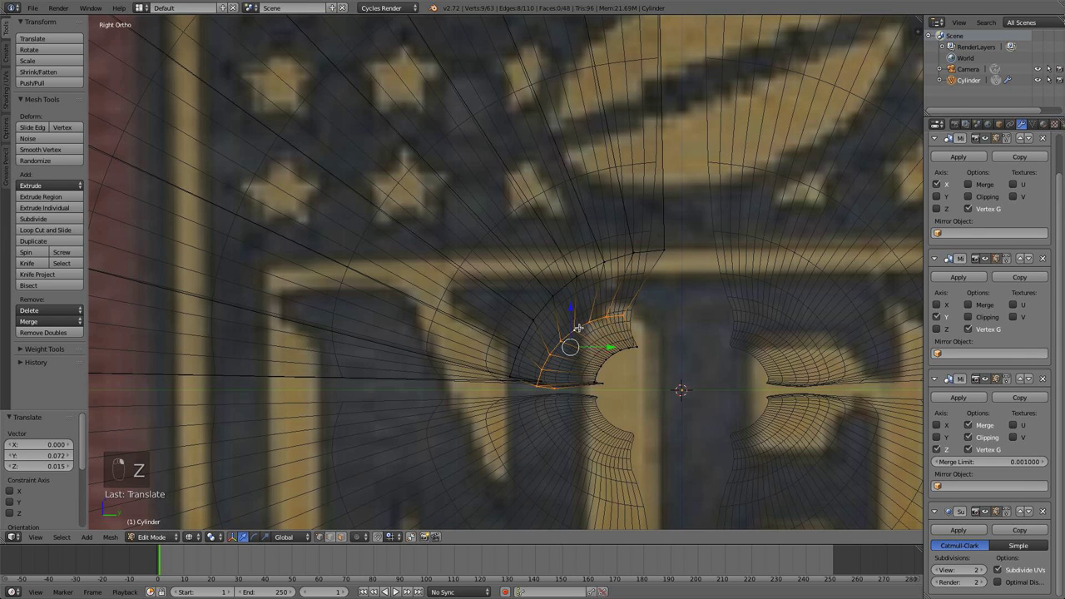
key(g)
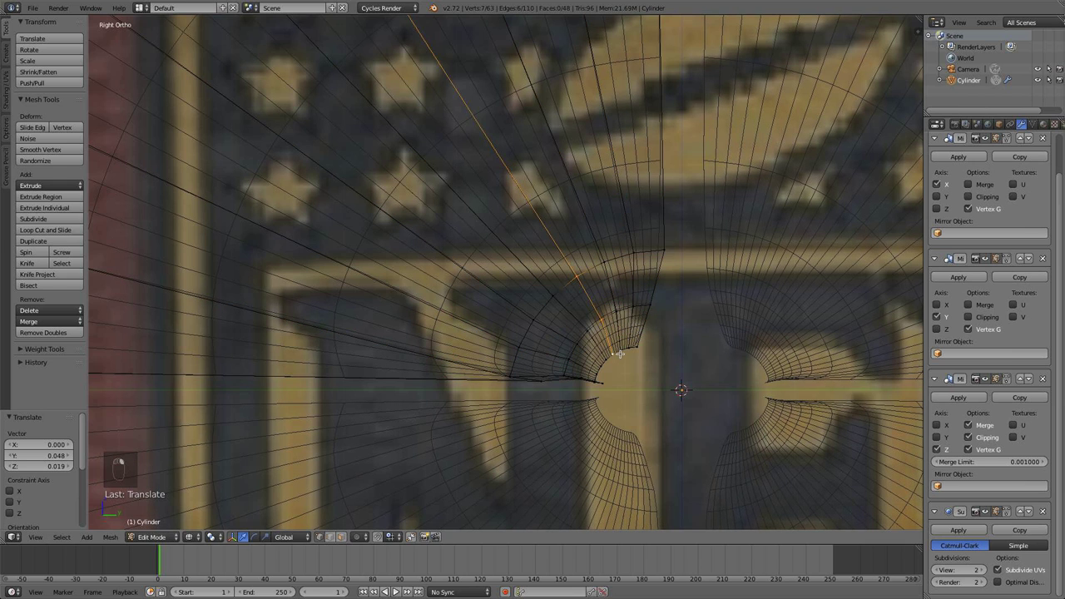
key(g)
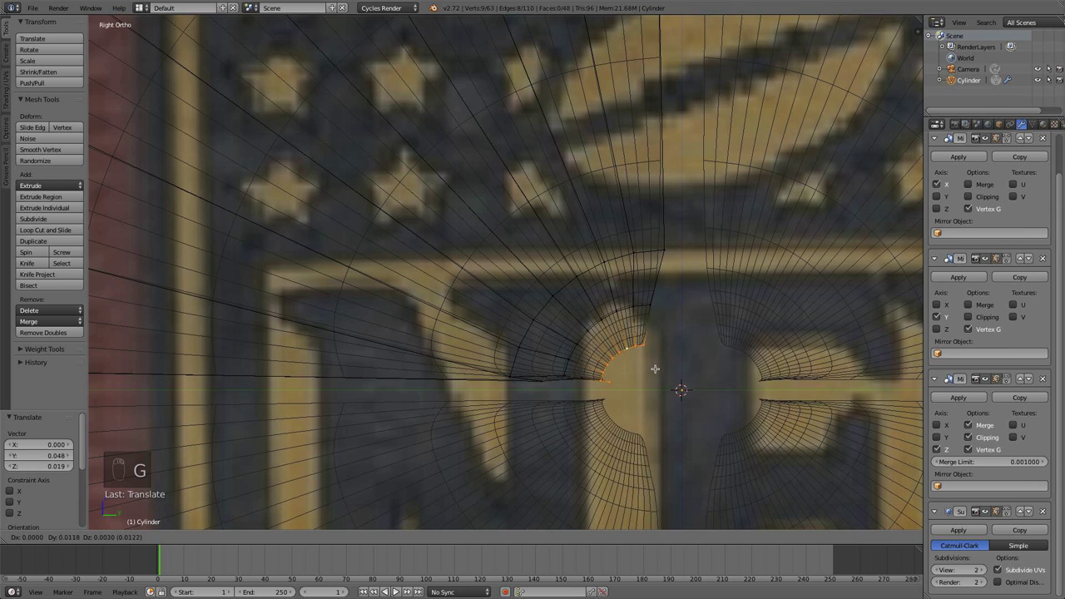
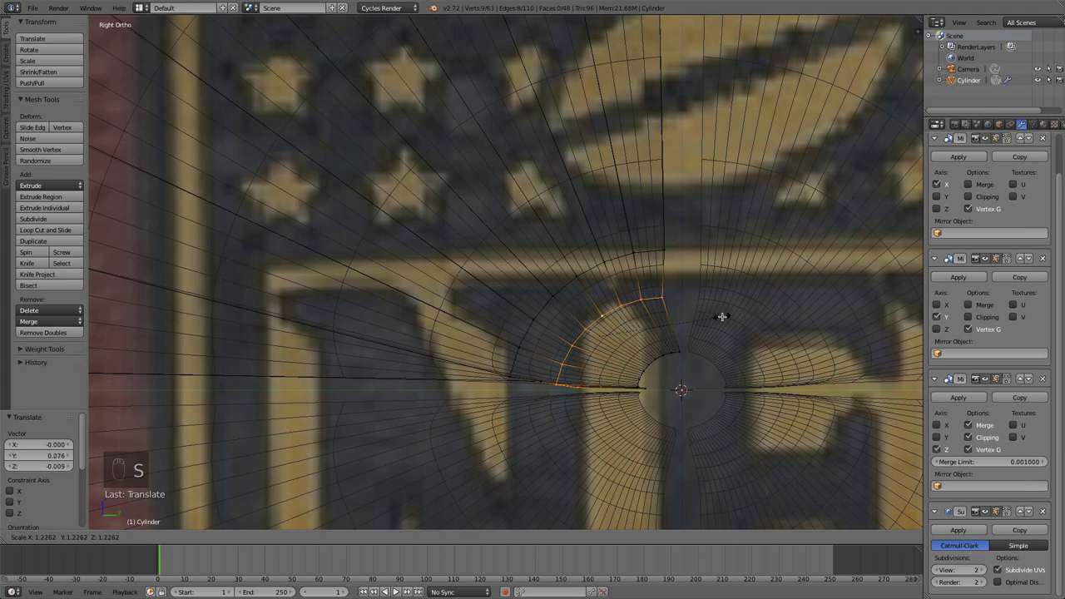
key(g)
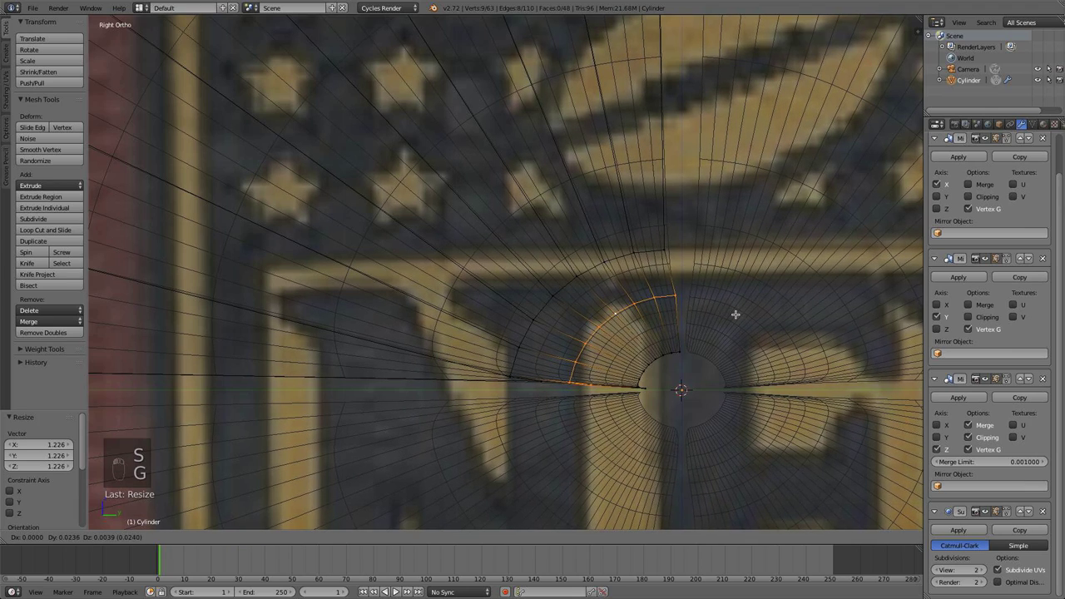
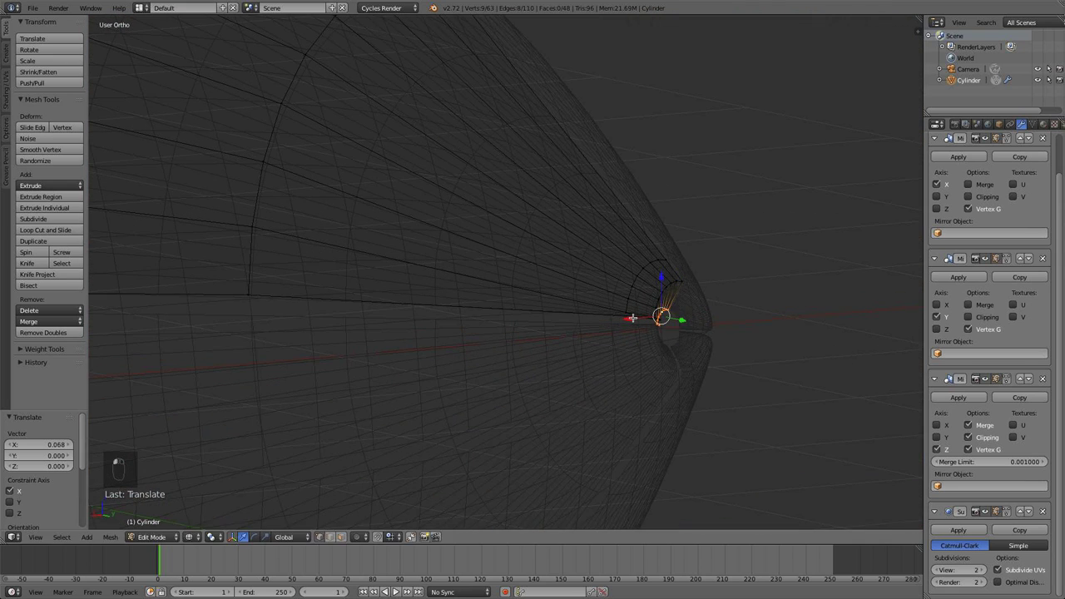
Extrude the tip loop into a new ring and scale it down tight, checking it from the side.
key(e)
key(s)
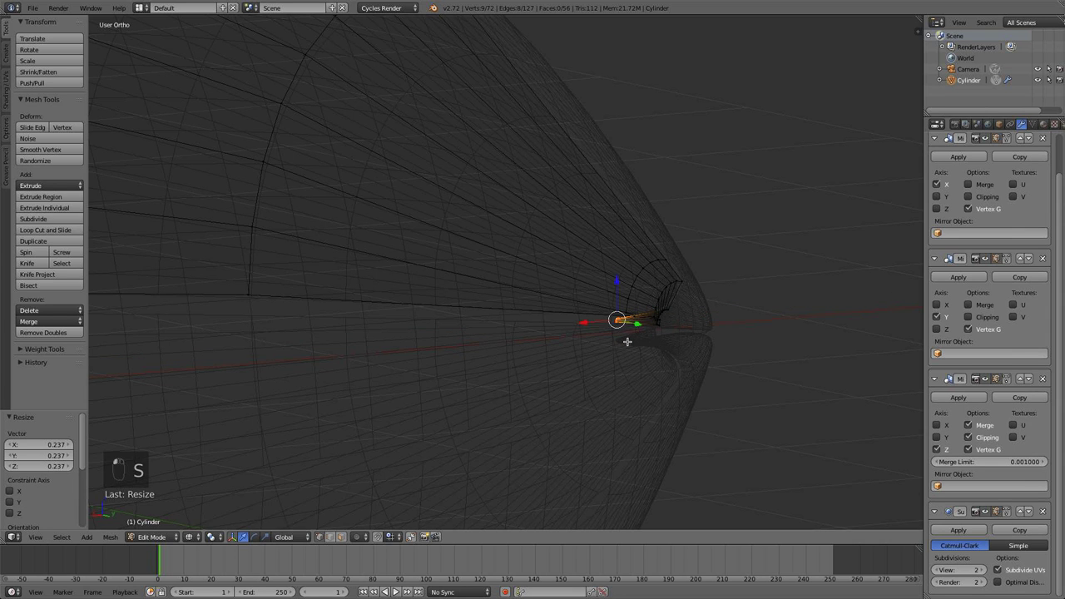
key(KP_3)
key(g)
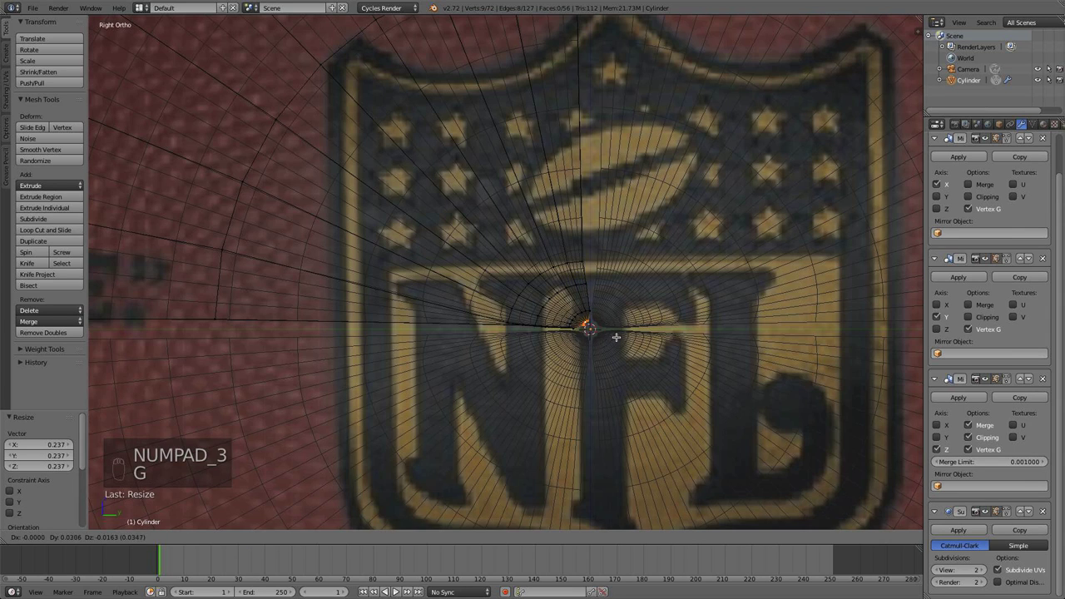
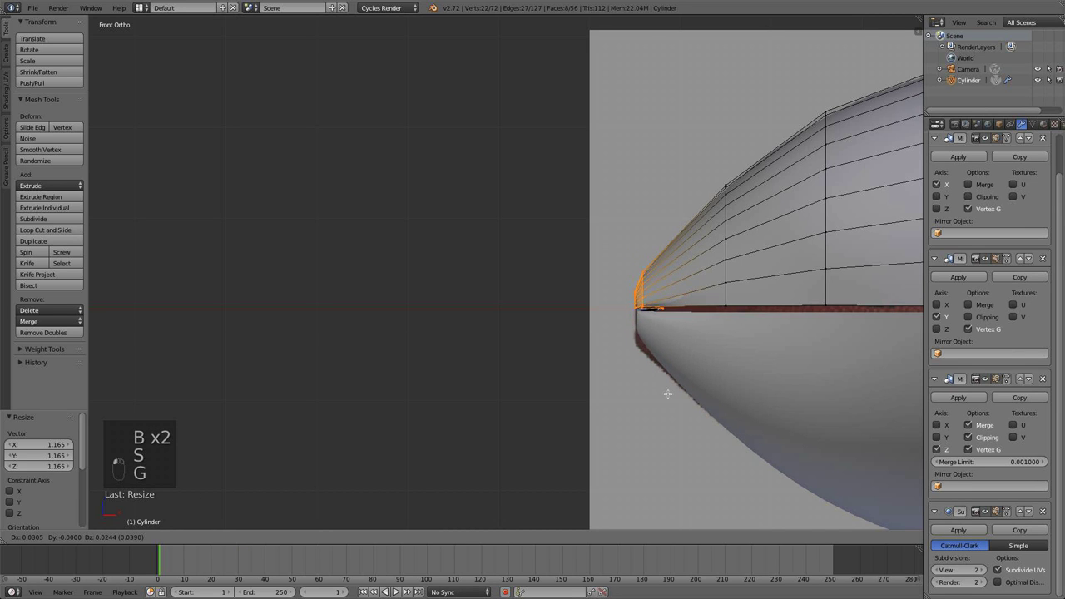
Review the whole ball, then select the tip vertices in wireframe and bring up the Specials menu to merge them.
key(a)
key(Tab)
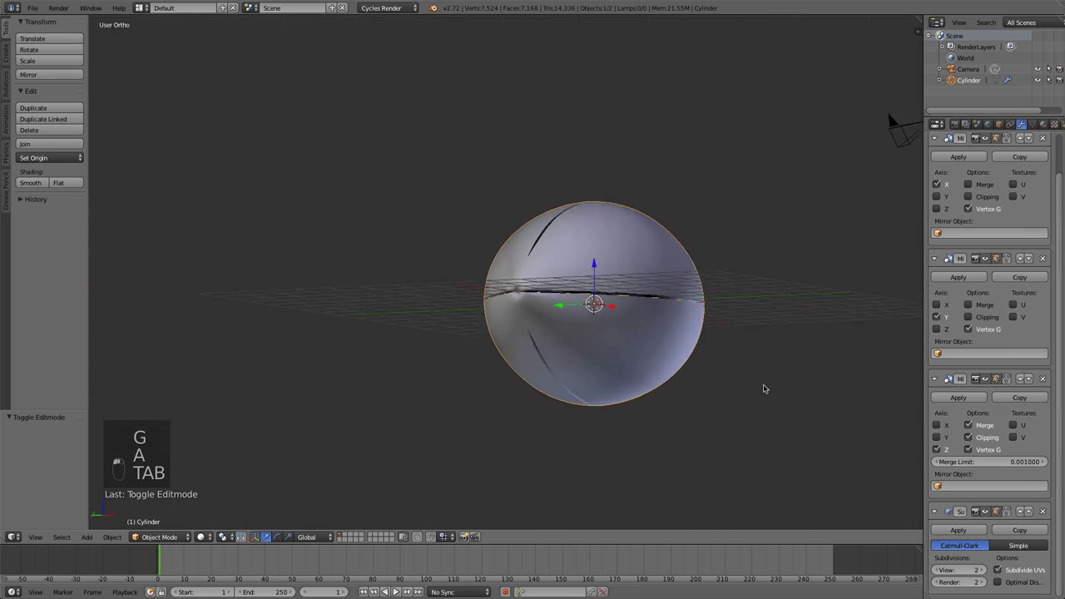
key(Tab)
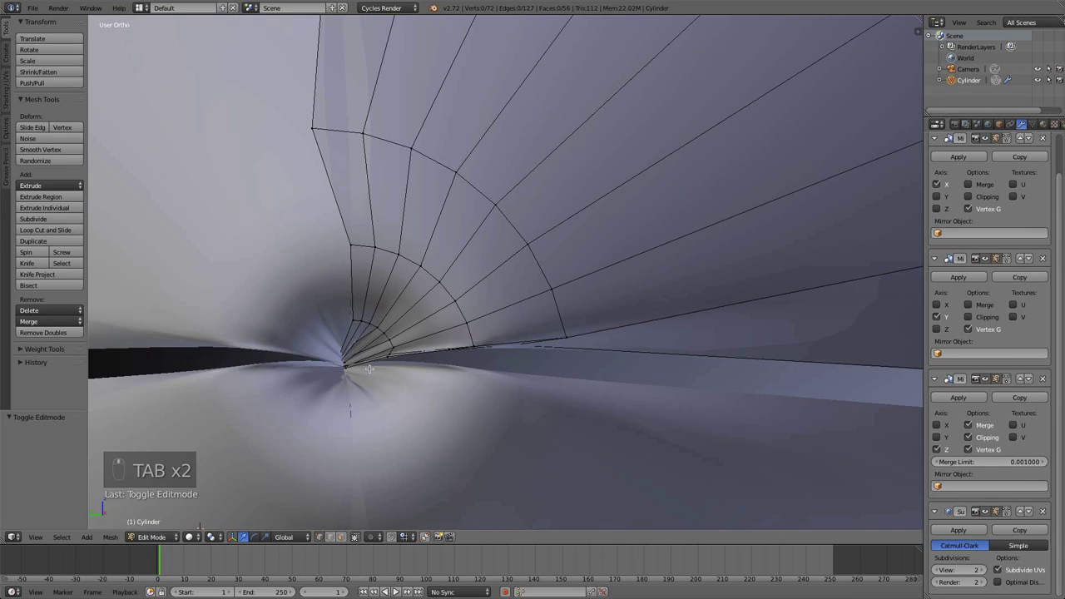
key(z)
key(b)
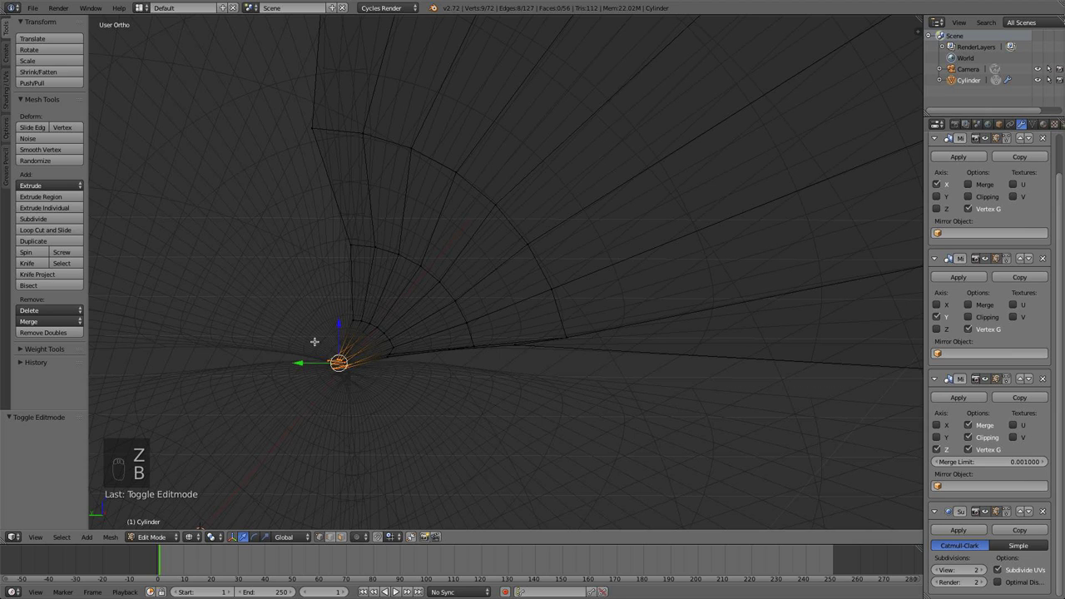
key(w)
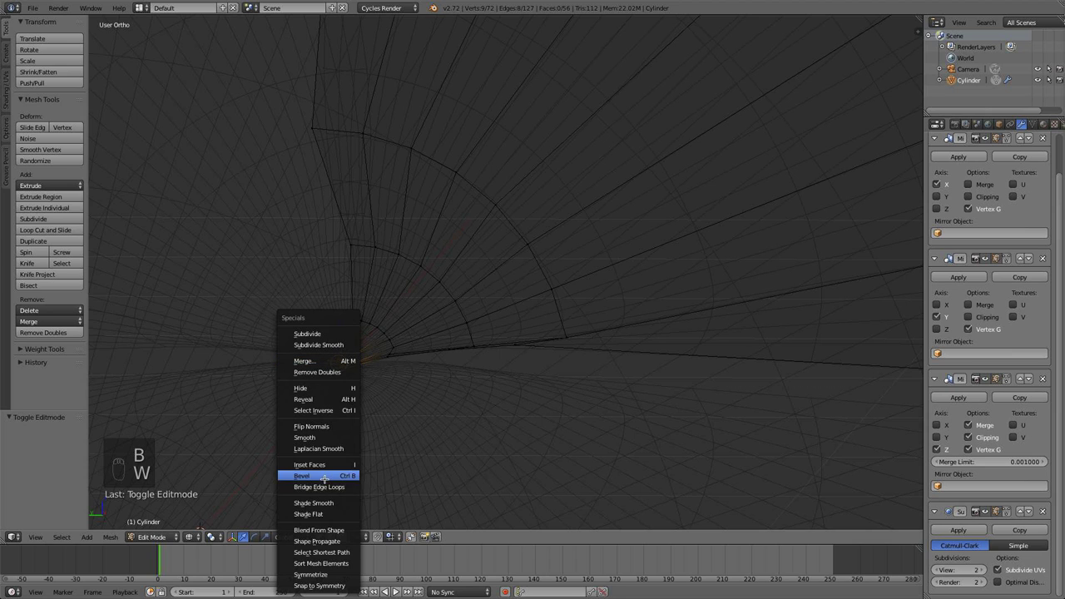
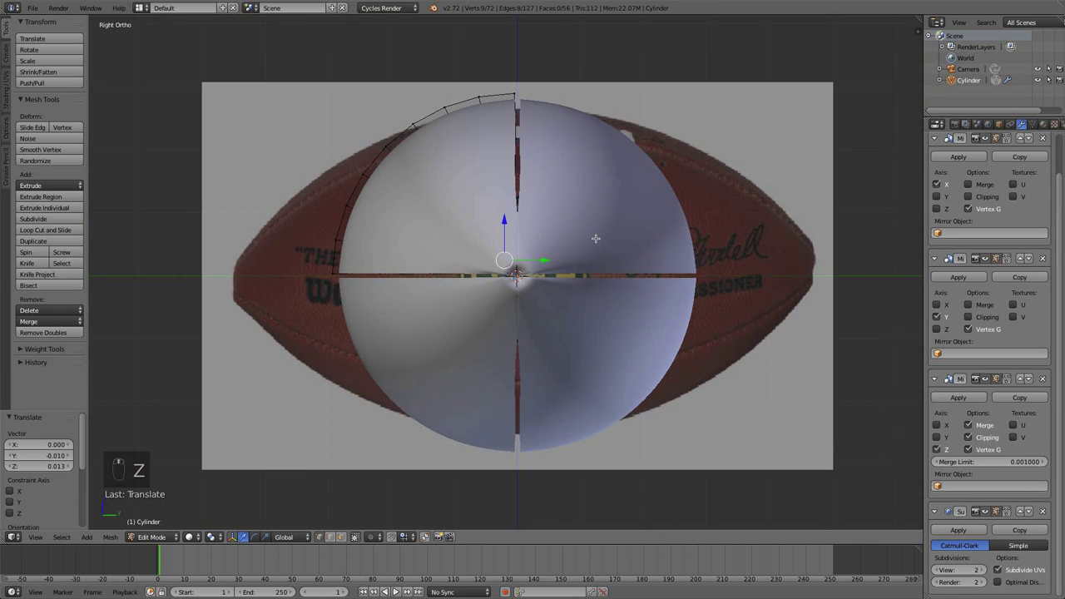
Zoom on the tip and slide individual vertices along the lower seam edge to follow the ball's outline.
key(ctrl+KP_3)
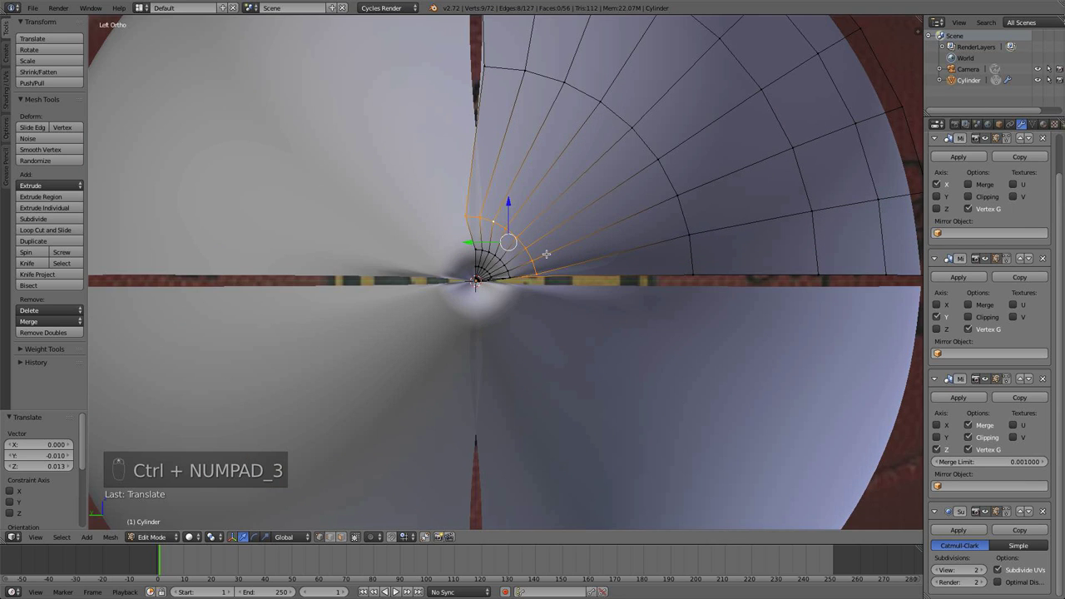
key(g)
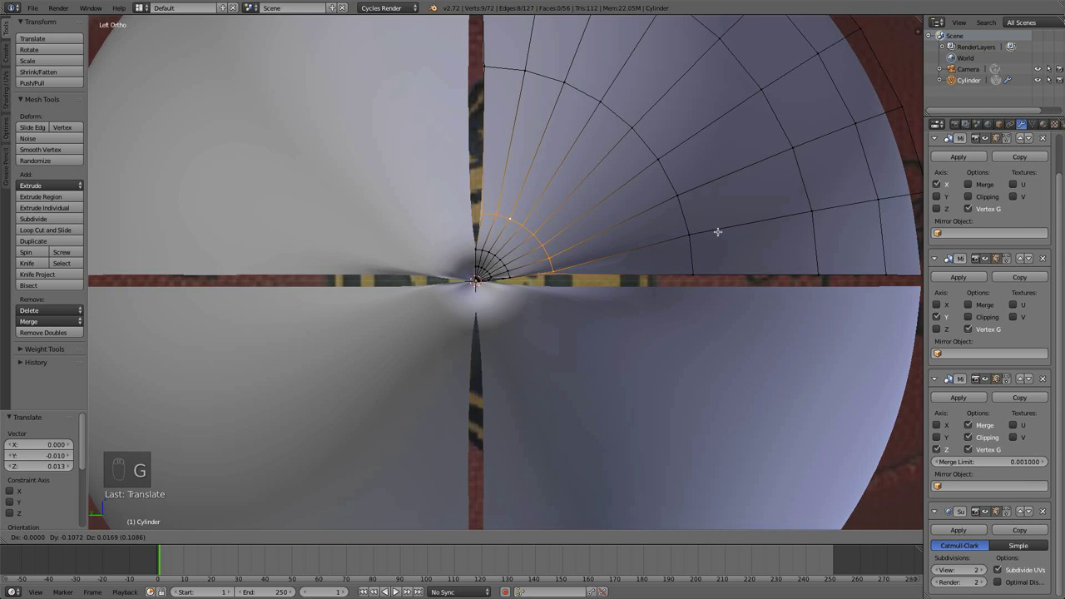
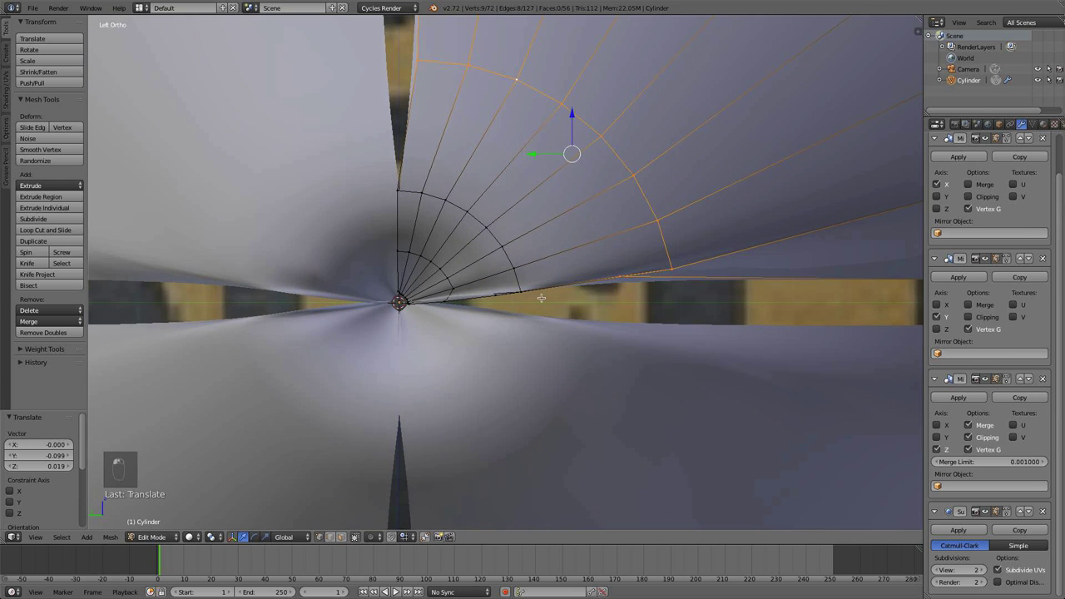
key(z)
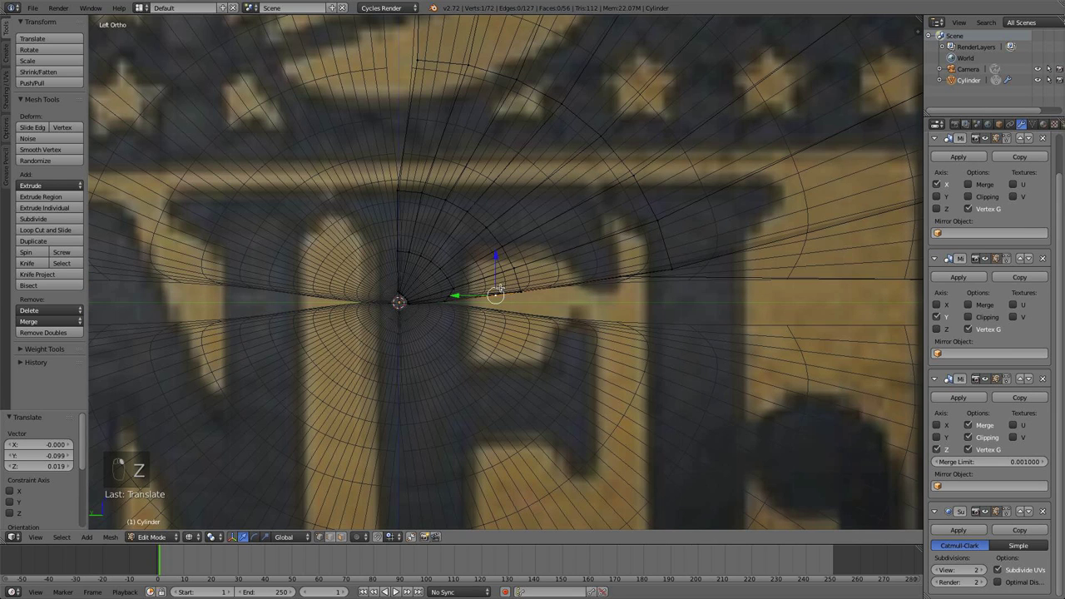
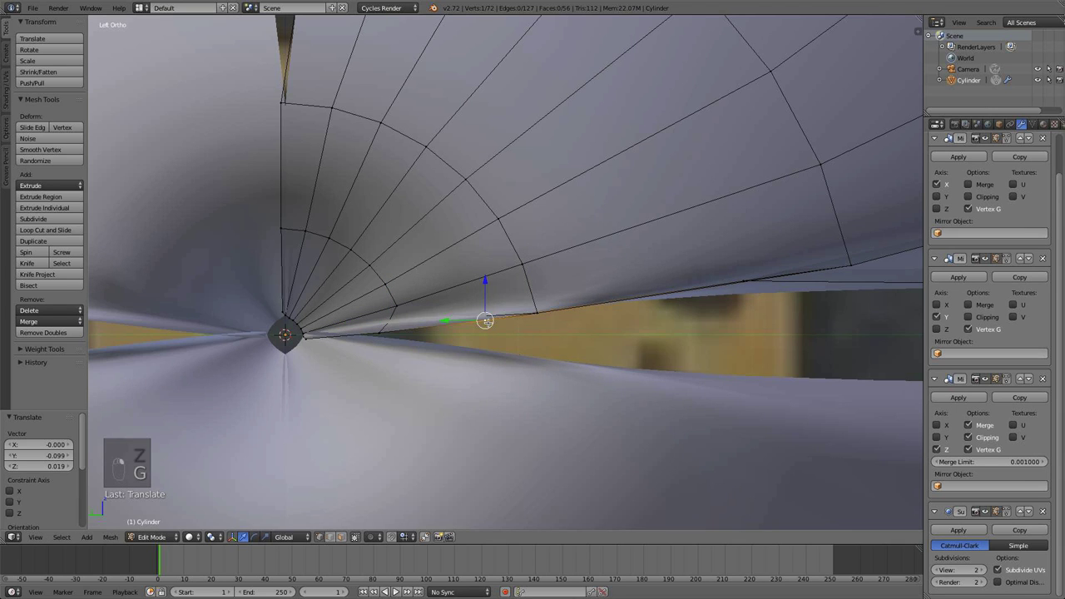
key(g)
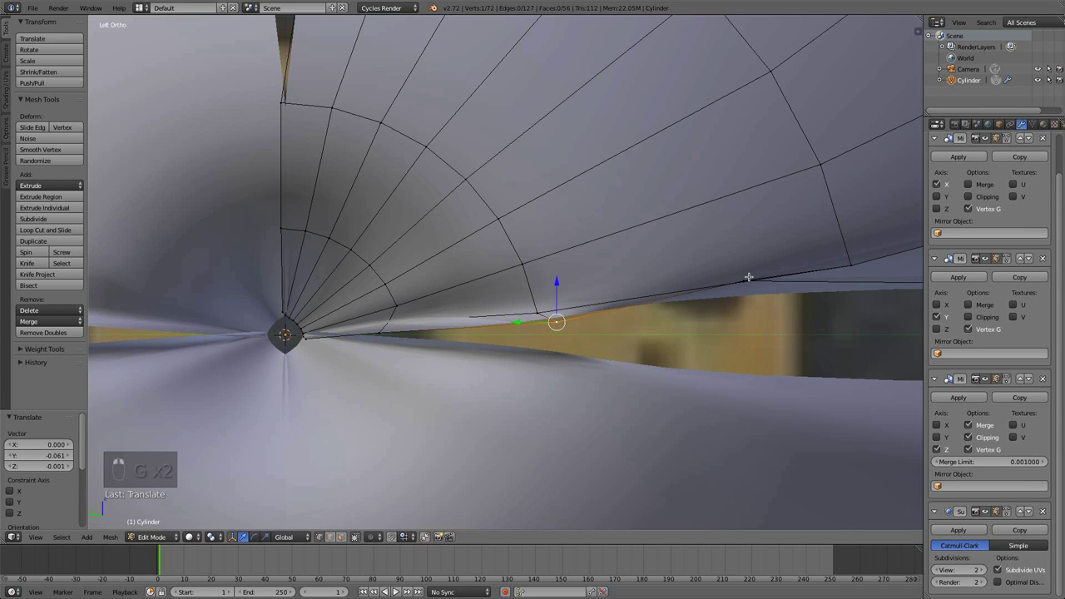
key(a)
key(a)
key(a)
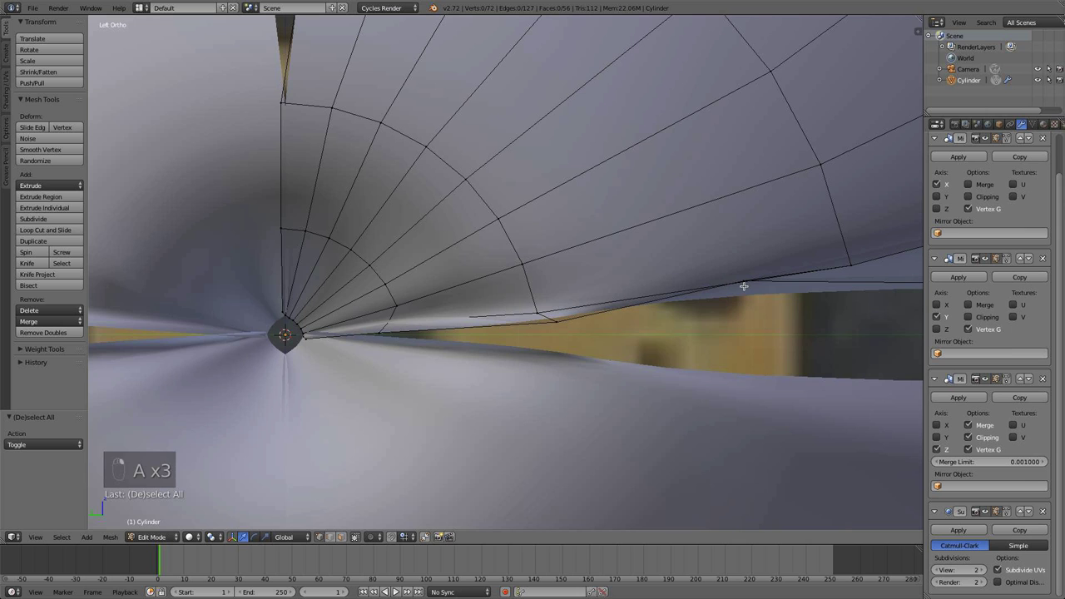
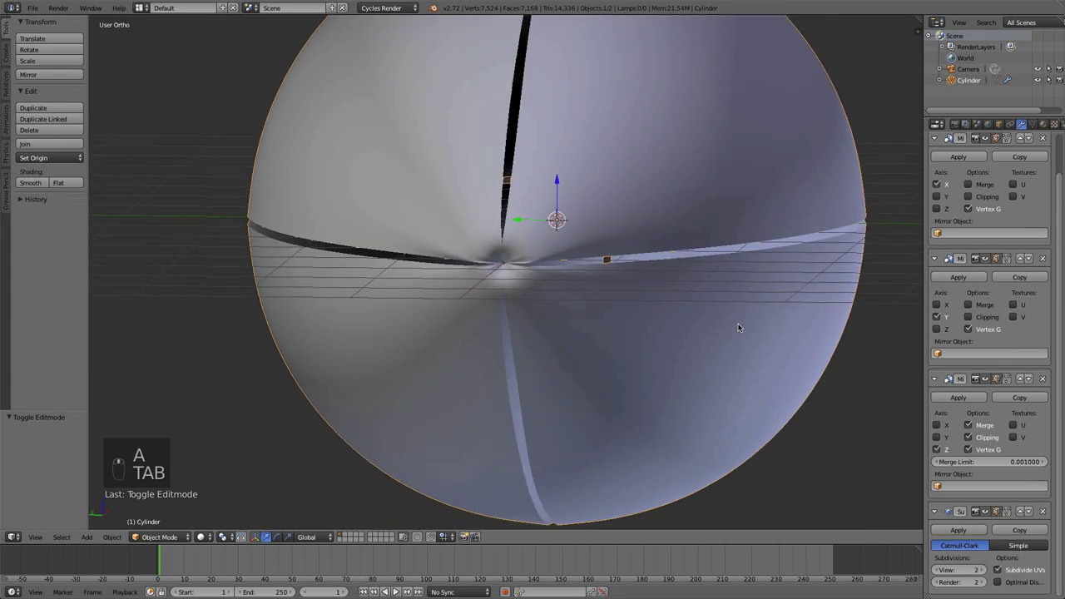
Frame the whole football in front view over the reference and resume editing its mesh.
drag(614, 432, 595, 403)
key(KP_3)
key(KP_1)
drag(625, 347, 433, 342)
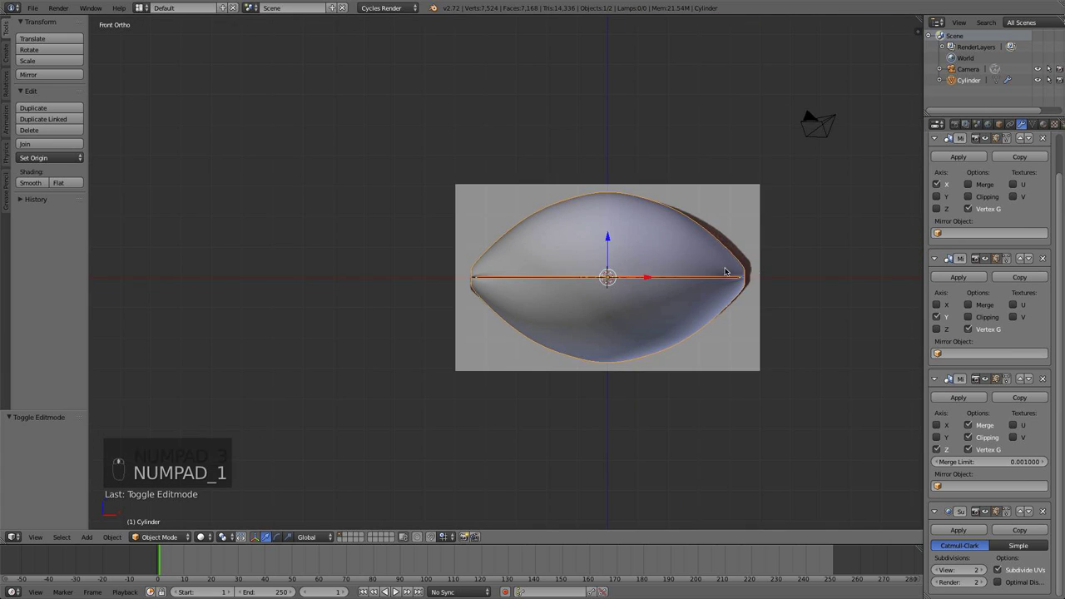
key(Tab)
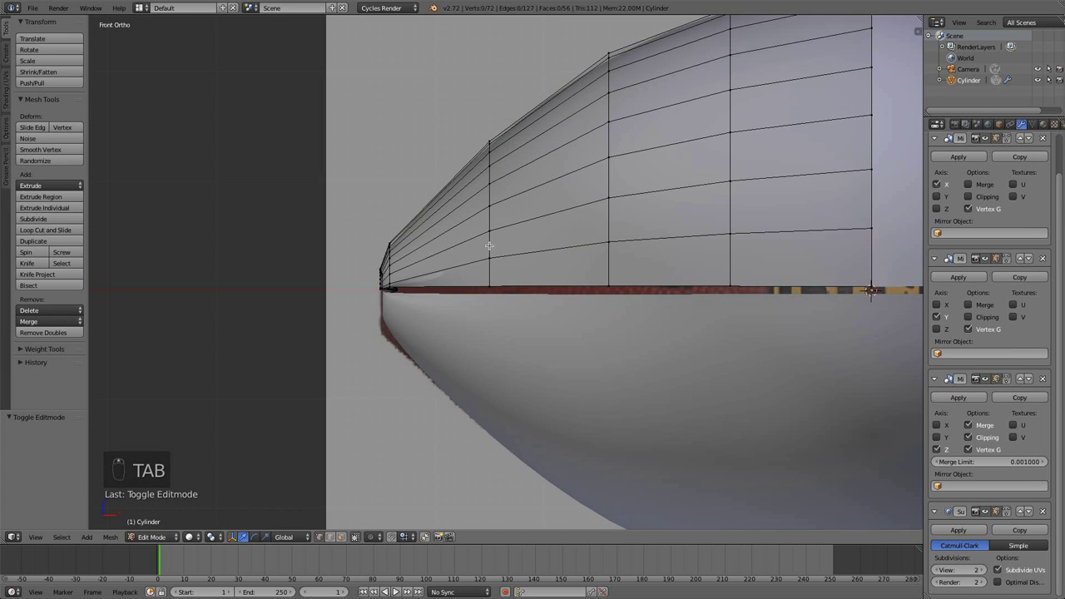
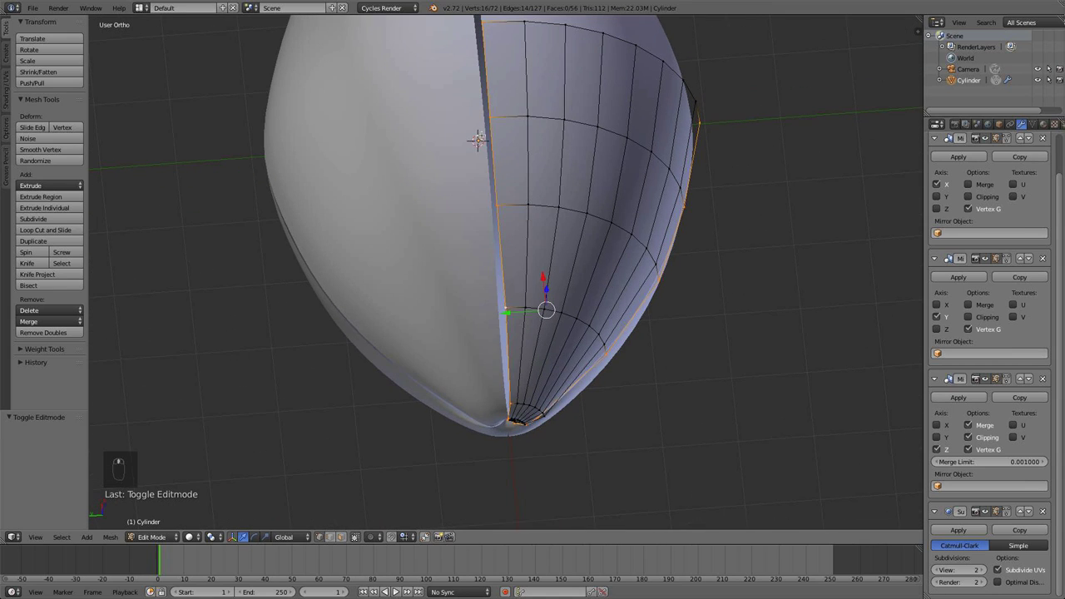
Snap the 3D cursor to the ball's centre and use it as the transform pivot for the seam.
key(shift+s)
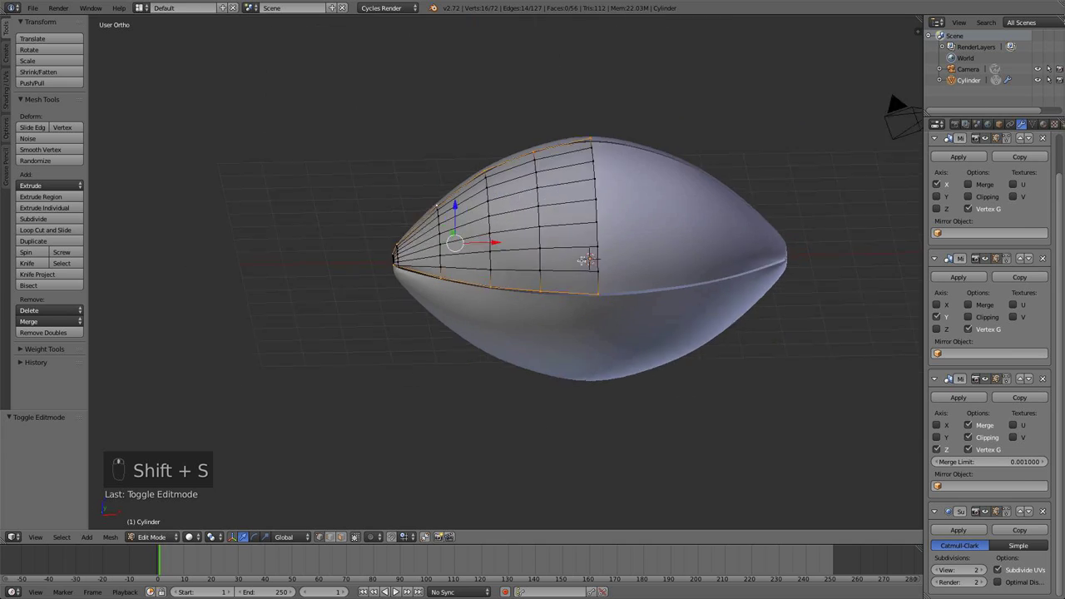
key(.)
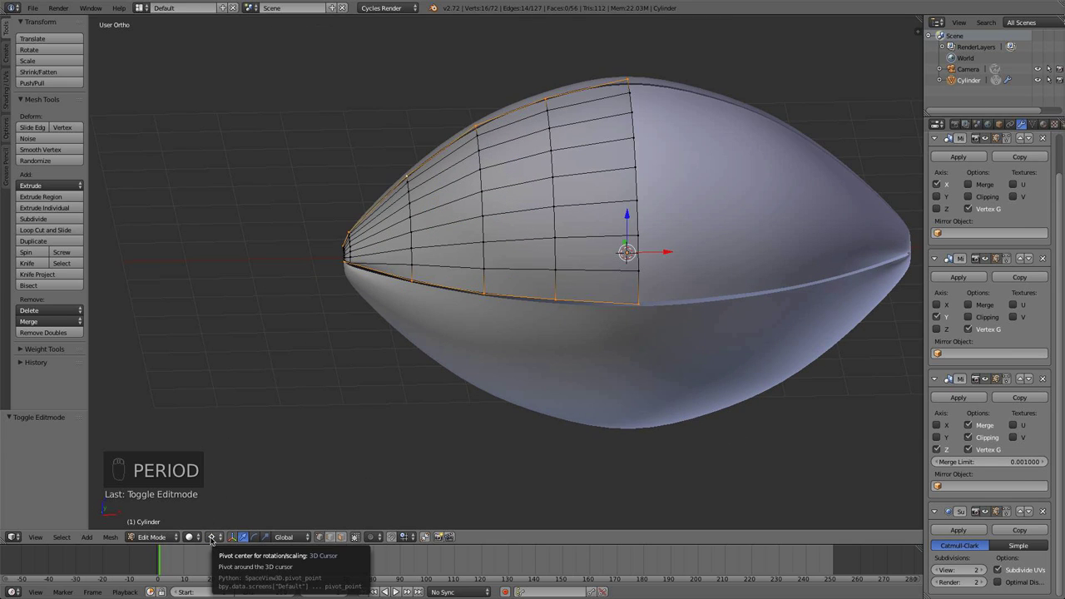
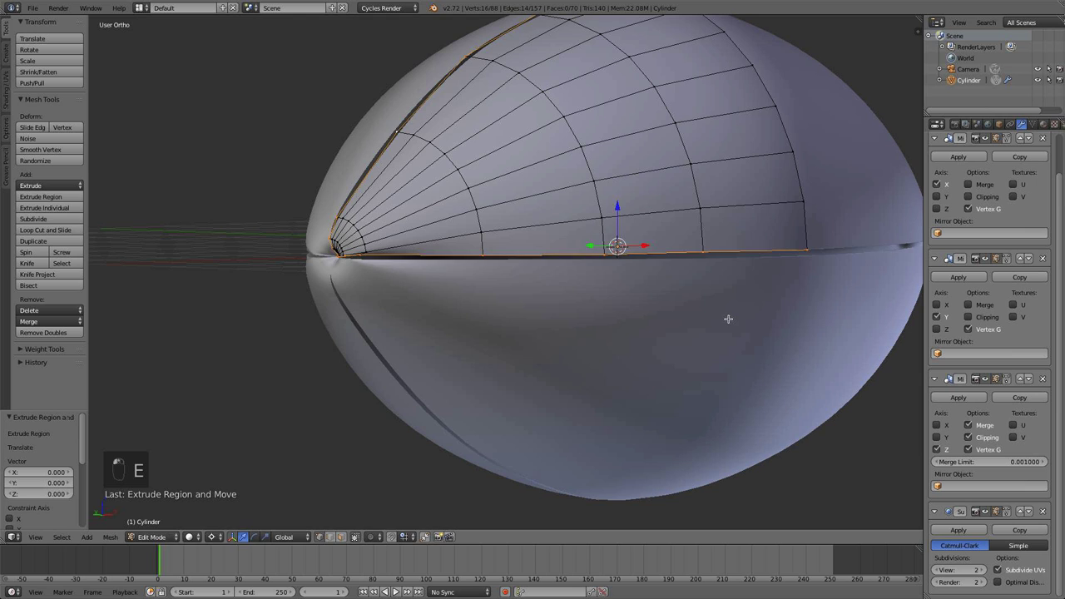
key(s)
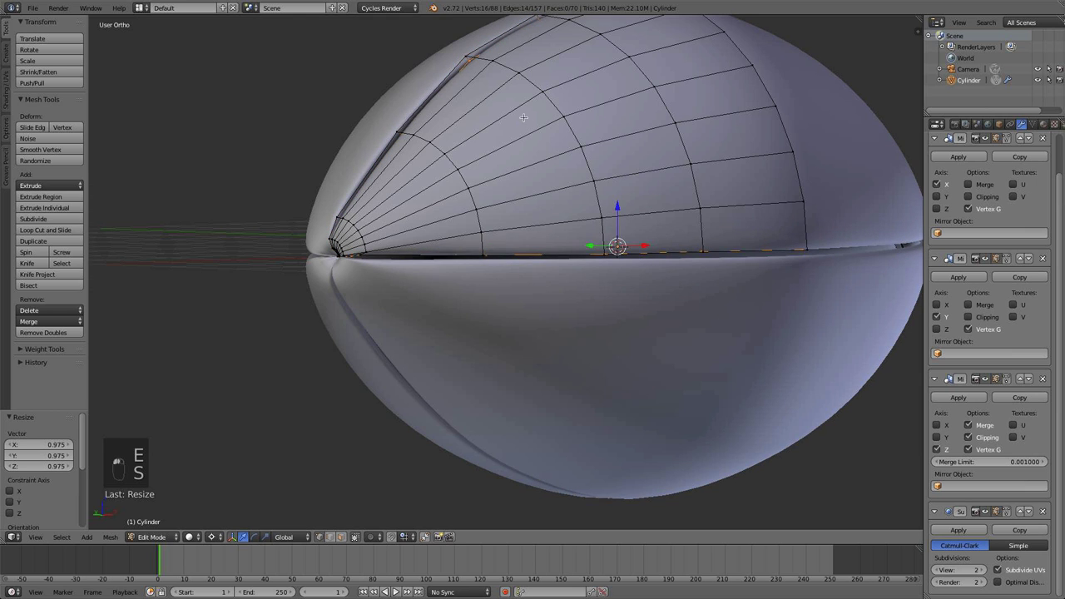
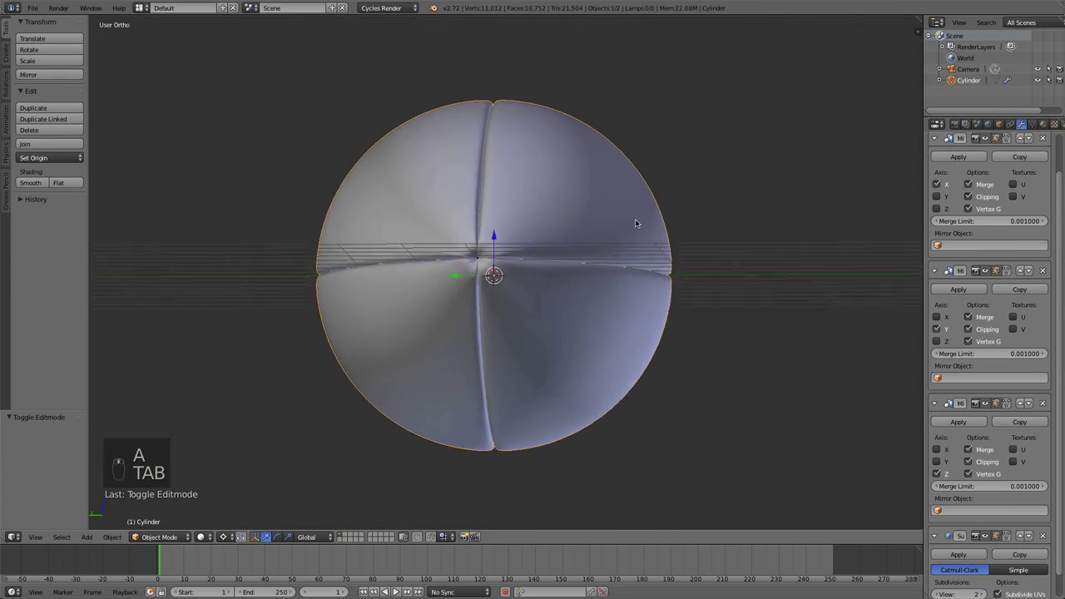
In front ortho, pull the centre seam loop into a groove and check the smoothed result.
drag(504, 205, 560, 267)
key(KP_1)
key(Tab)
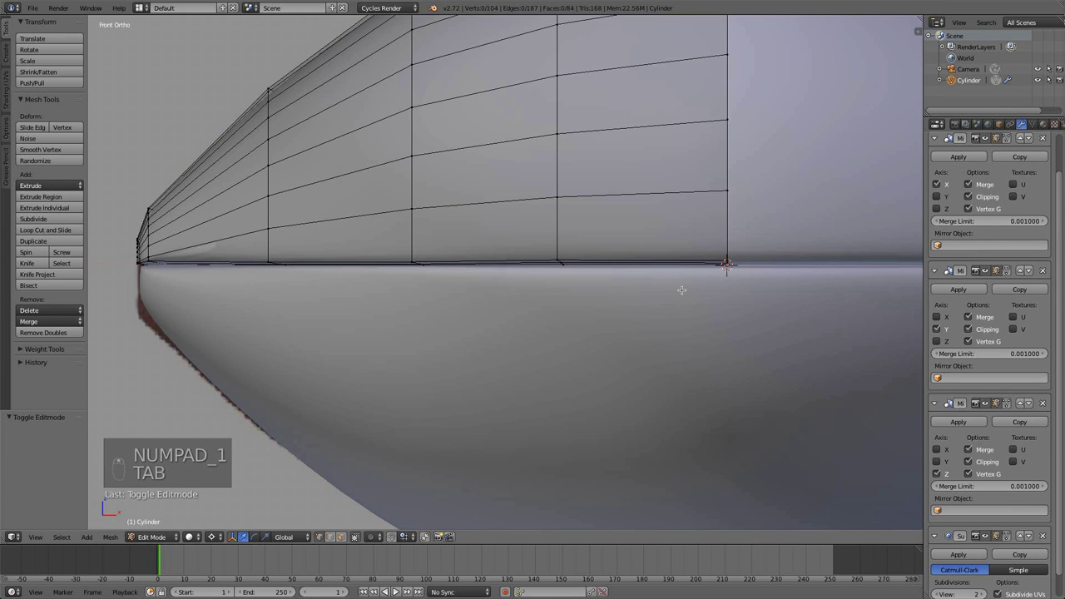
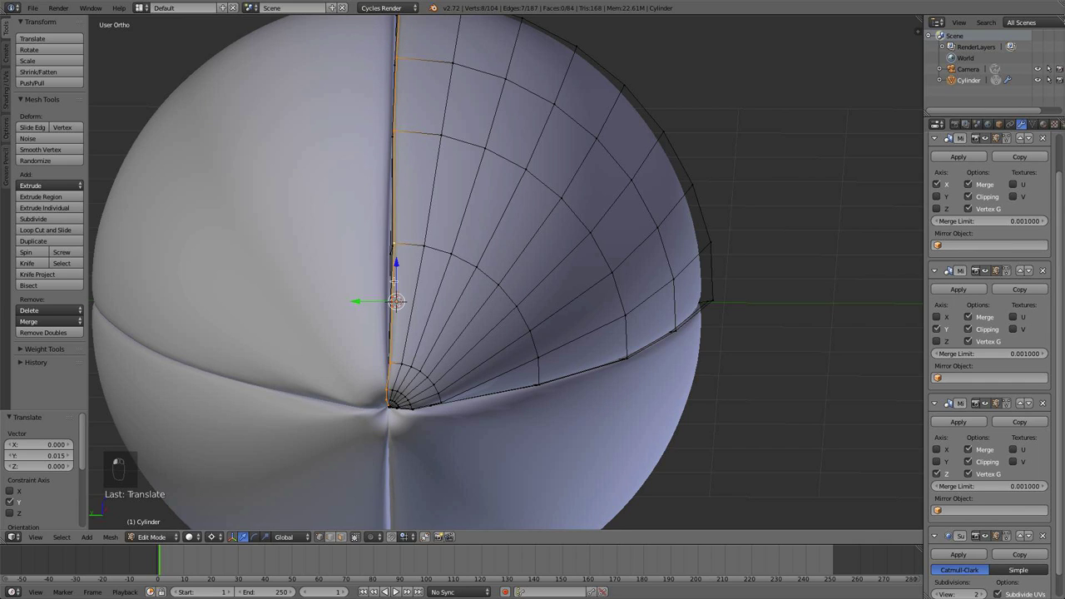
key(a)
key(Tab)
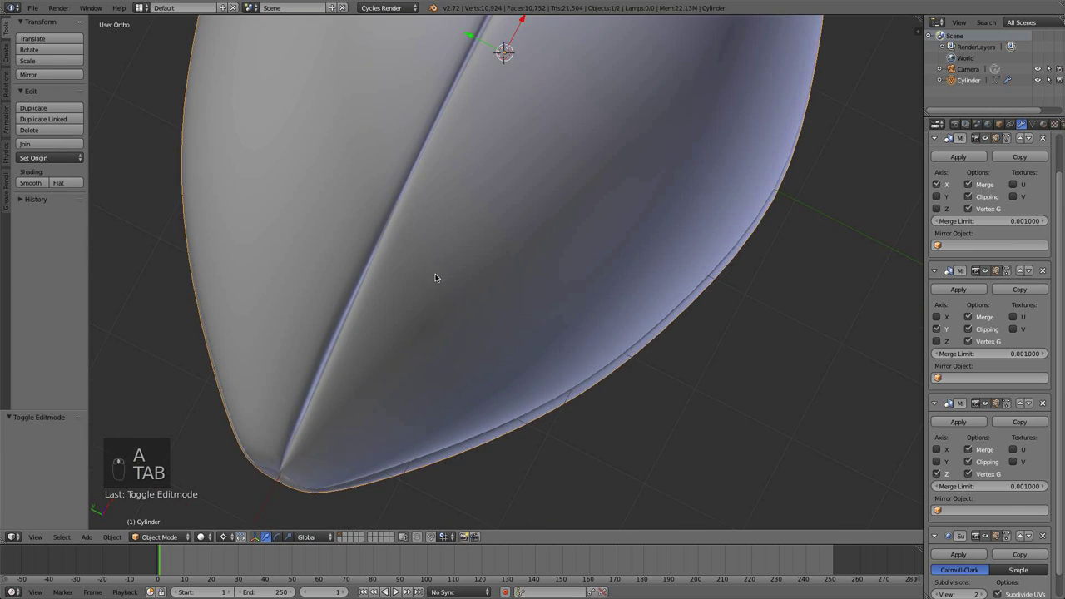
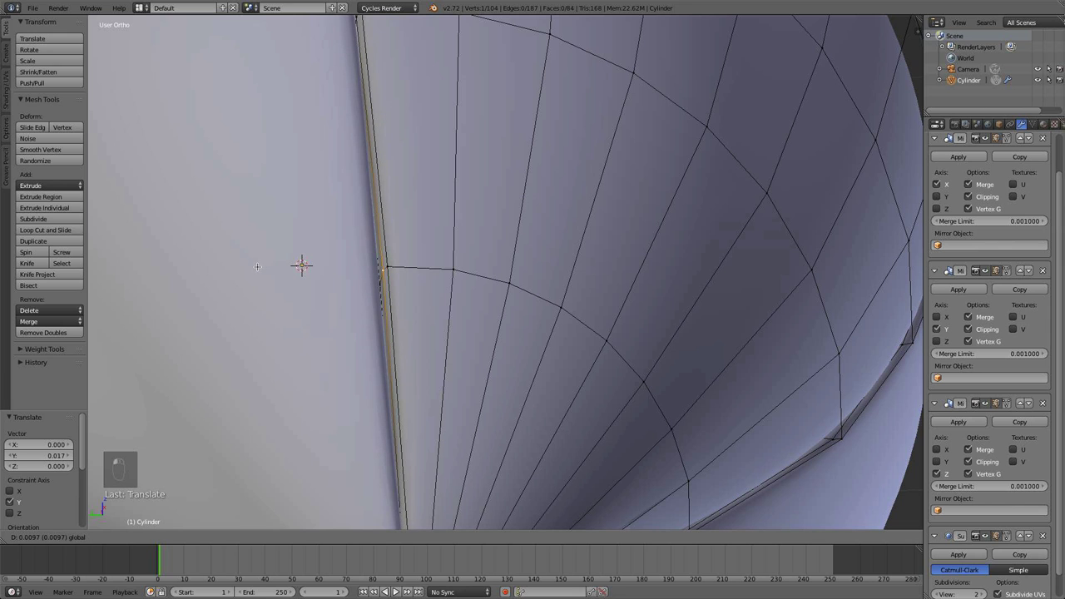
Finish the seam groove and compare the whole smoothed ball with the front reference in wireframe.
key(a)
key(Tab)
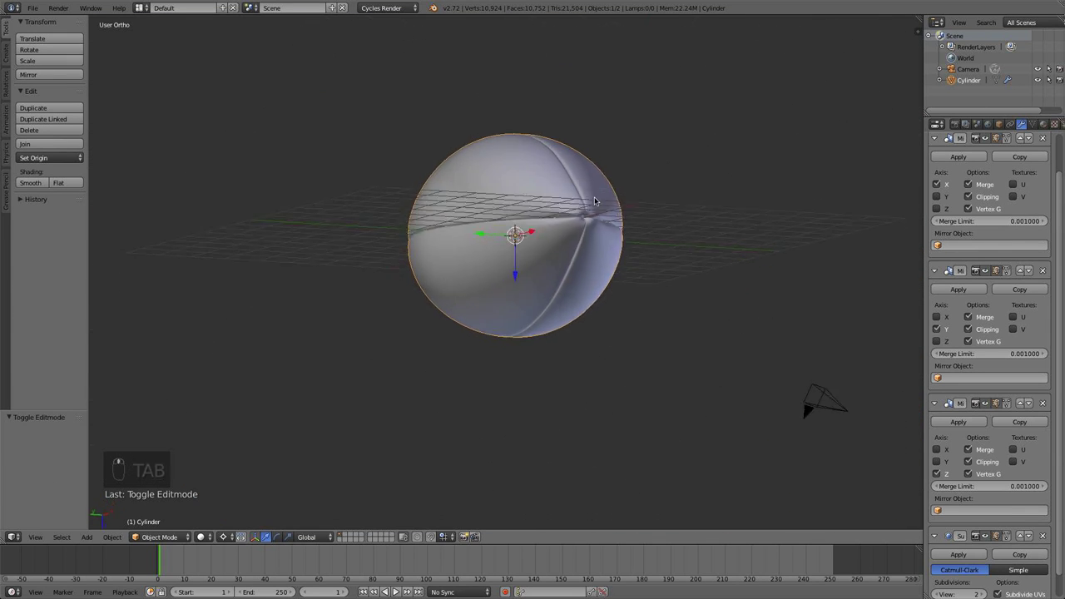
key(z)
key(a)
key(KP_1)
key(z)
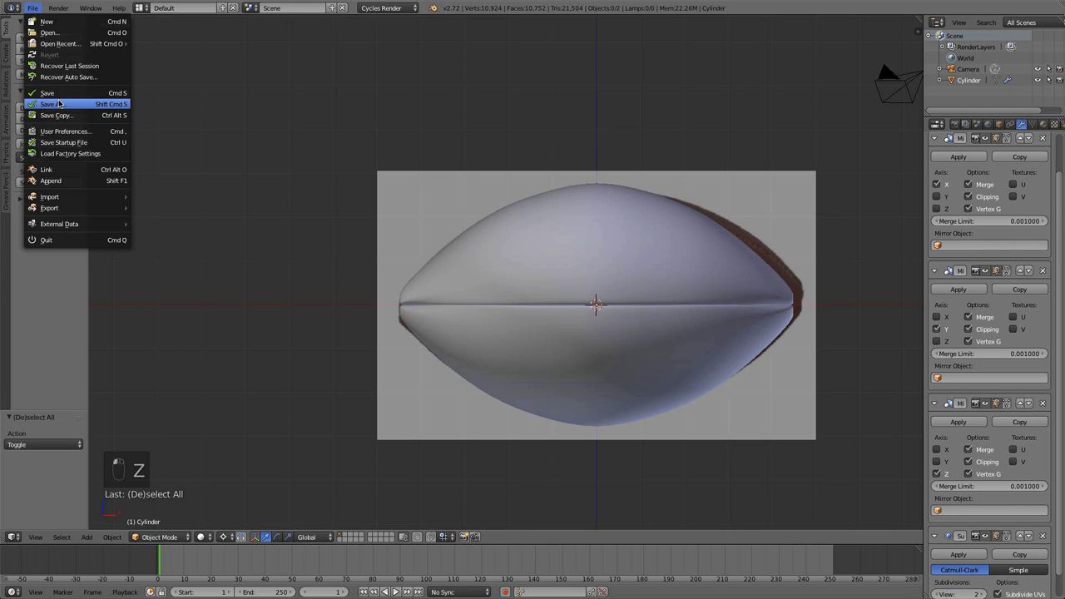
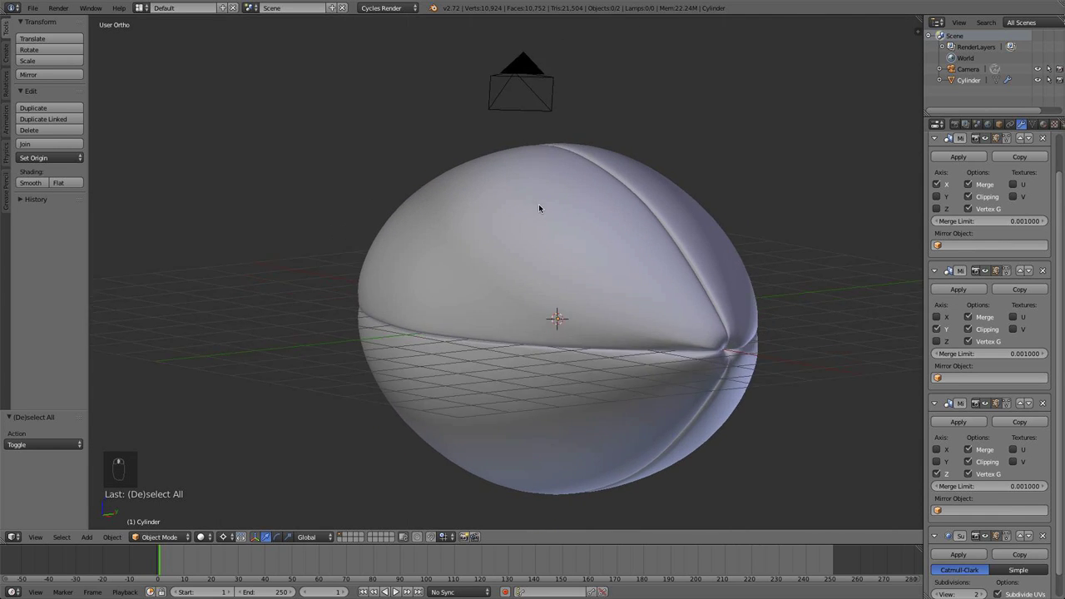
Place the 3D cursor on the ball's top edge and add a Bezier curve there.
key(KP_1)
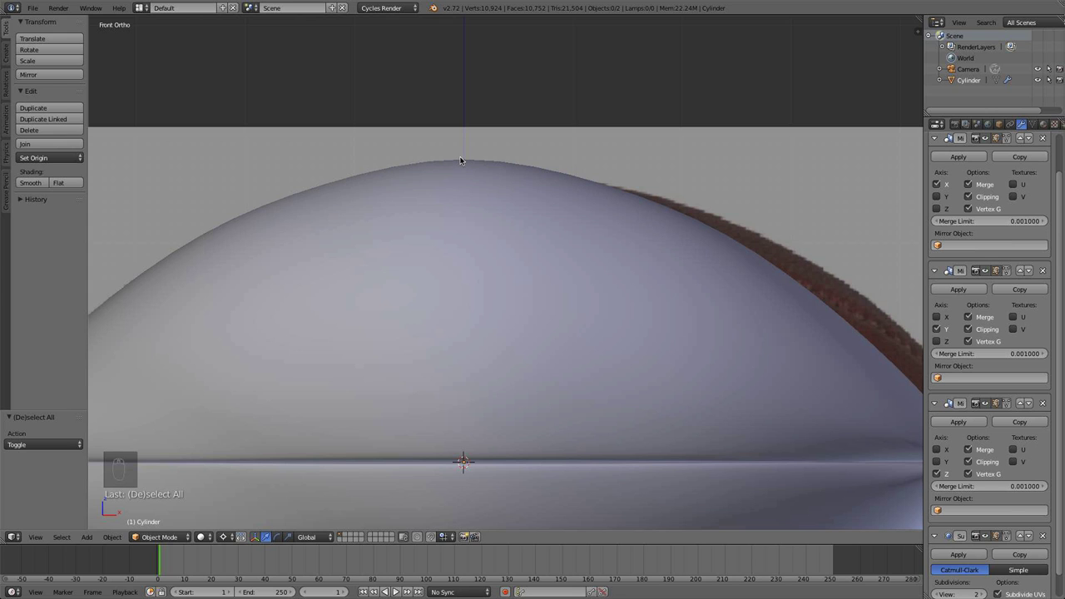
middle_click(467, 159)
click(467, 159)
drag(467, 159, 478, 169)
click(479, 169)
key(shift+a)
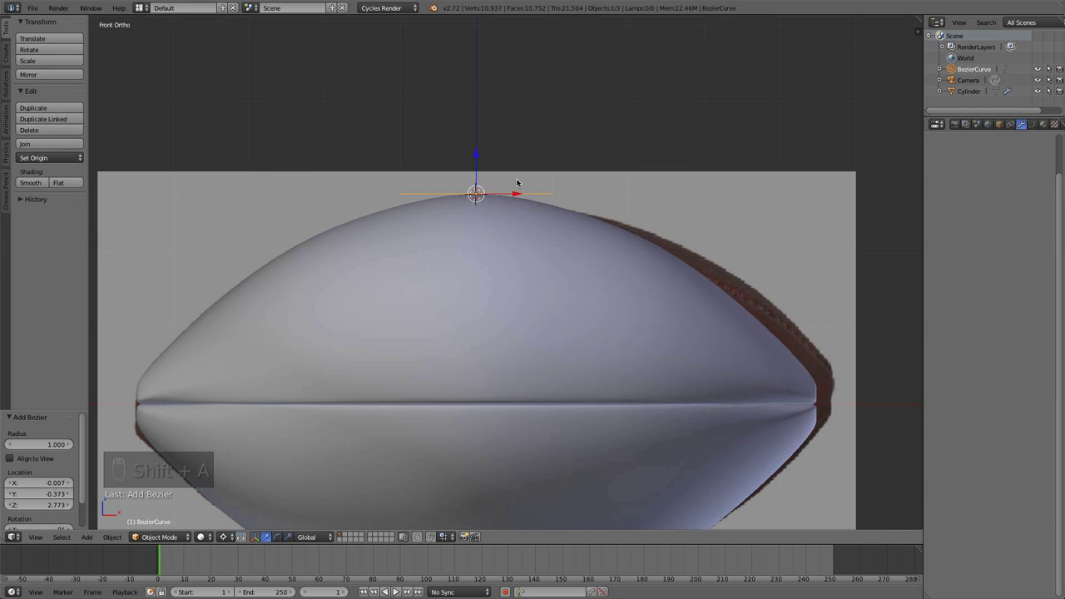
Scale the curve to the crest, level its handles and extend a new point to the right.
drag(522, 189, 513, 203)
key(r)
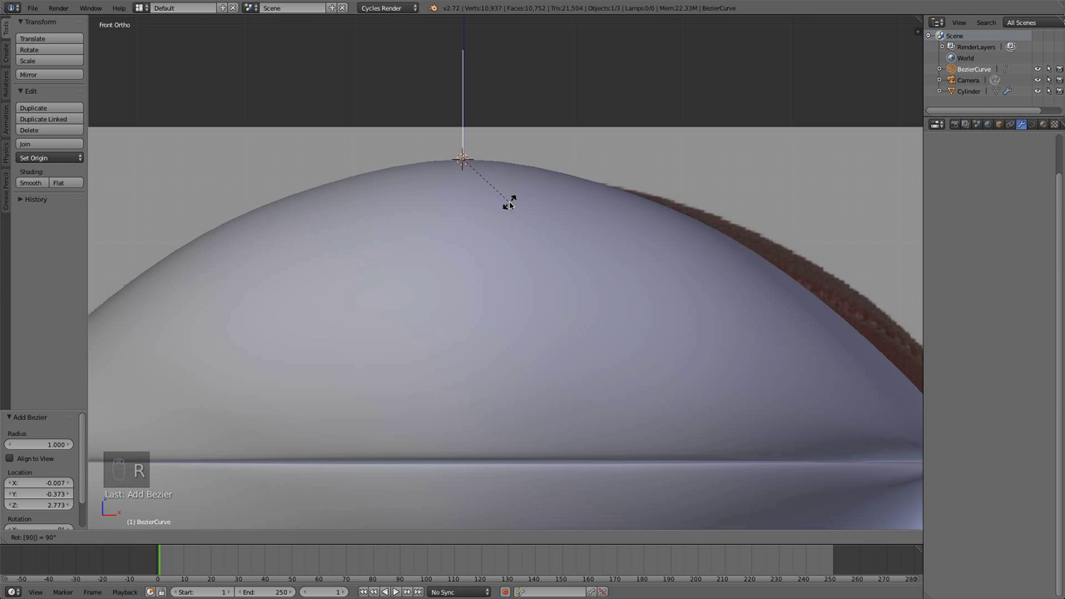
drag(514, 202, 428, 138)
drag(427, 137, 528, 172)
key(Tab)
key(a)
key(a)
key(s)
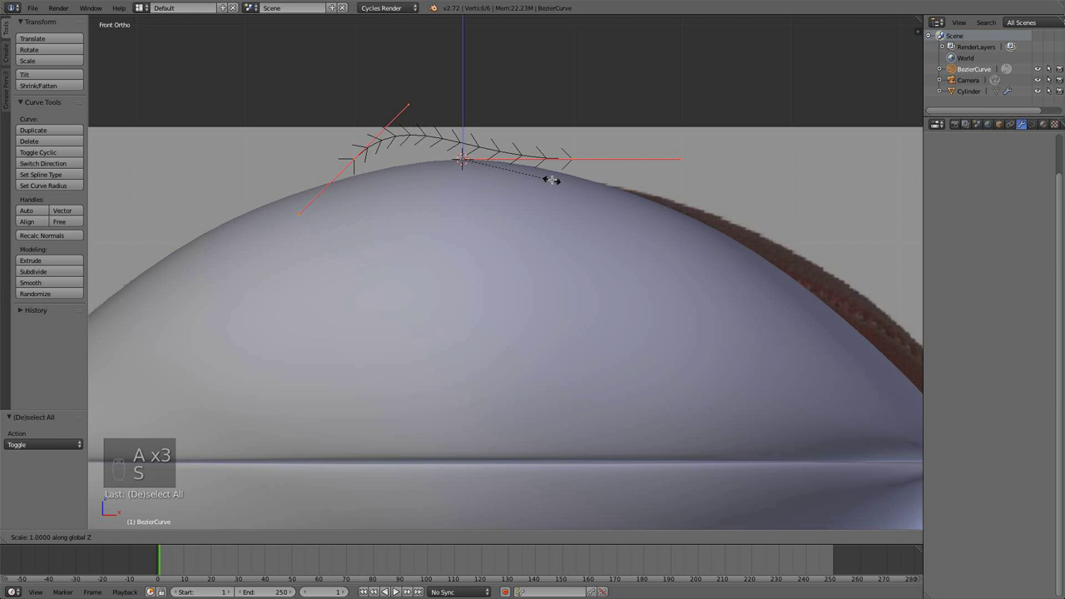
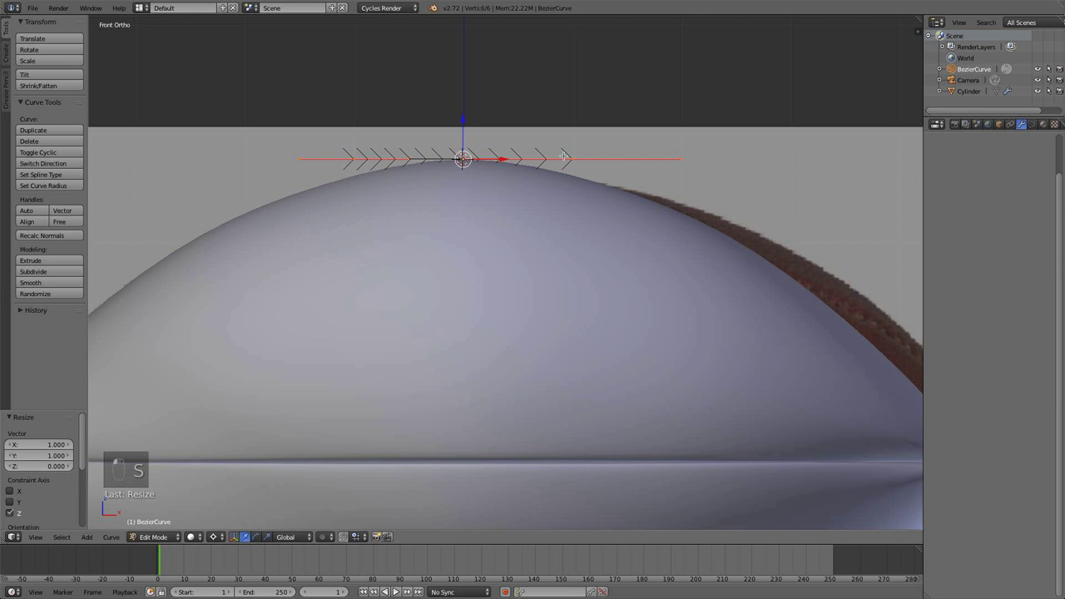
key(s)
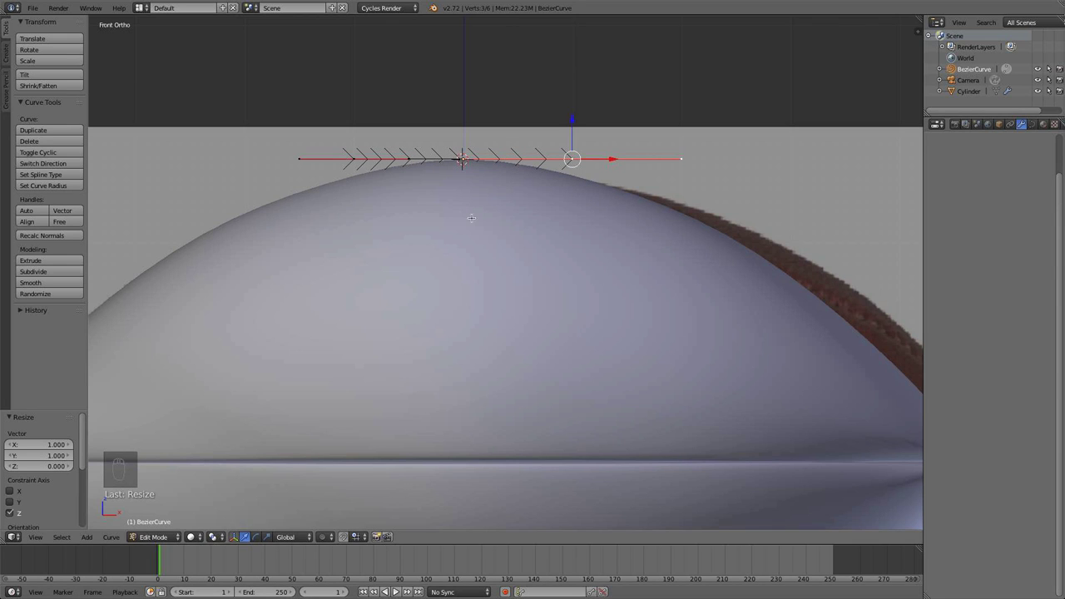
key(s)
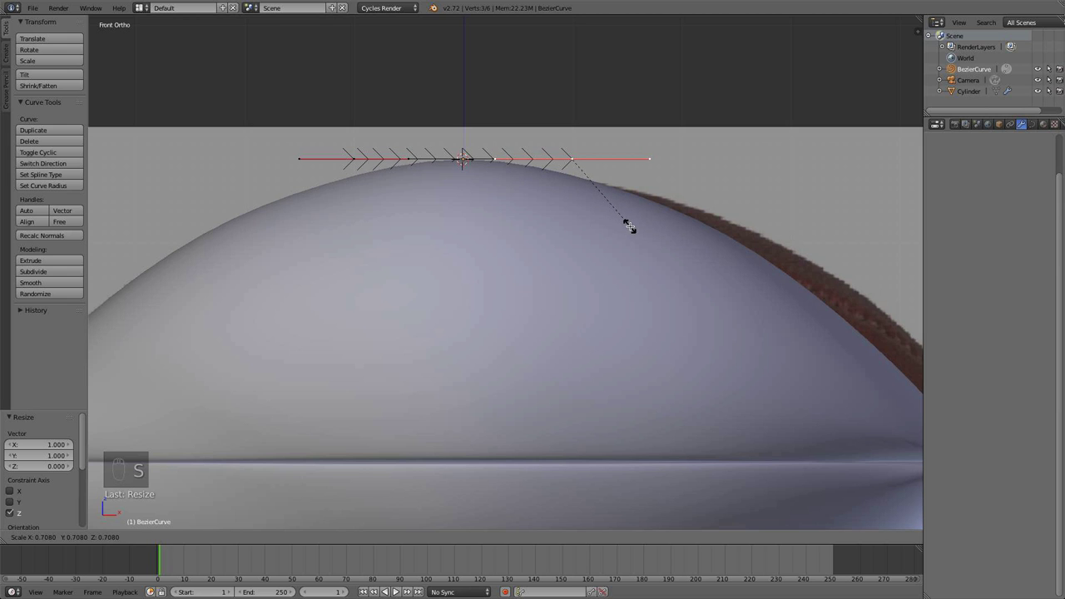
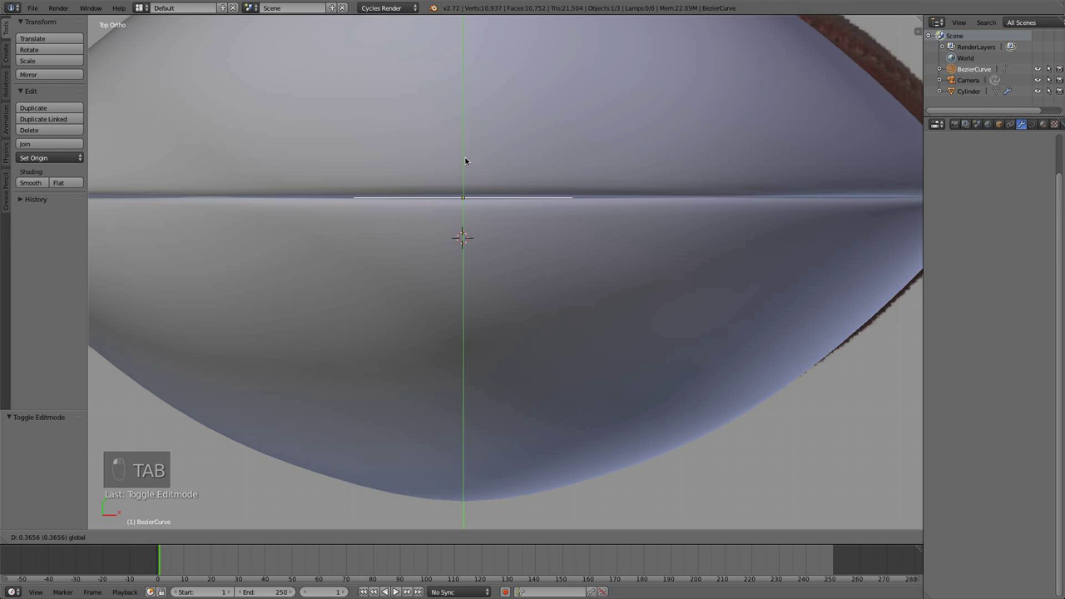
From front view, extend the curve with a point to the left and stretch its handles.
key(KP_1)
drag(470, 154, 459, 148)
key(z)
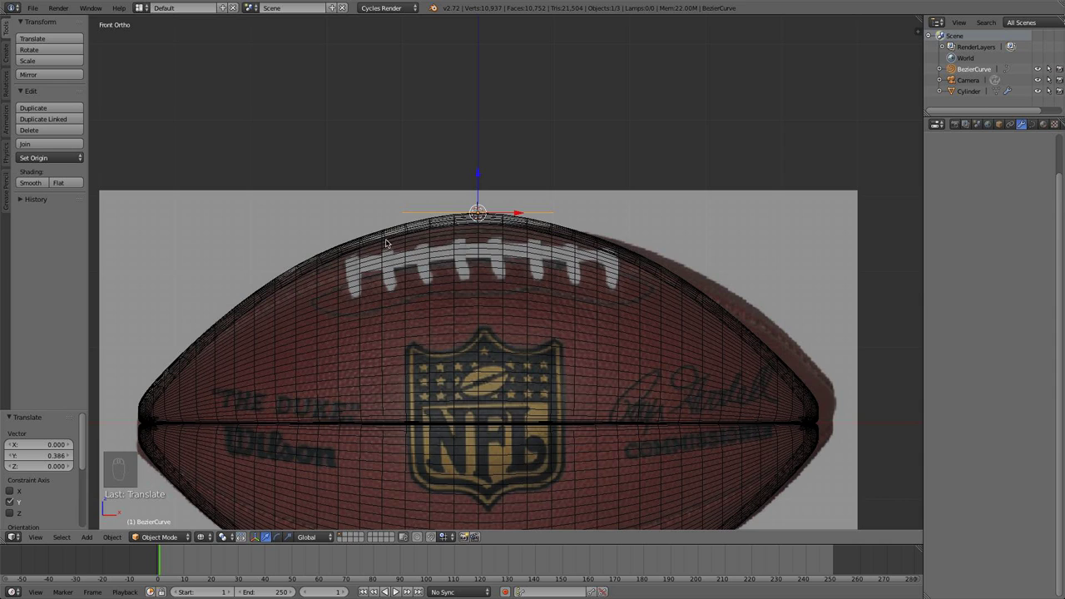
key(z)
key(Tab)
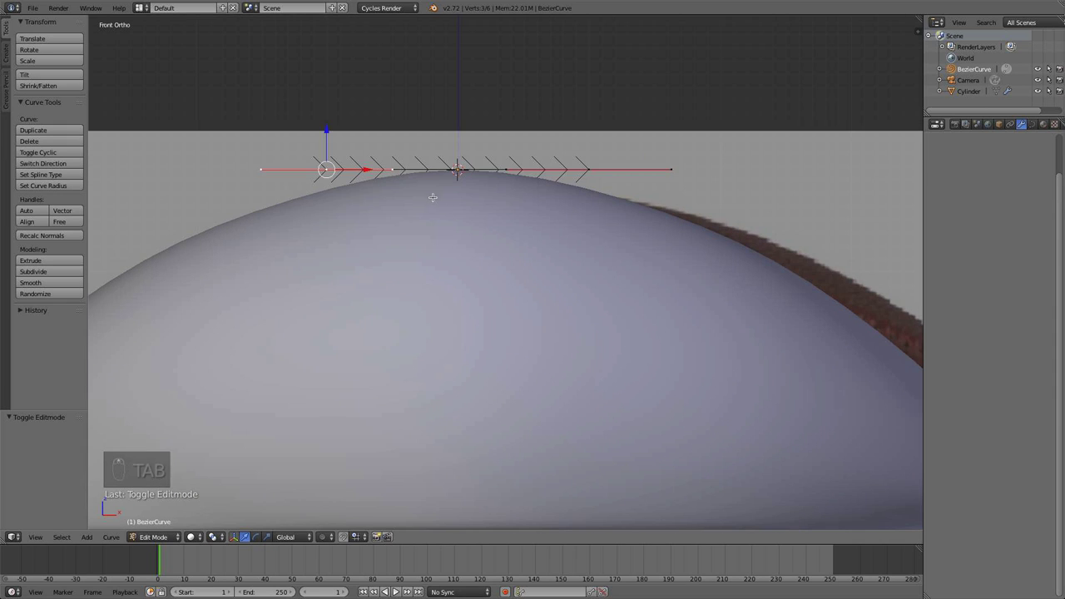
key(s)
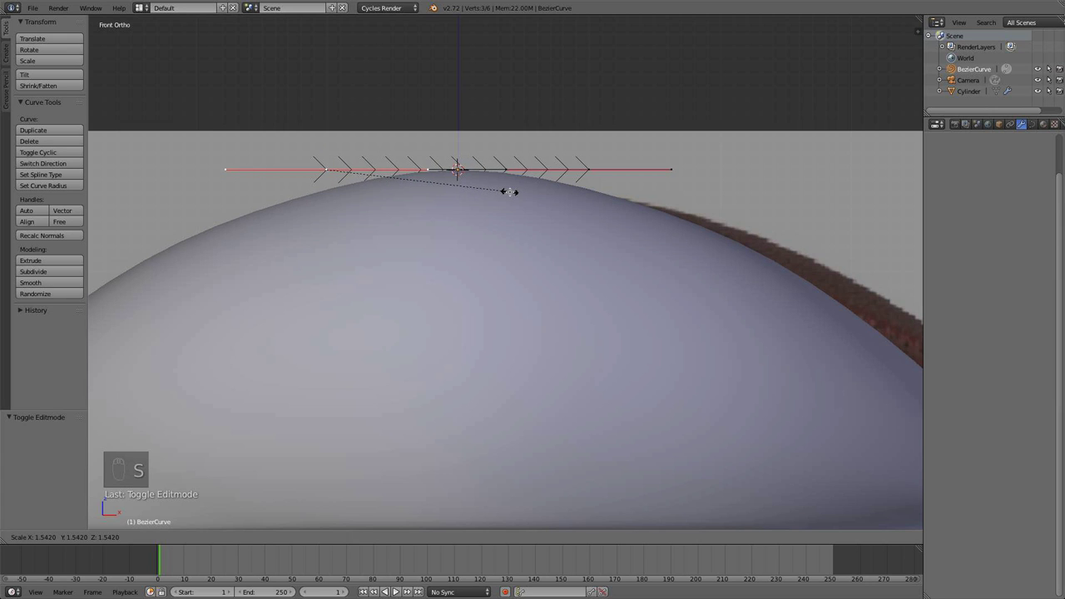
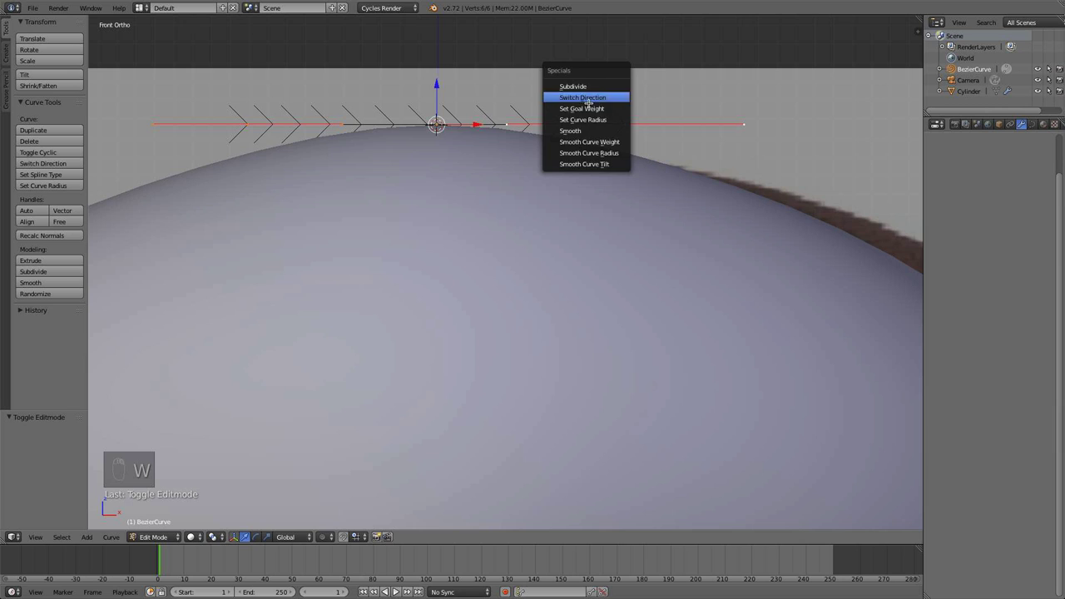
Reverse the curve's direction and mirror it across X with Merge and Clipping enabled.
key(a)
key(Tab)
key(Tab)
key(a)
key(a)
key(x)
key(a)
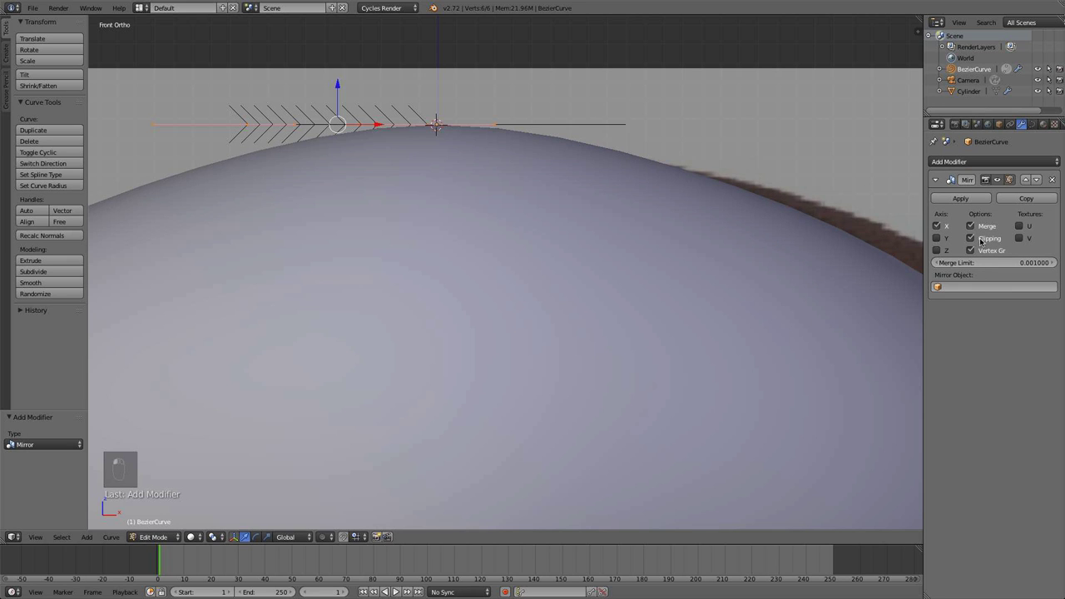
Bend the curve's left end down the ball's side and fit the new points to its outline.
key(KP_1)
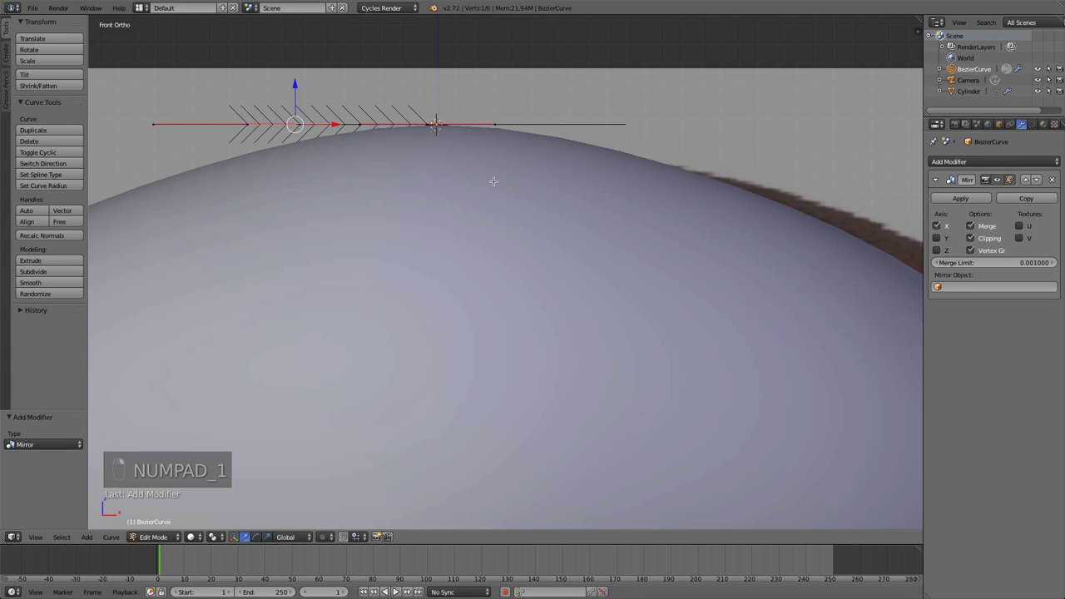
key(r)
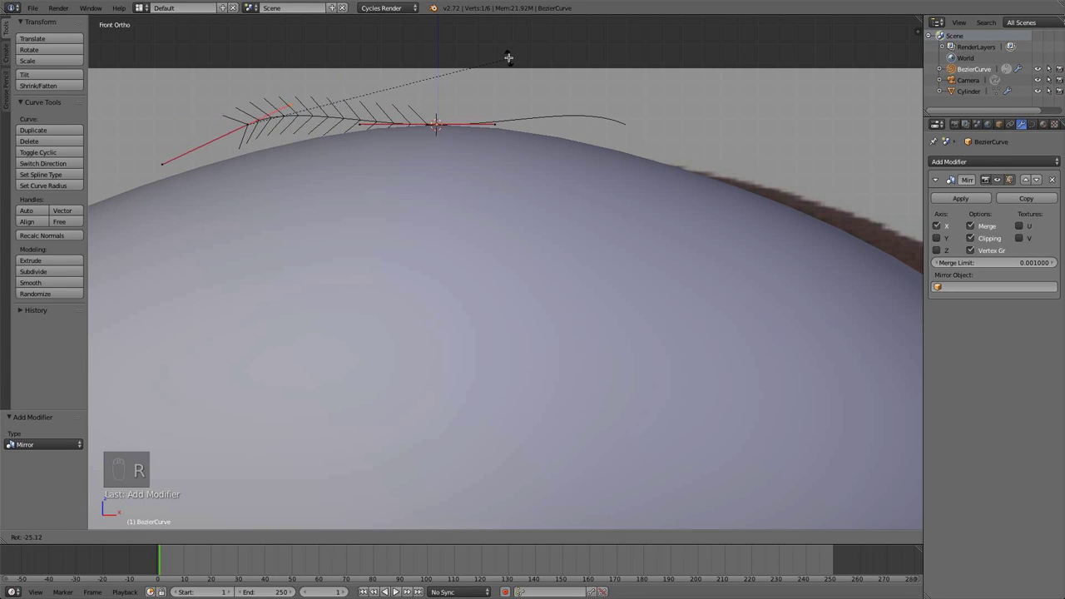
key(g)
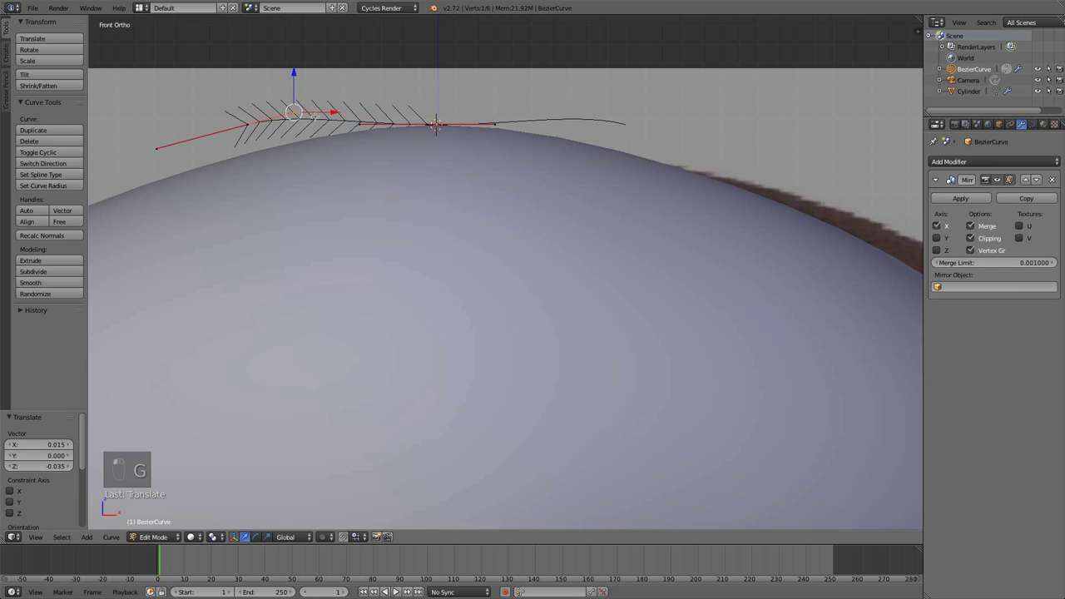
key(g)
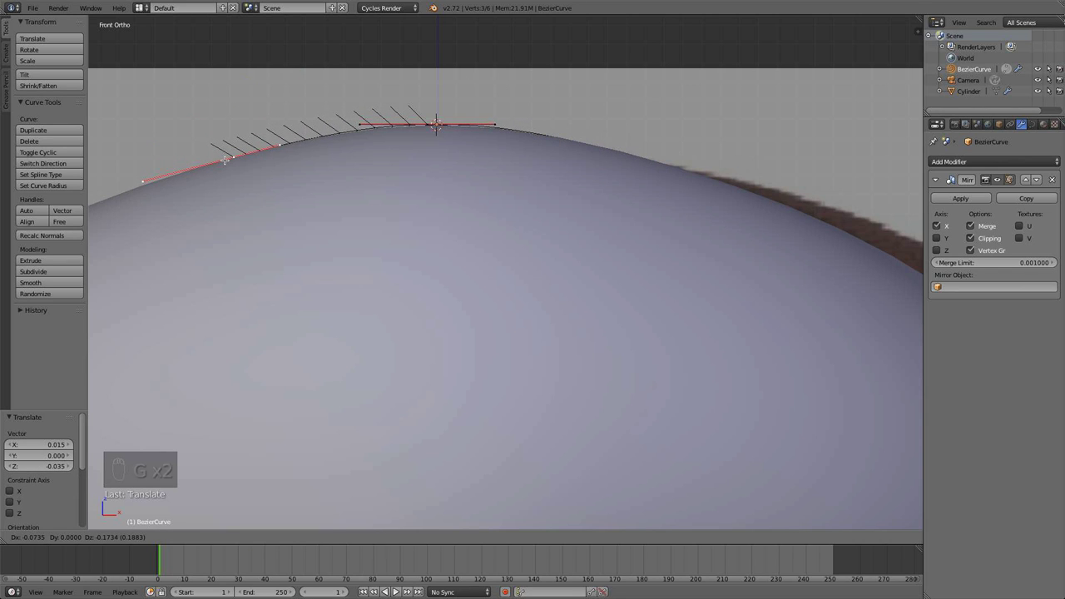
key(g)
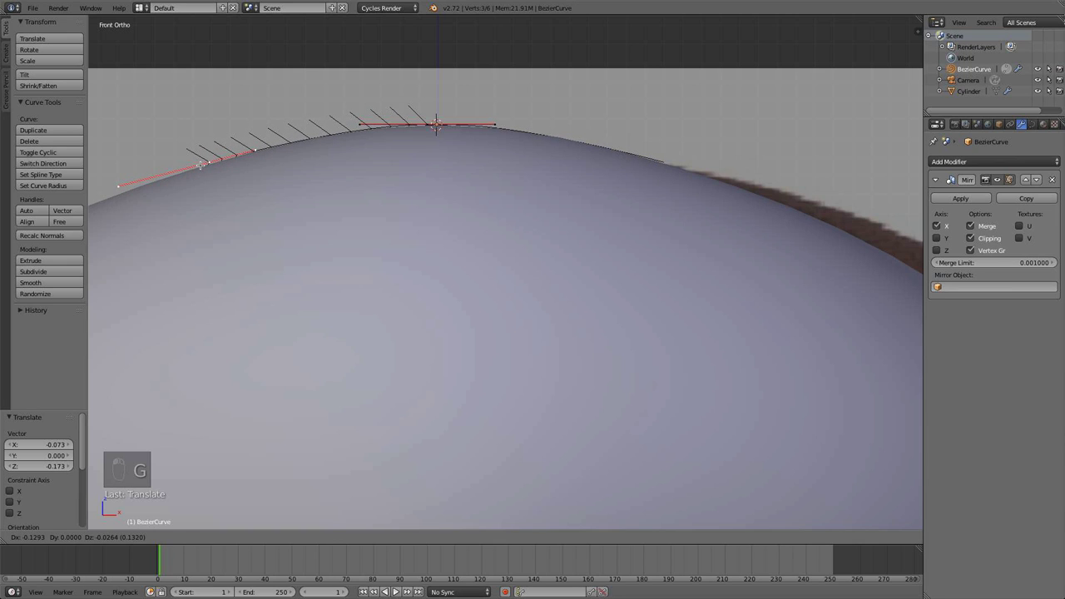
key(g)
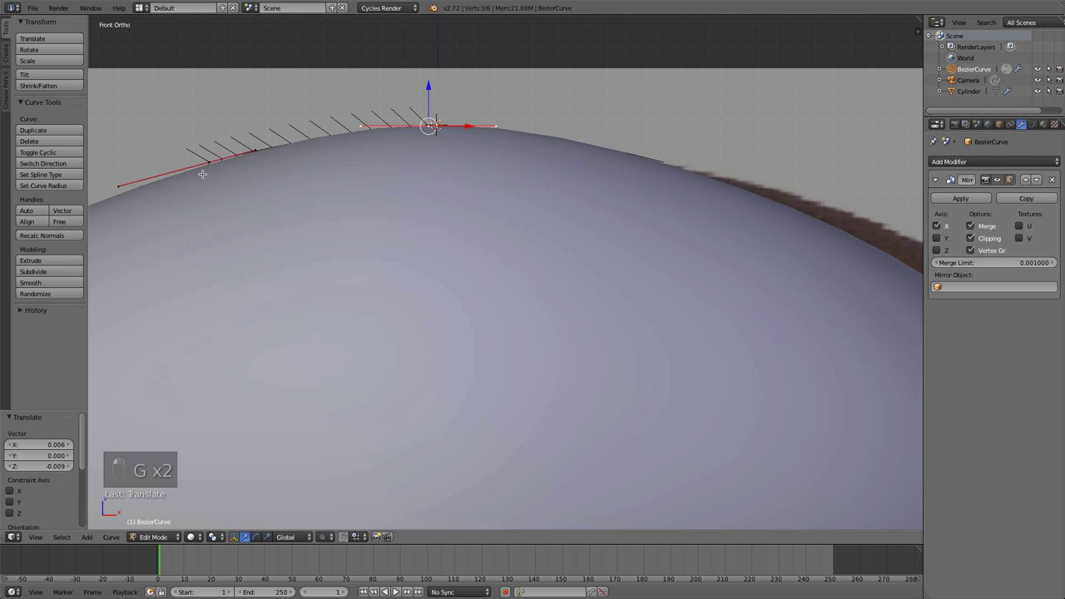
key(r)
key(g)
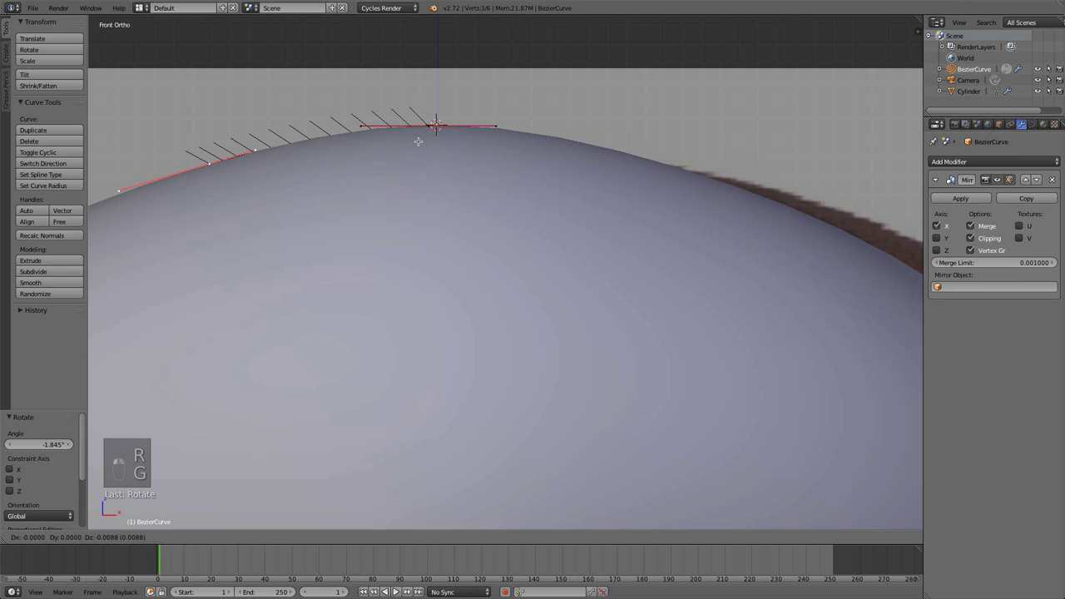
Resize and shift the point handles along the crest, then view the ball solid again.
key(z)
key(z)
key(z)
key(s)
key(g)
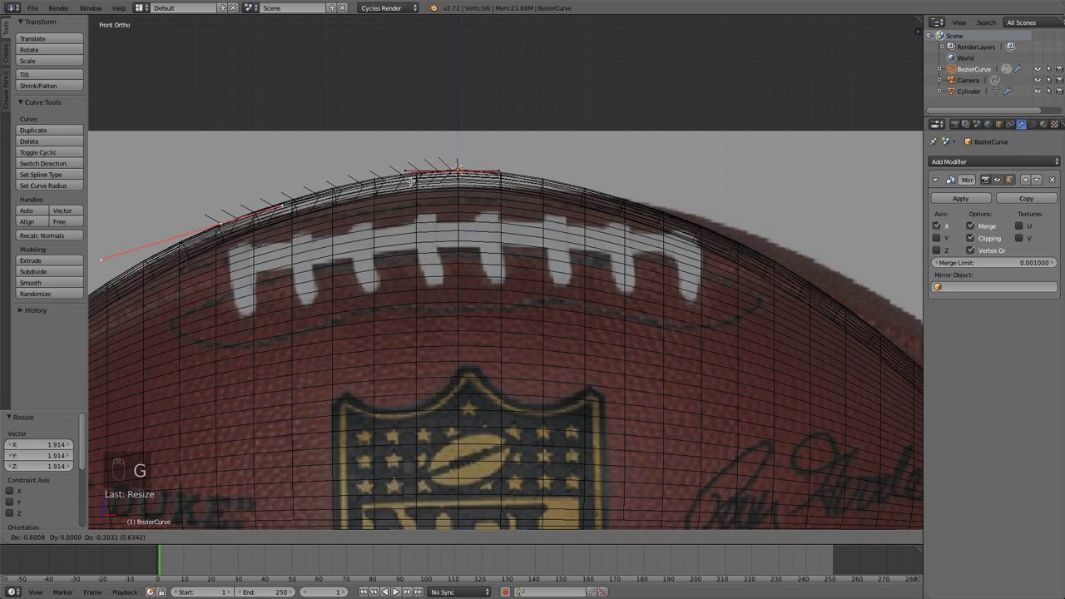
key(r)
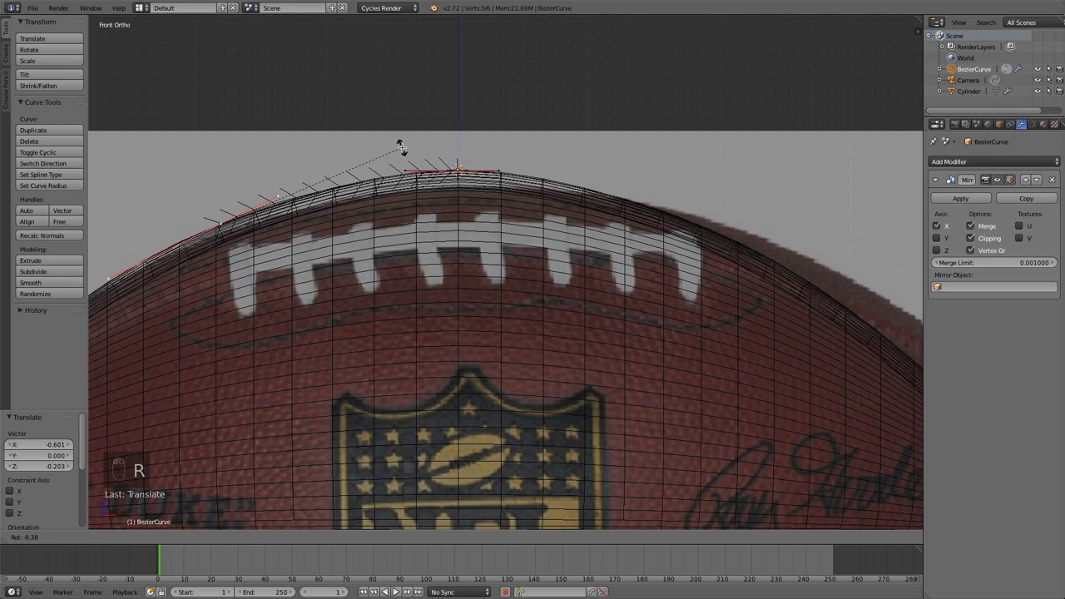
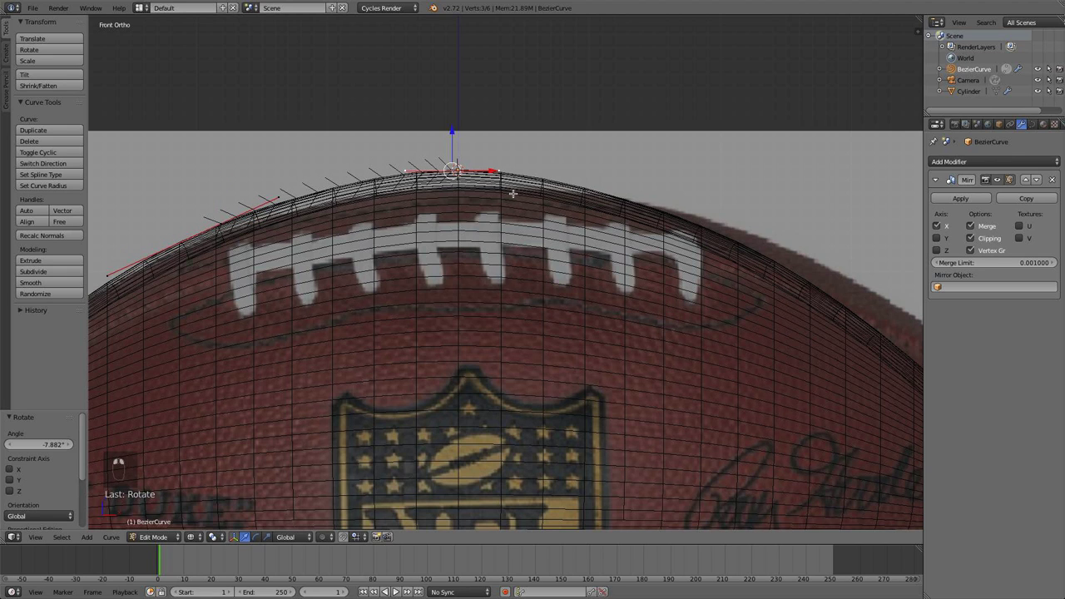
key(s)
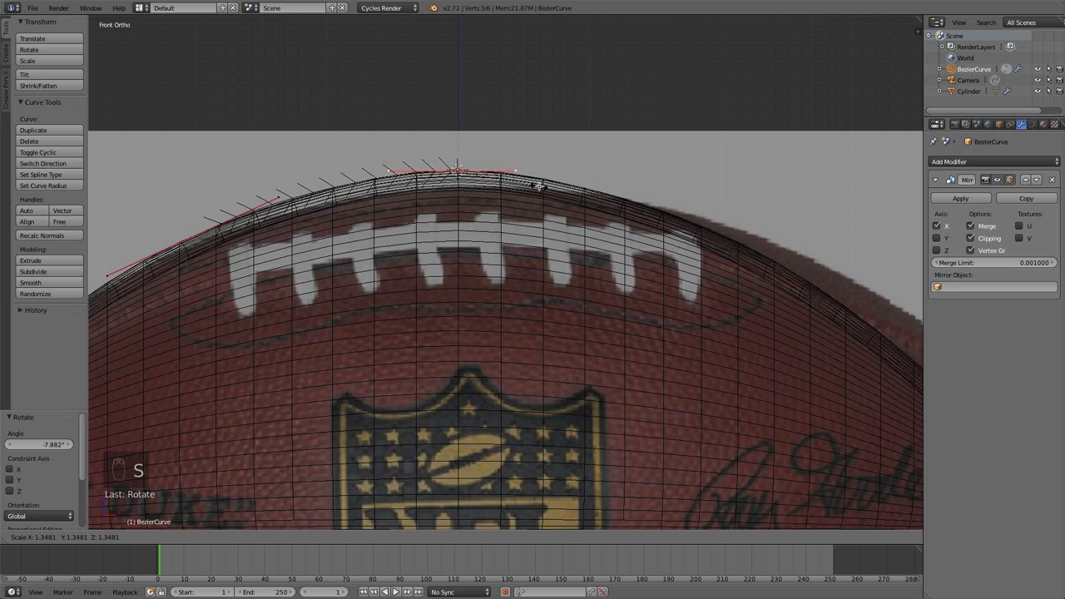
key(z)
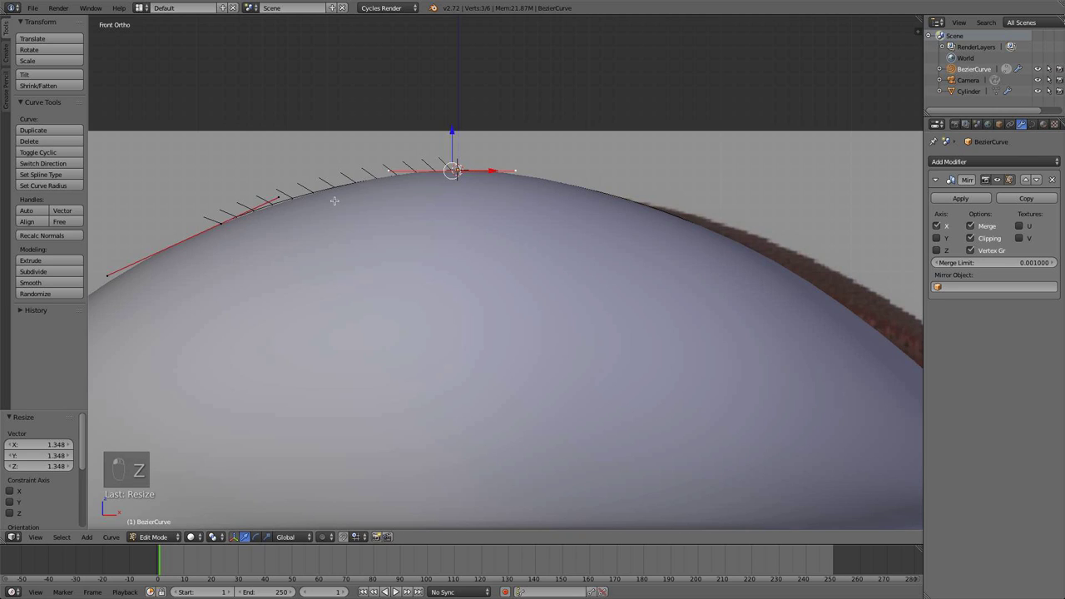
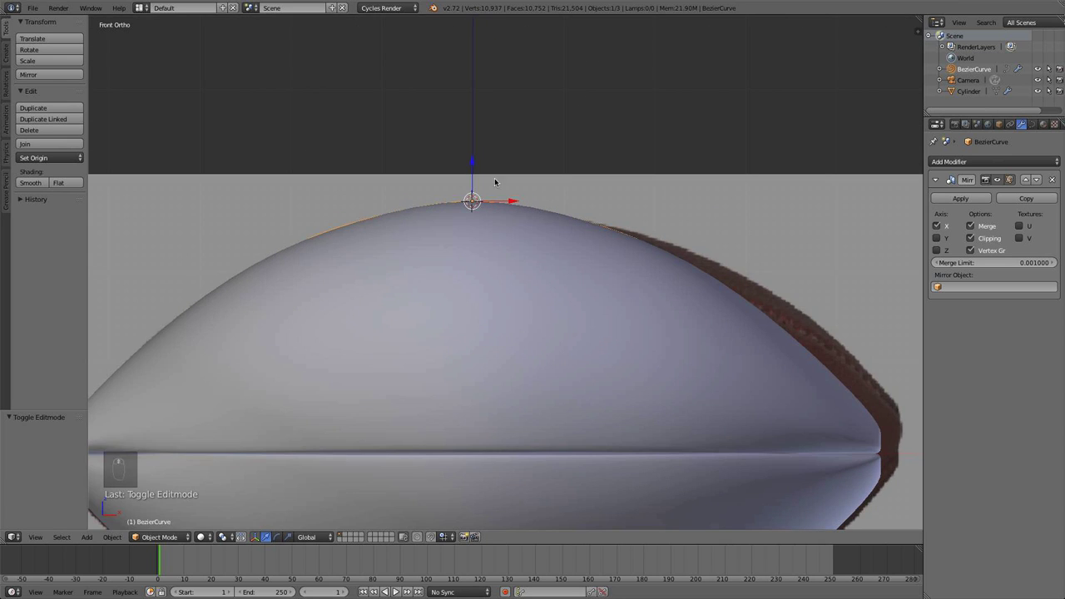
Inspect the seam groove from above and snap the 3D cursor onto the crest curve's centre.
drag(495, 210, 515, 321)
key(KP_7)
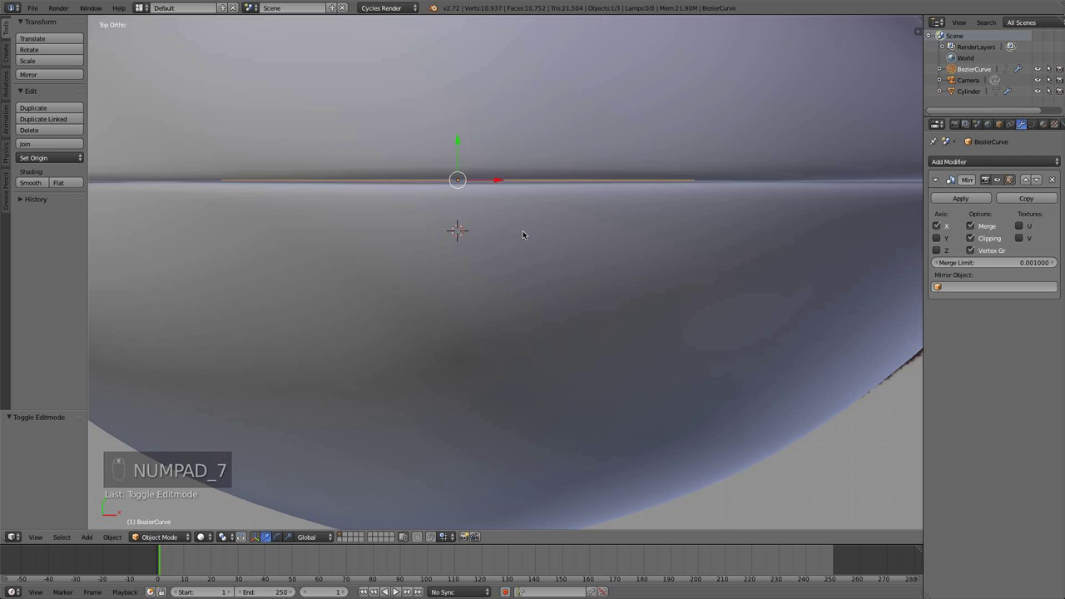
drag(515, 218, 486, 163)
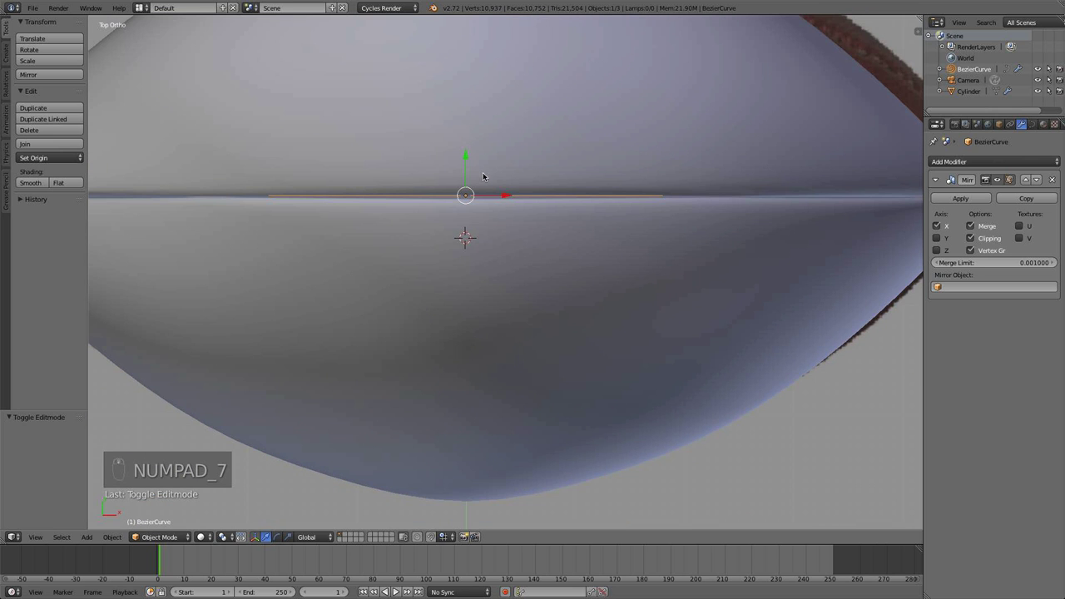
key(shift+s)
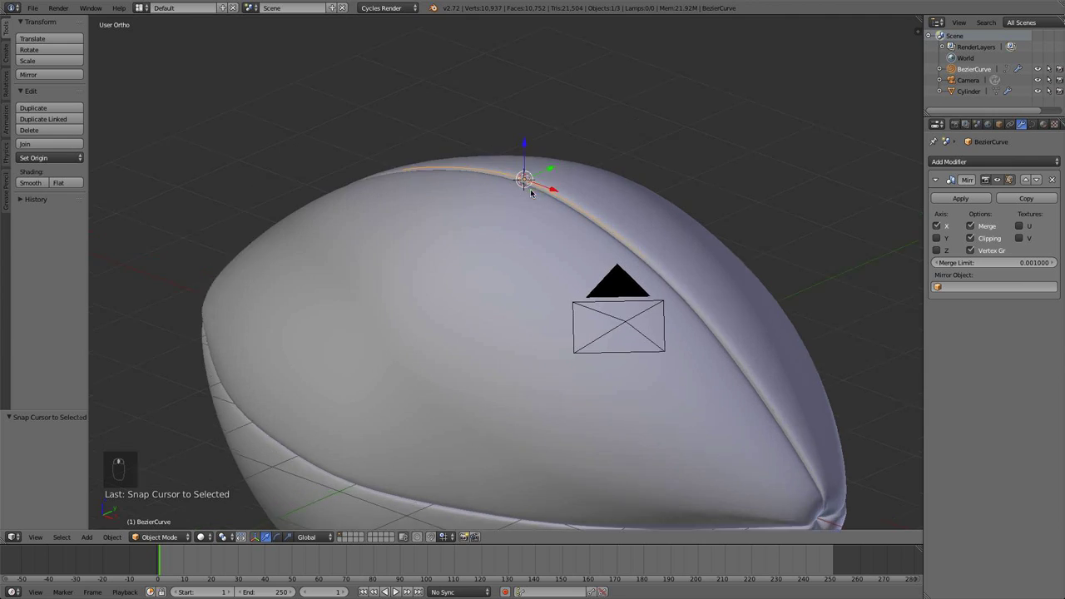
key(shift+a)
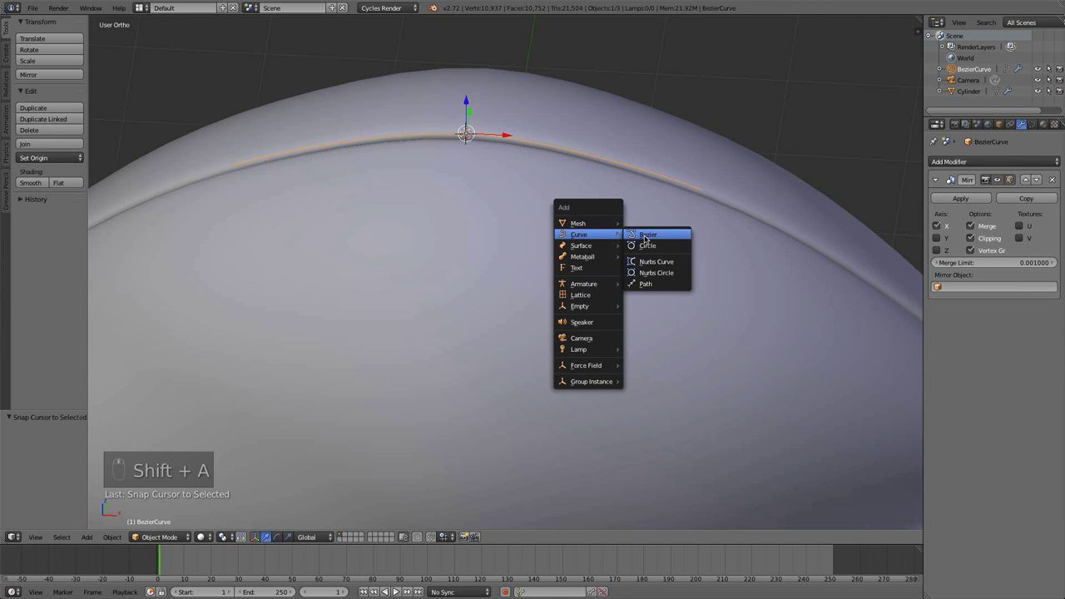
Add a Bezier curve at the seam, rotate it 90° on Y and shrink it to stitch size.
key(Tab)
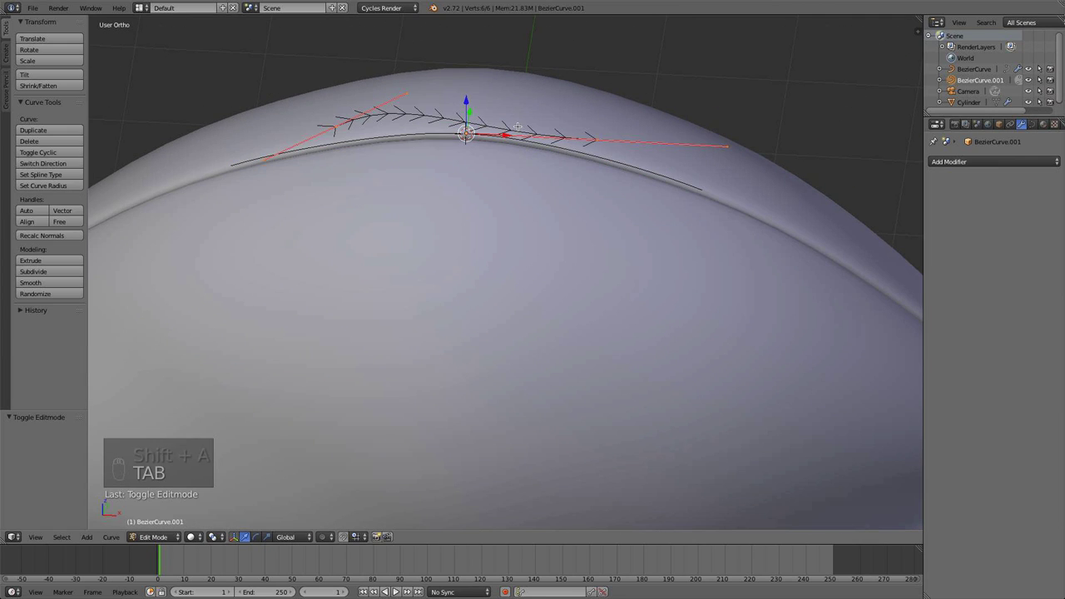
key(a)
key(s)
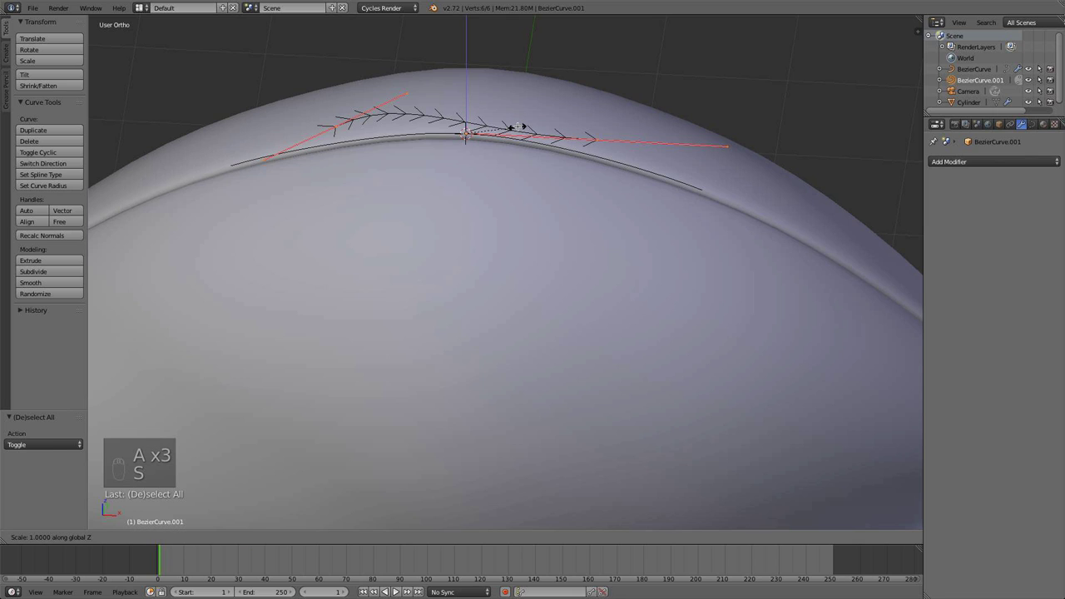
key(s)
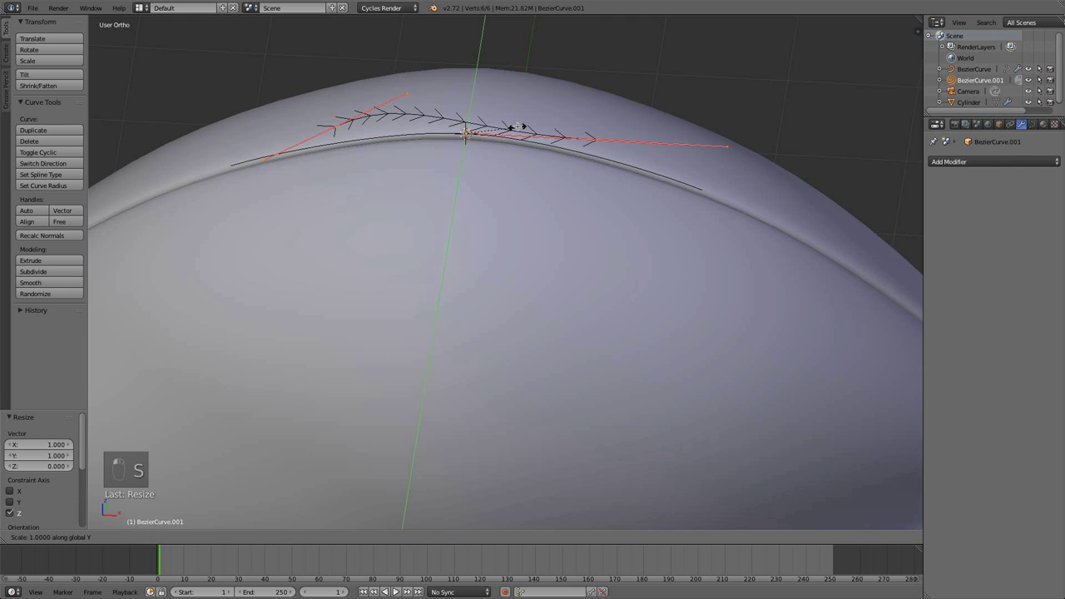
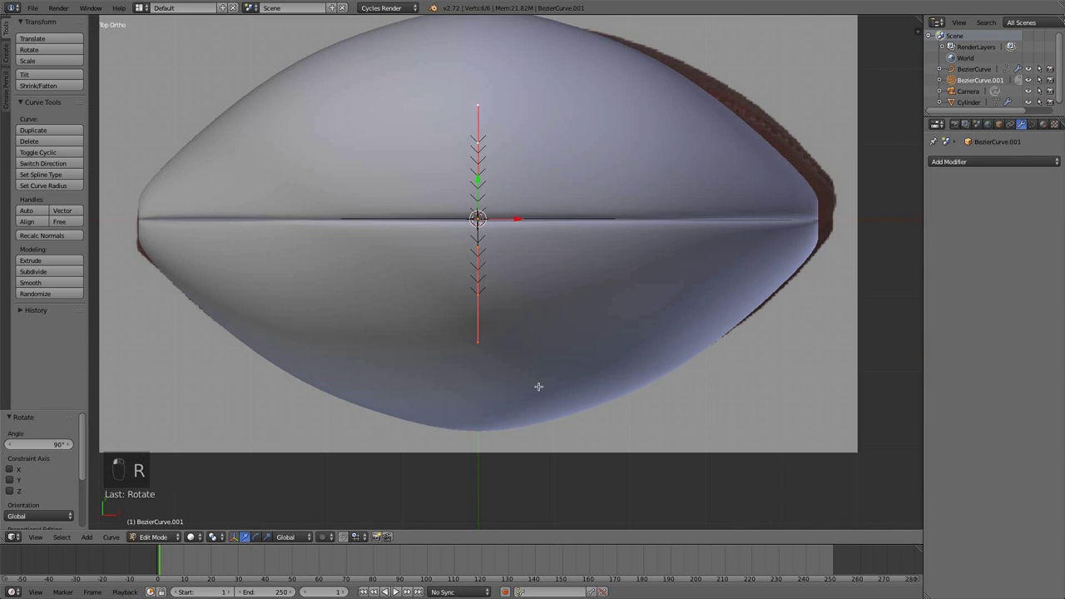
key(s)
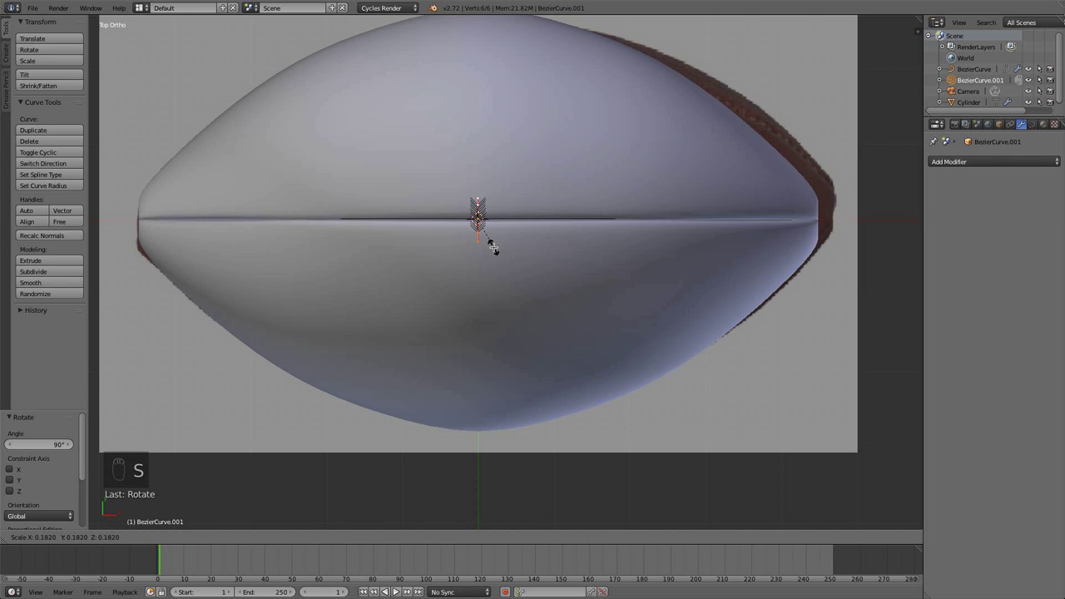
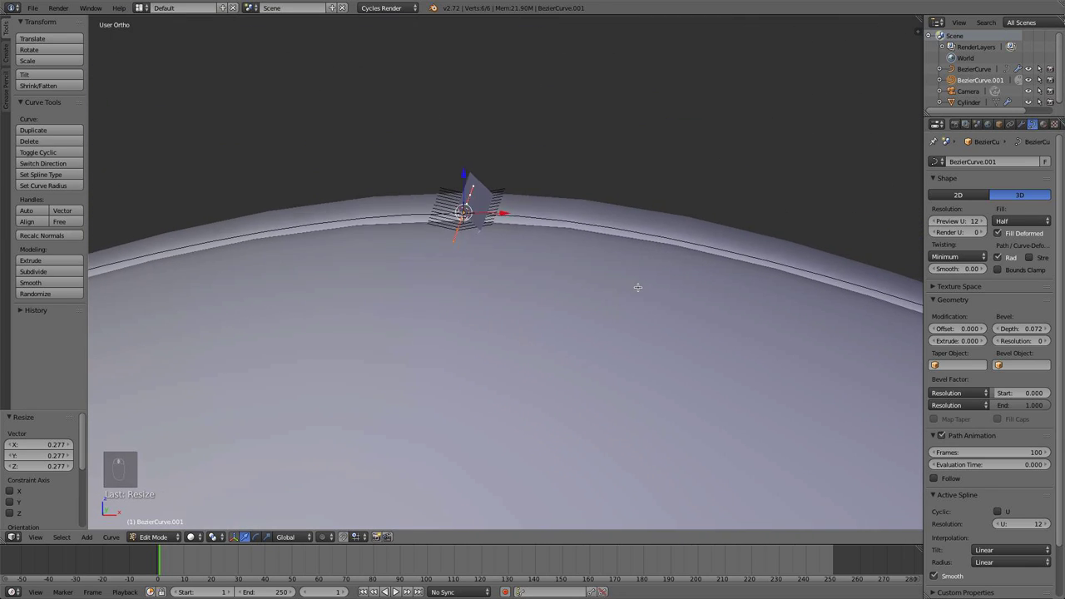
From front view, rotate the stitch curve's points about X so it tilts across the seam.
key(KP_1)
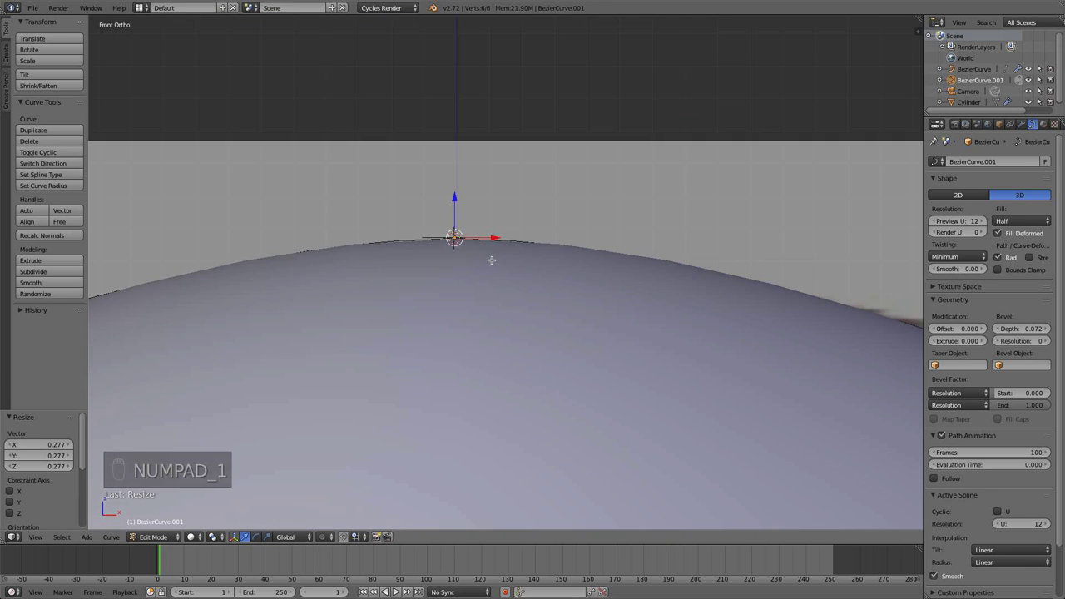
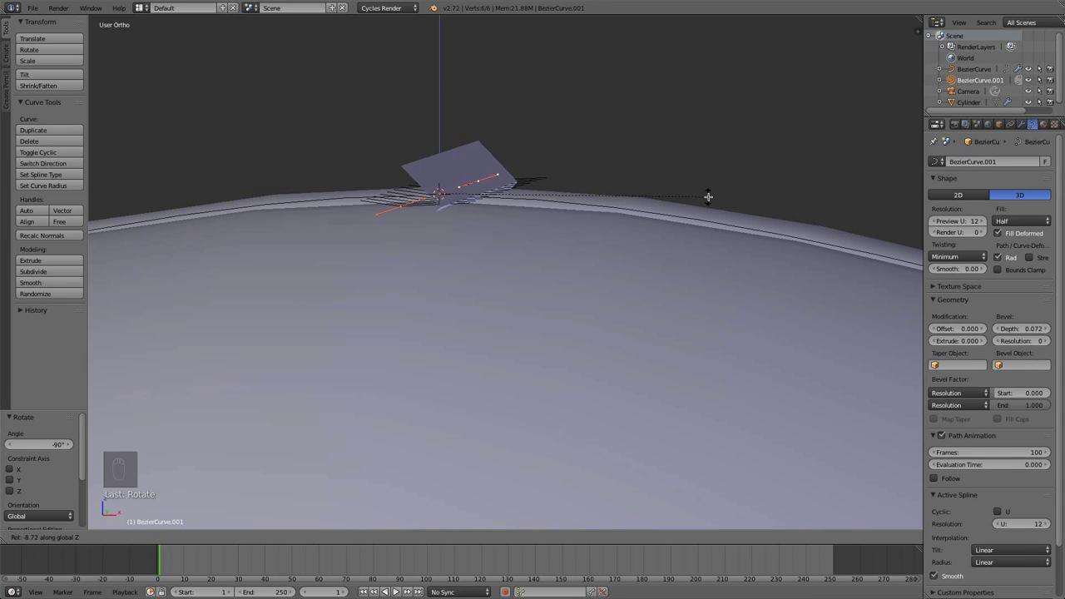
key(r)
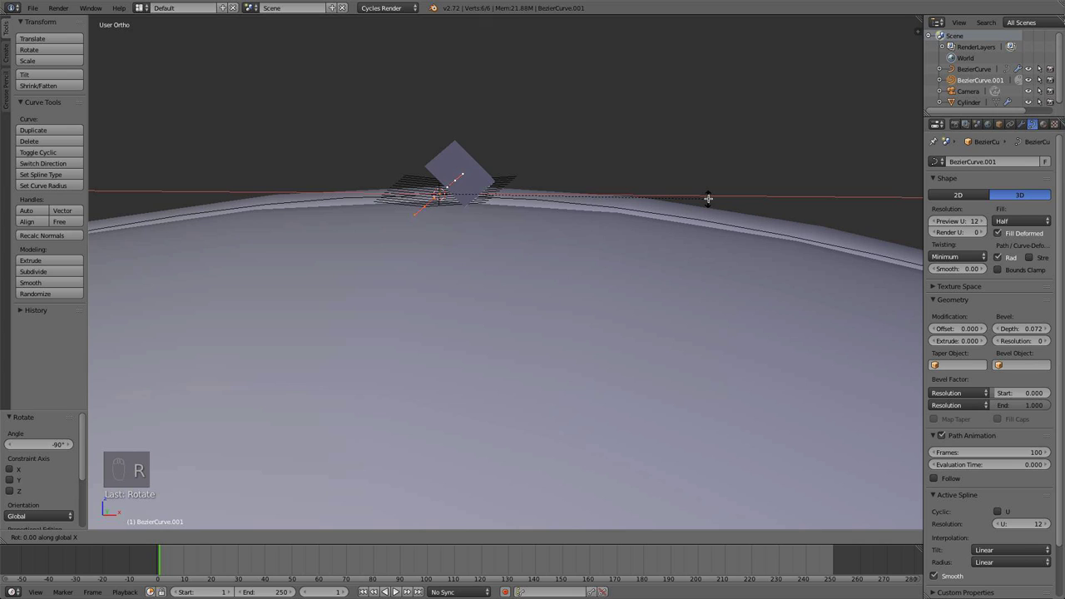
key(r)
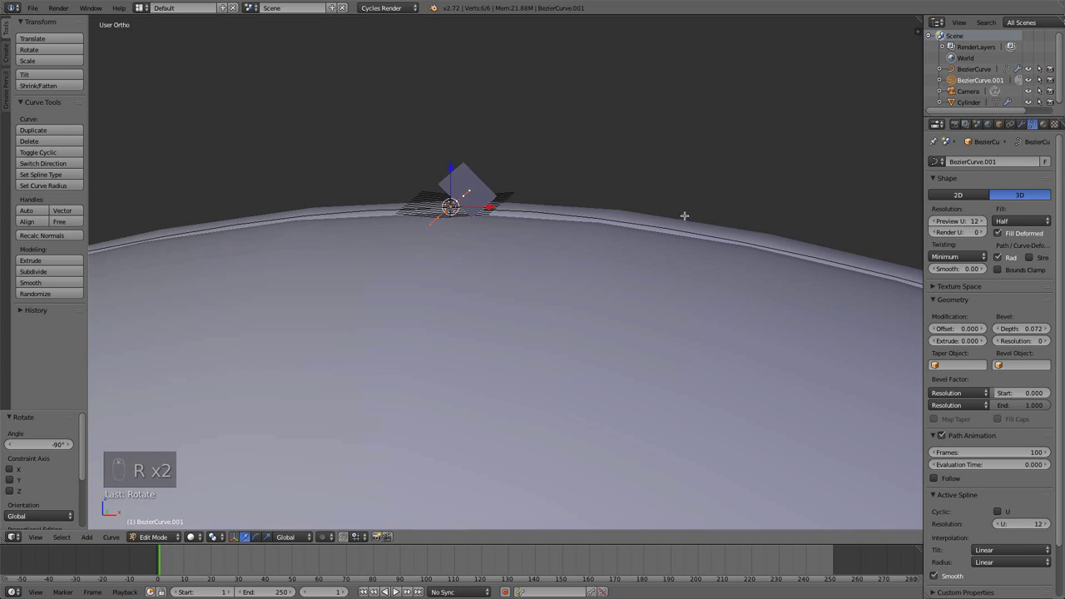
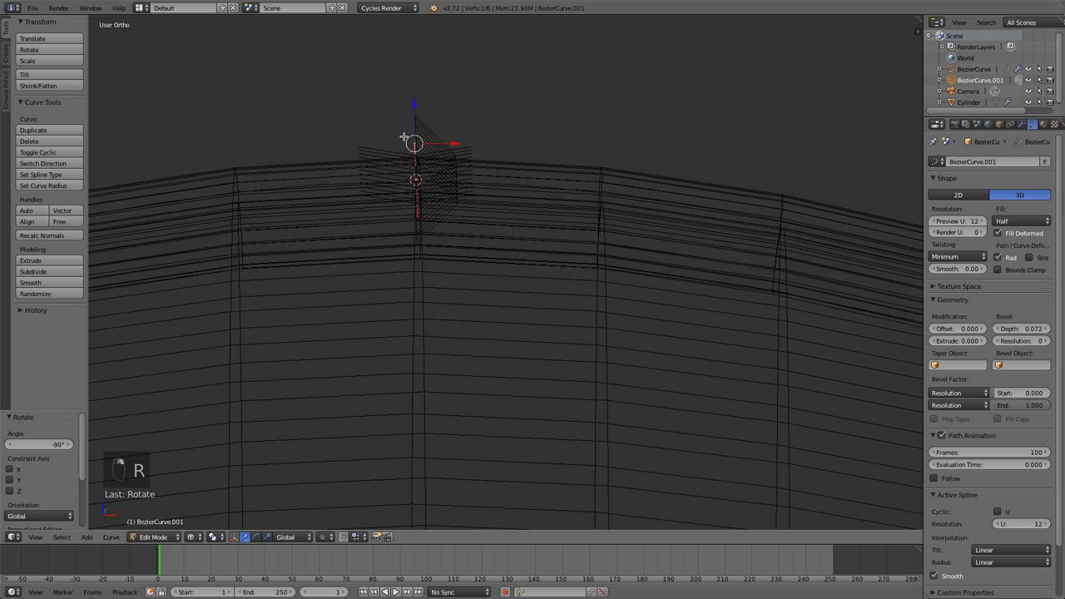
Rotate the stitch points into a curved strip hugging the ball with bevel resolution 4.
key(l)
key(r)
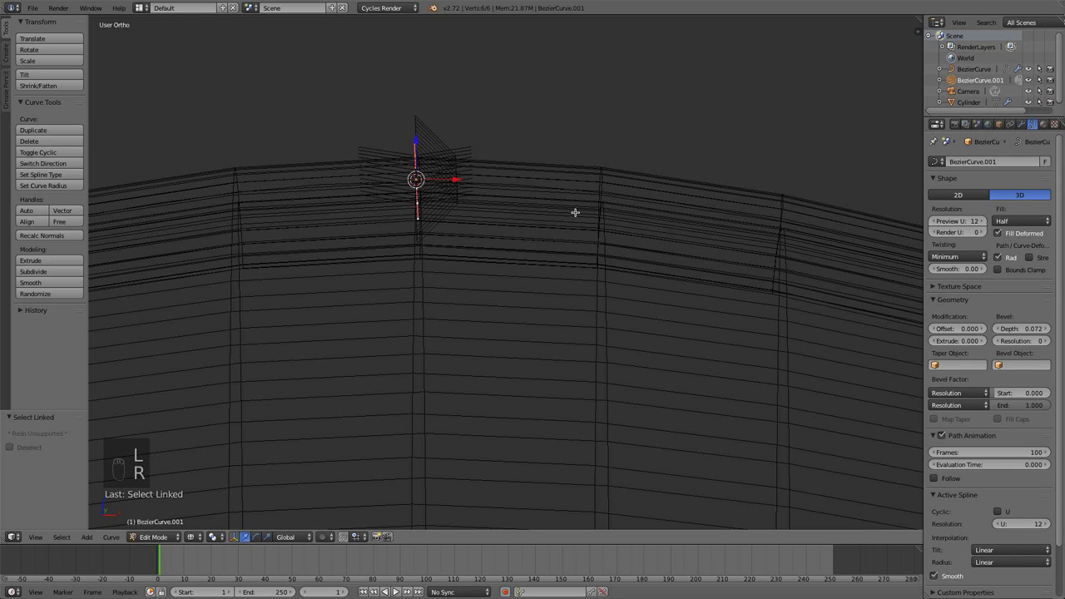
key(KP_1)
key(r)
key(r)
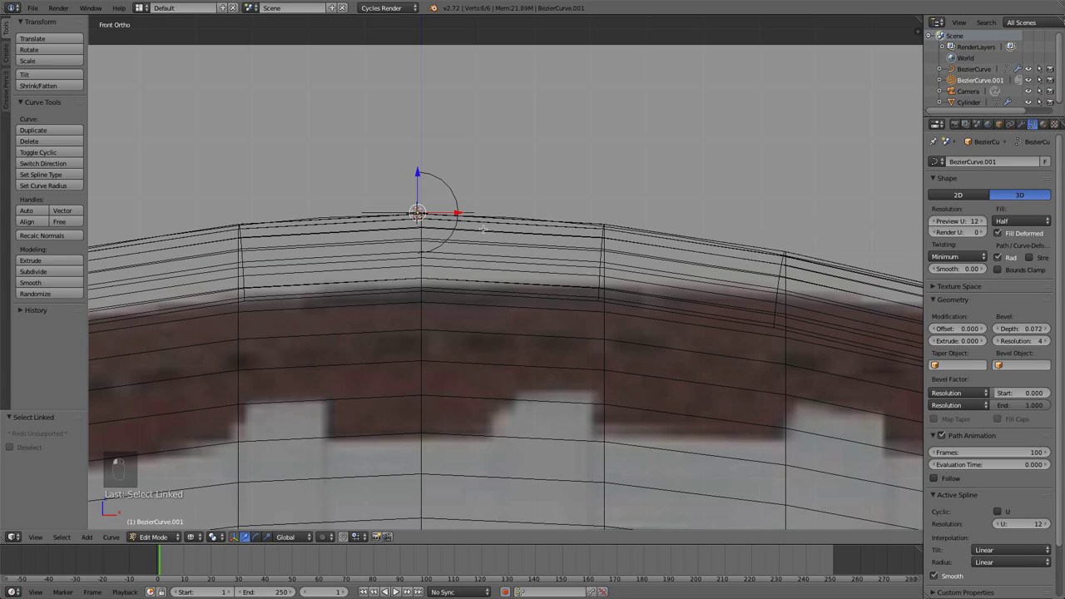
key(r)
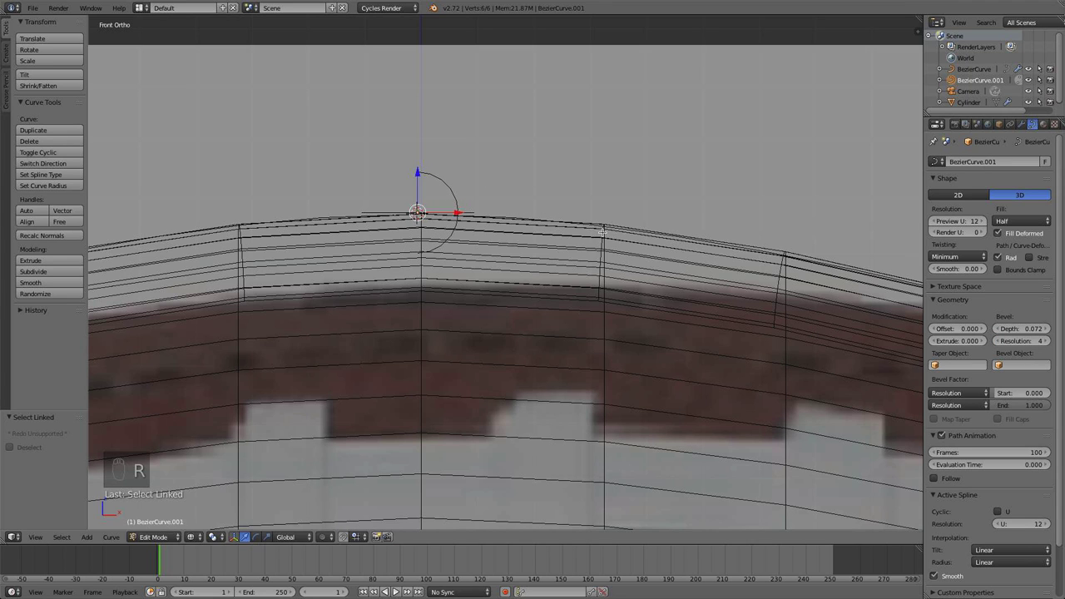
key(Tab)
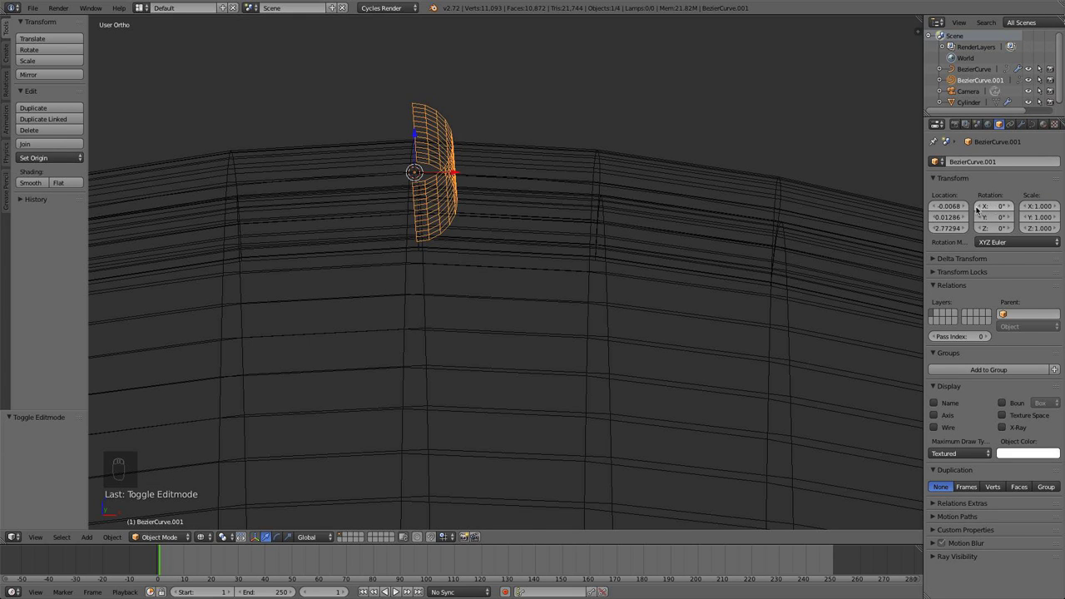
Rotate the stitch from the top and front views to begin aligning it with the seam.
key(KP_7)
key(r)
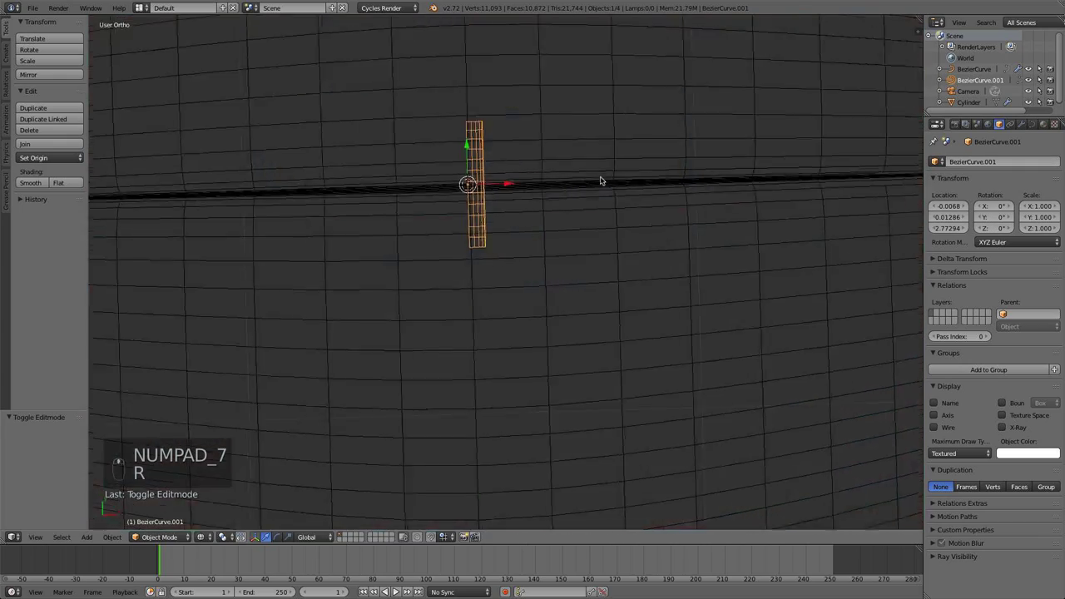
key(r)
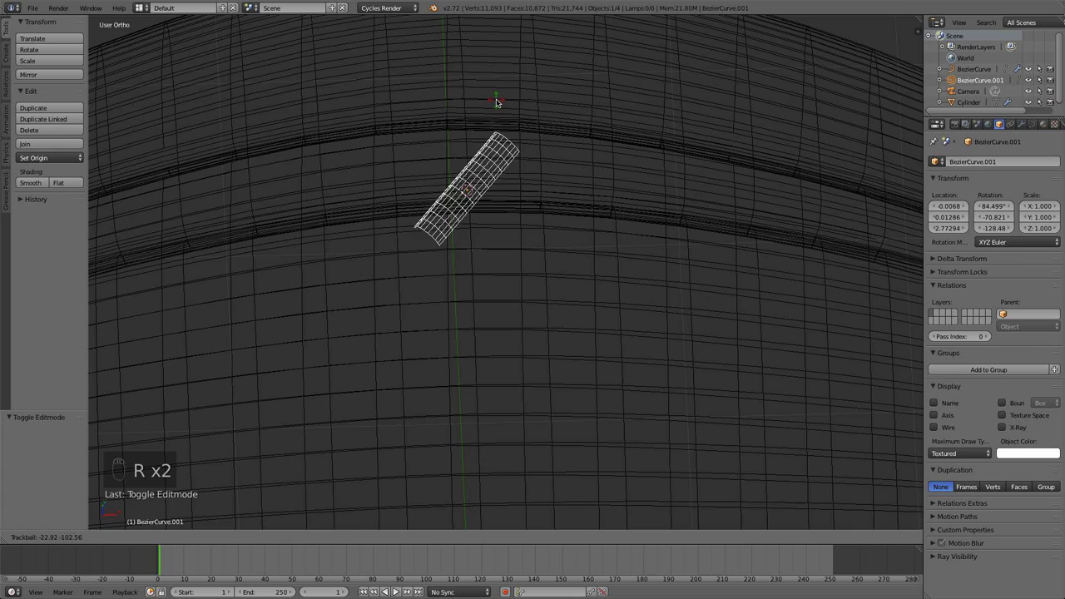
middle_click(553, 165)
key(KP_1)
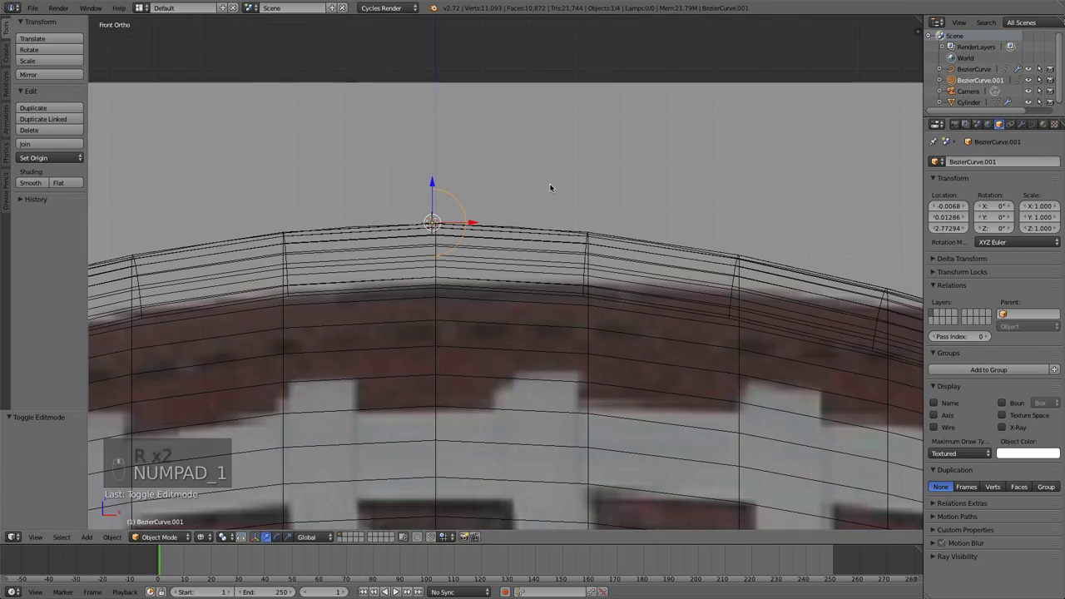
key(r)
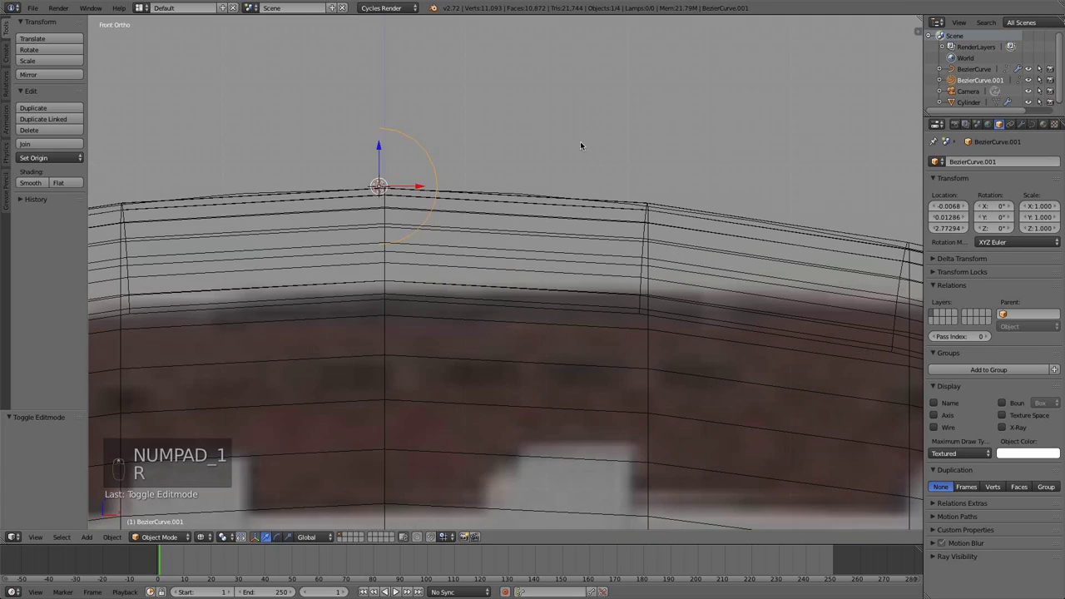
Rotate the stitch from the side view about Z until it lies across the seam, checked from above.
key(KP_3)
key(r)
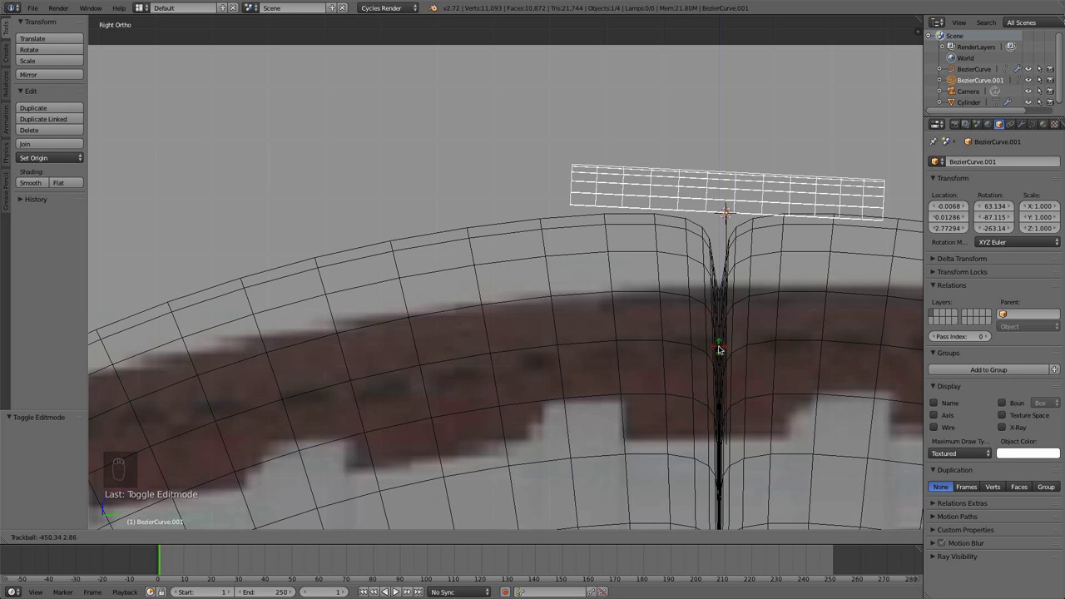
key(r)
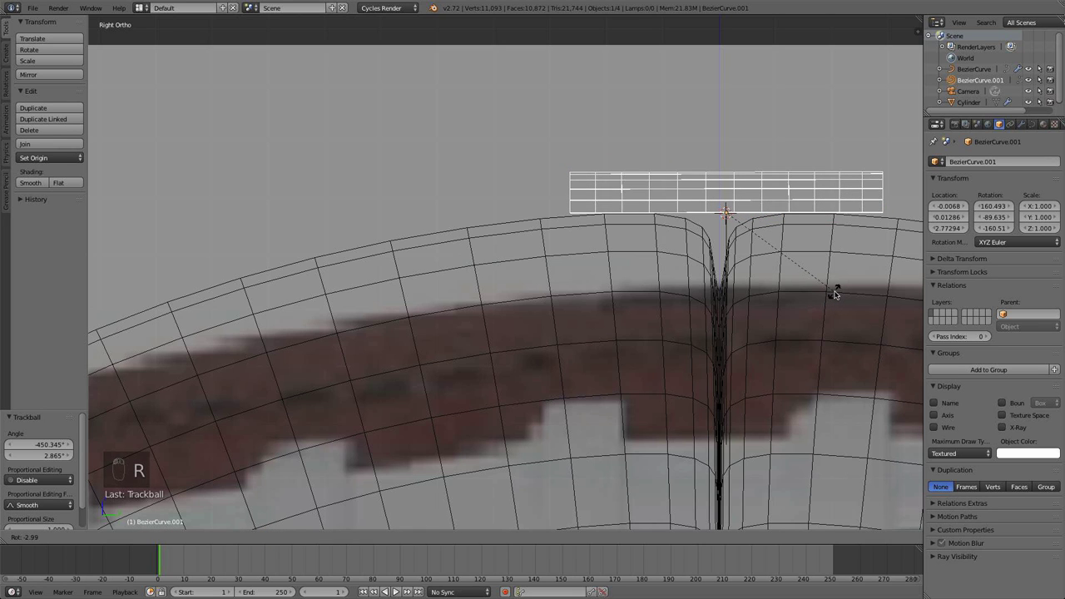
key(z)
drag(839, 293, 820, 318)
key(KP_7)
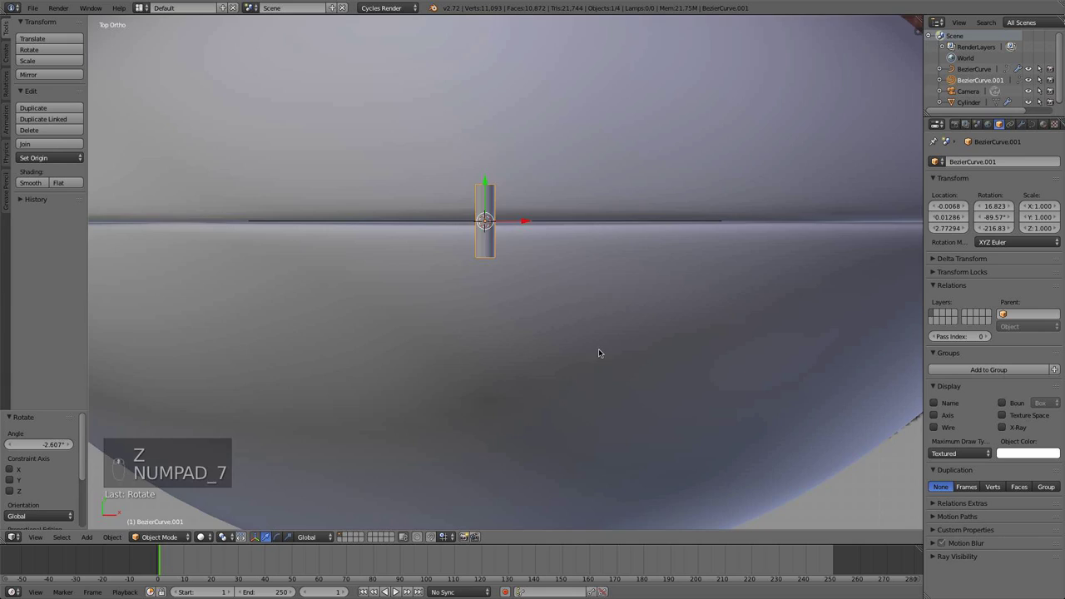
Bend both ends of the stitch curve down onto the ball so it arches over the seam.
key(Tab)
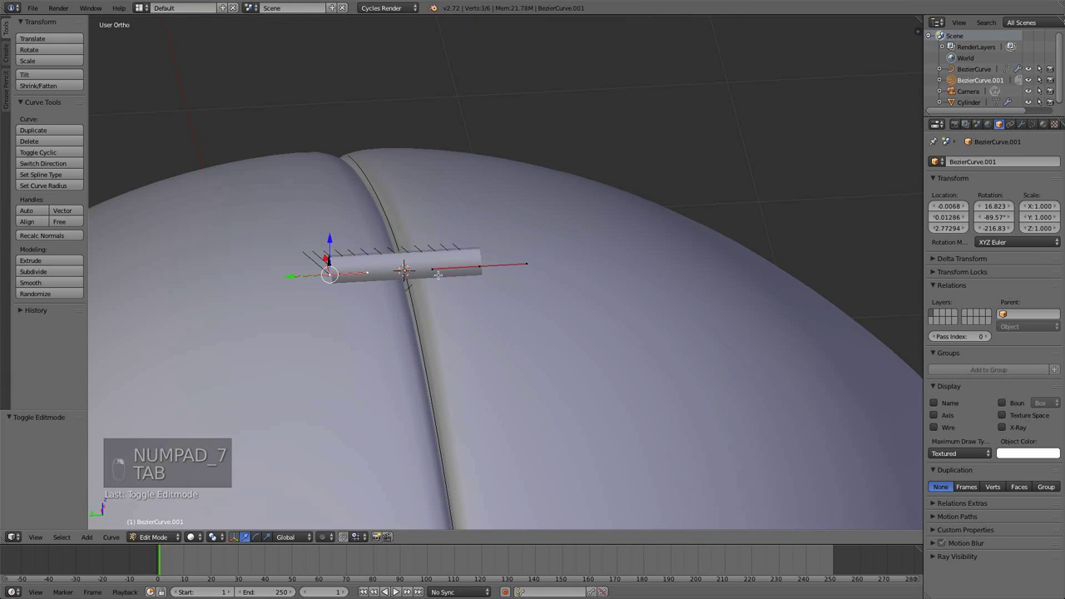
key(w)
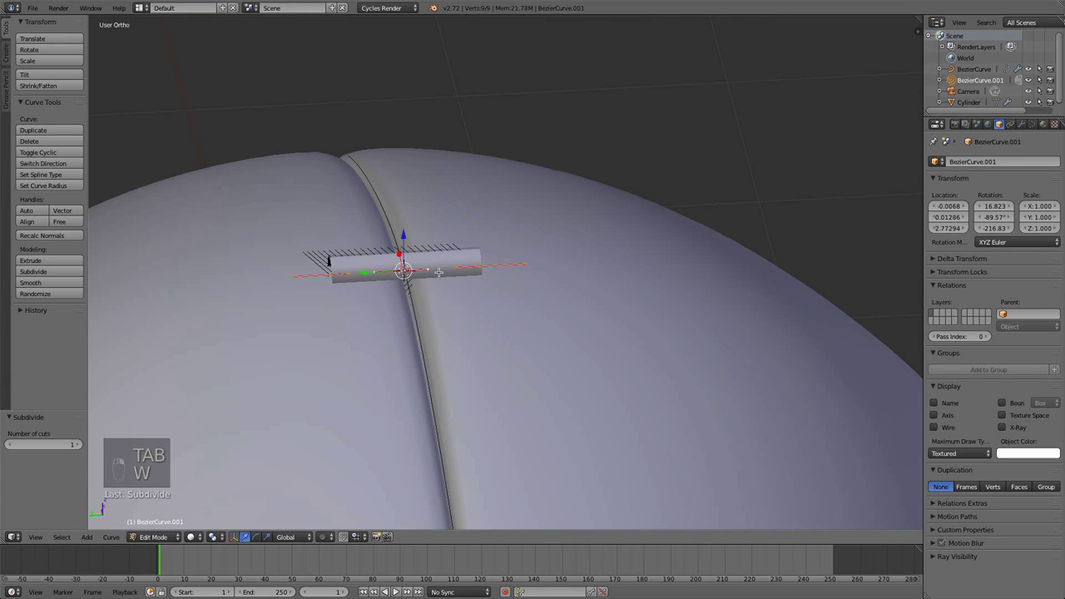
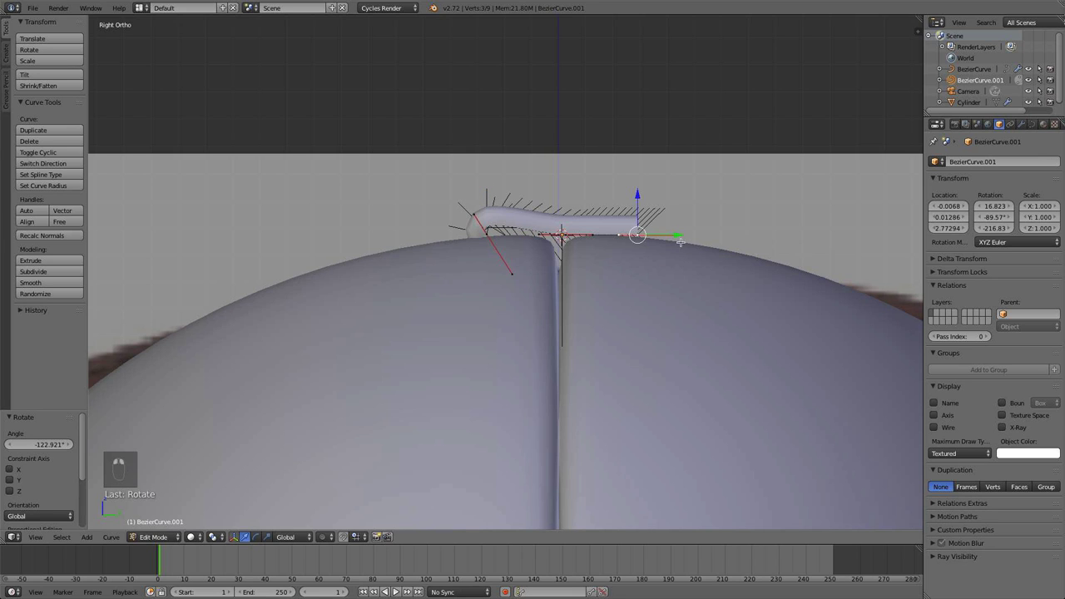
key(r)
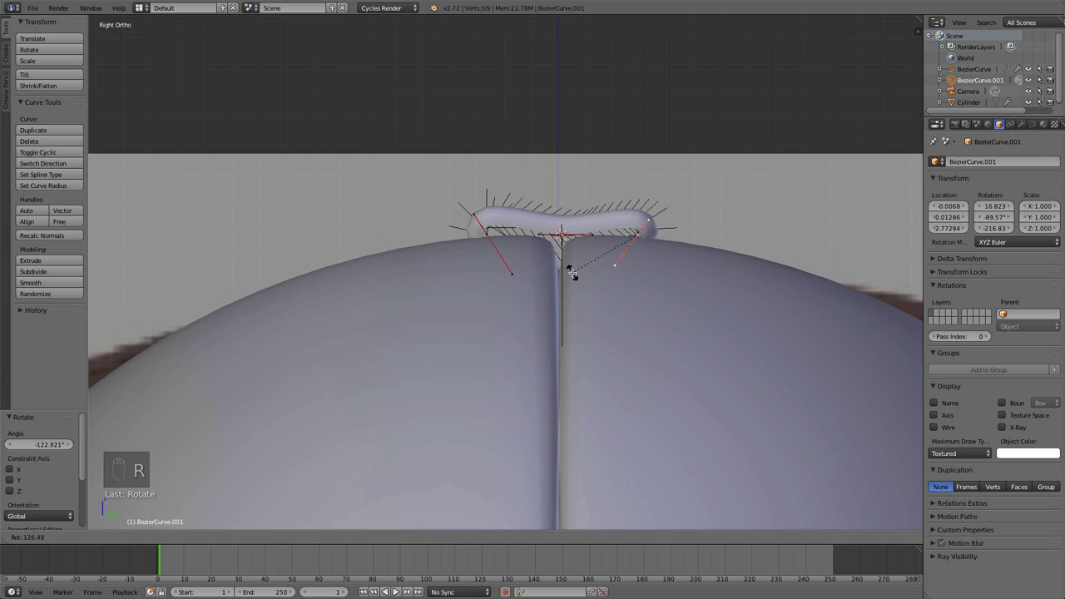
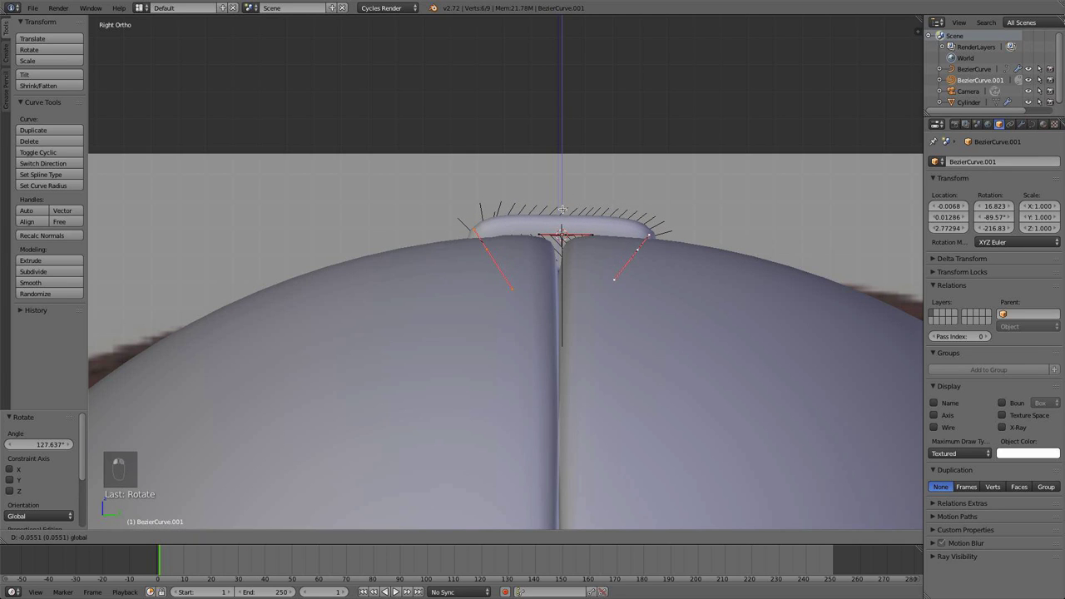
key(a)
key(Tab)
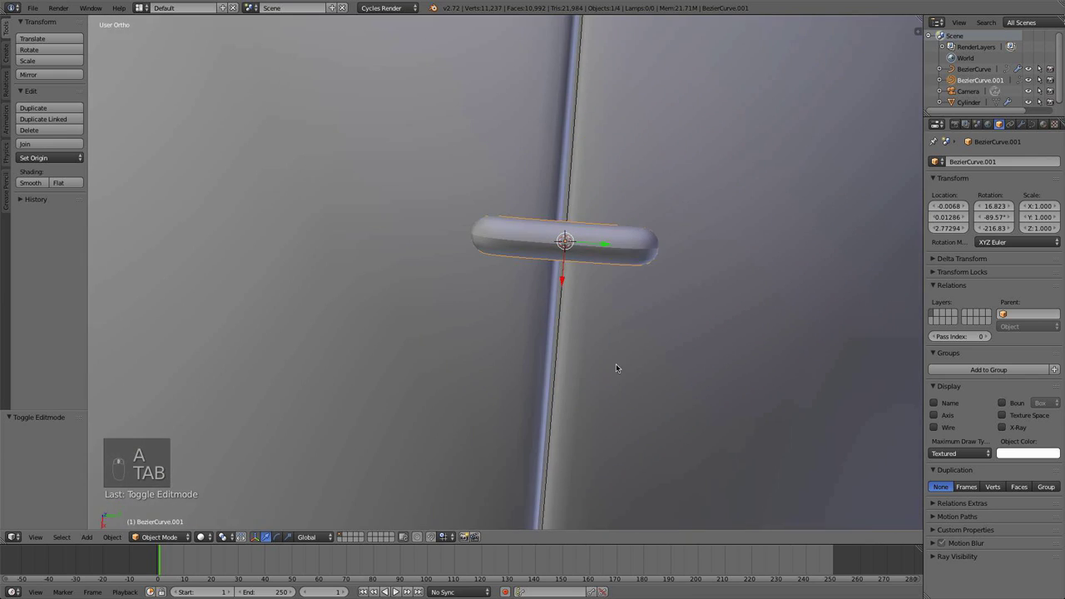
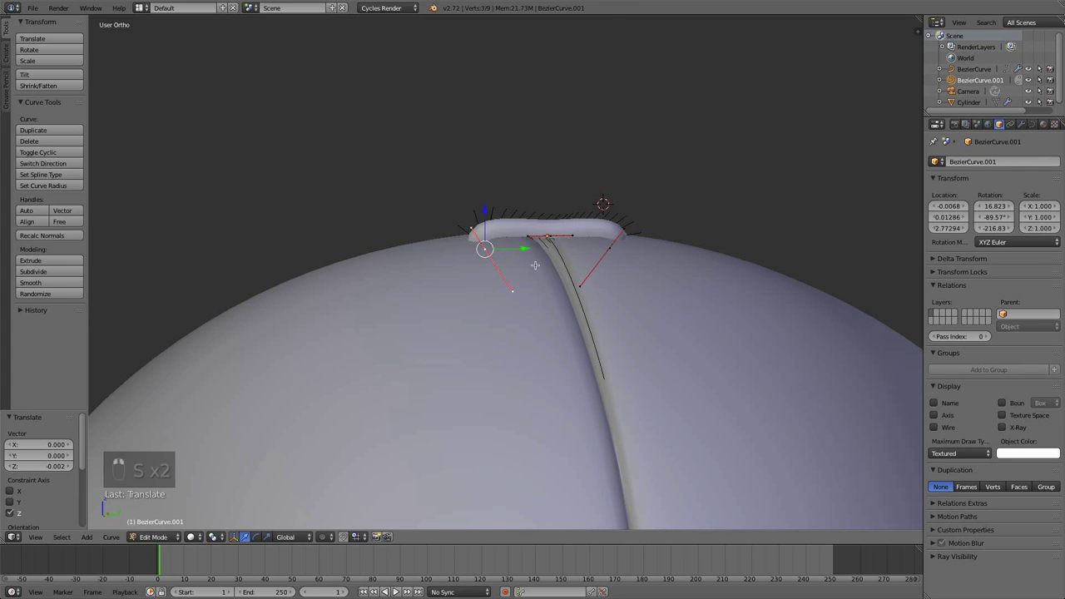
Rotate the stitch's curve points in top view so it hugs the ball, checking in wireframe.
key(KP_7)
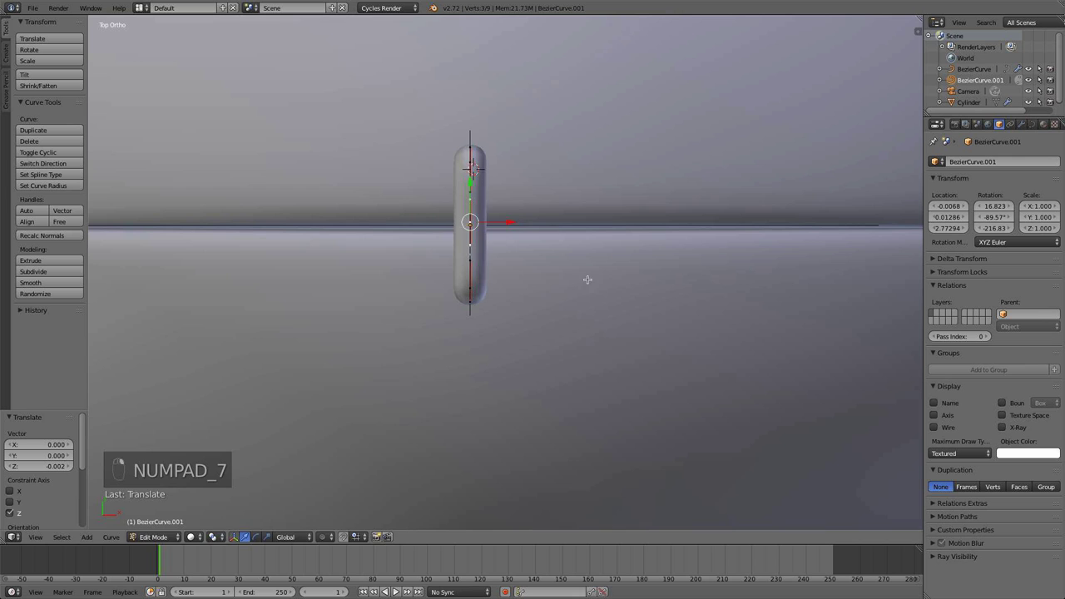
key(r)
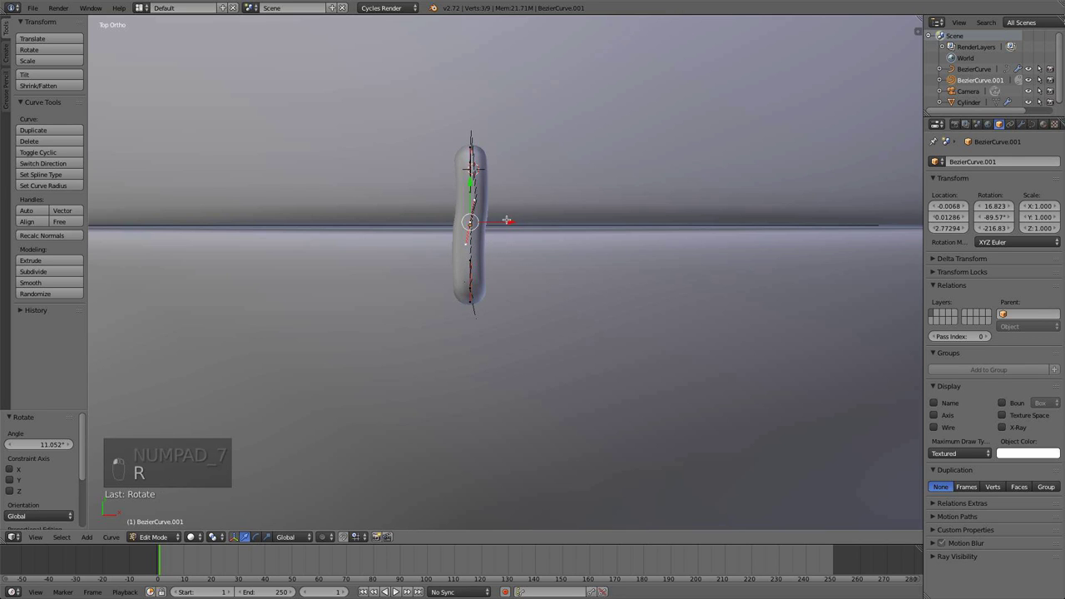
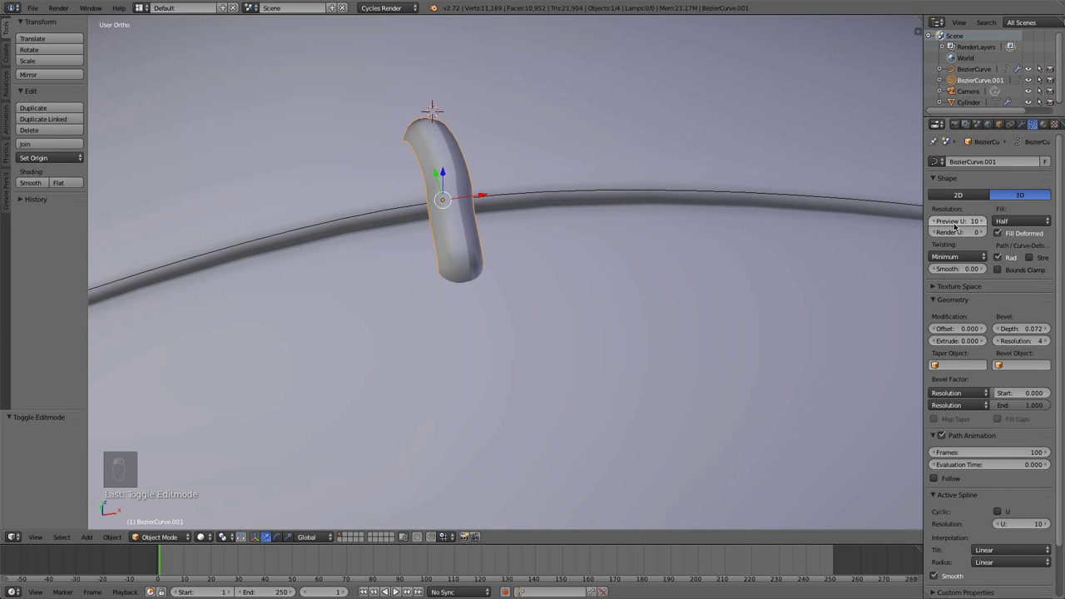
drag(760, 262, 569, 254)
key(KP_7)
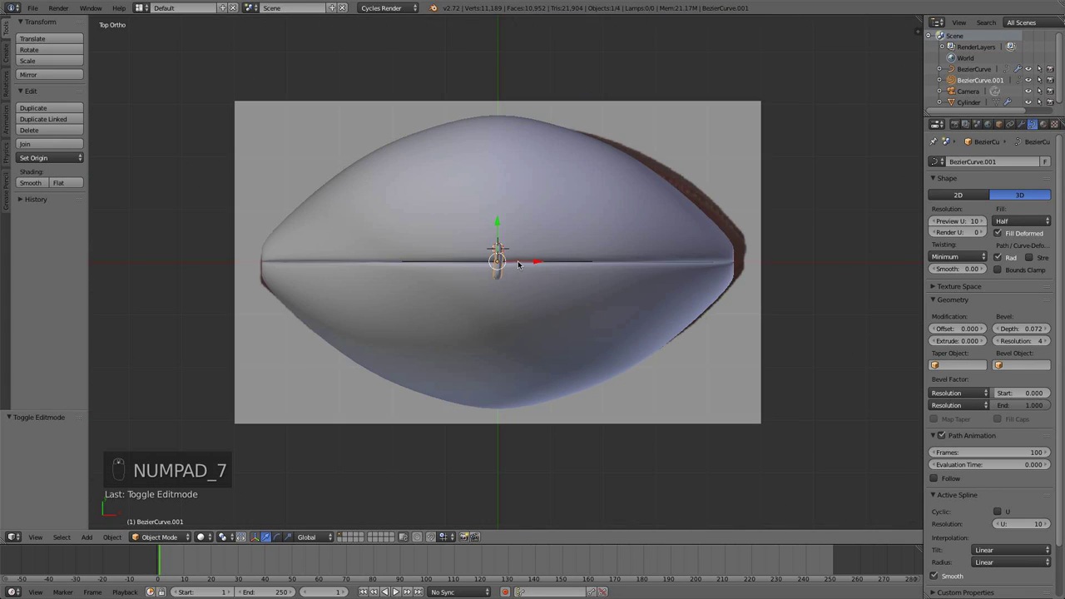
key(z)
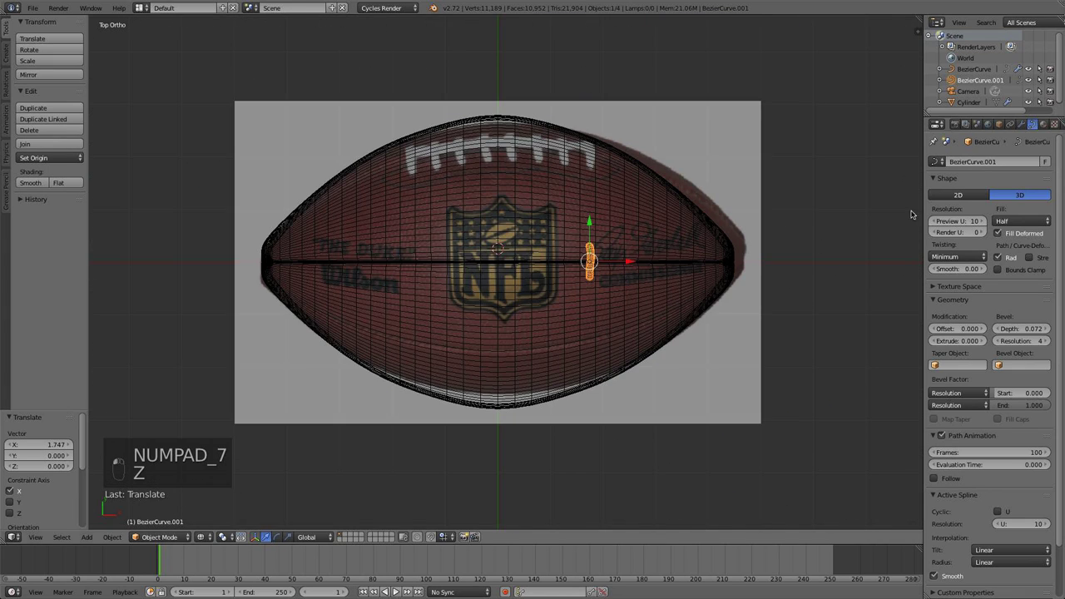
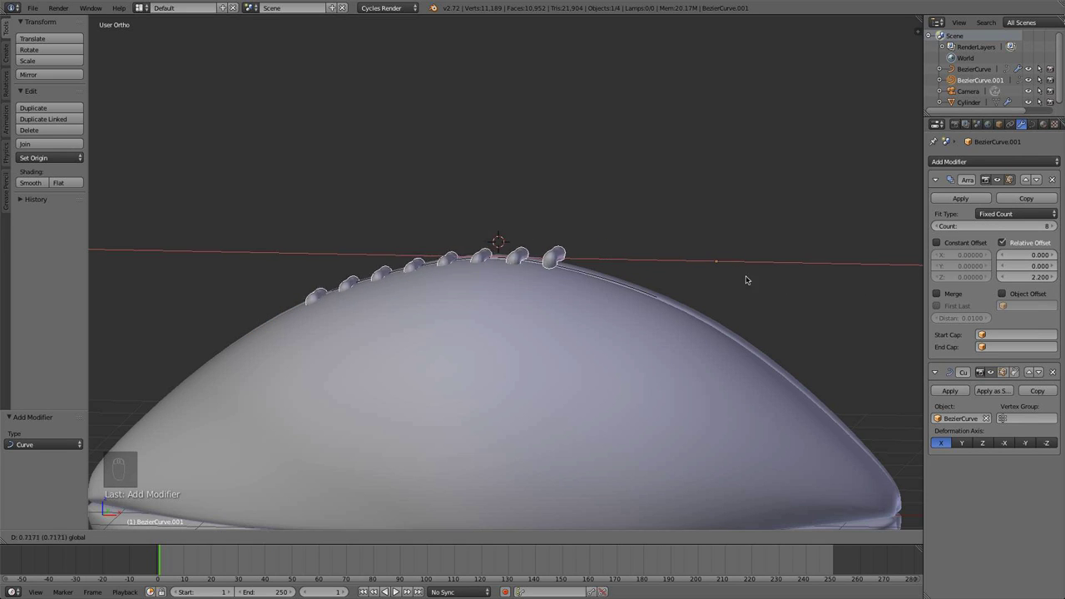
Check the eight arrayed stitches following the seam curve, editing the curve points and viewing from the front.
key(Tab)
key(a)
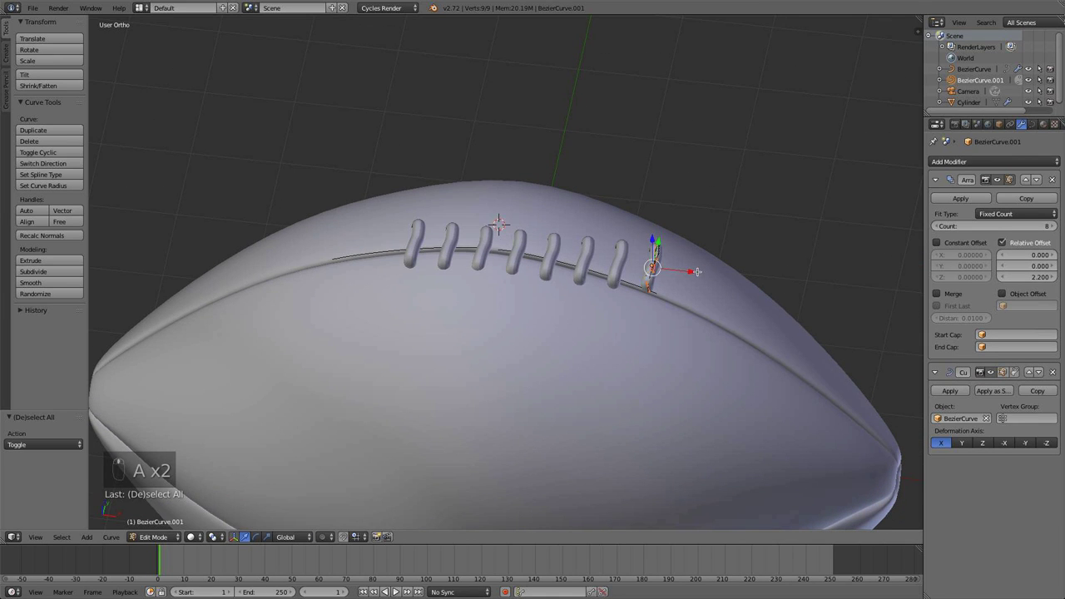
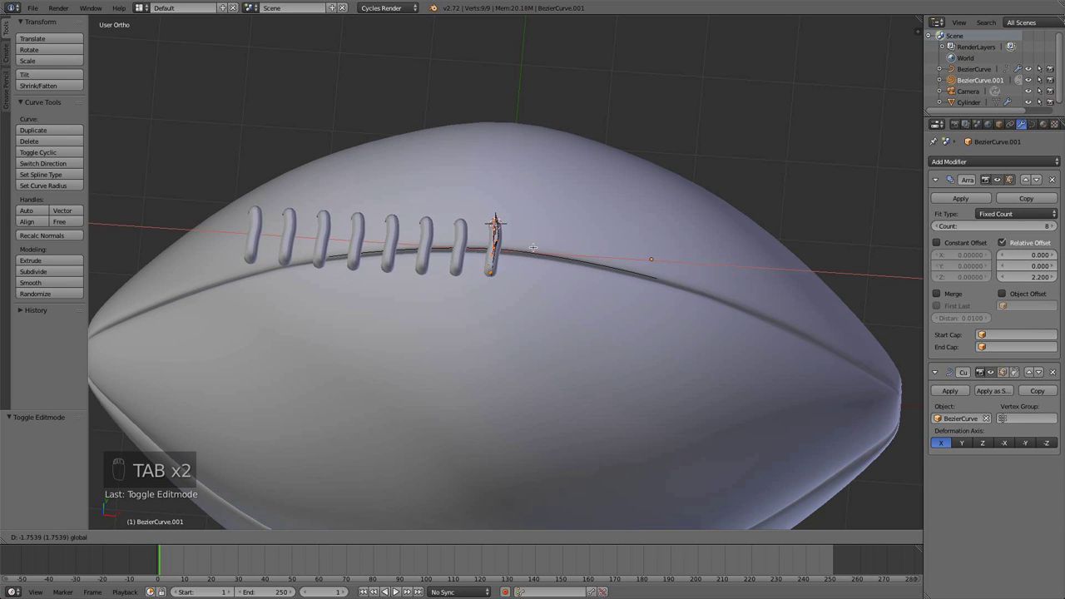
key(Tab)
drag(541, 231, 535, 177)
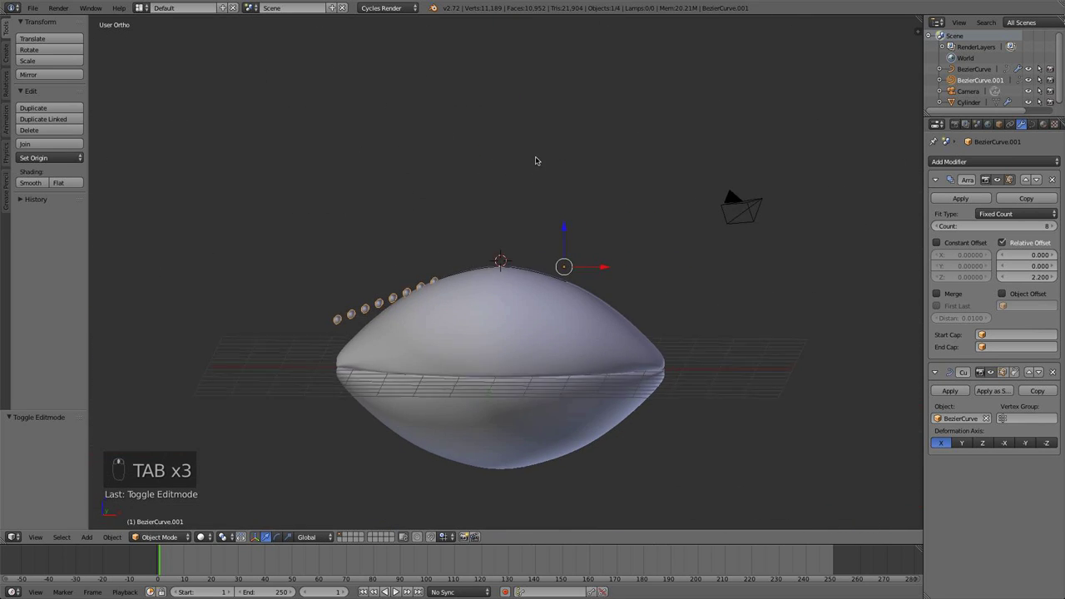
key(KP_1)
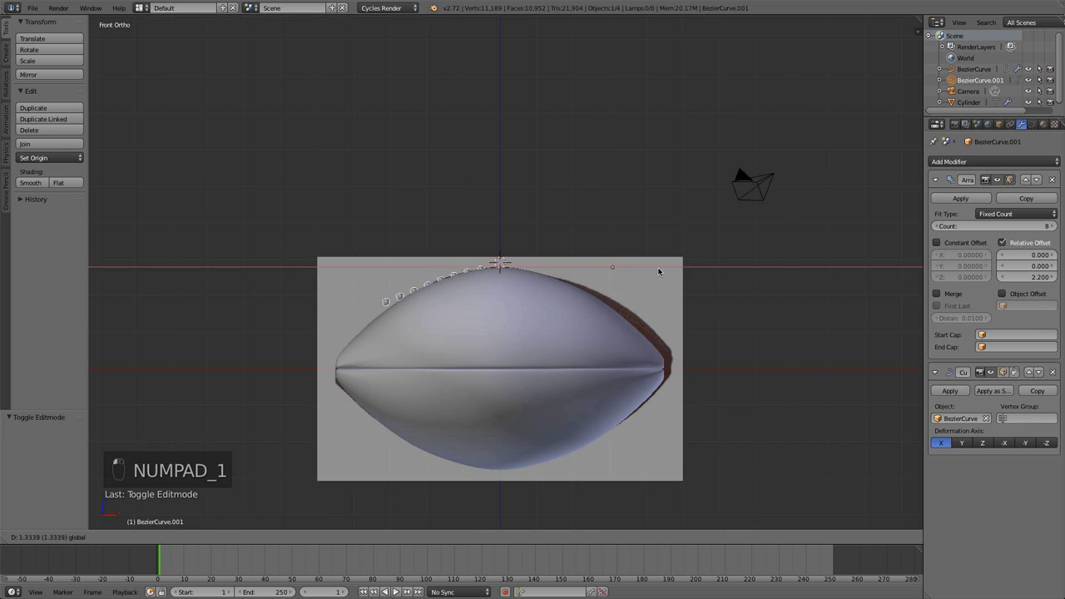
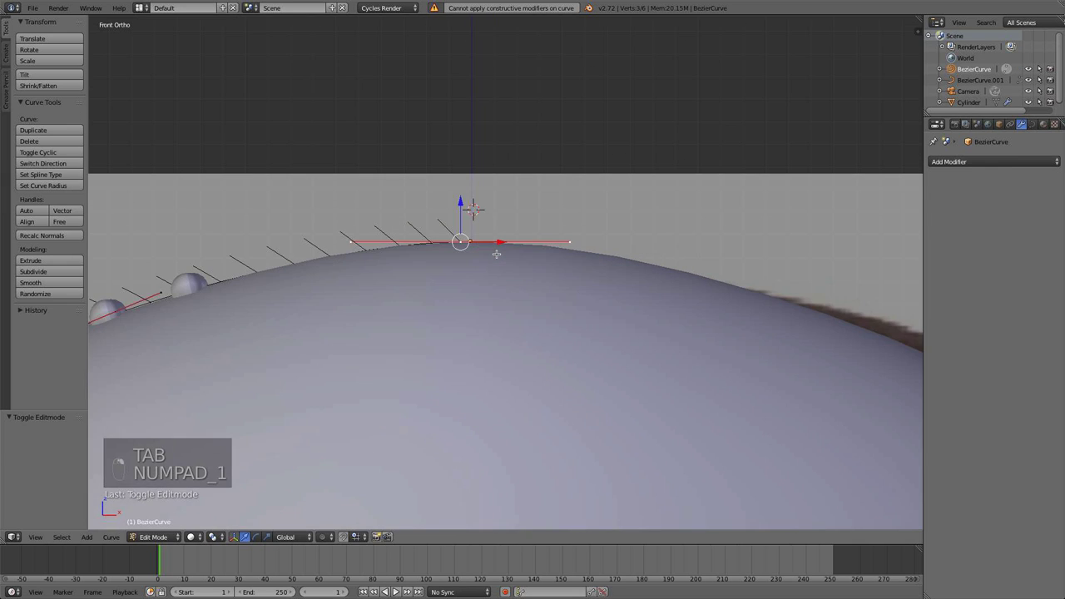
Extrude a new end point on the seam path so the stitches spread over the crest.
key(e)
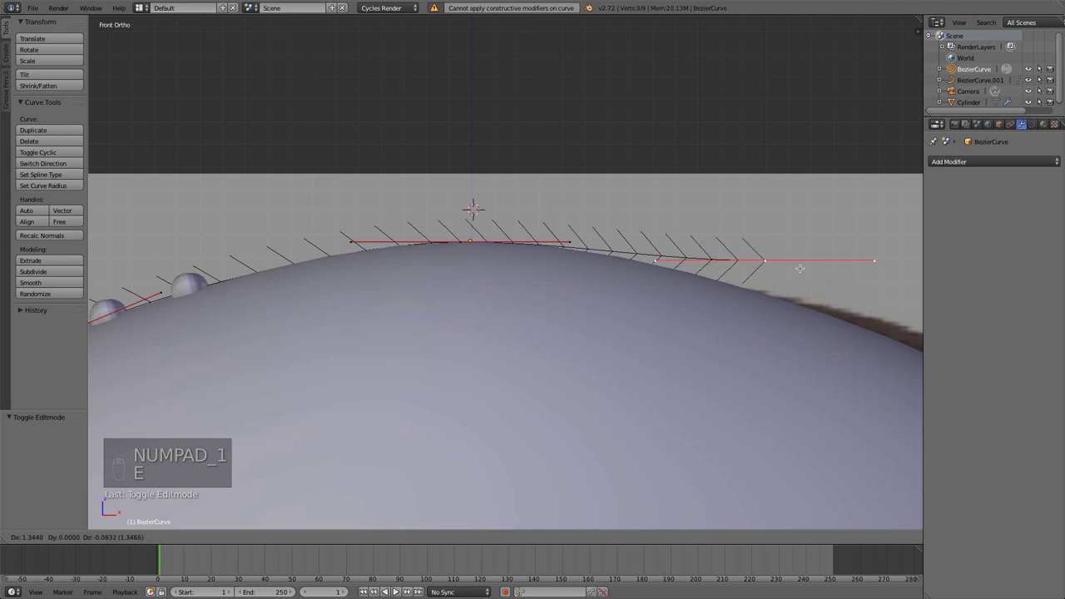
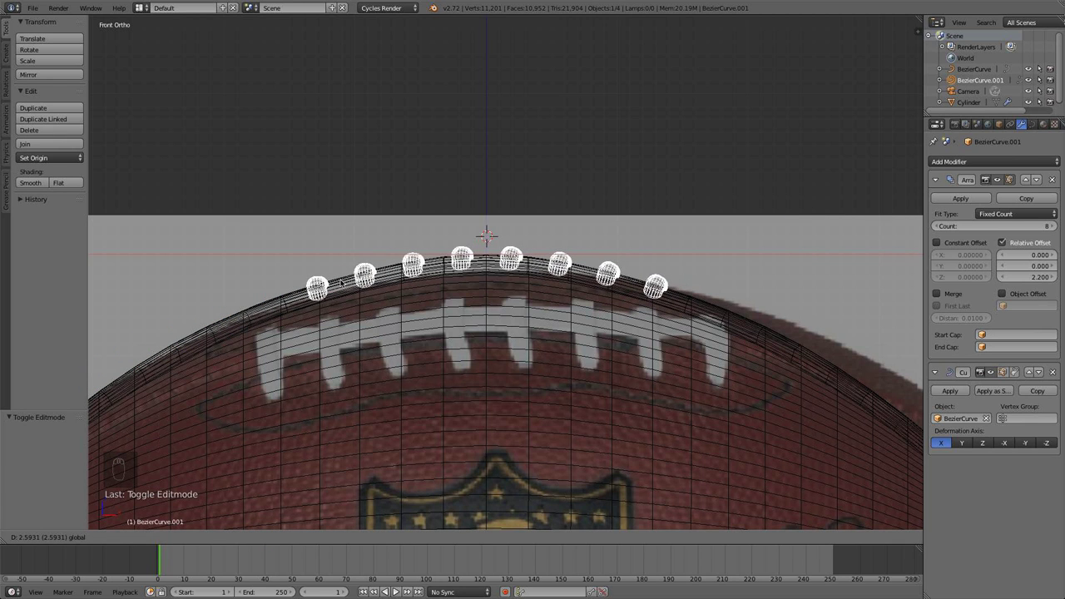
Widen the Array Relative Offset Z to 2.7 and inspect the lace spacing from the front.
key(z)
key(z)
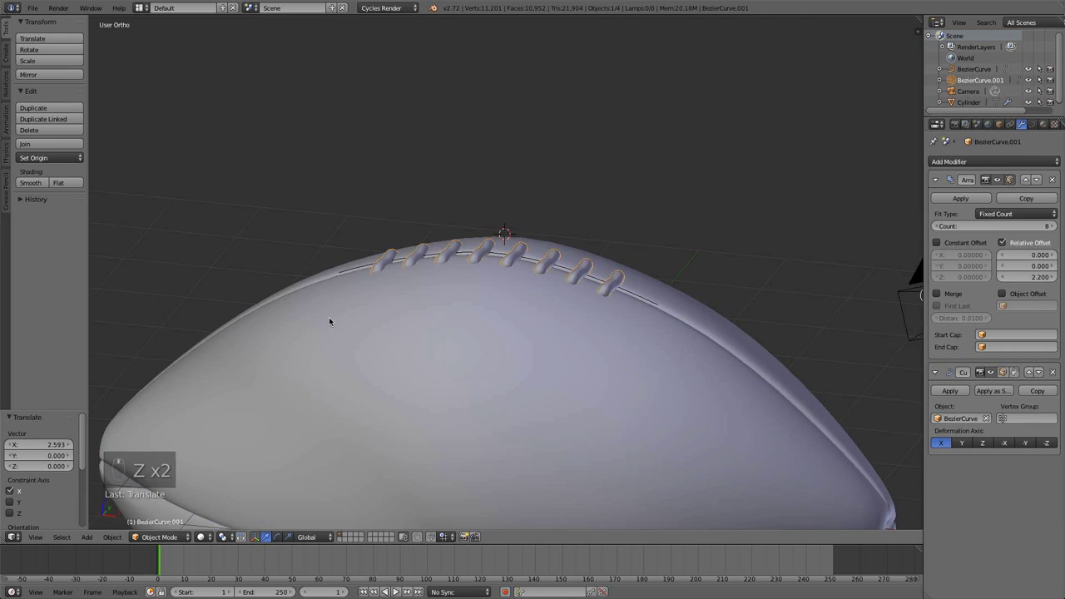
drag(393, 407, 388, 331)
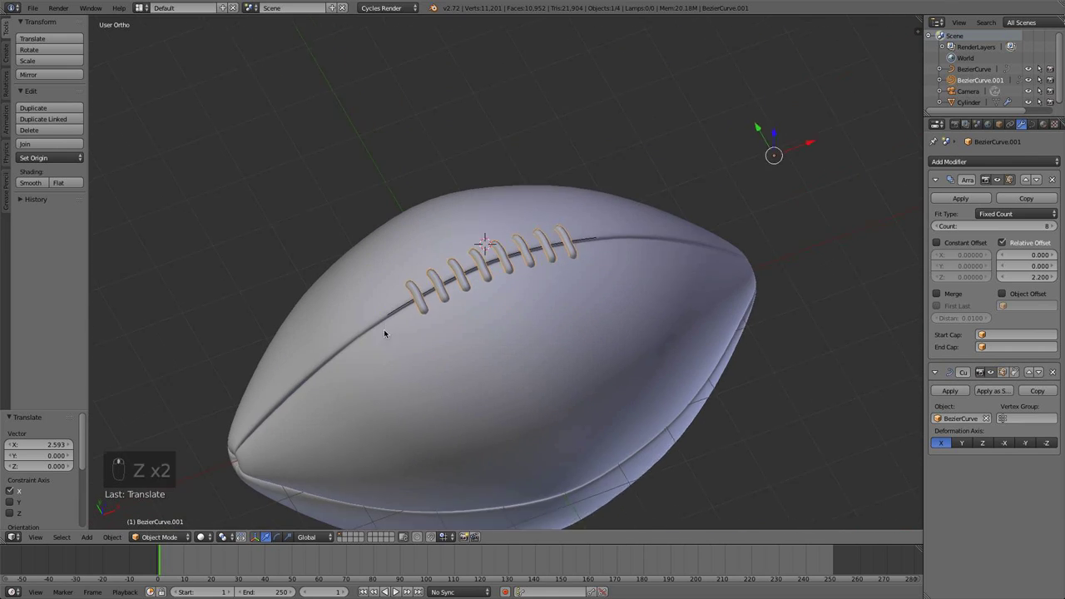
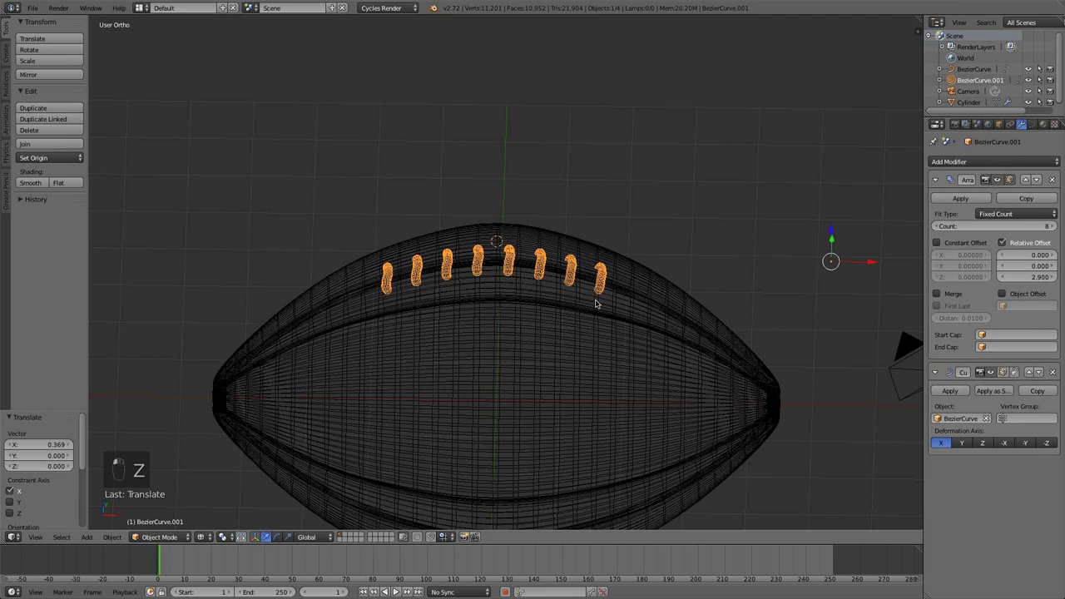
drag(596, 296, 593, 271)
key(KP_1)
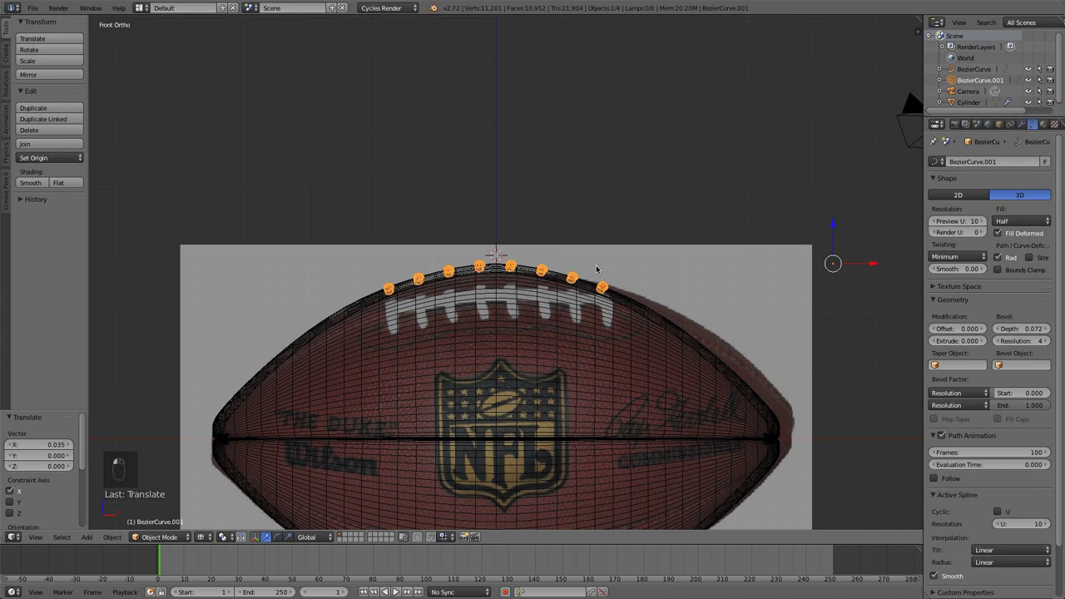
drag(563, 283, 818, 266)
drag(817, 266, 797, 265)
Toggle edit mode and wireframe/solid shading to verify the stitches sit evenly along the seam.
key(a)
key(Tab)
key(z)
key(z)
key(Tab)
key(a)
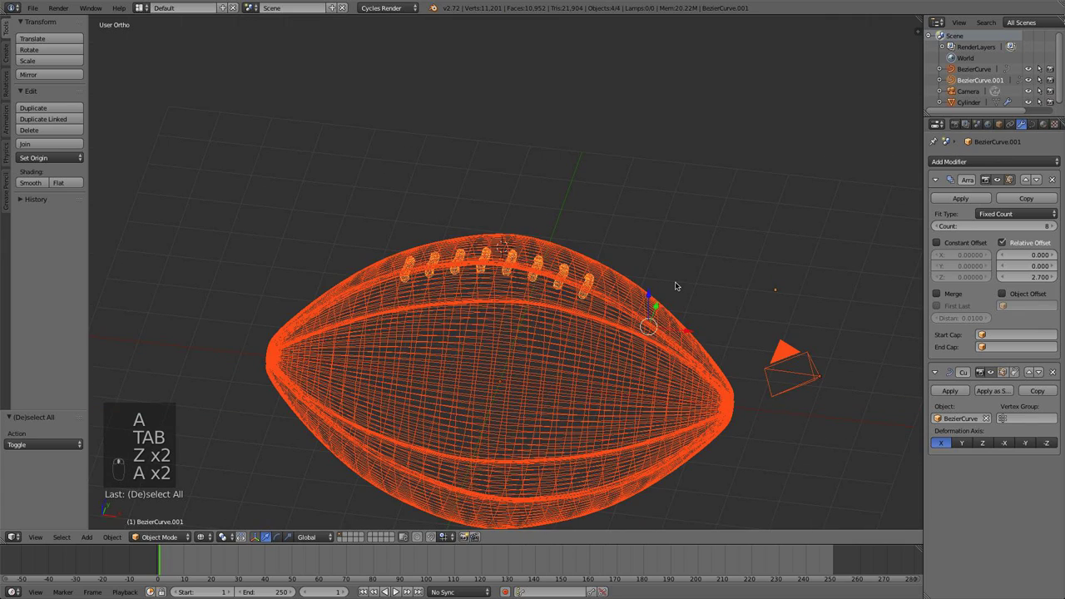
key(z)
key(a)
Orbit around the ball and check the laces from the front and side views.
drag(535, 347, 509, 326)
drag(524, 250, 482, 257)
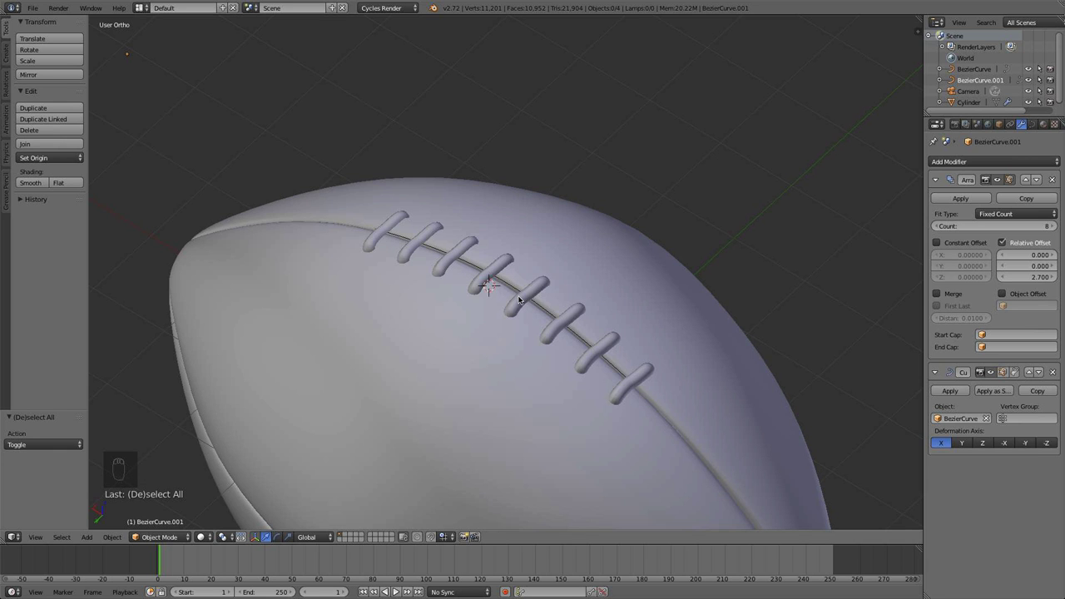
drag(514, 290, 585, 252)
key(KP_1)
key(KP_3)
key(KP_1)
Duplicate the seam path curve as a cord beneath the laces, arrayed with Relative Offset Z -0.8.
key(z)
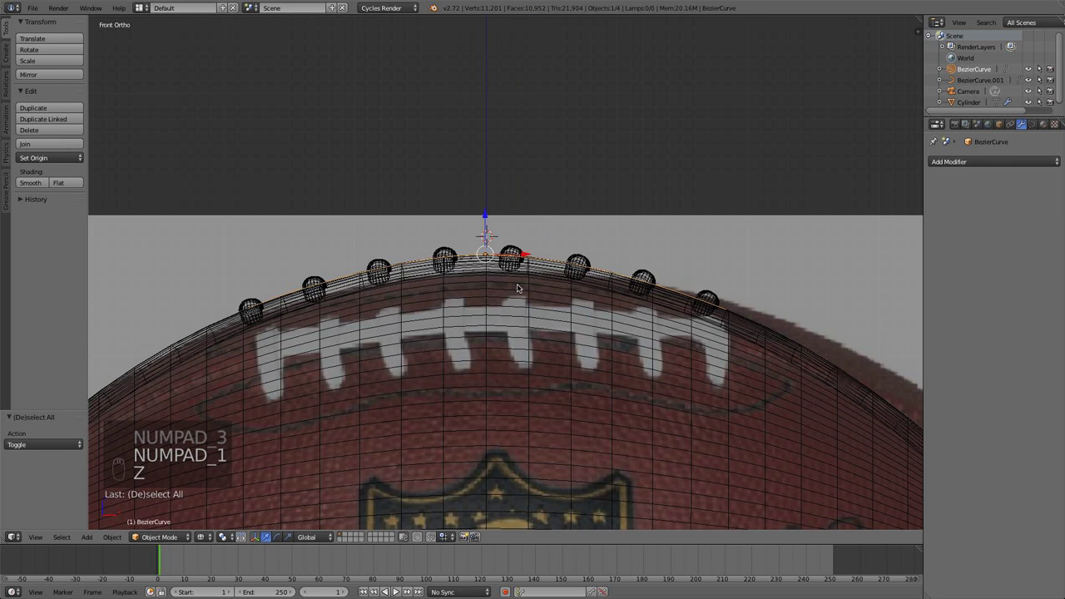
key(shift+d)
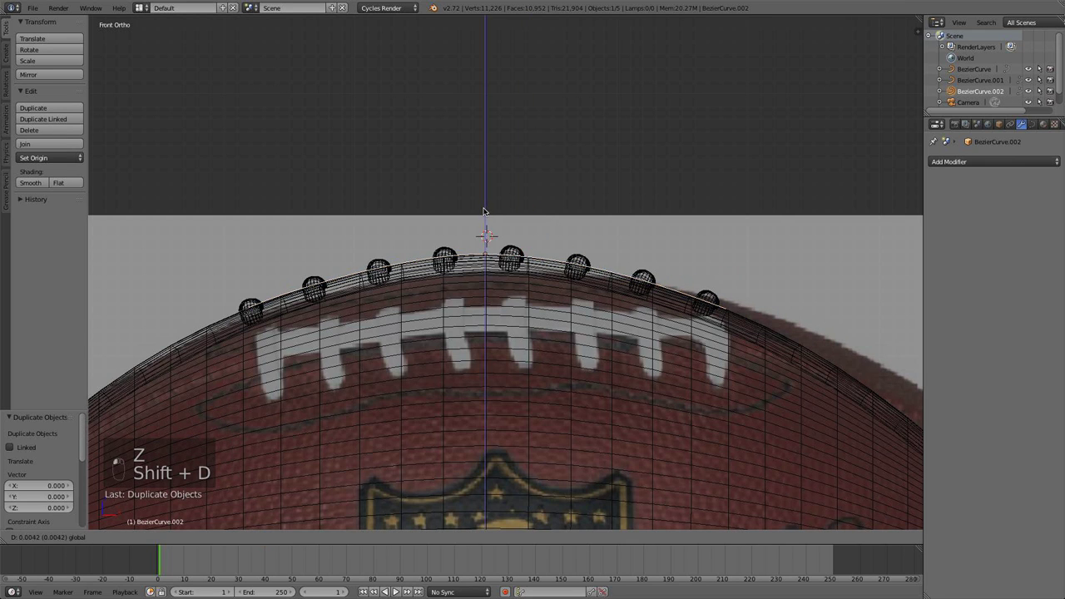
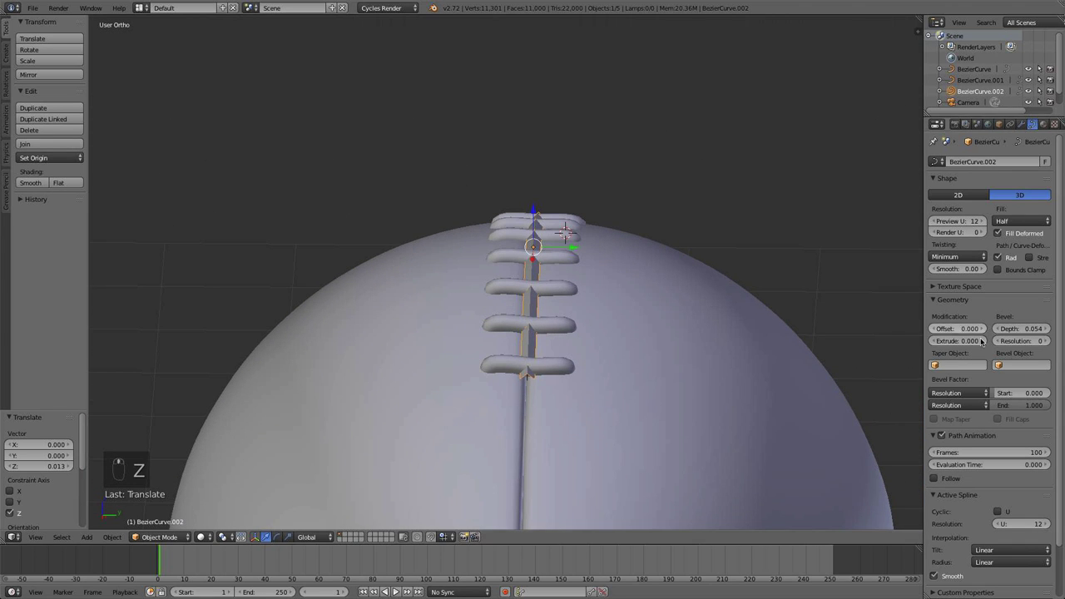
drag(617, 278, 603, 328)
drag(603, 327, 604, 238)
drag(604, 239, 602, 217)
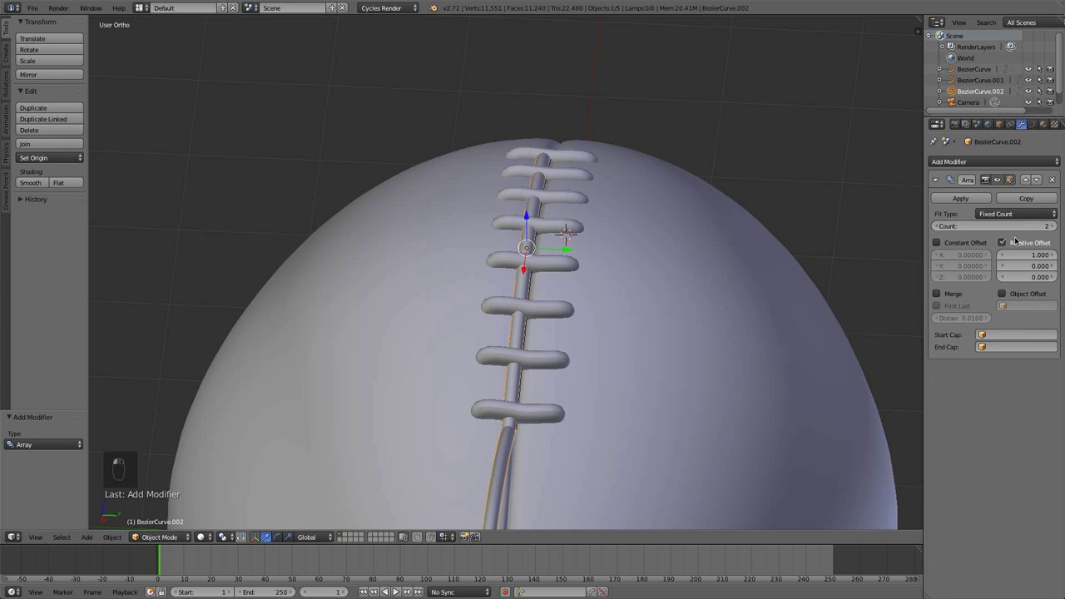
key(1)
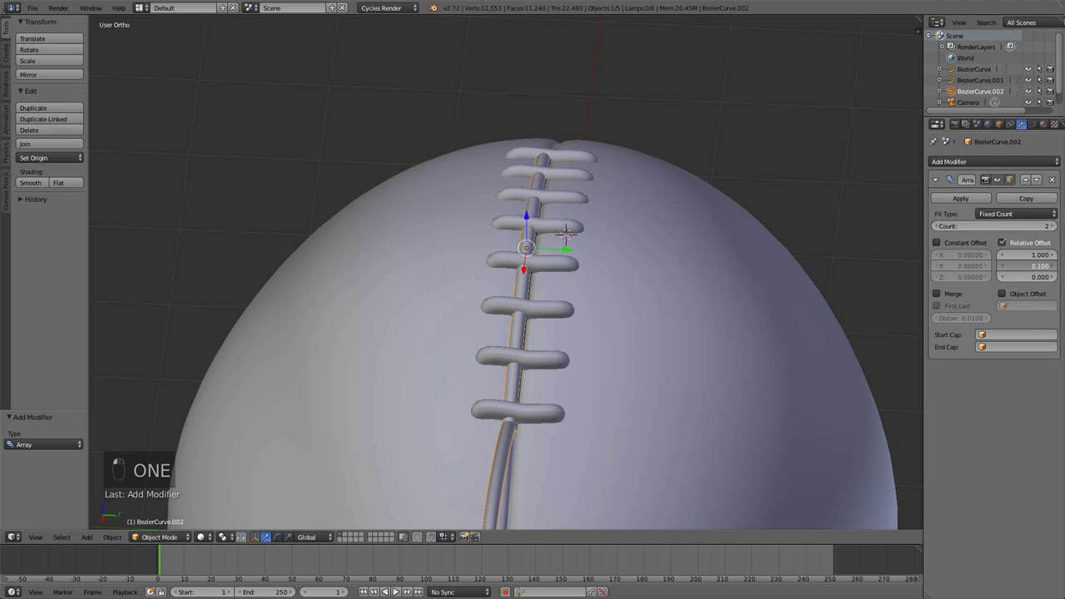
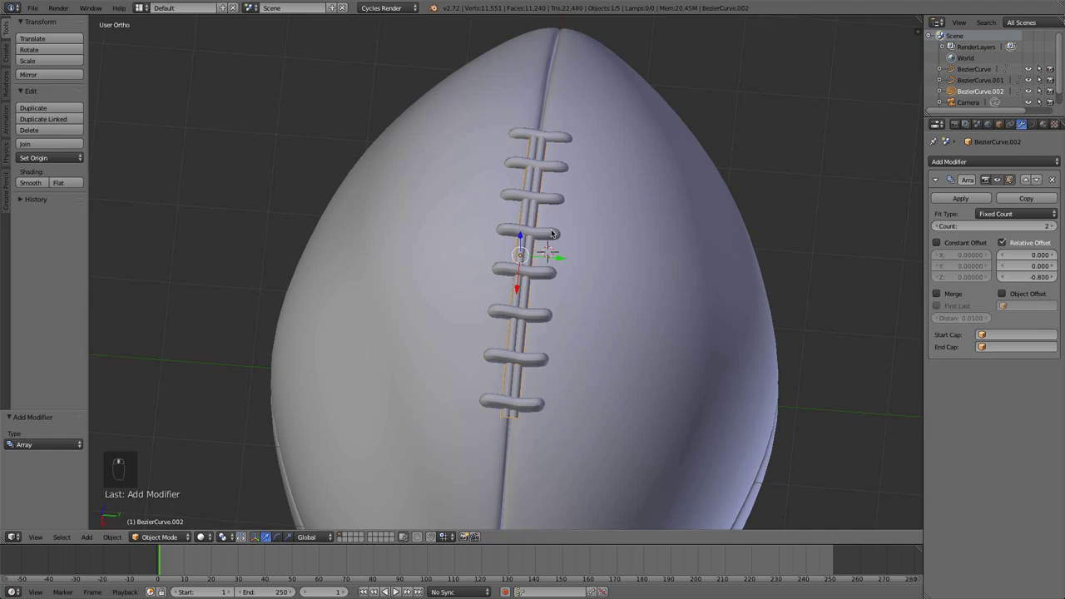
key(Tab)
With Bevel Depth 0.060, move and rotate the seam's end point so it follows the ball's outline.
key(a)
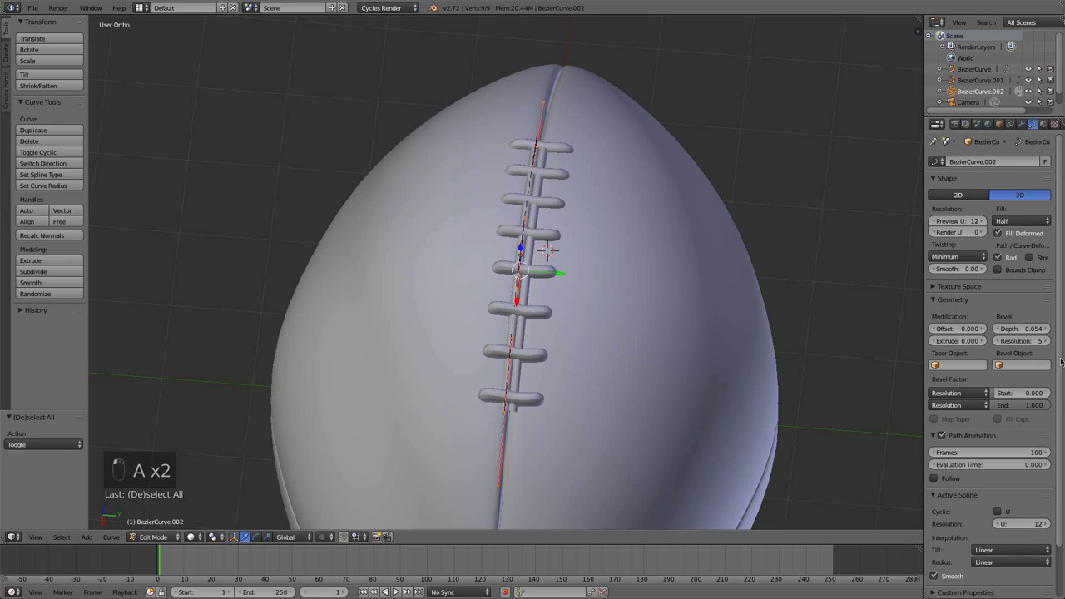
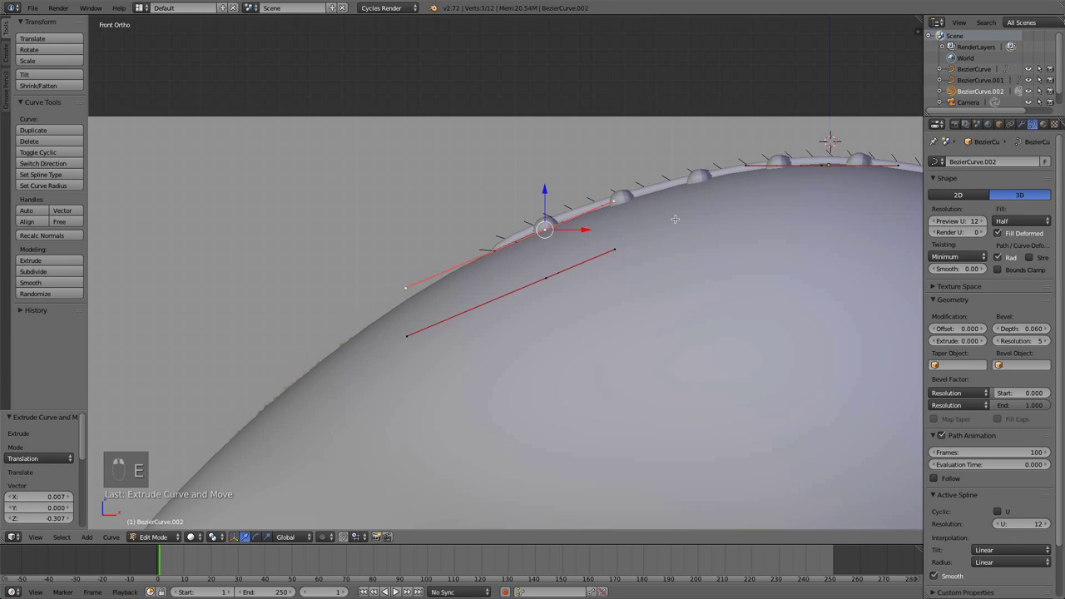
key(s)
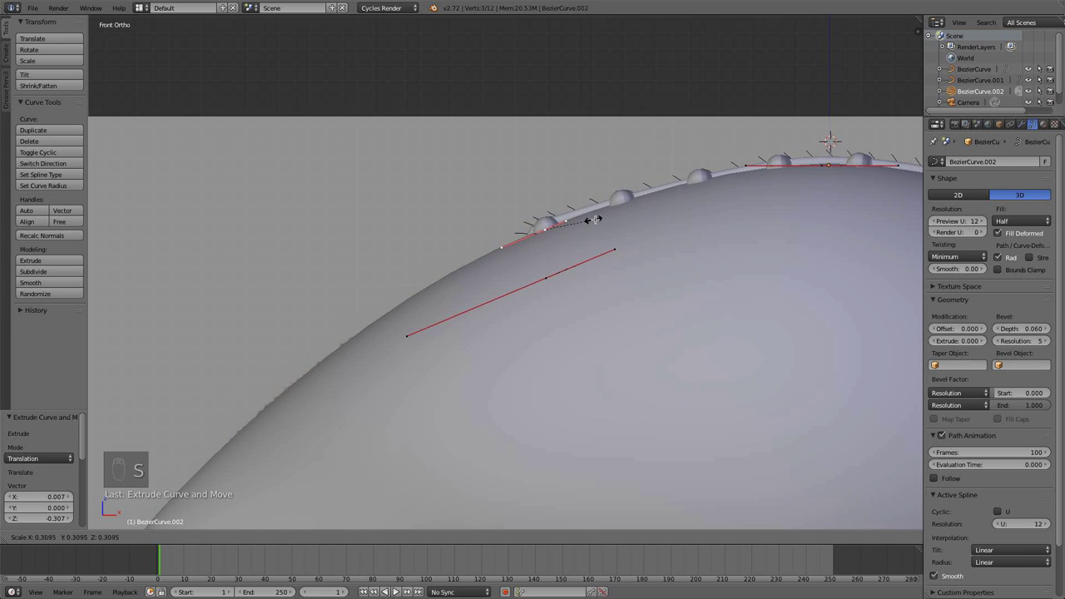
key(g)
key(z)
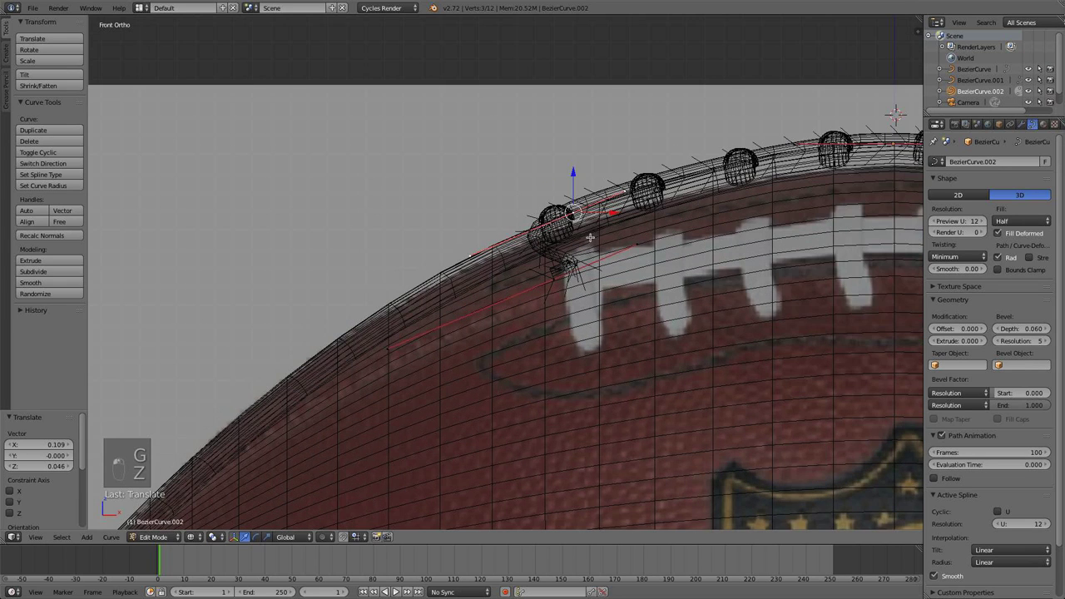
key(r)
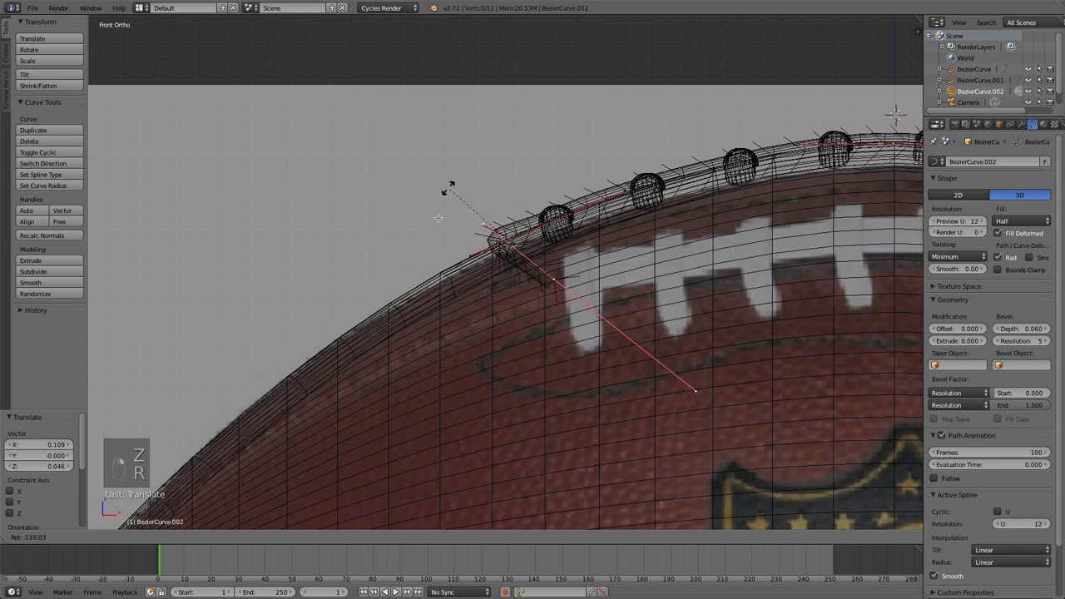
key(g)
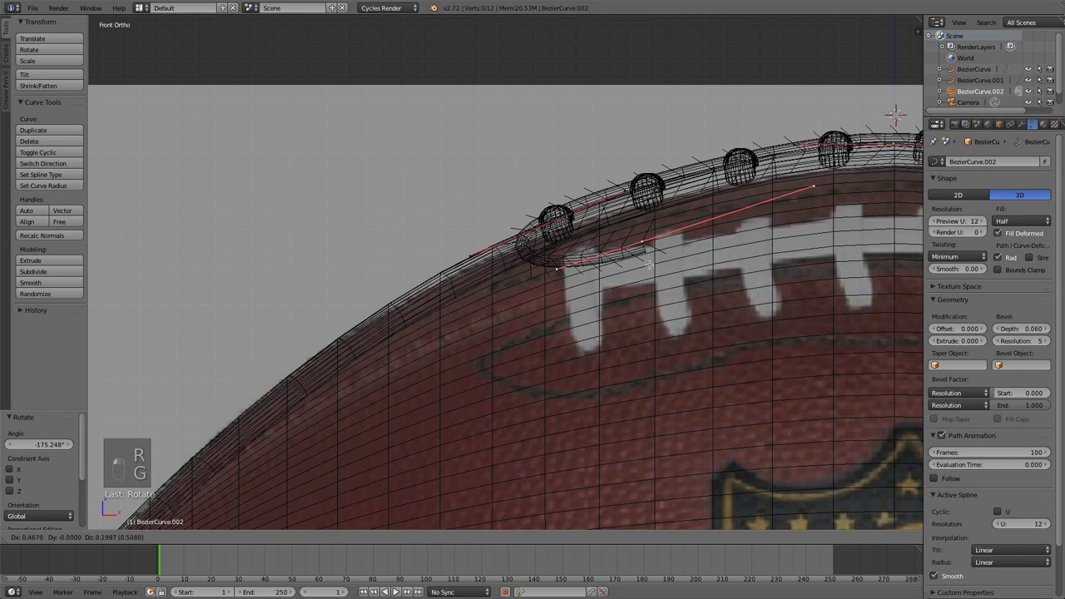
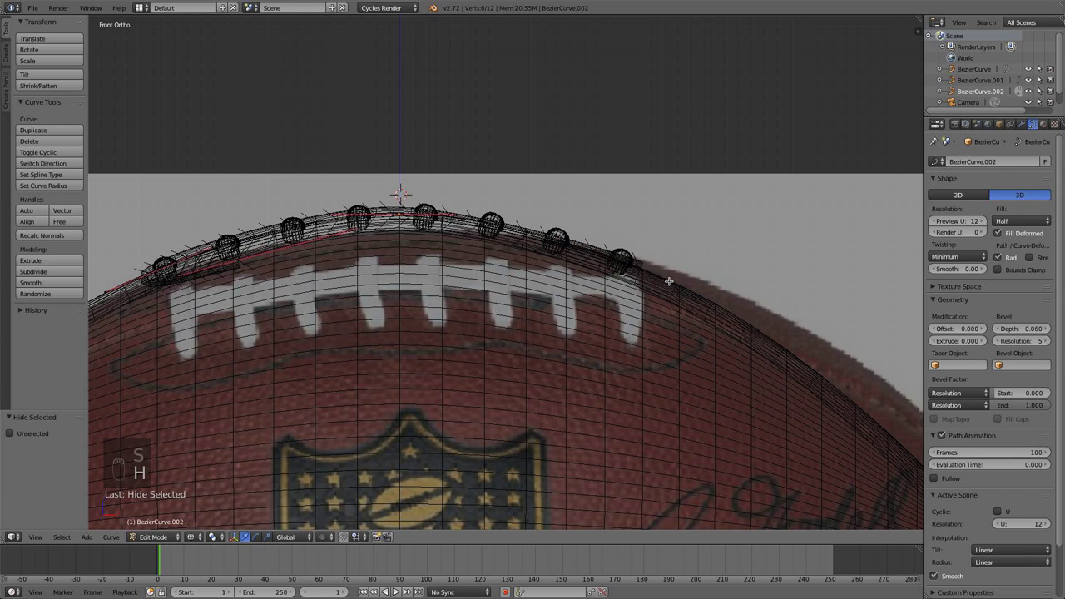
key(alt+h)
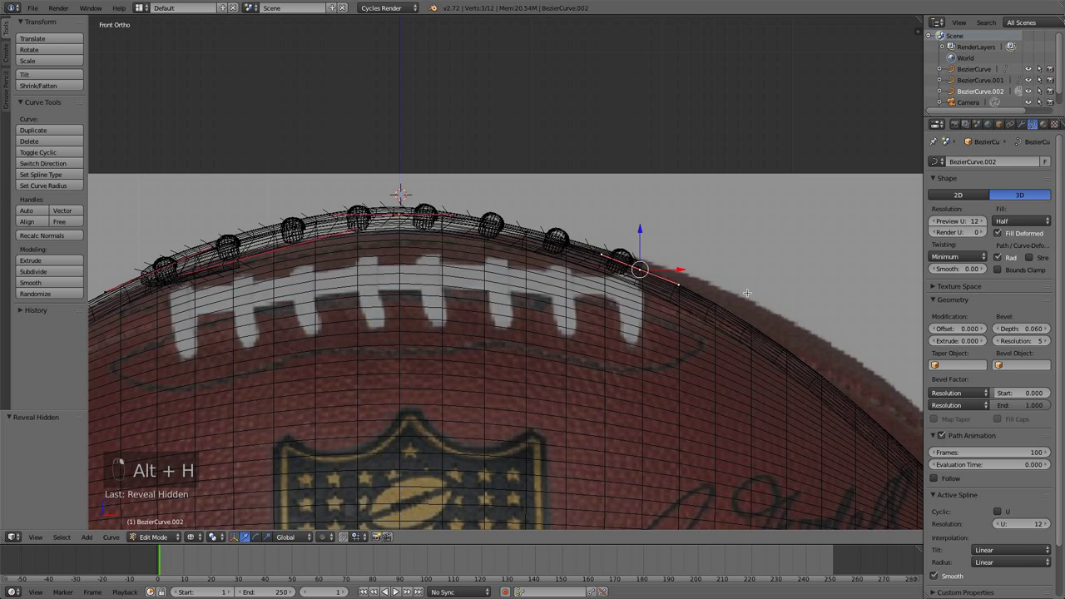
Move and extrude the seam's other end so the cord runs end to end, then review in solid shading.
key(g)
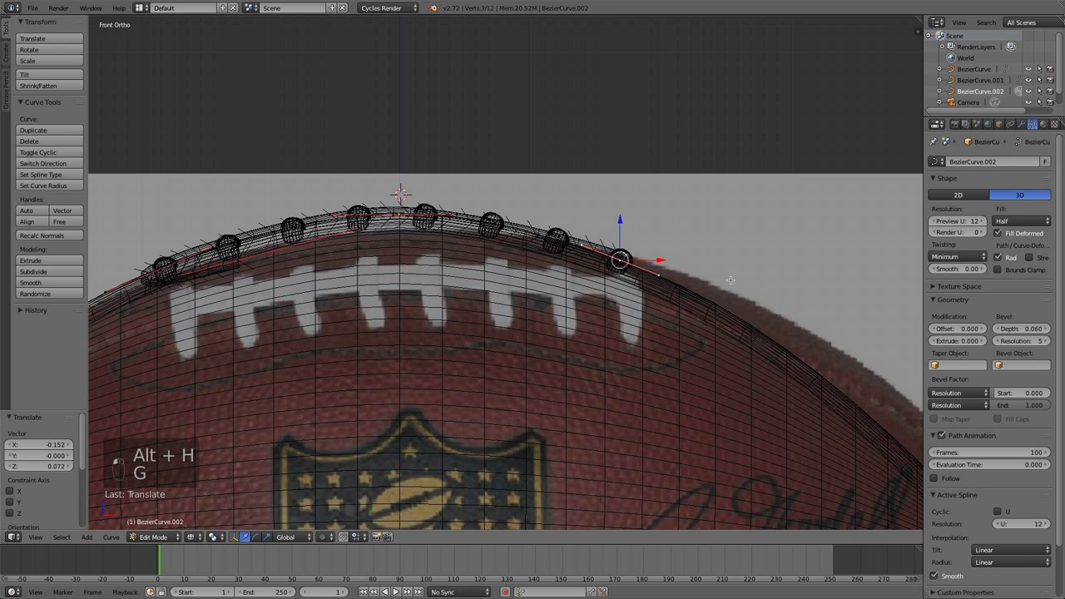
key(e)
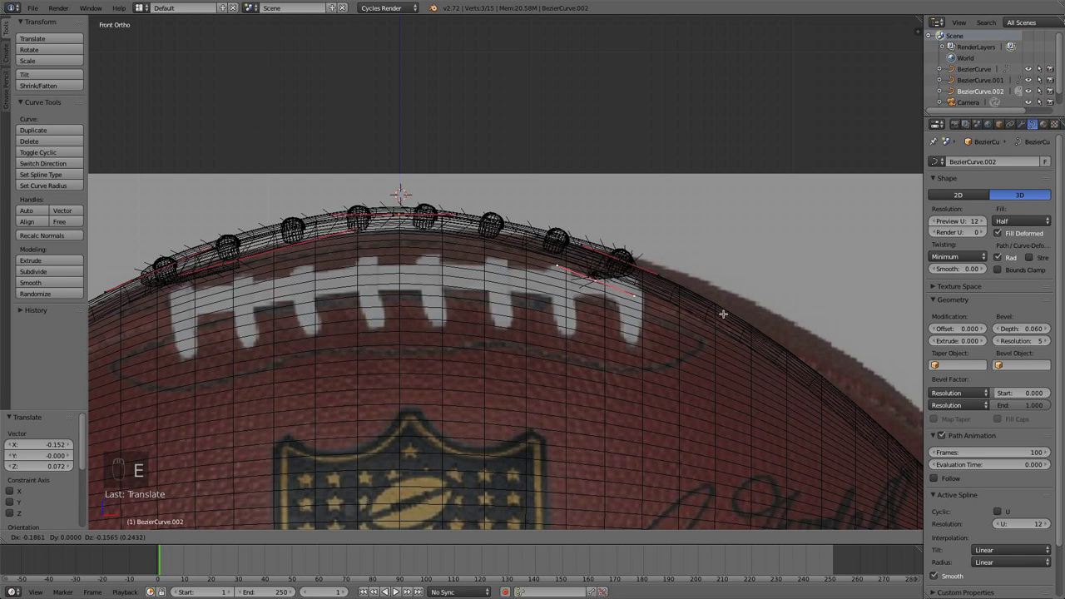
key(s)
key(r)
key(a)
key(Tab)
key(z)
drag(653, 282, 661, 295)
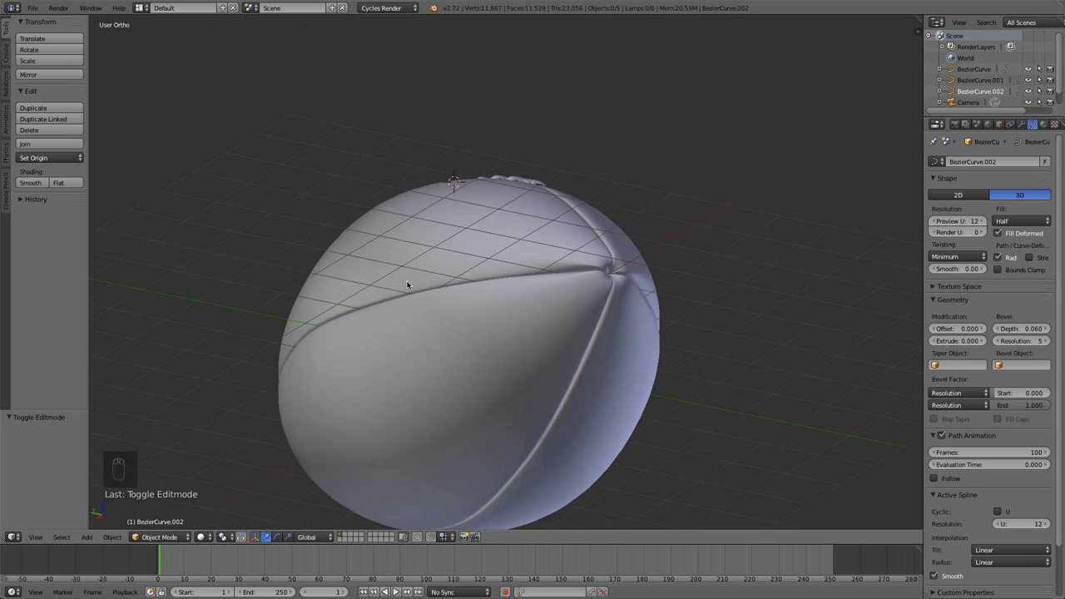
Orbit and zoom out to view the whole football scene before adding lighting.
drag(466, 381, 453, 298)
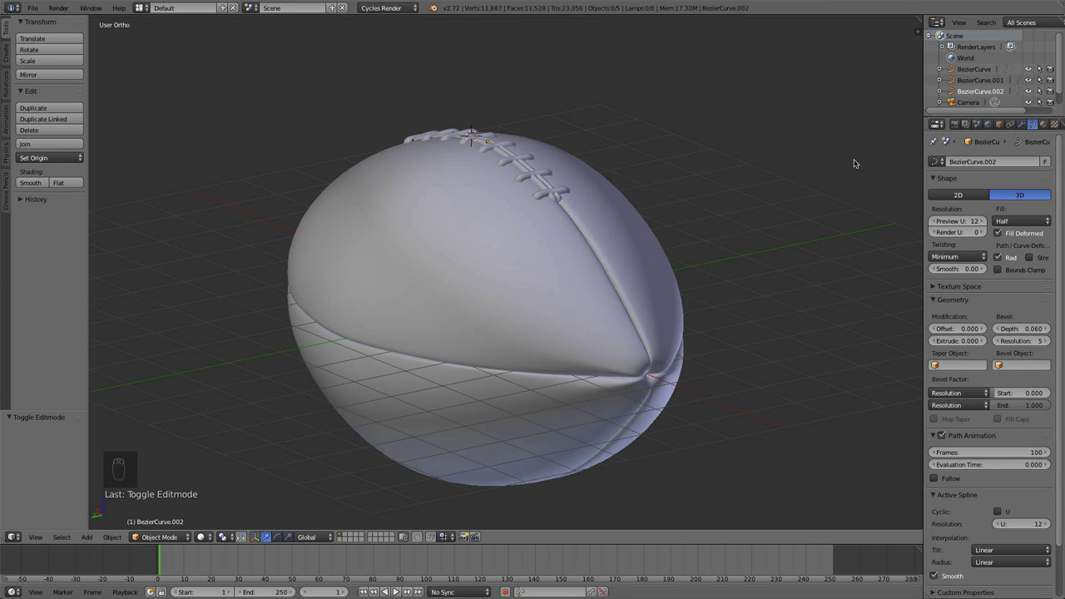
key(KP_7)
drag(644, 116, 643, 161)
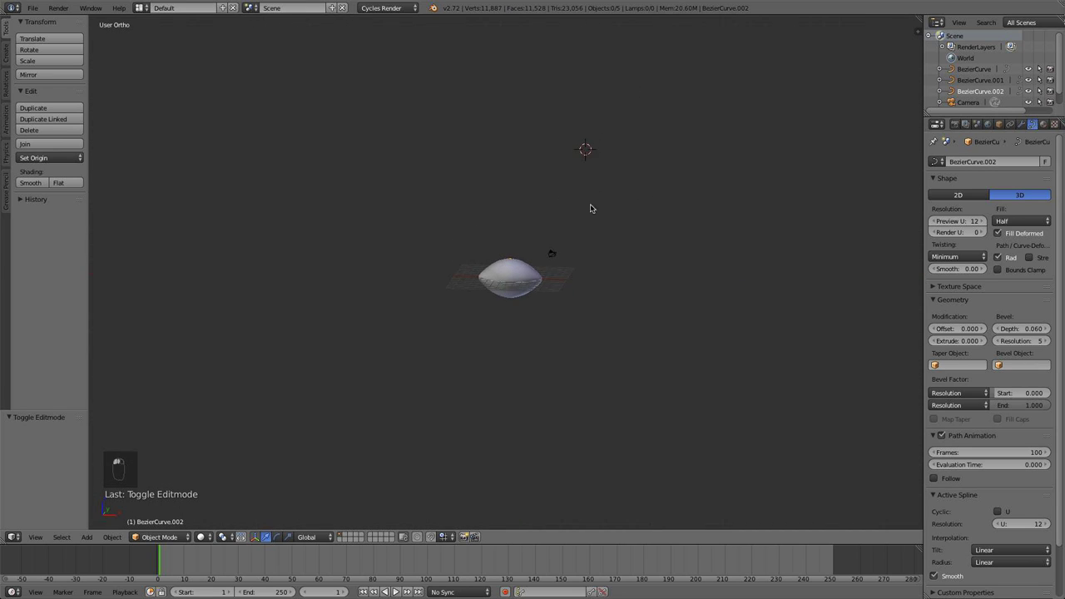
drag(598, 264, 550, 320)
Add a Sun lamp above the football and rotate it toward the ball.
key(shift+a)
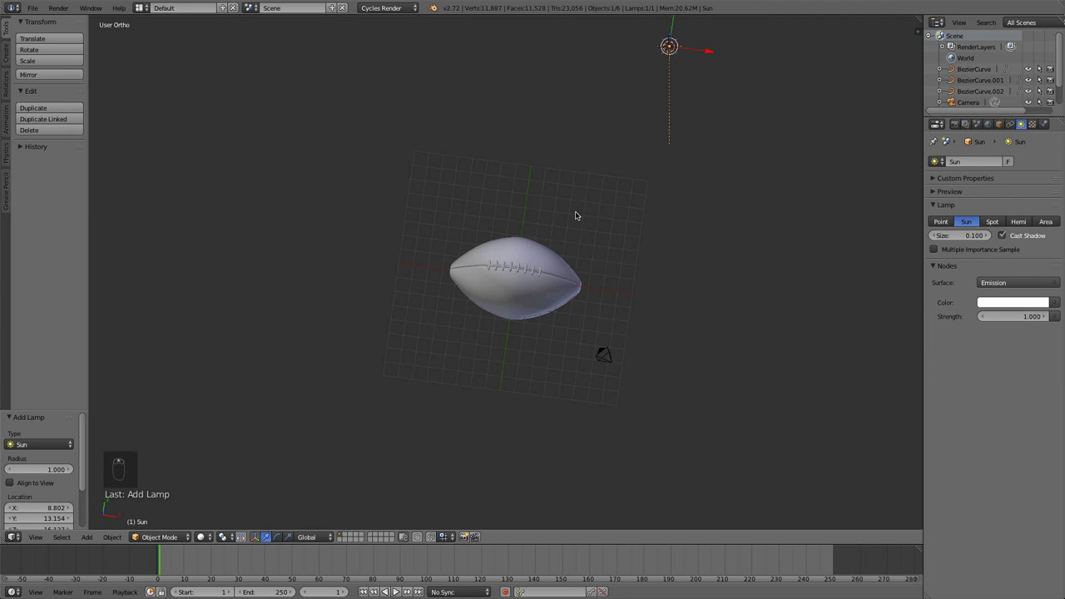
key(r)
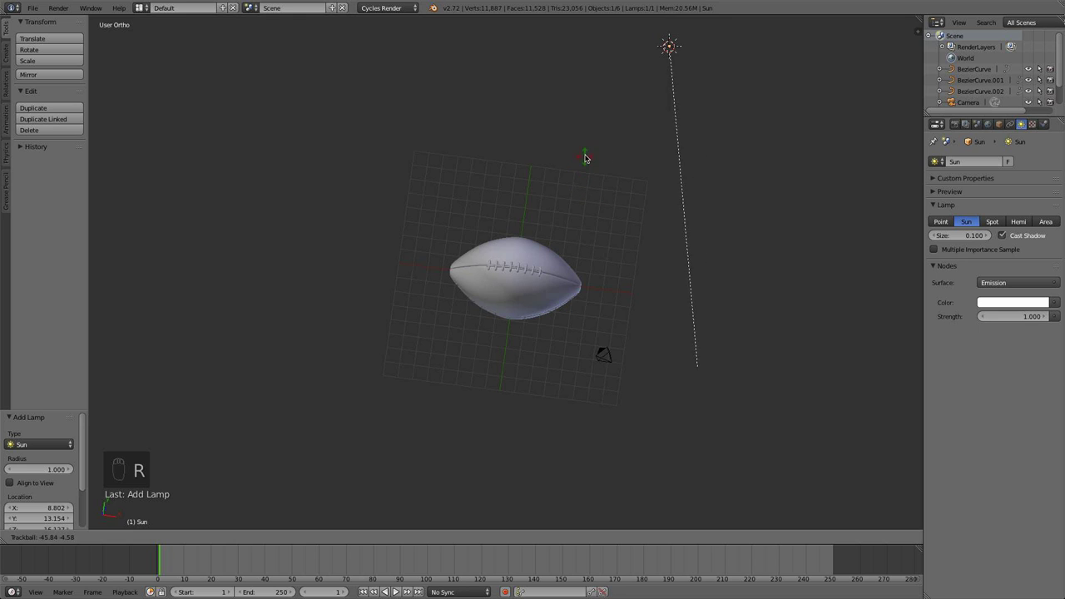
drag(642, 130, 606, 125)
key(KP_1)
key(KP_3)
Refine the sun's aim from front and side views and raise its strength to 8.
key(r)
key(KP_1)
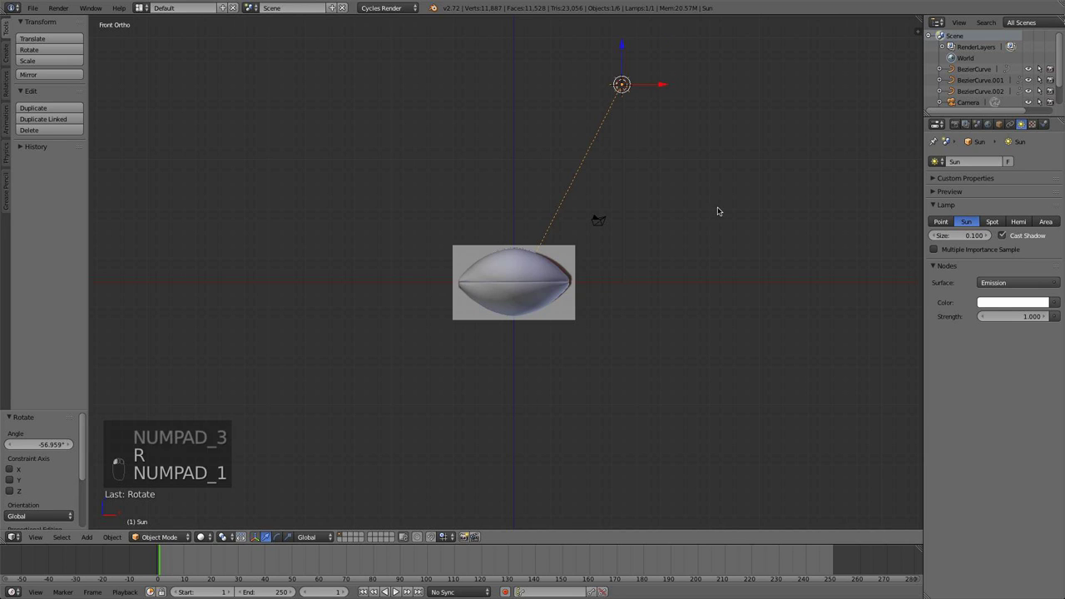
key(KP_3)
key(r)
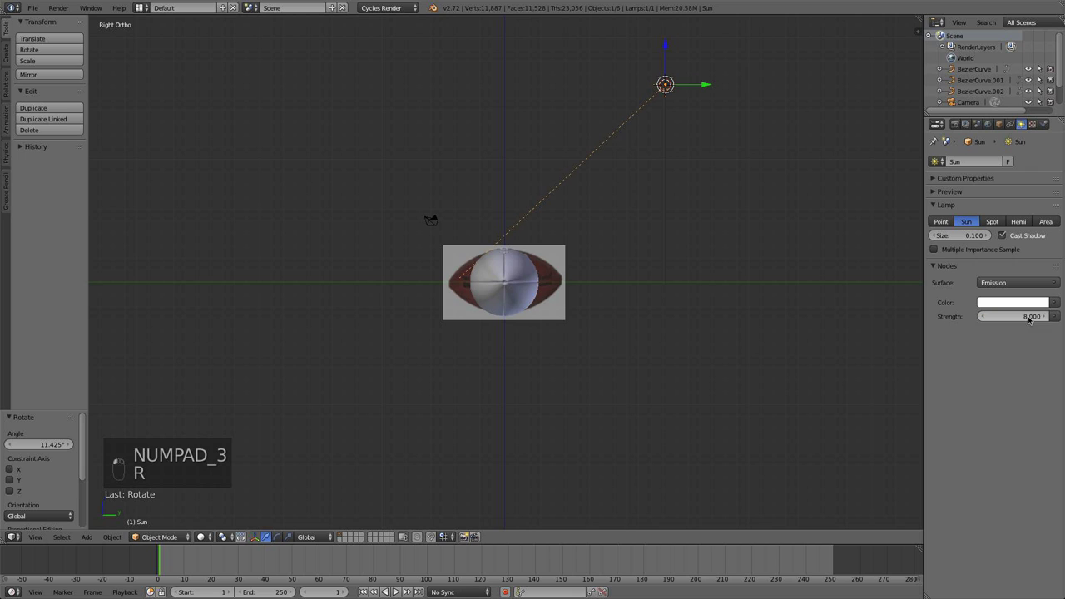
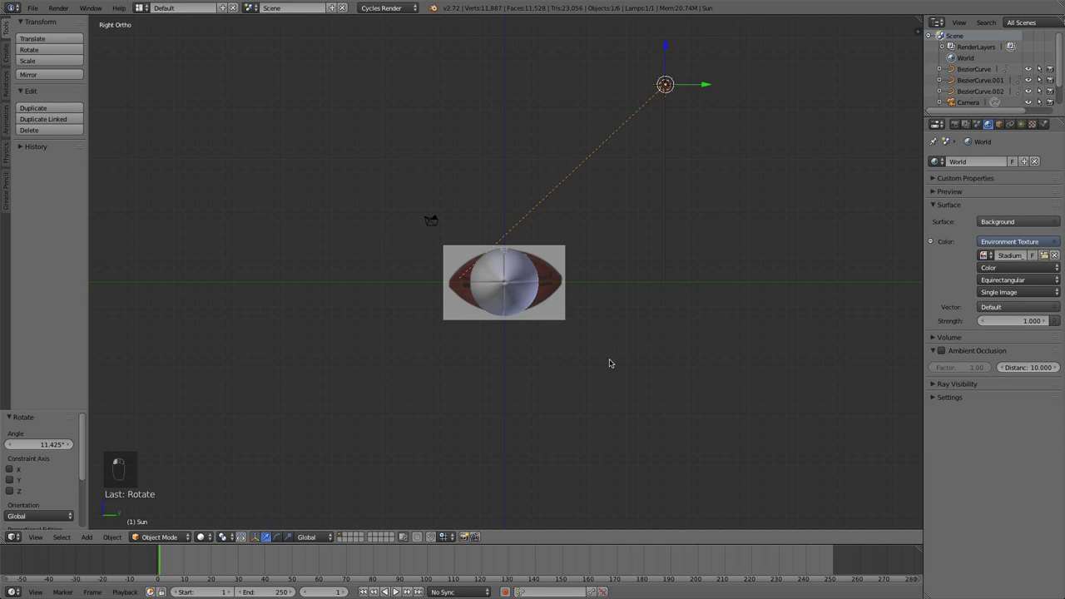
Orbit and zoom the viewport back onto the football after checking the Stadium environment texture.
drag(559, 337, 599, 393)
drag(599, 393, 715, 287)
View the ball from the front and save the football project file.
drag(715, 287, 680, 325)
drag(680, 325, 649, 285)
key(KP_1)
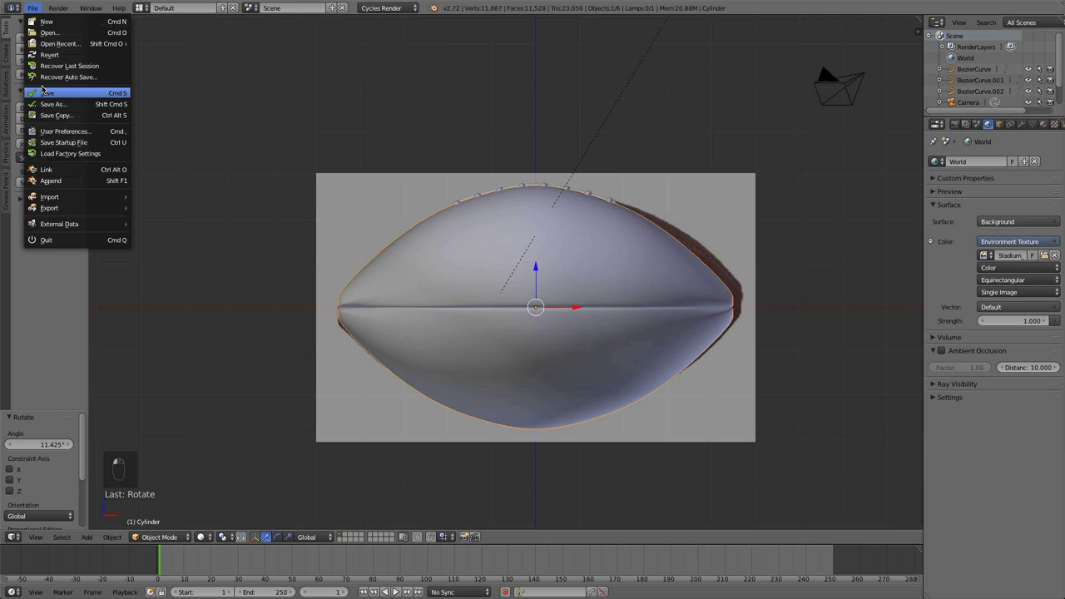
drag(588, 266, 1022, 122)
drag(1022, 122, 612, 264)
Duplicate the ball and its lace curves and move the copies to a separate scene layer.
key(Tab)
key(a)
key(Tab)
key(b)
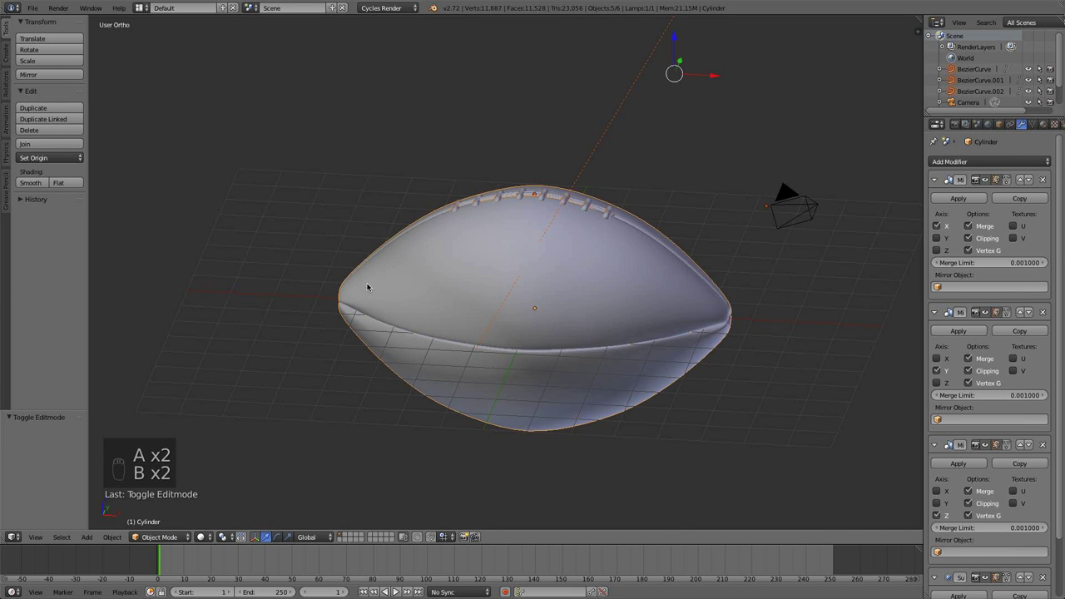
key(b)
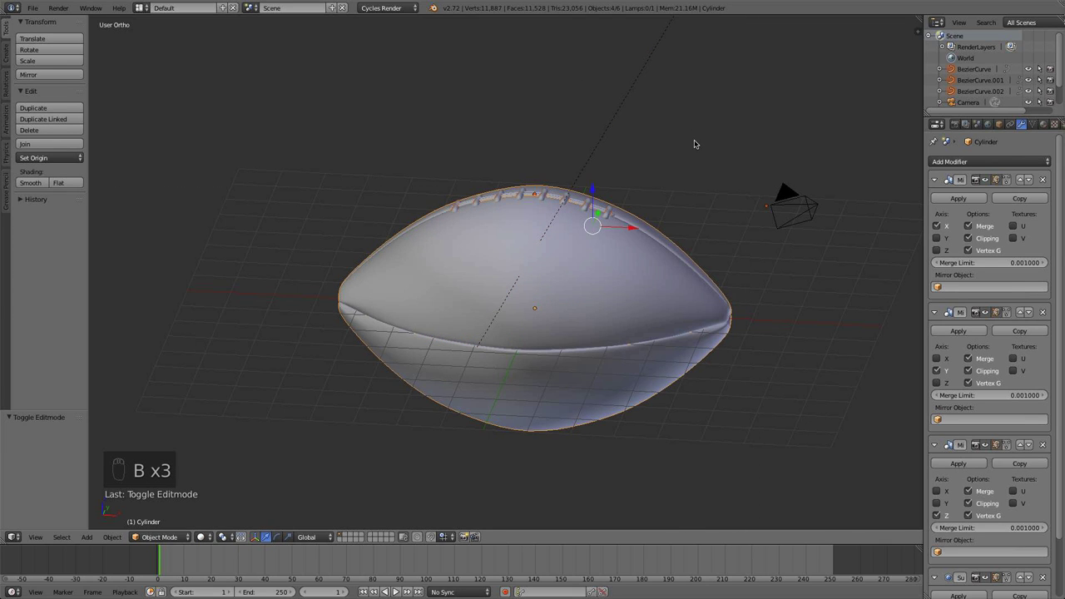
key(shift+d)
drag(698, 141, 753, 177)
key(m)
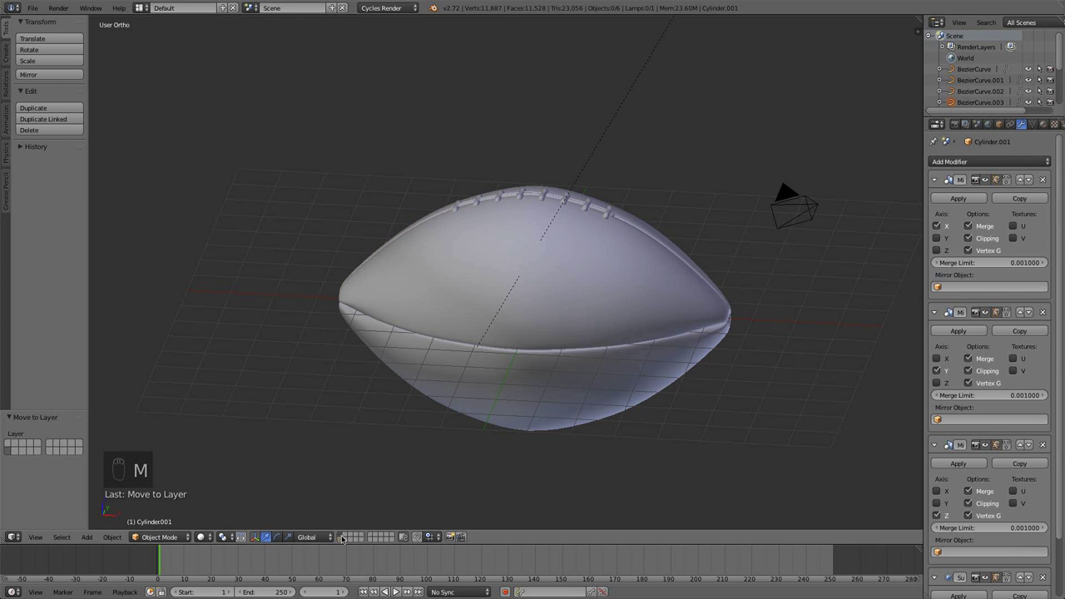
drag(512, 323, 992, 376)
drag(992, 376, 563, 307)
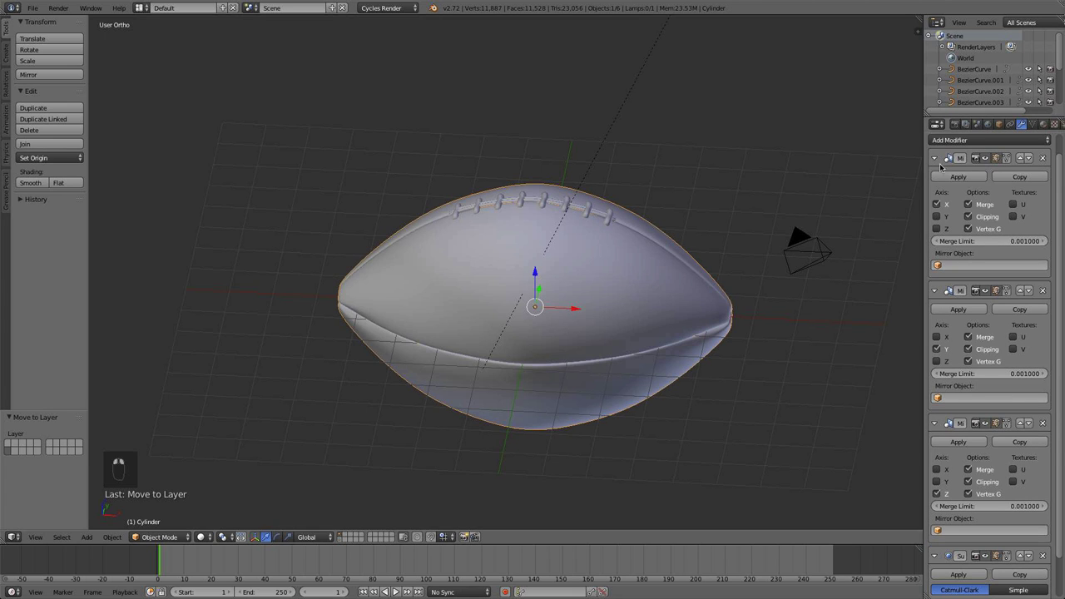
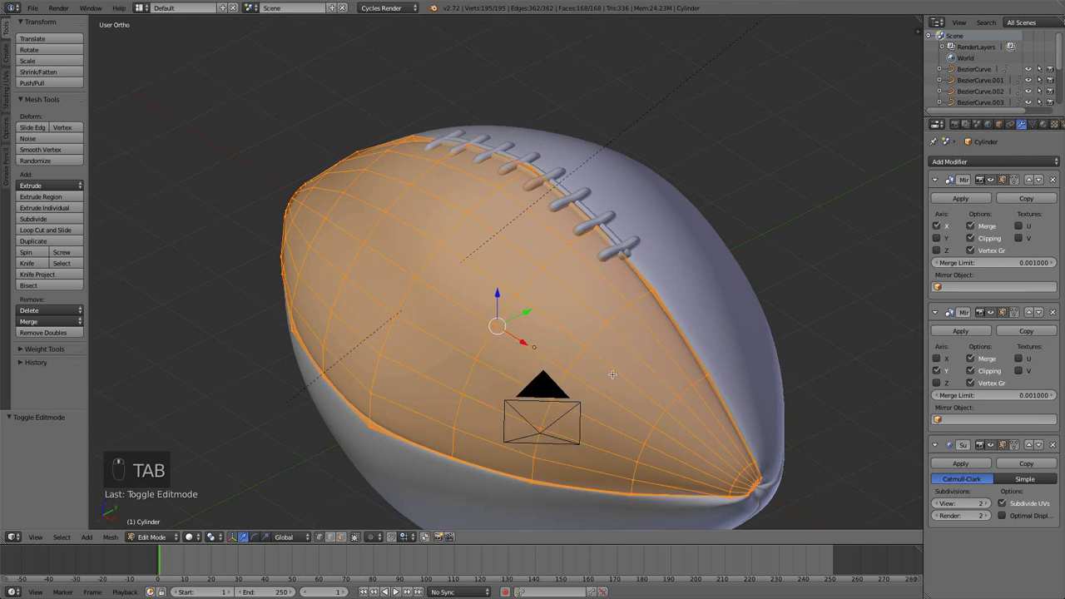
View the ball straight from the front while working on the mirrored upper-half shell.
key(KP_1)
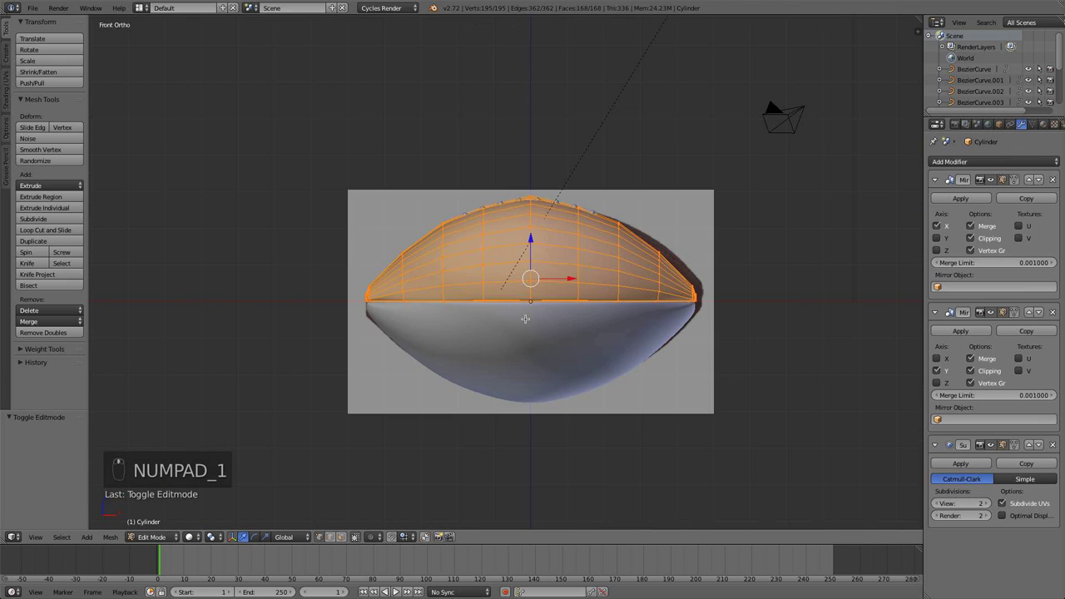
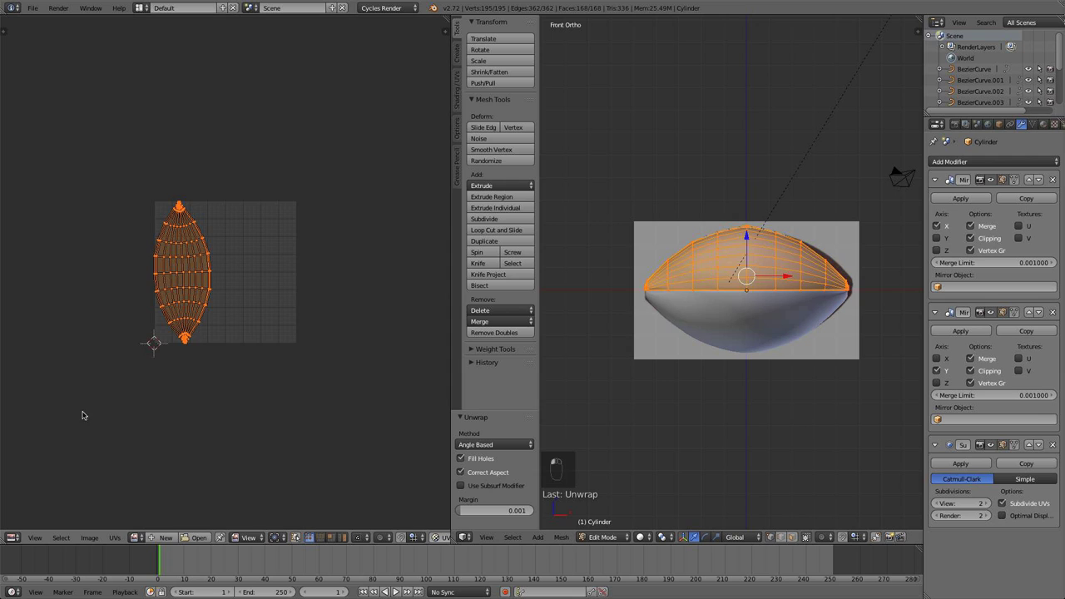
Scale the top panel's UV layout up well past the leather image so the grain tiles finer.
key(n)
key(n)
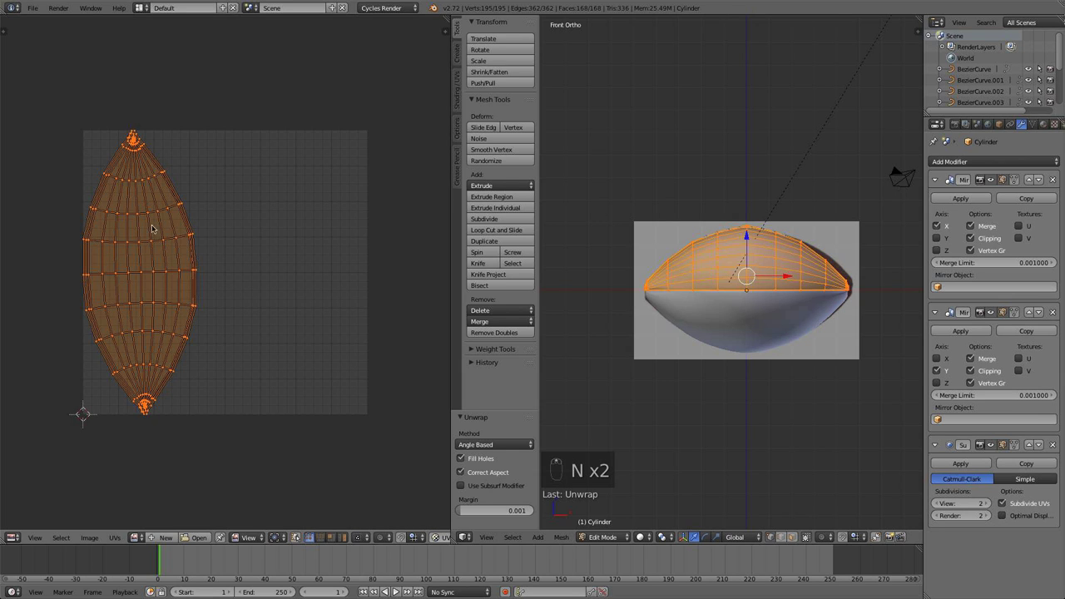
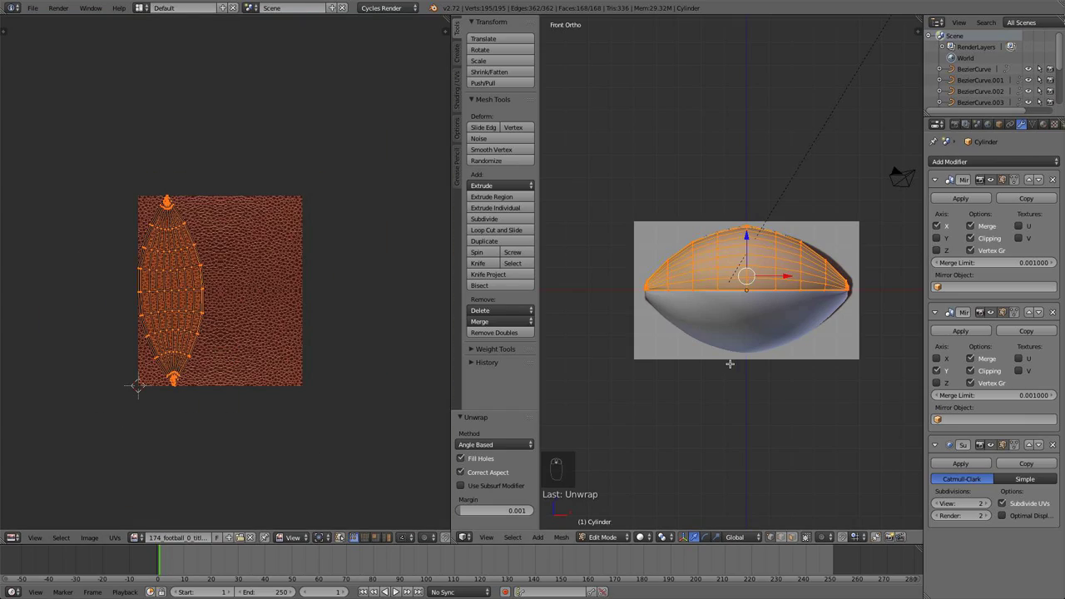
key(s)
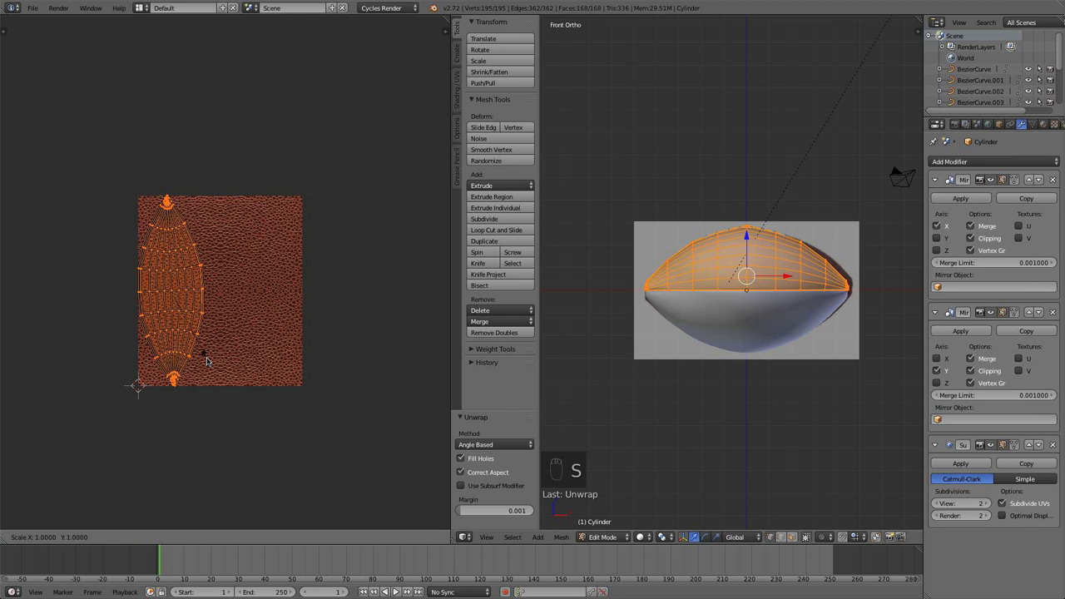
key(a)
key(a)
key(Tab)
key(Tab)
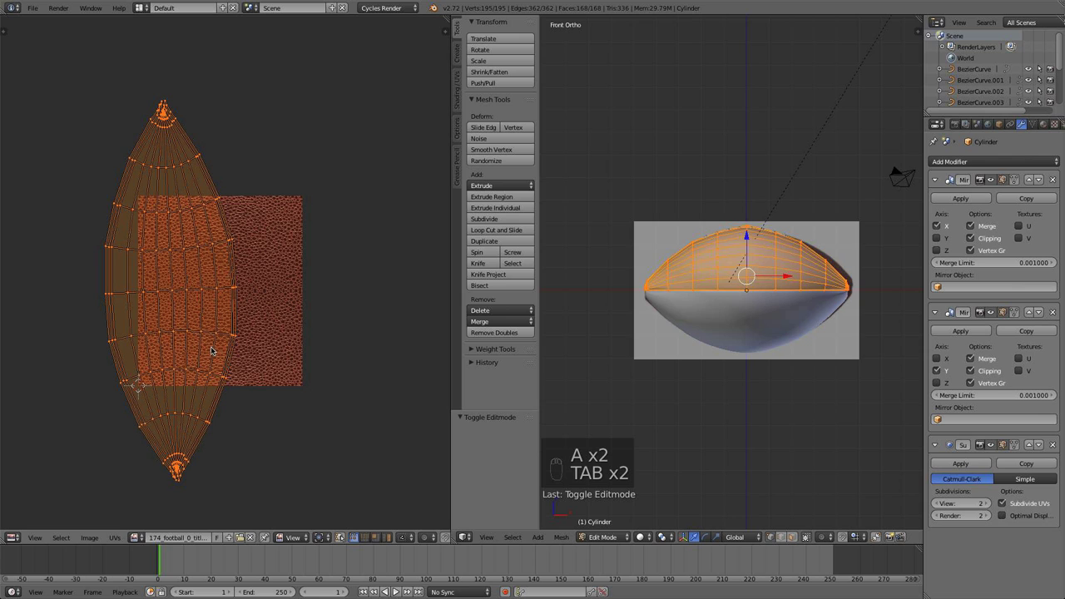
Check the shading, select all, and leave mesh editing back to the whole football.
key(z)
key(z)
key(z)
key(z)
key(s)
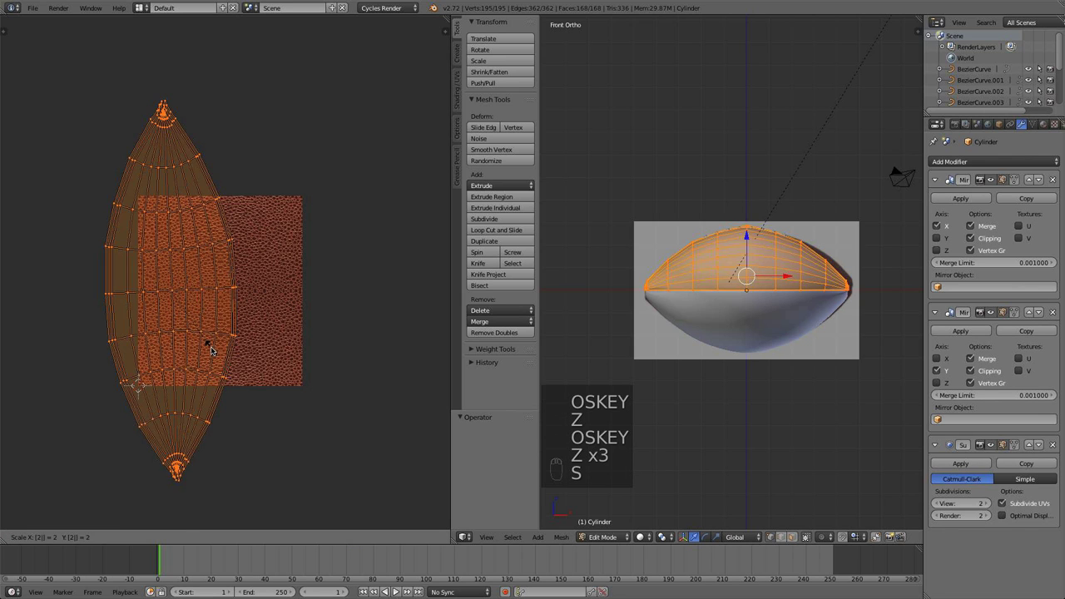
key(a)
key(Tab)
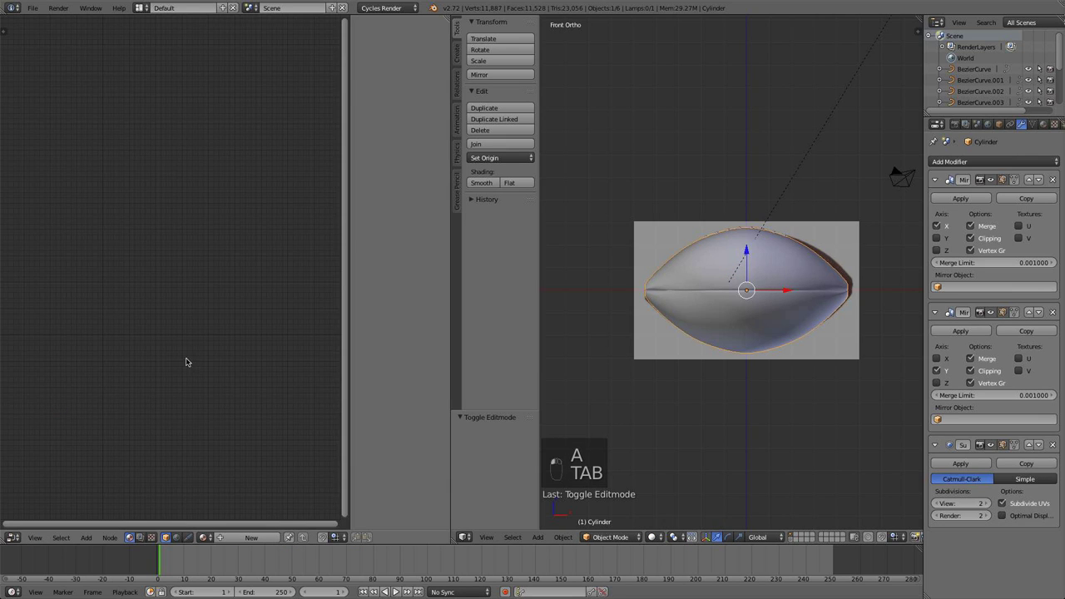
Widen the left area to show the football's material node setup beside the 3D view.
drag(195, 362, 317, 364)
key(n)
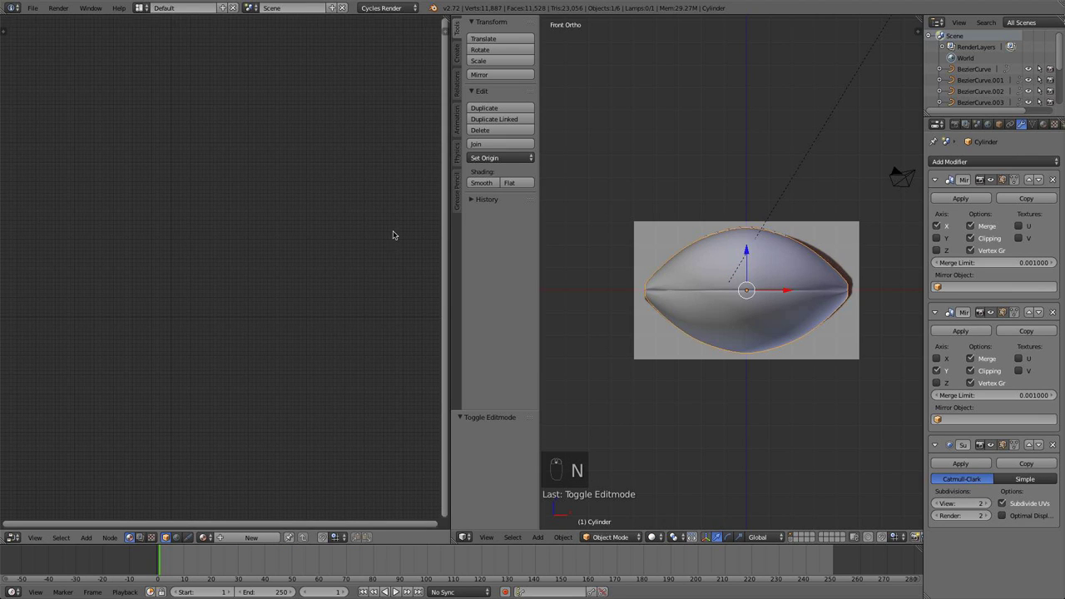
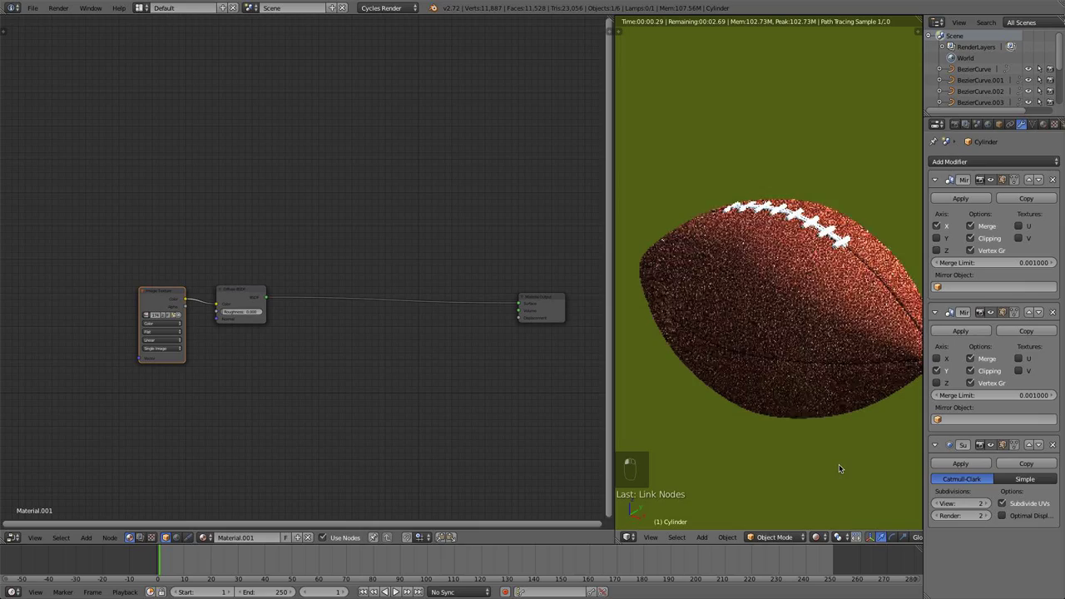
Orbit the rendered preview to inspect the leather and laces, then return to Solid shading.
drag(820, 434, 839, 339)
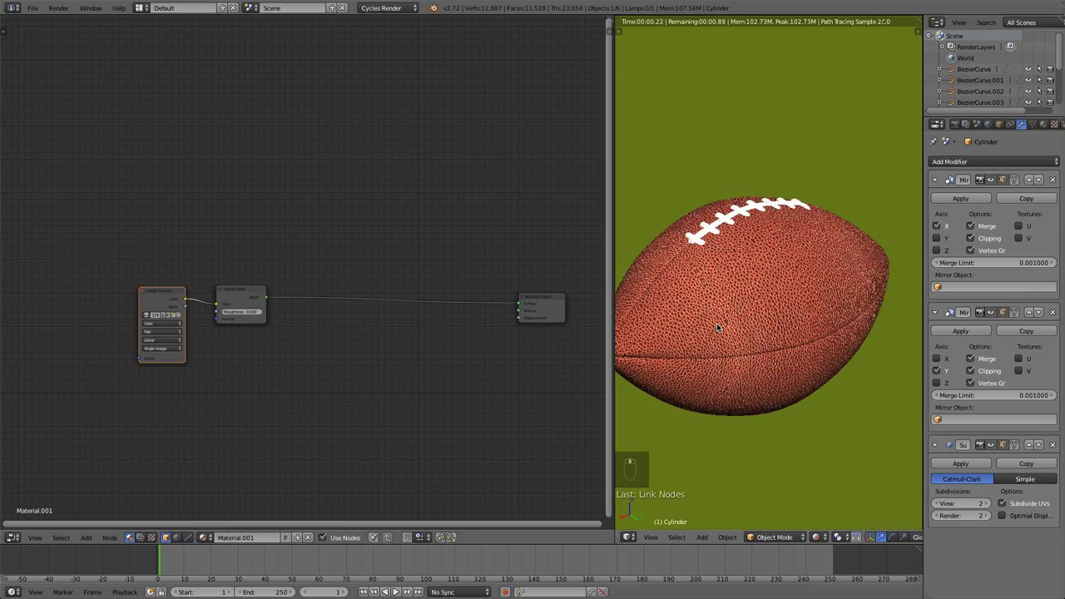
drag(662, 278, 700, 276)
drag(713, 267, 739, 309)
drag(763, 359, 795, 424)
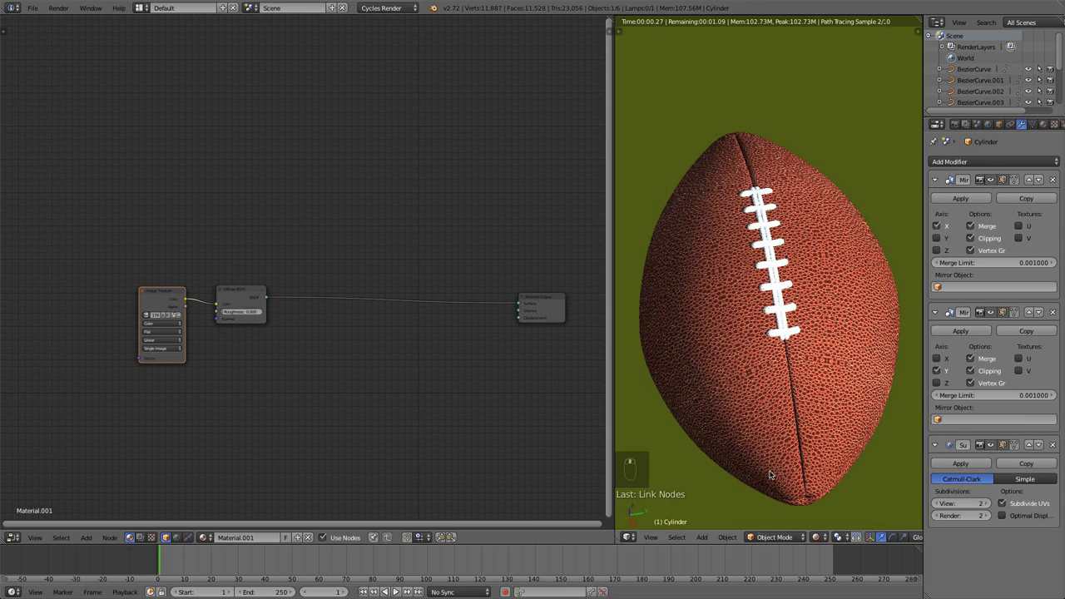
click(820, 535)
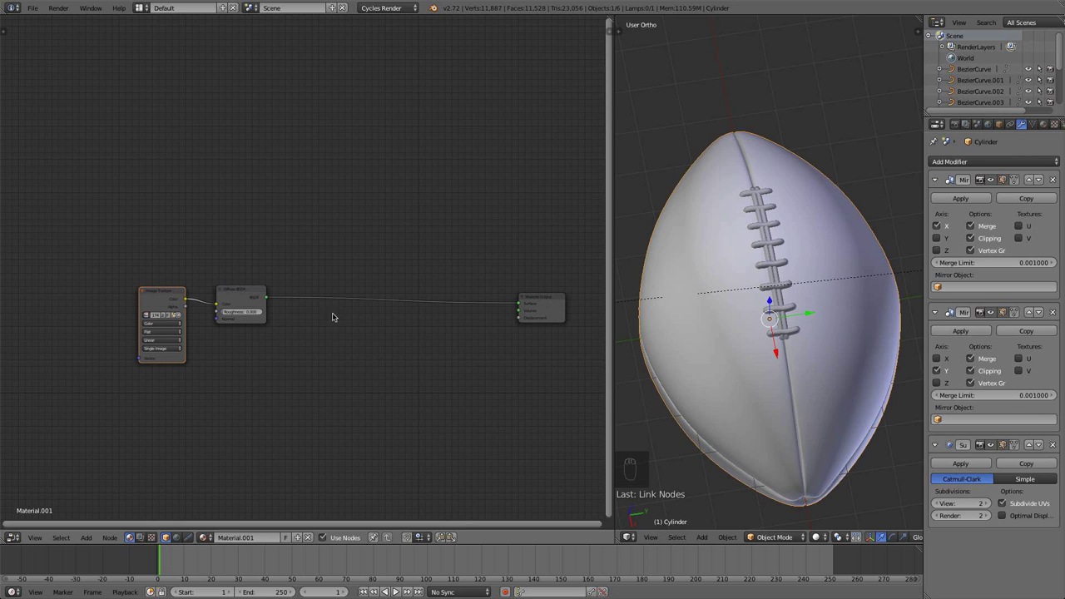
Add a Glossy BSDF and a Mix Shader to the leather material and duplicate each for a second glossy layer.
key(shift+a)
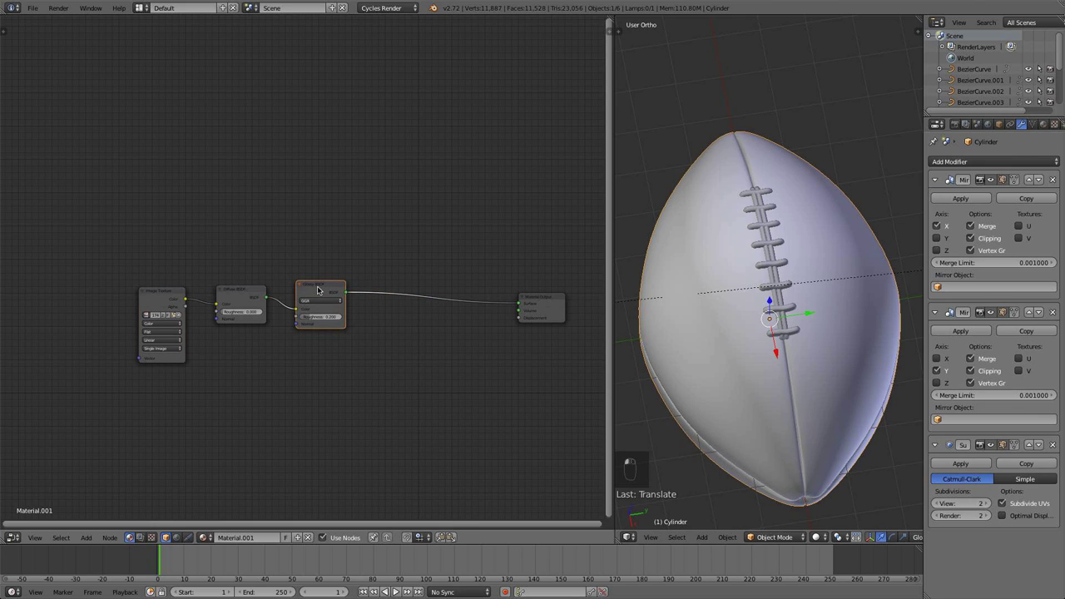
key(shift+d)
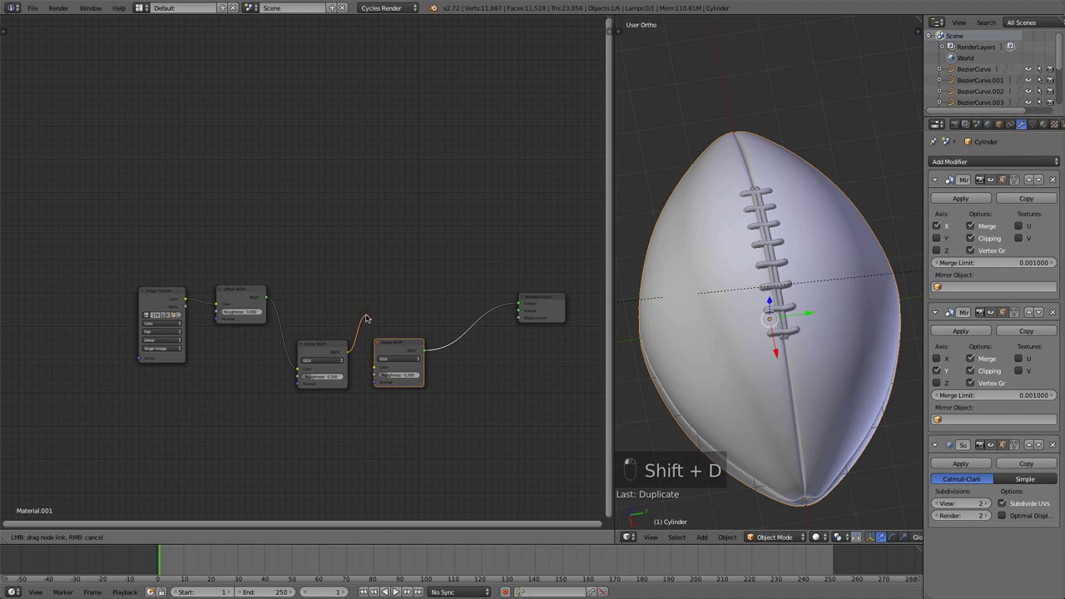
key(shift+a)
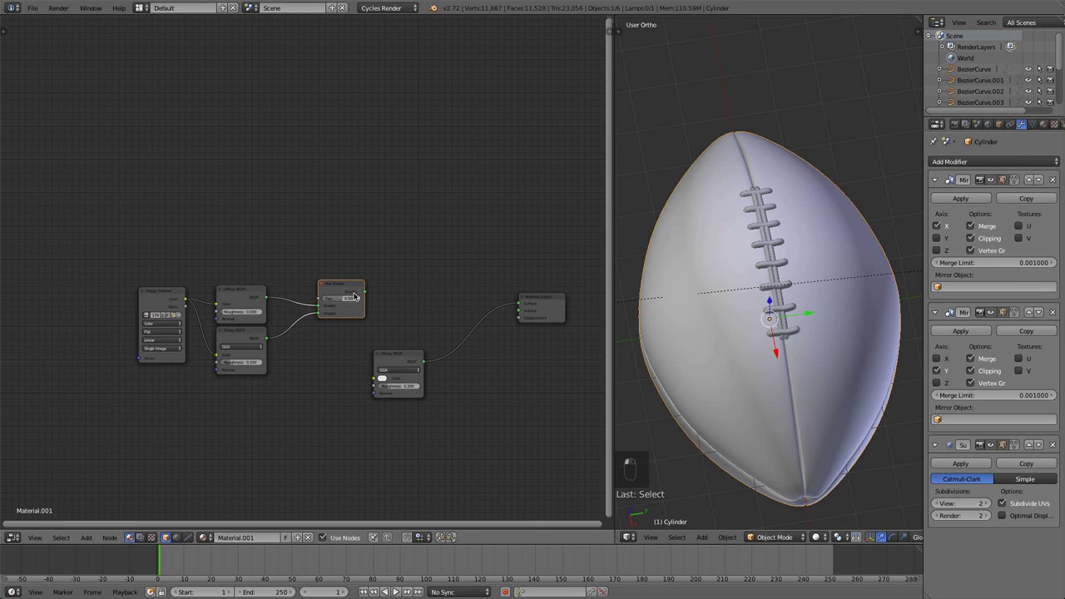
key(shift+d)
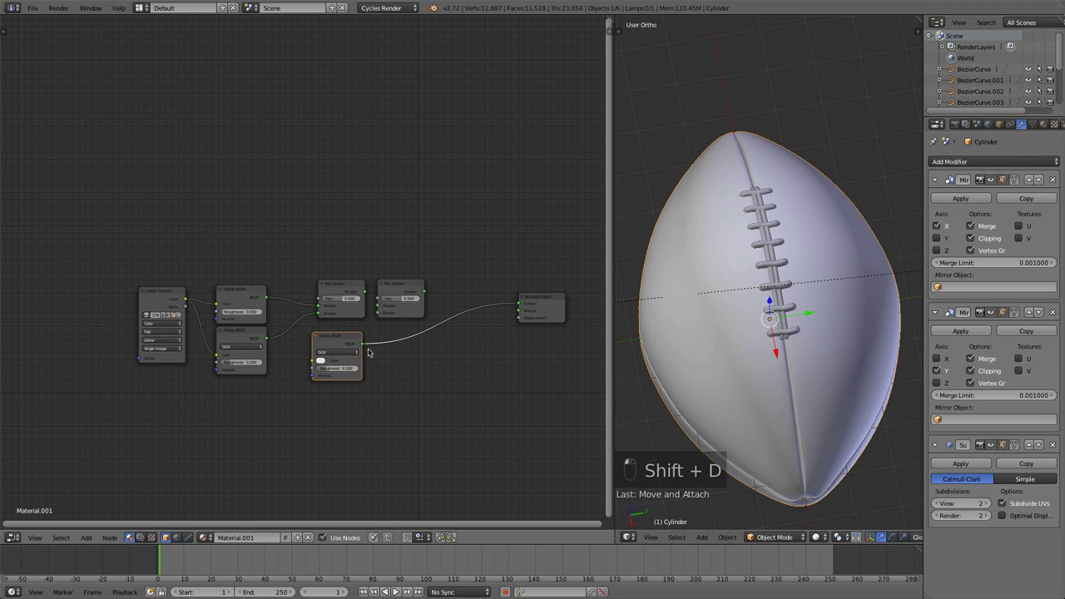
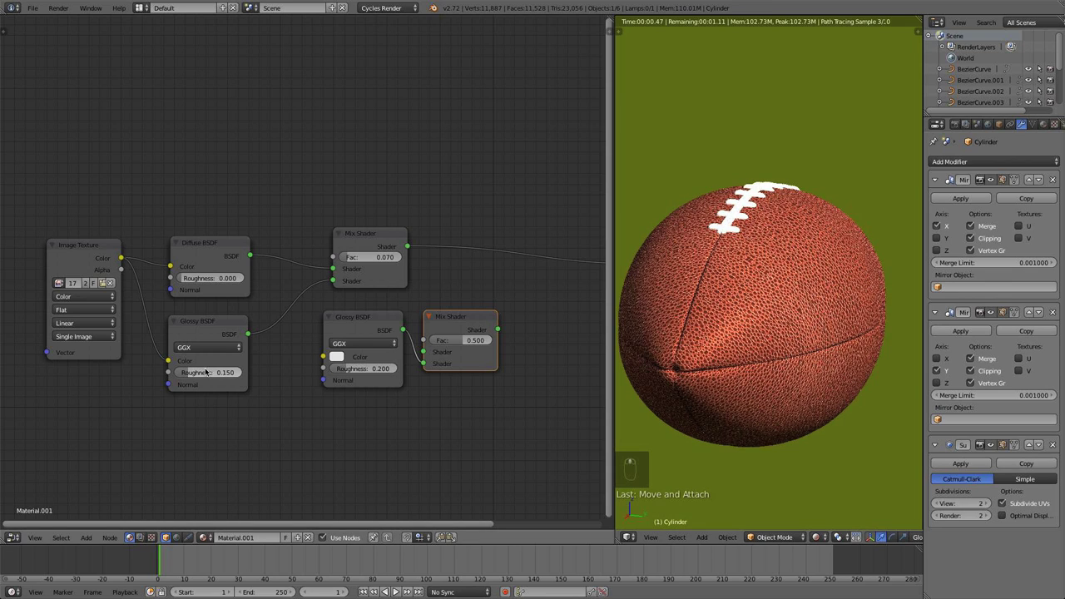
Set the white glossy coat to blend at 0.020 with roughness 0.002 and inspect the reflections from the camera.
key(BackSpace)
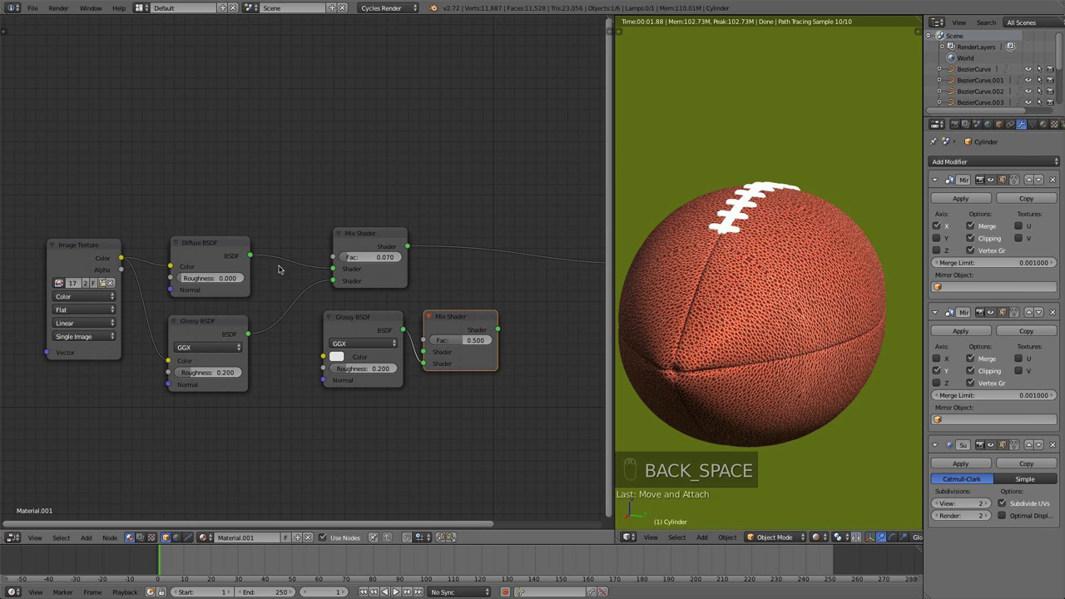
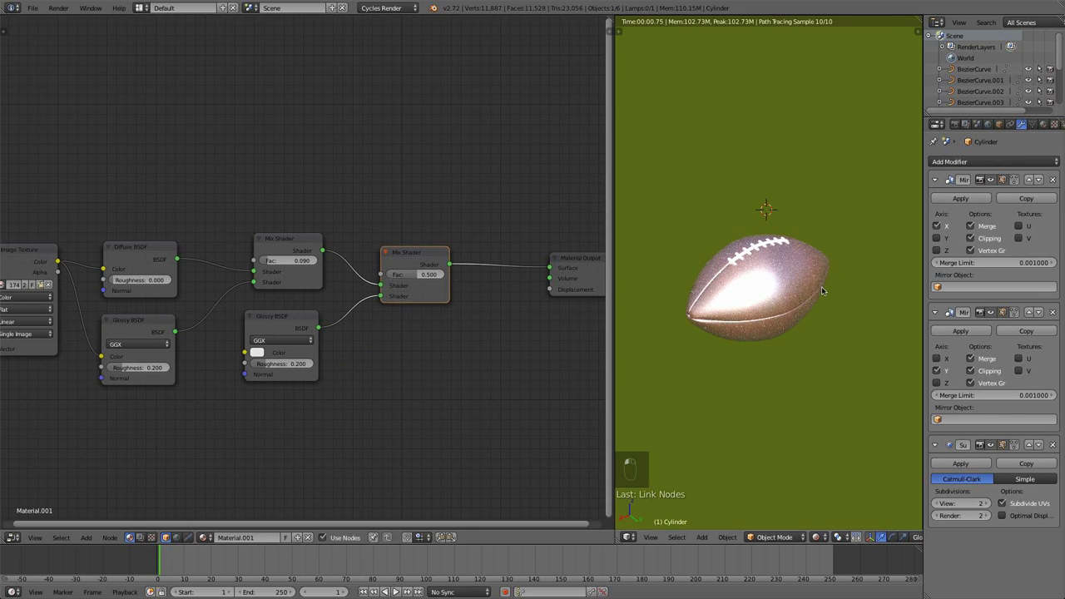
drag(414, 337, 284, 390)
drag(283, 391, 477, 309)
key(0)
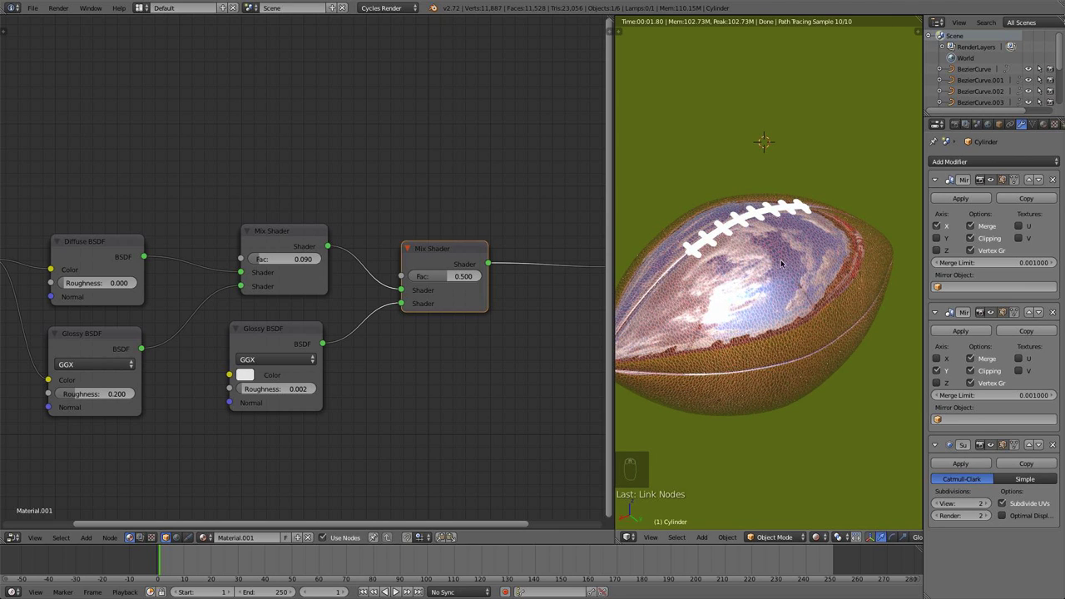
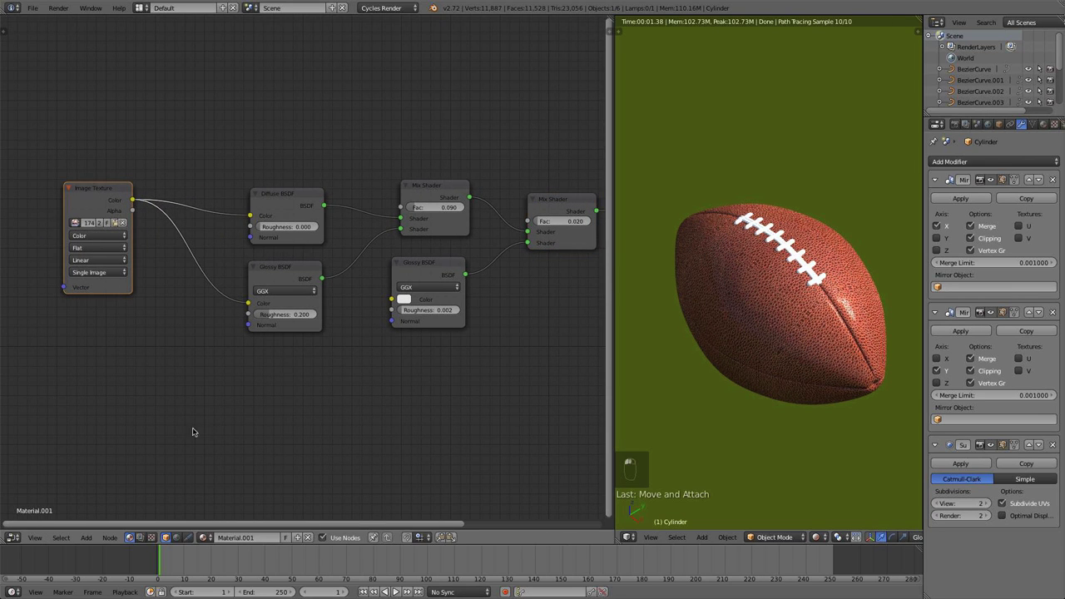
key(shift+a)
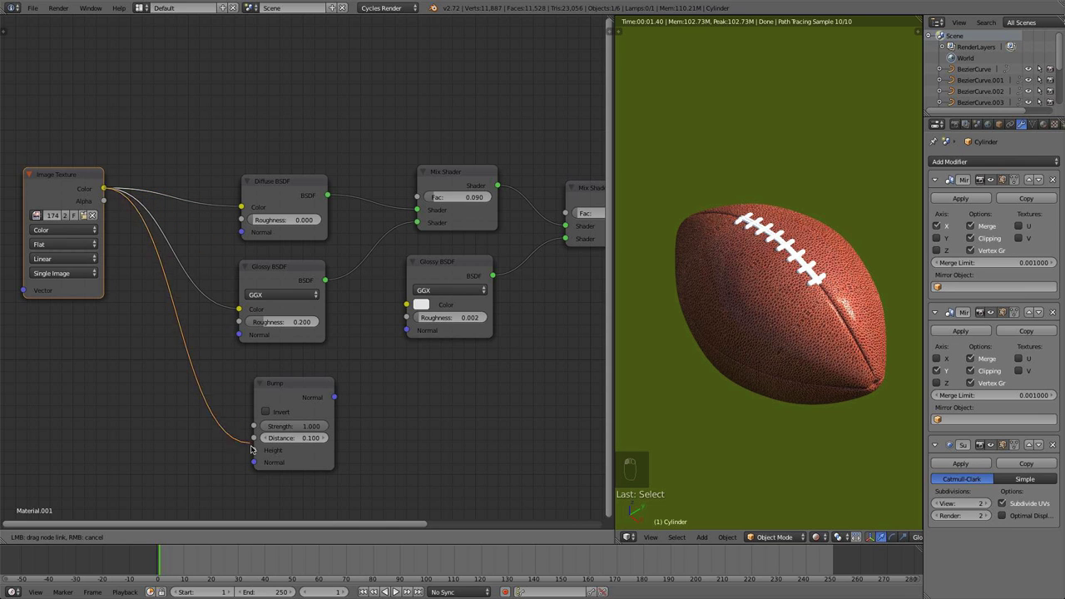
Pull a link from the leather texture colour and remove an unwanted mapping node.
drag(235, 448, 141, 392)
key(shift+a)
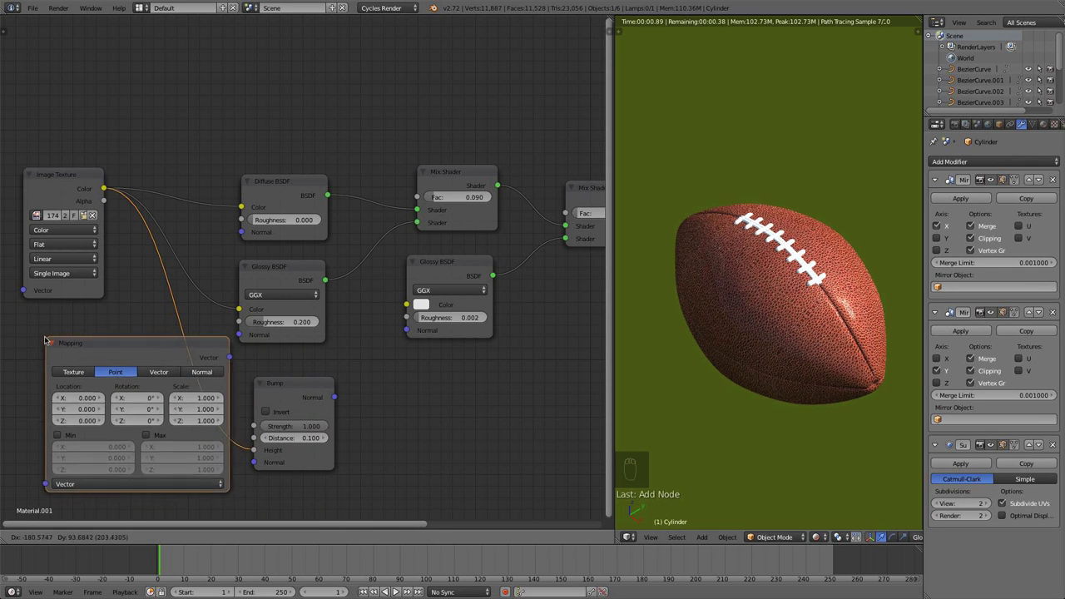
drag(43, 337, 127, 352)
key(x)
Add ColorRamp and Bump nodes feeding the texture into the shader normals for raised pebbled grain.
key(shift+a)
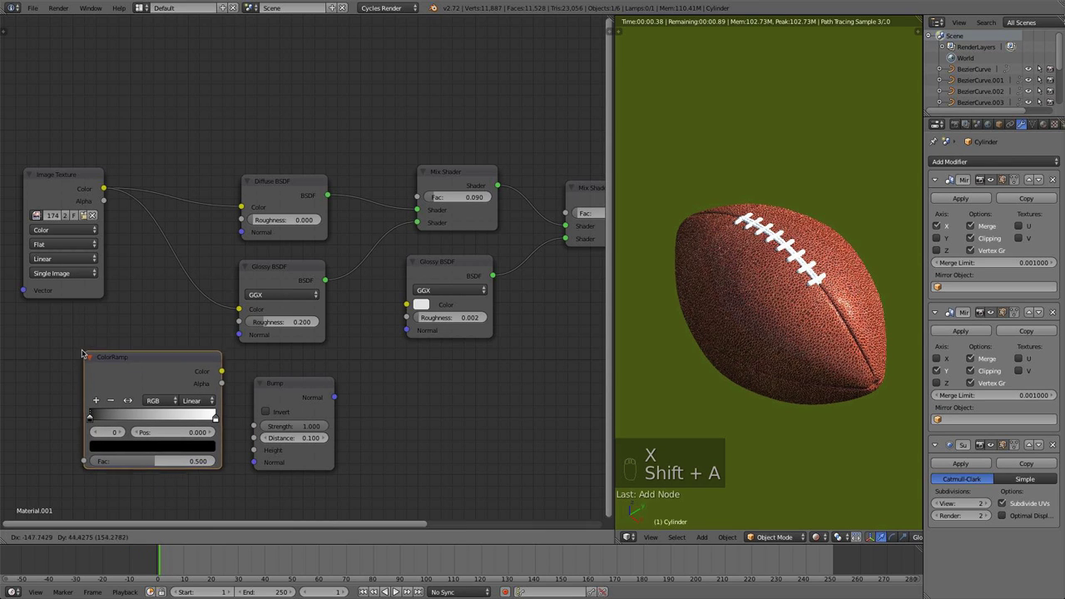
click(100, 297)
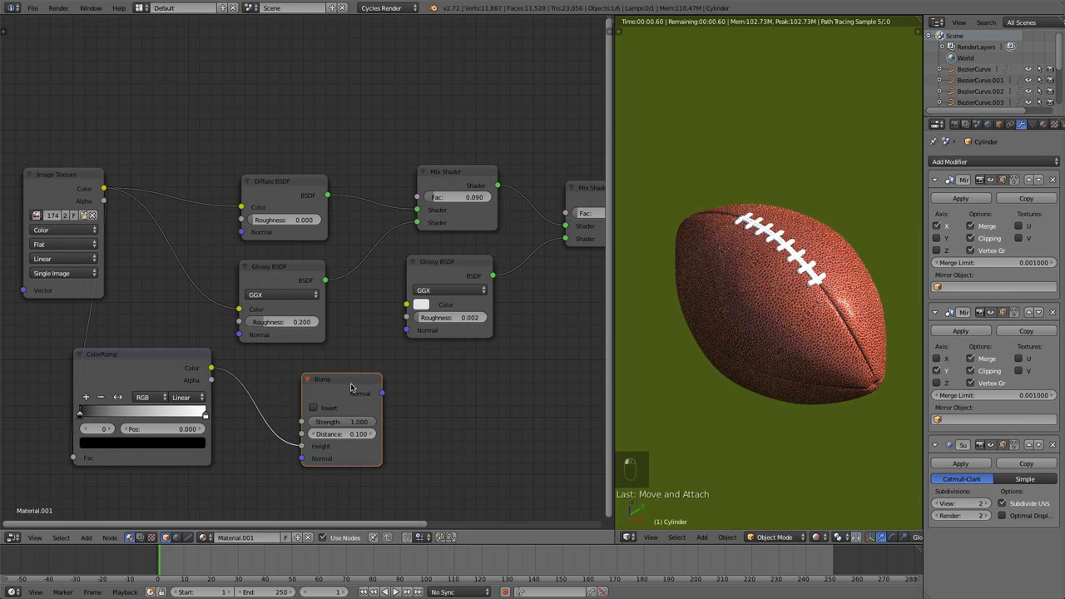
drag(400, 372, 837, 317)
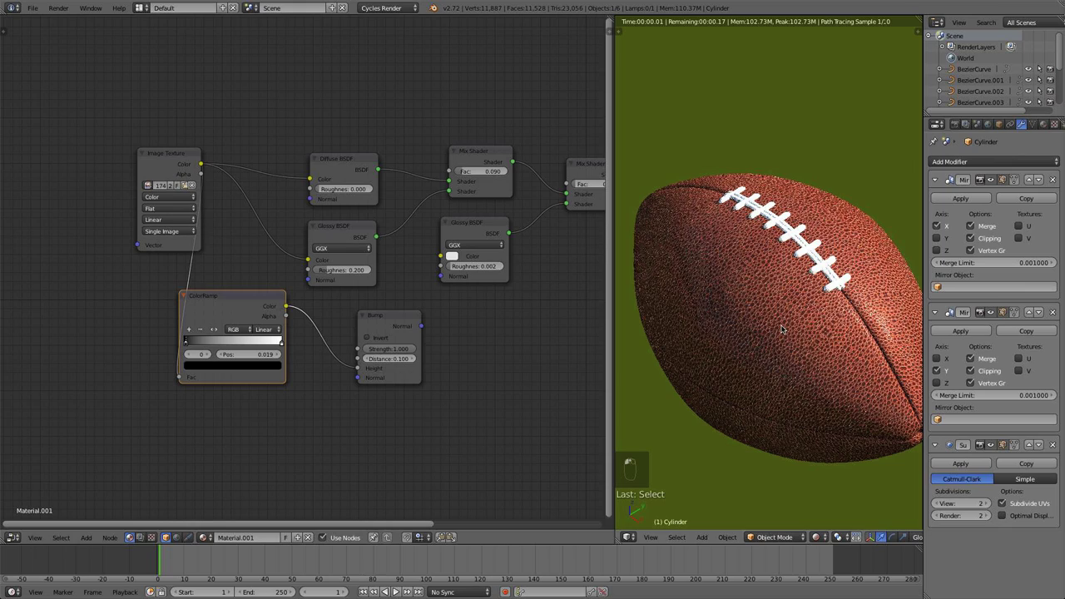
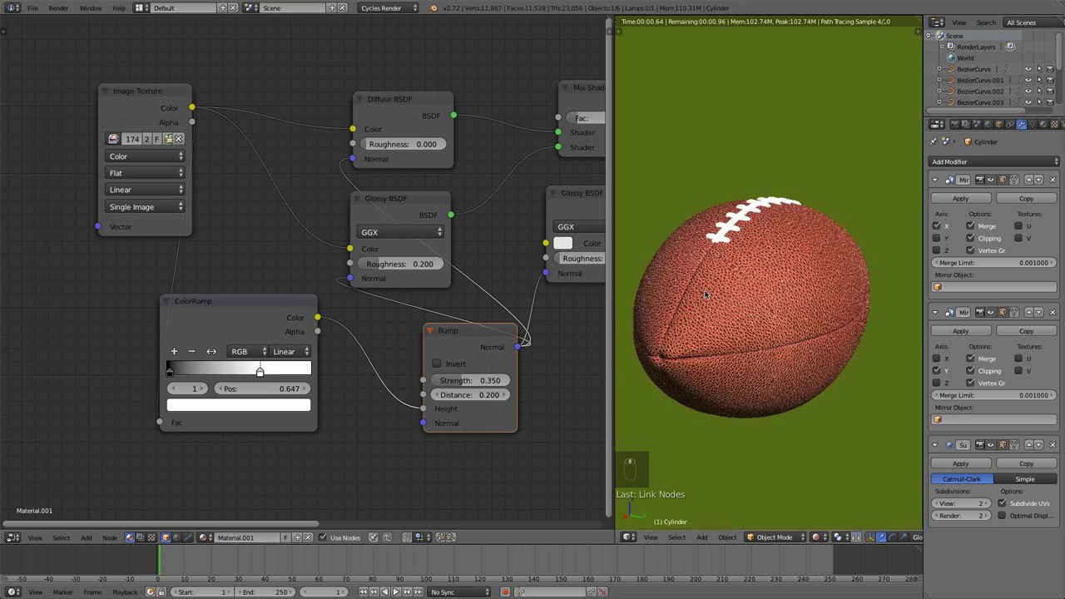
drag(709, 324, 701, 331)
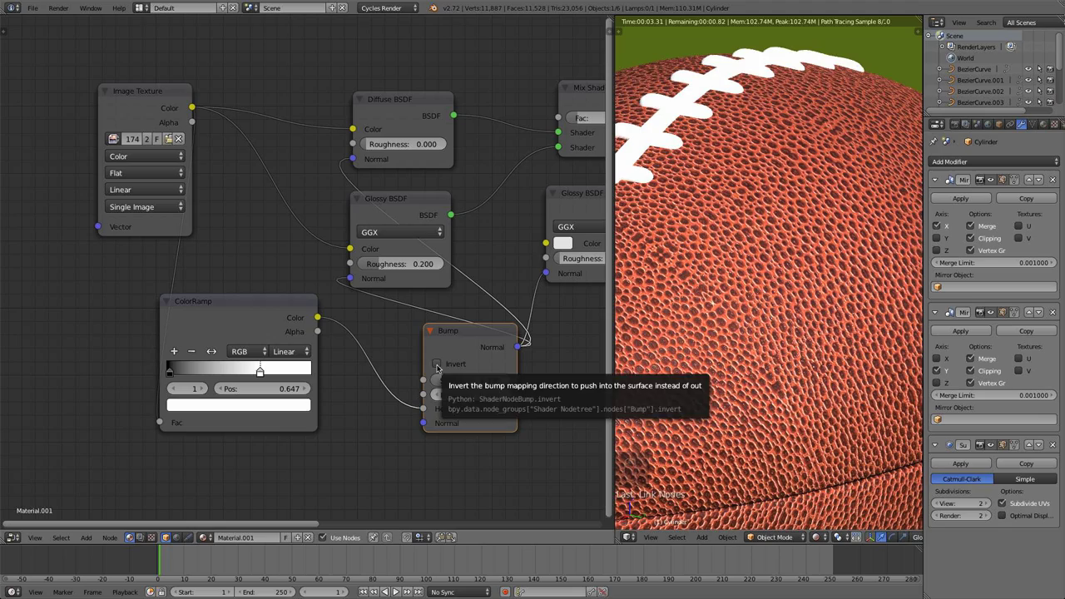
Raise the diffuse–glossy leather mix factor to 0.100 for slightly more sheen.
middle_click(441, 362)
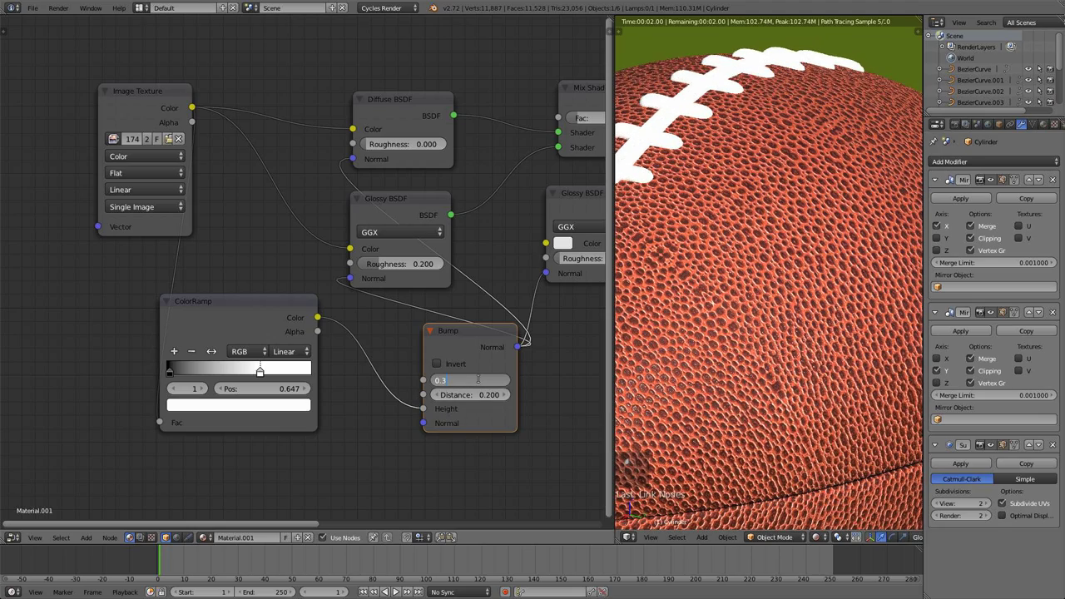
key(BackSpace)
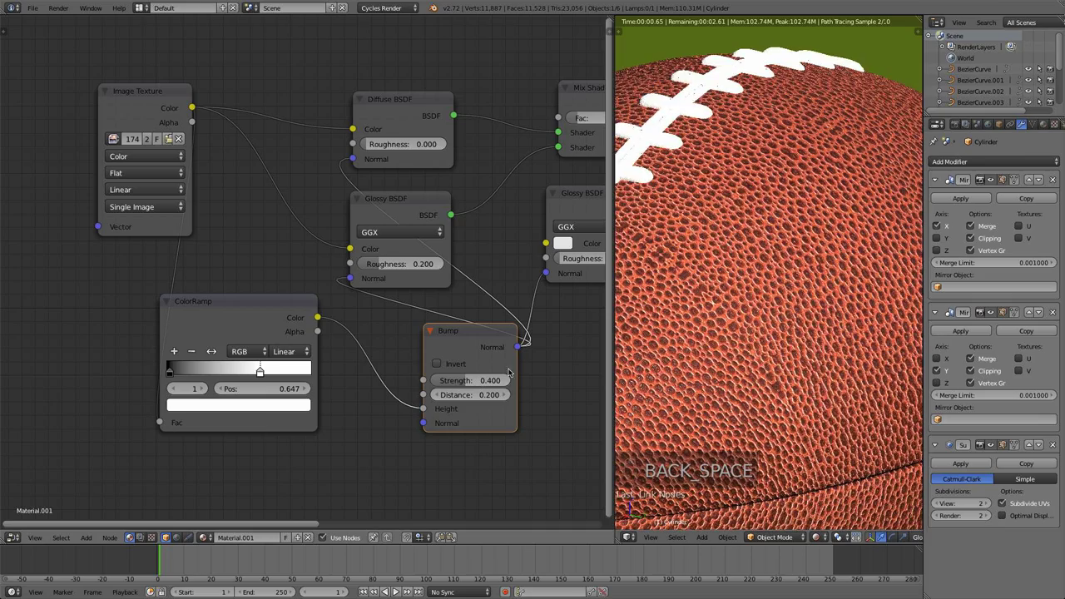
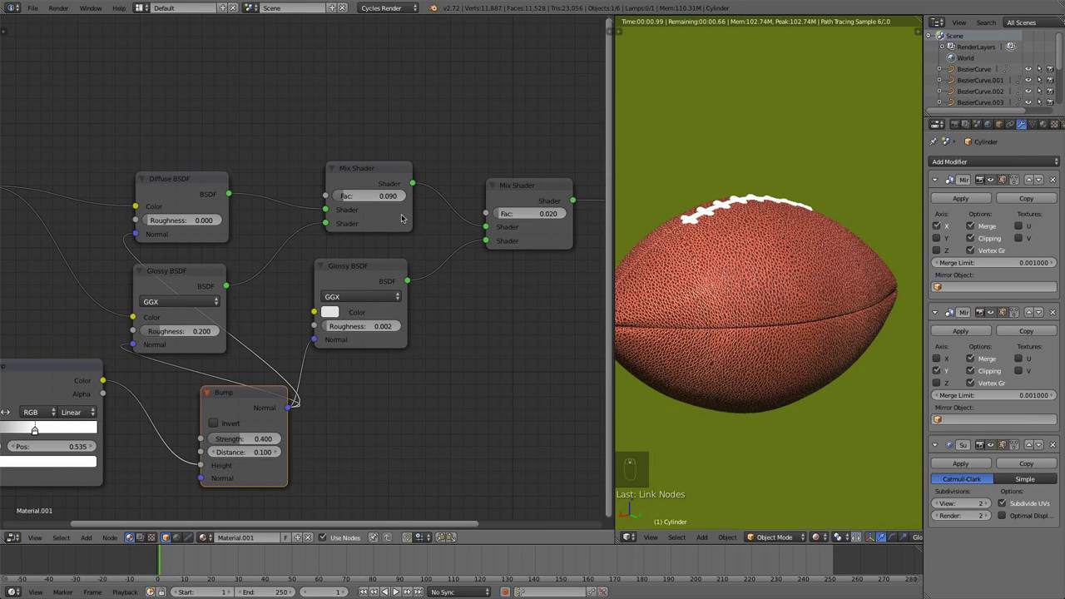
key(BackSpace)
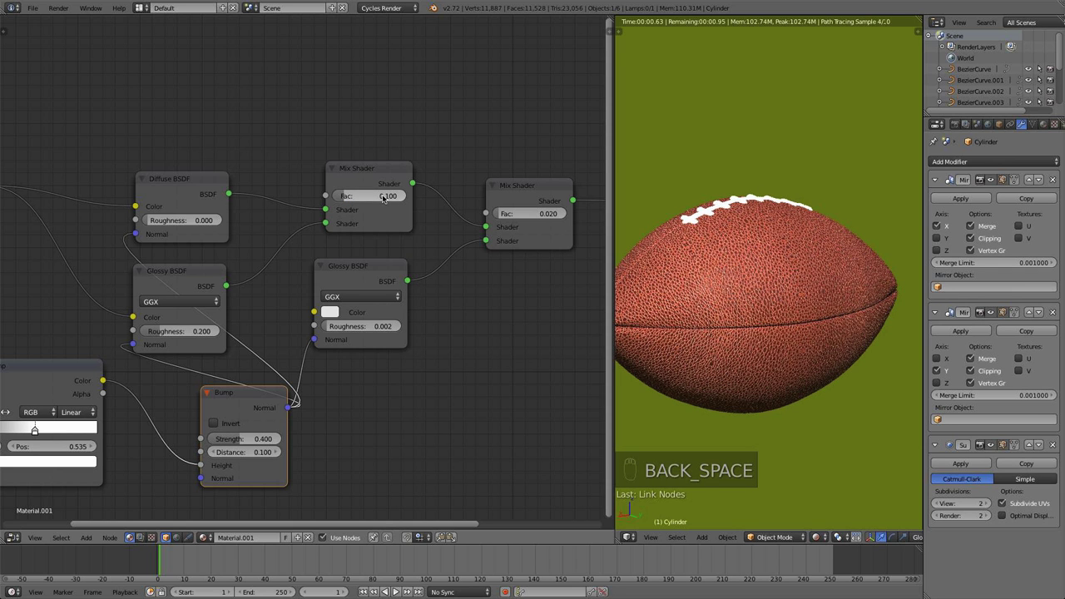